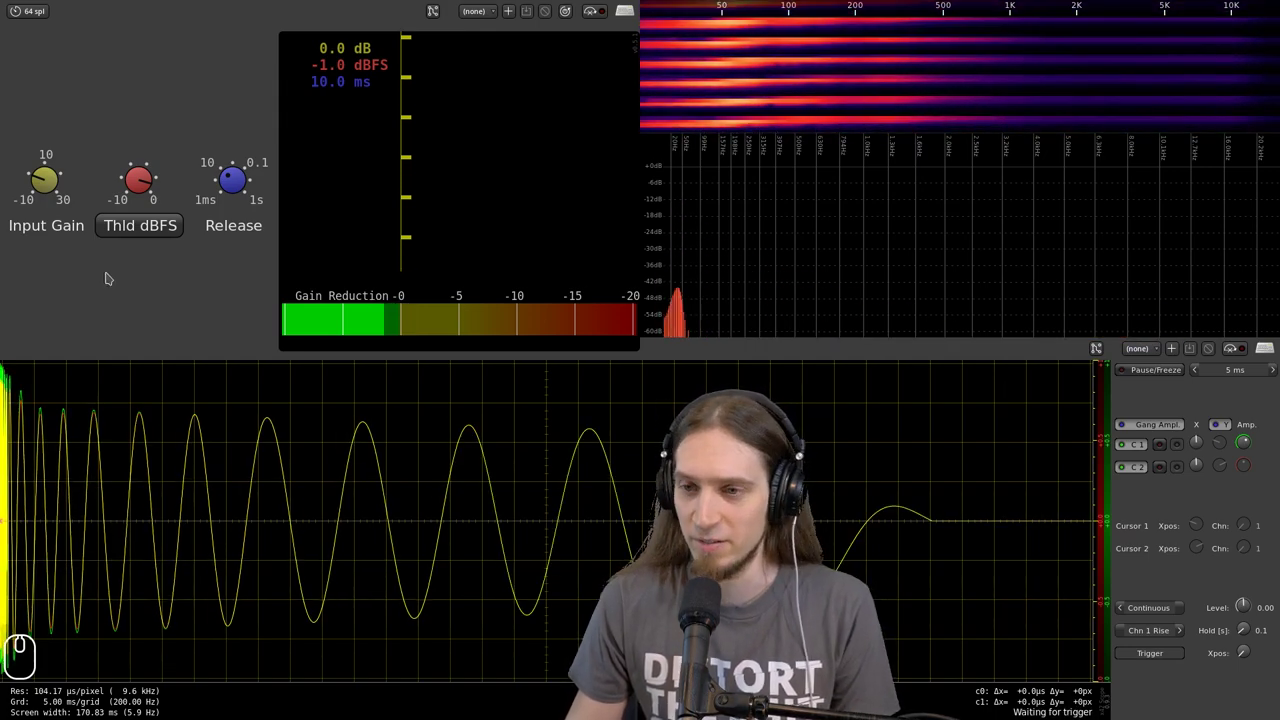
- Lower the limiter threshold to -10 dBFS and A/B the kick with the limiter bypassed and active
{"action": "left_click_drag", "start_coordinate": [128, 190], "coordinate": [196, 398]}
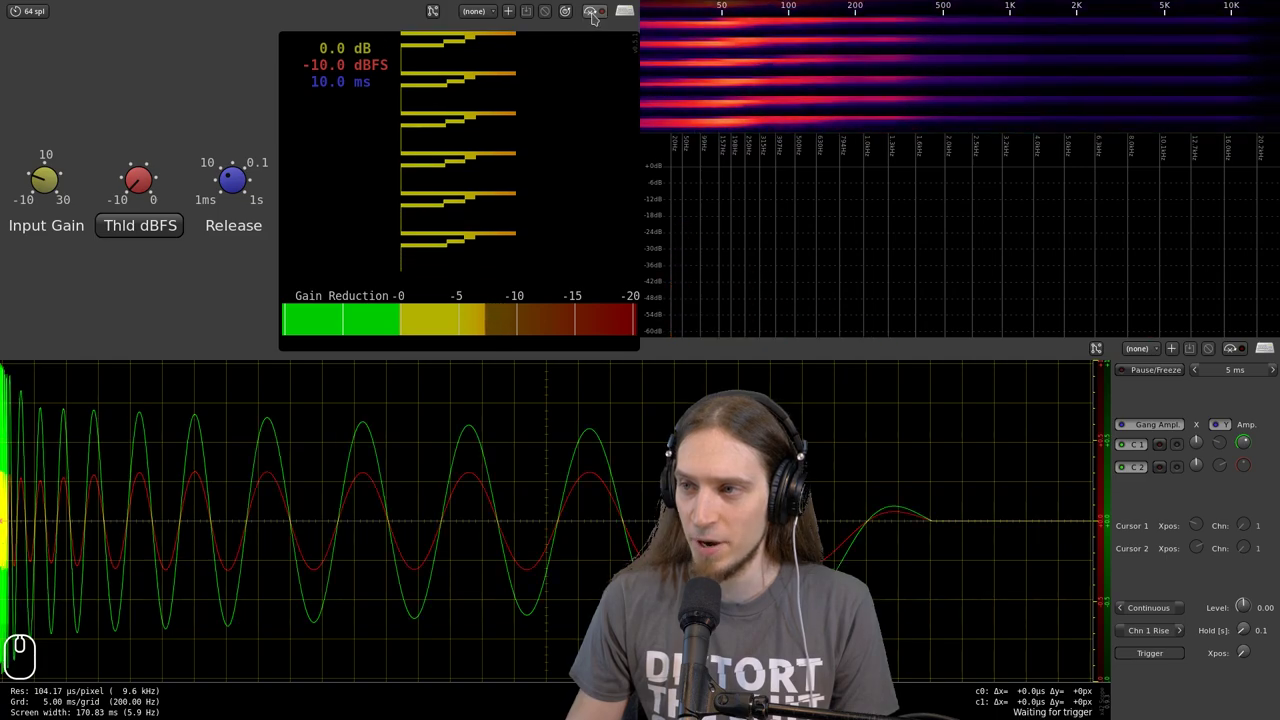
{"action": "left_click", "coordinate": [595, 20]}
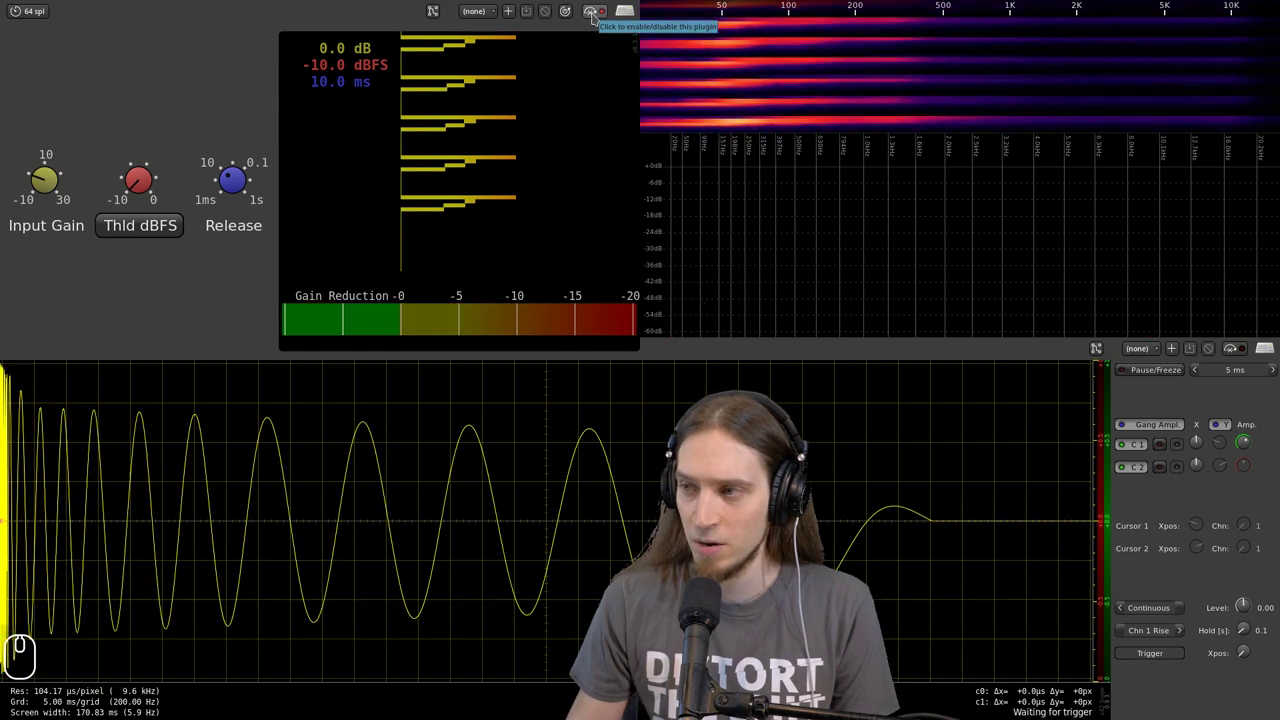
{"action": "left_click", "coordinate": [595, 20]}
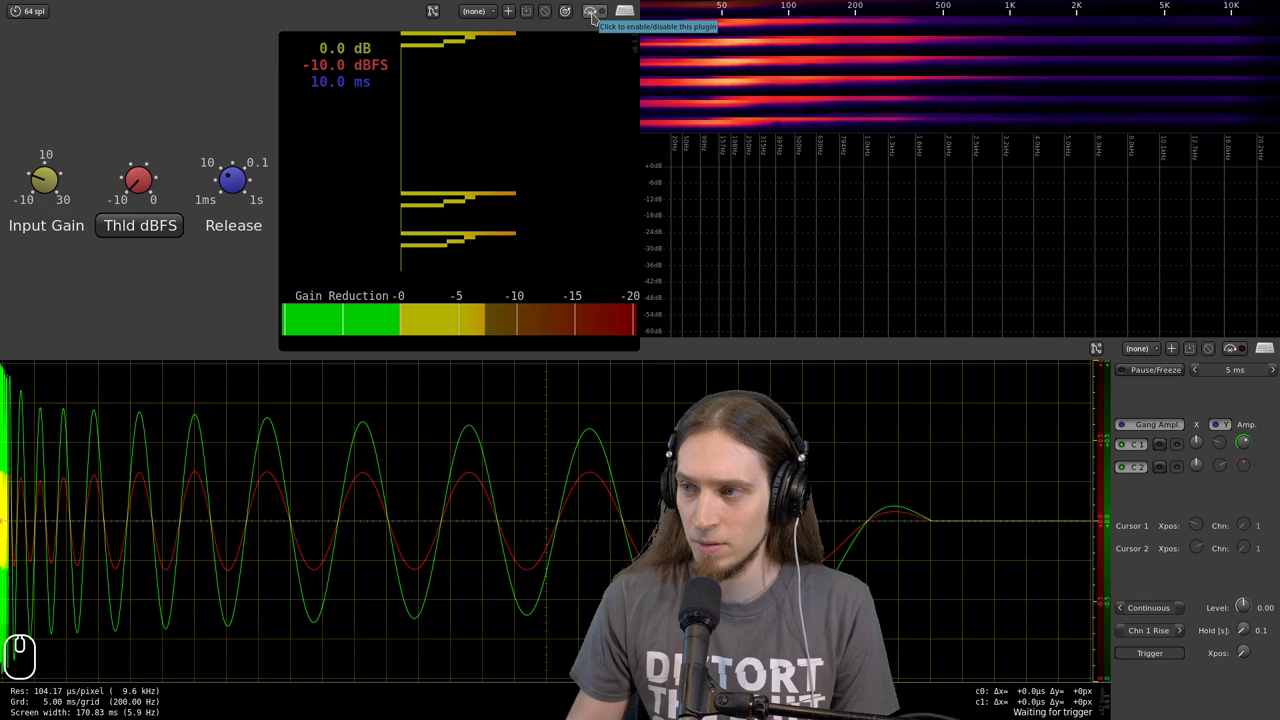
{"action": "left_click", "coordinate": [599, 20]}
{"action": "left_click", "coordinate": [599, 20]}
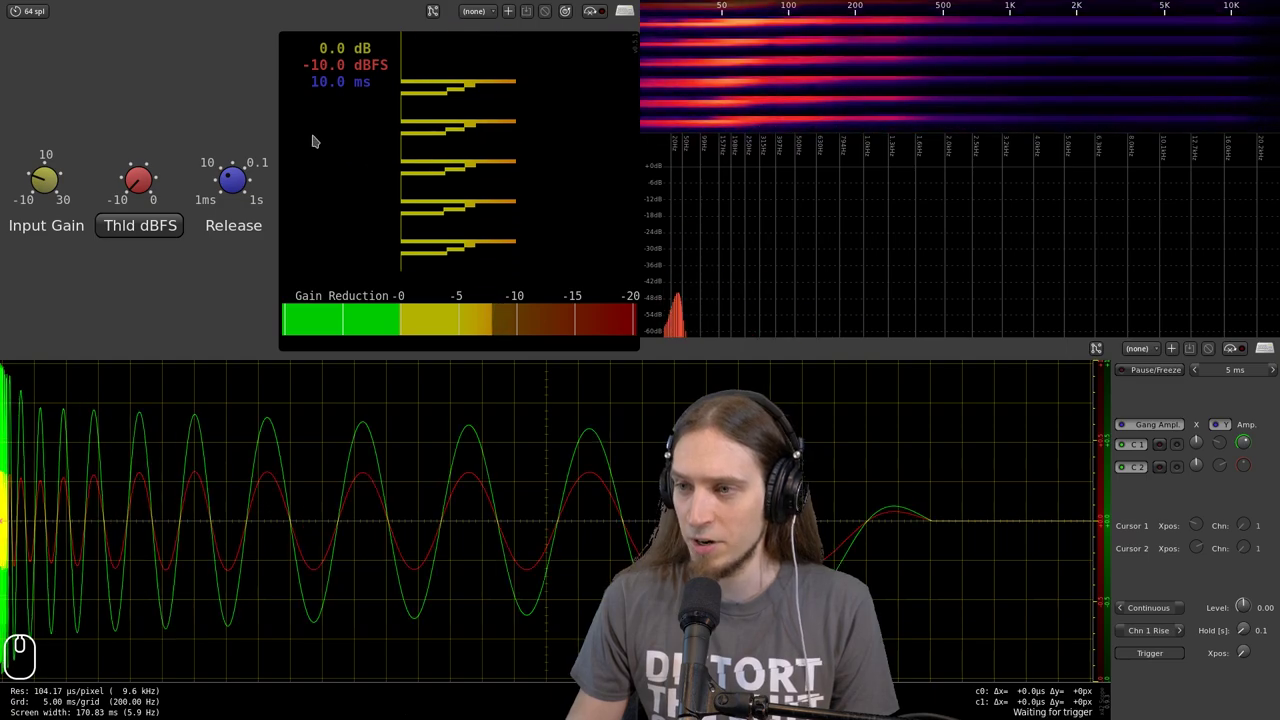
- Shorten the limiter release to 1 ms, then bypass and re-enable it to compare
{"action": "left_click", "coordinate": [595, 21]}
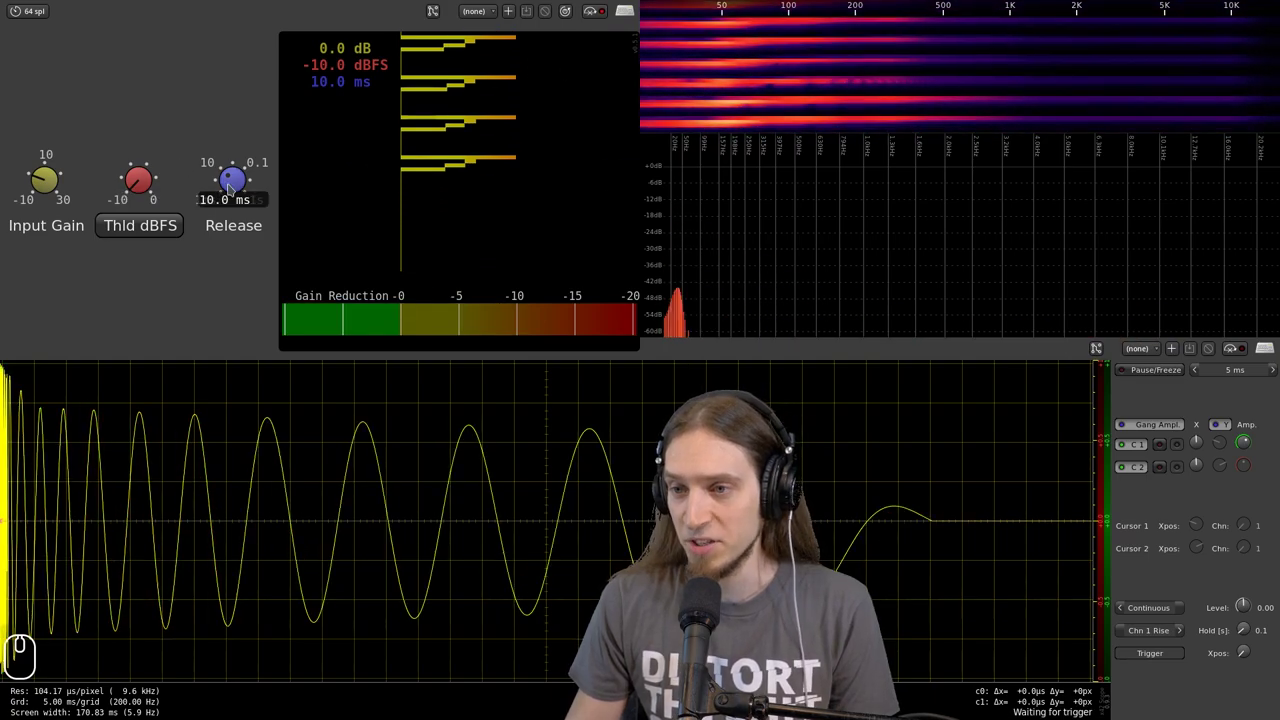
{"action": "left_click_drag", "start_coordinate": [236, 190], "coordinate": [278, 286]}
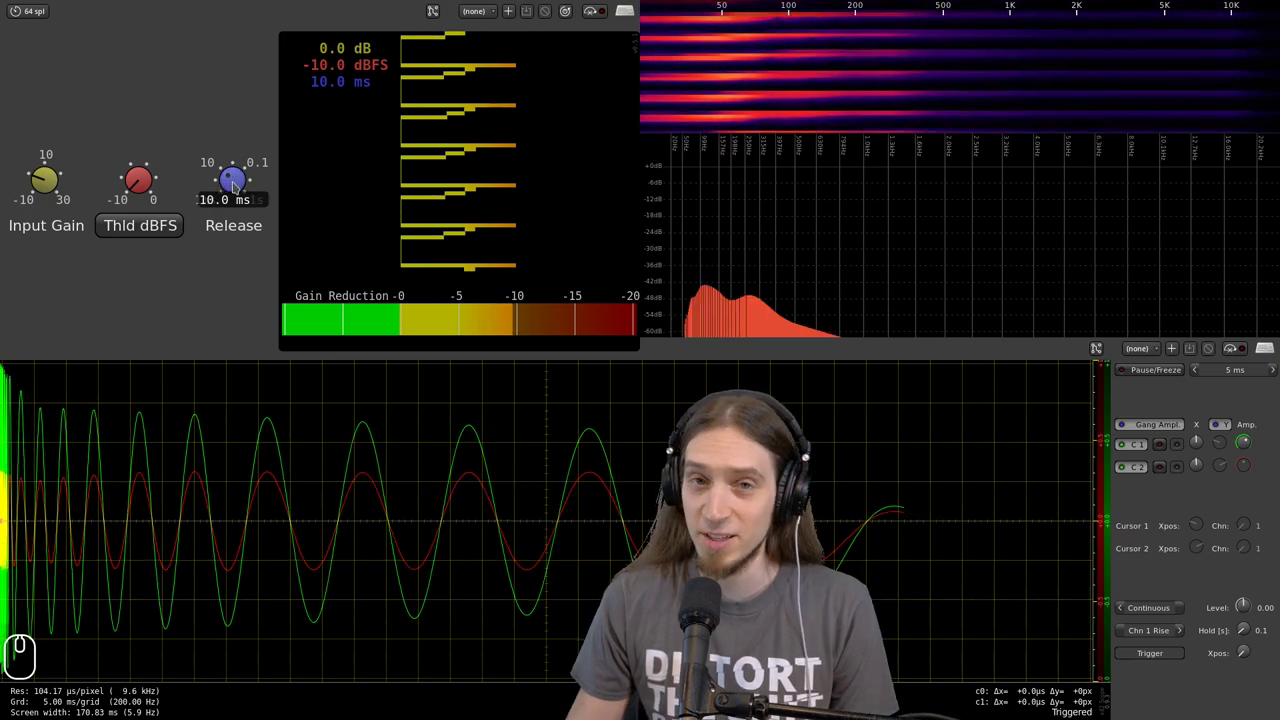
{"action": "left_click_drag", "start_coordinate": [248, 189], "coordinate": [284, 269]}
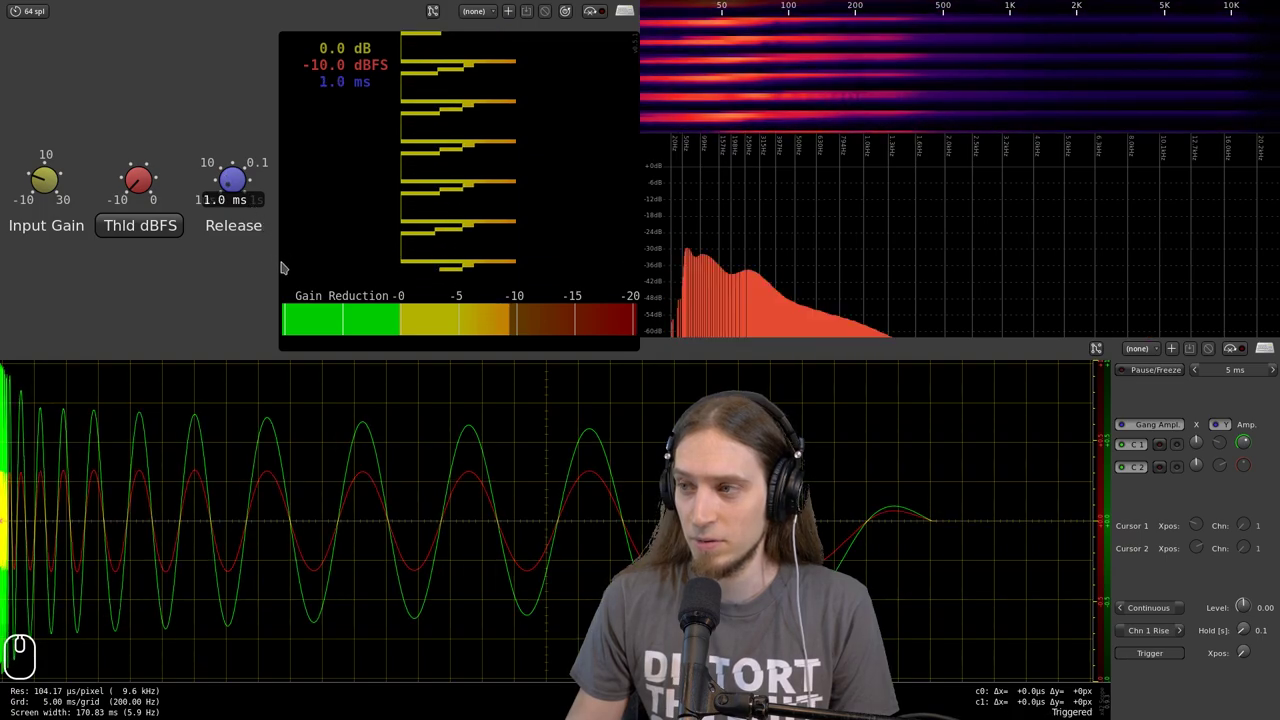
{"action": "left_click", "coordinate": [586, 21]}
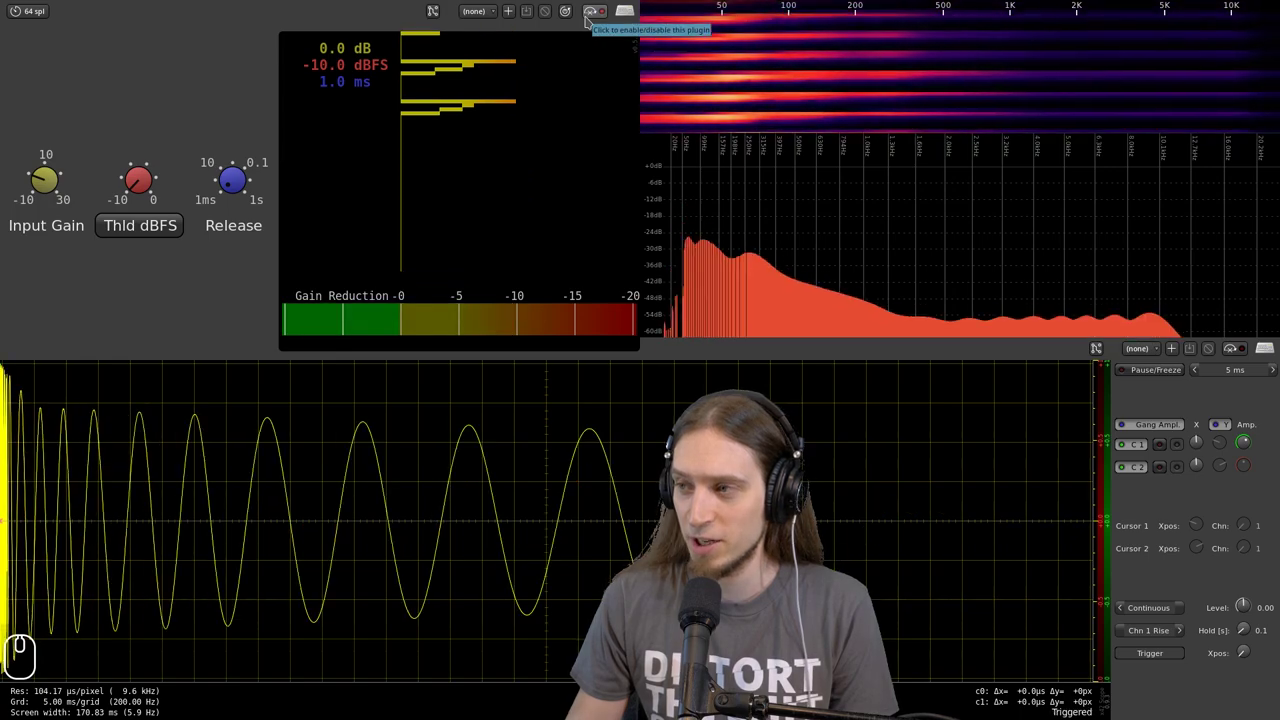
{"action": "left_click", "coordinate": [586, 21]}
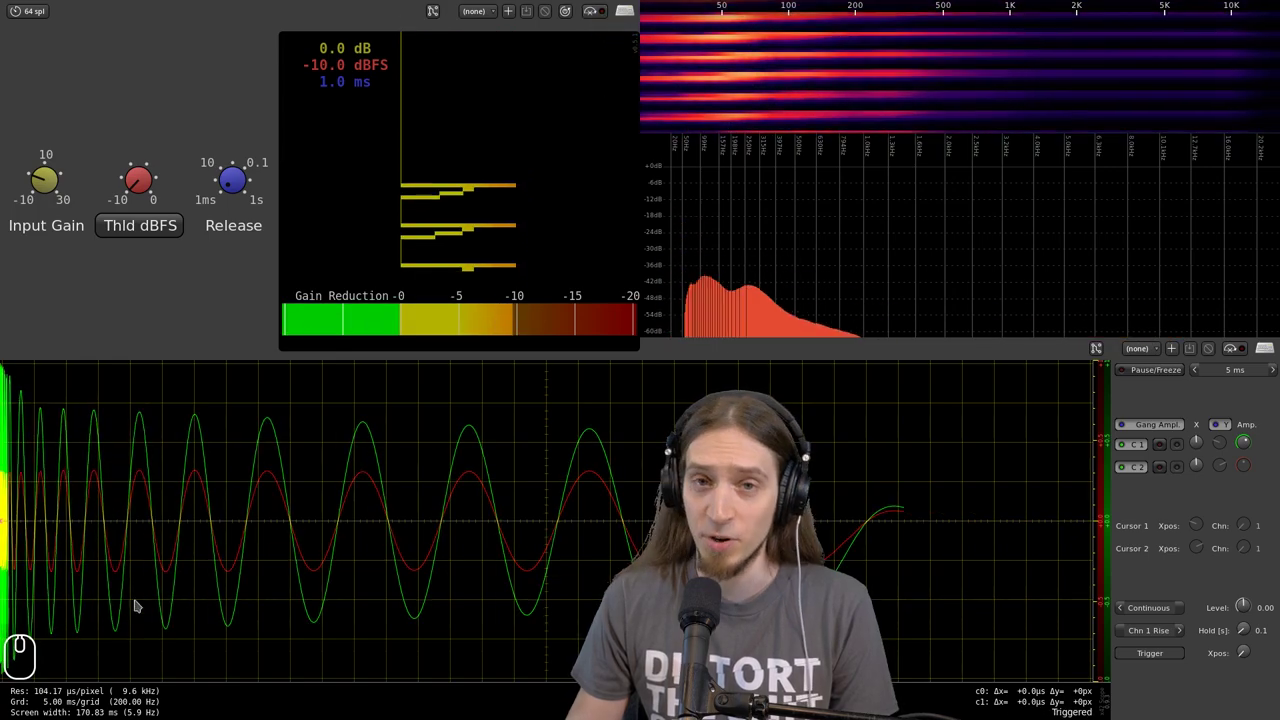
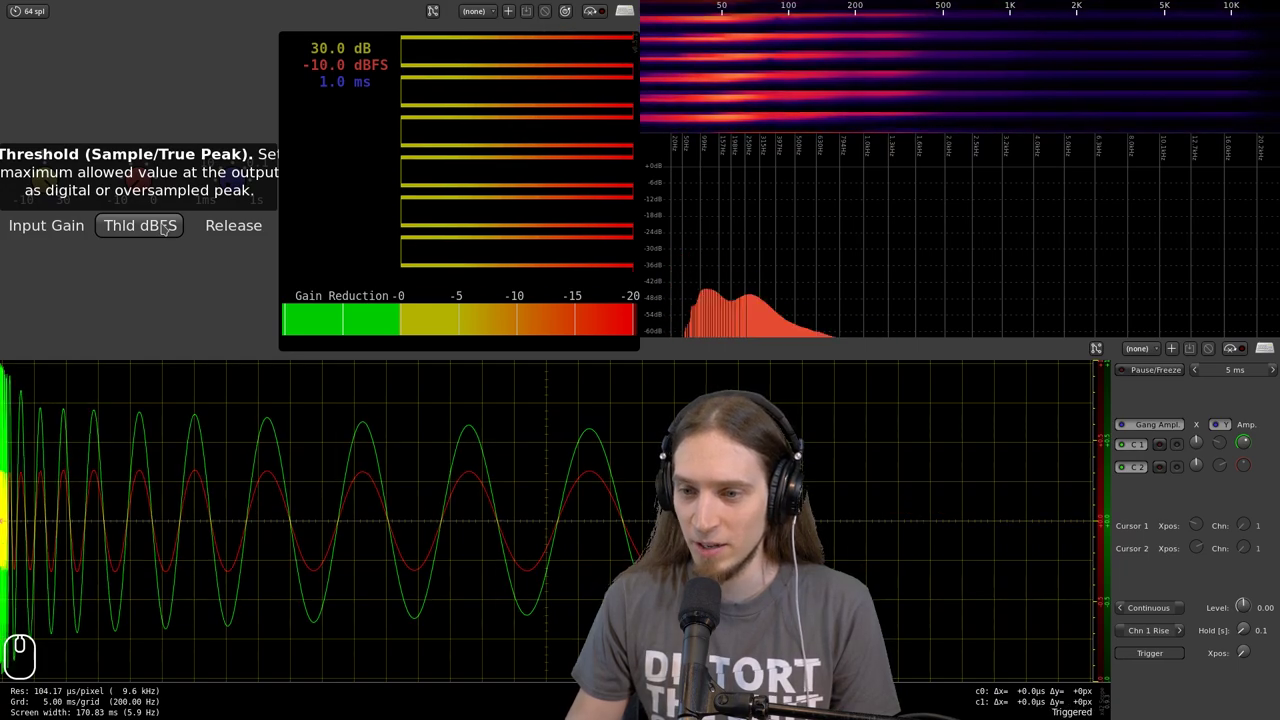
- Switch the limiter threshold between sample-peak and true-peak, leaving it at -10 dBTP
{"action": "left_click", "coordinate": [169, 232]}
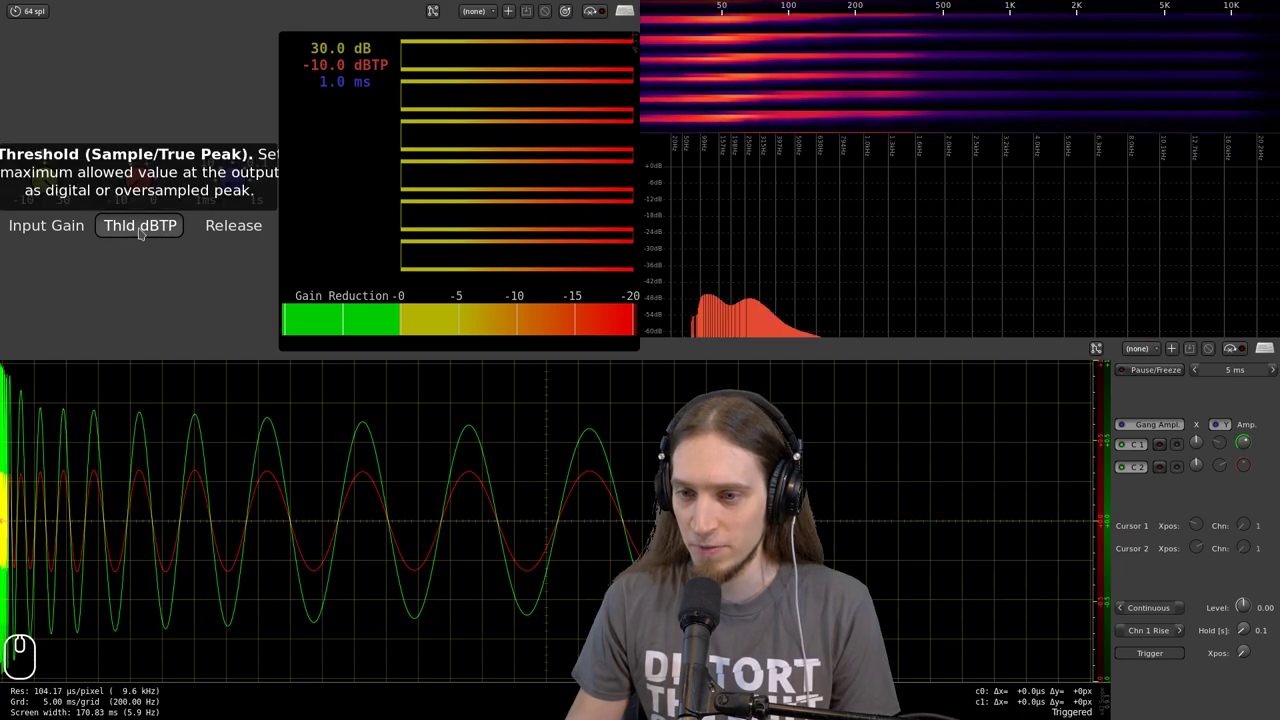
{"action": "left_click", "coordinate": [147, 237]}
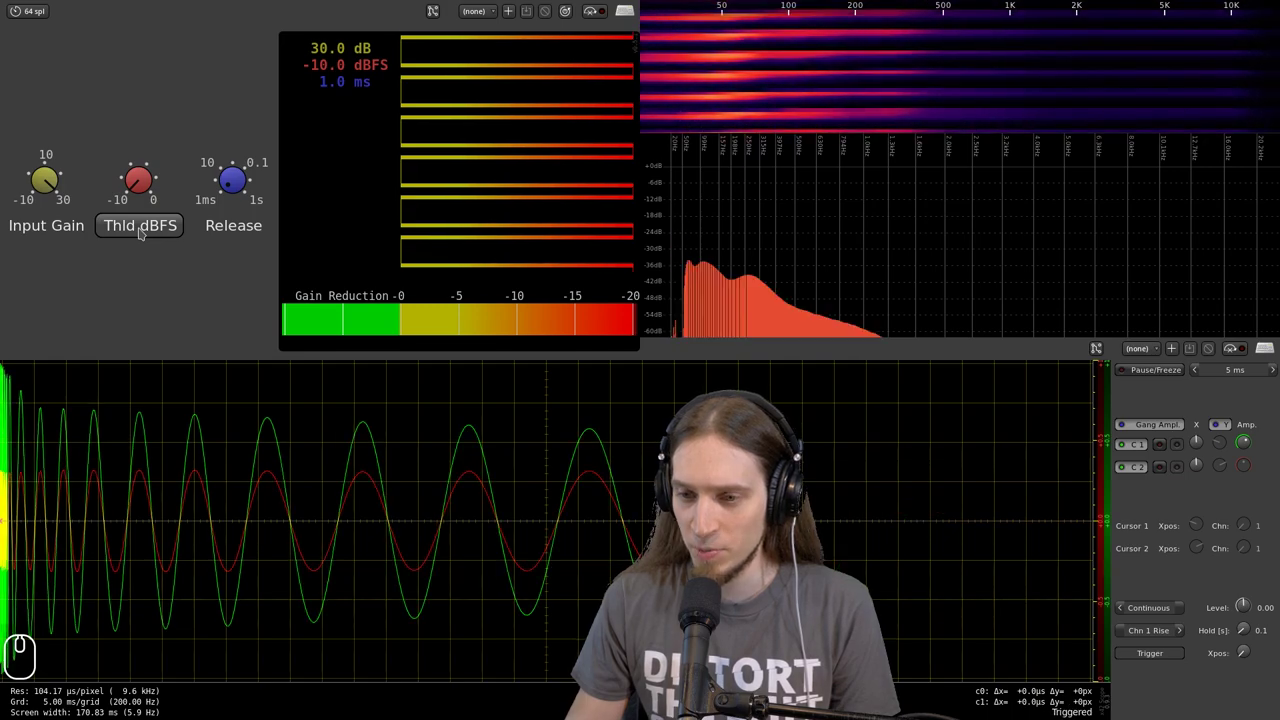
{"action": "left_click", "coordinate": [147, 237]}
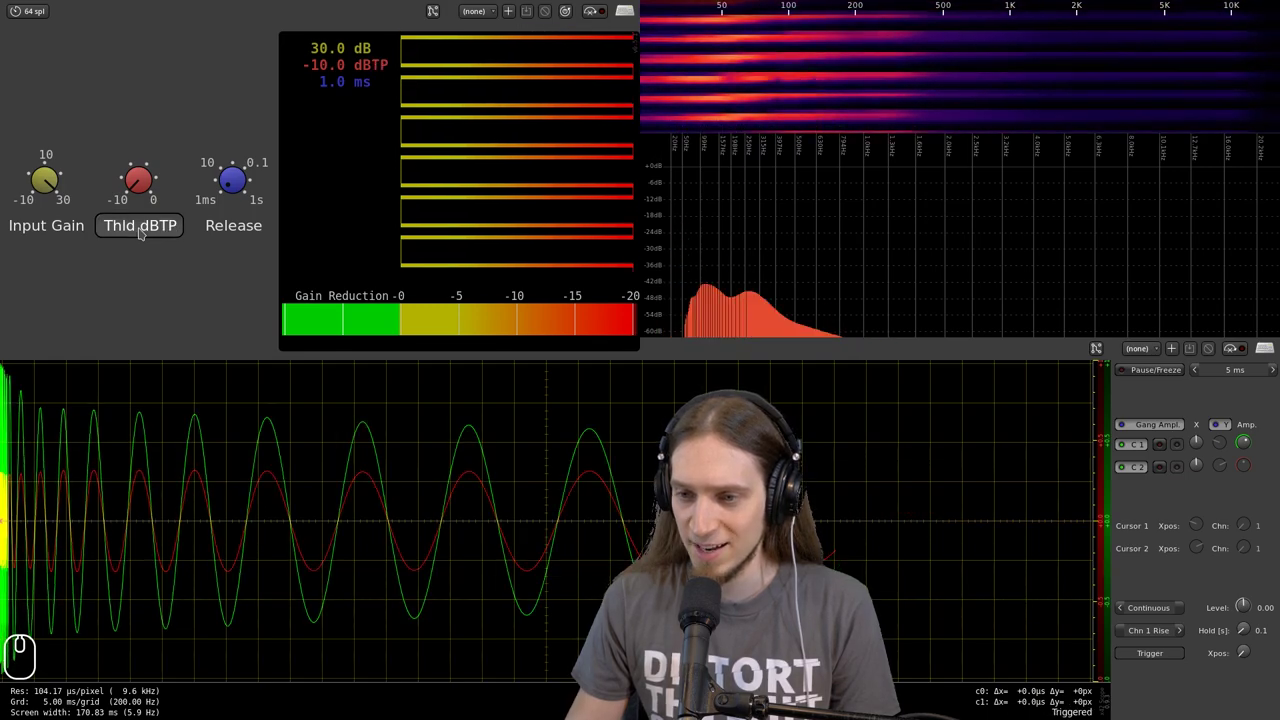
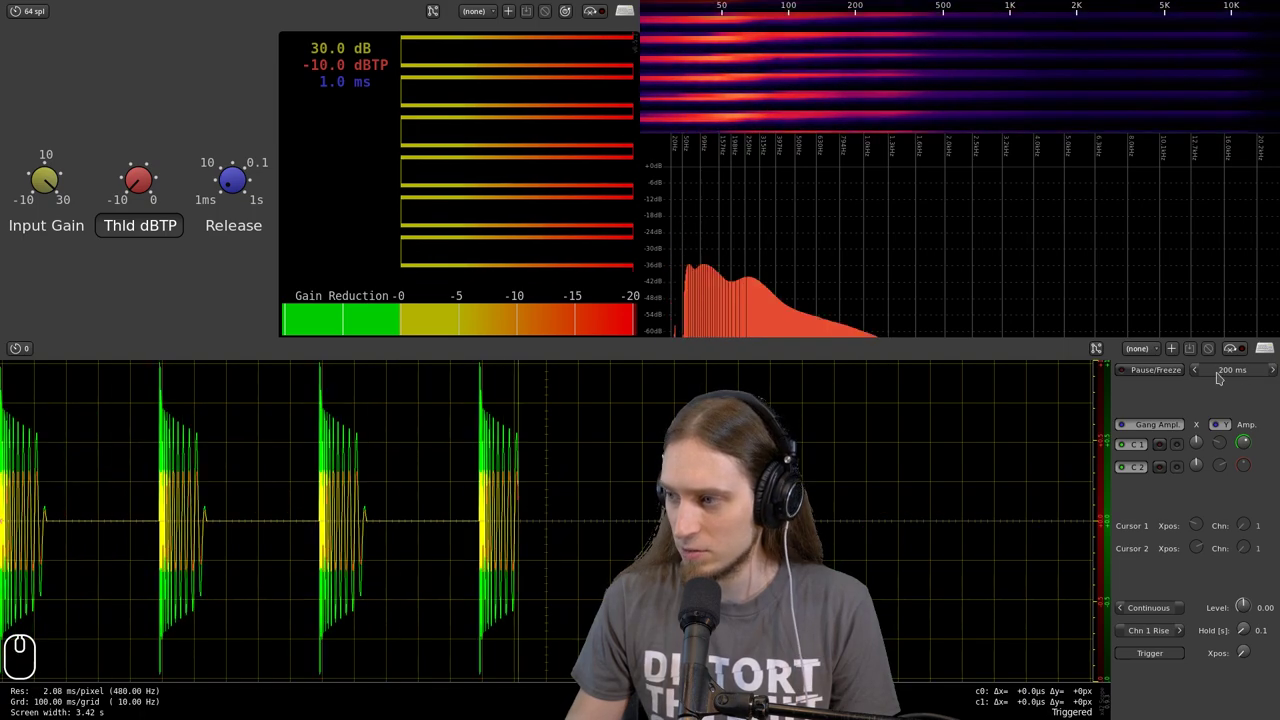
- Narrow the oscilloscope window to 250 µs and set its hold time to 0.4 s
{"action": "left_click", "coordinate": [1204, 378]}
{"action": "scroll", "scroll_direction": "up", "scroll_amount": 3}
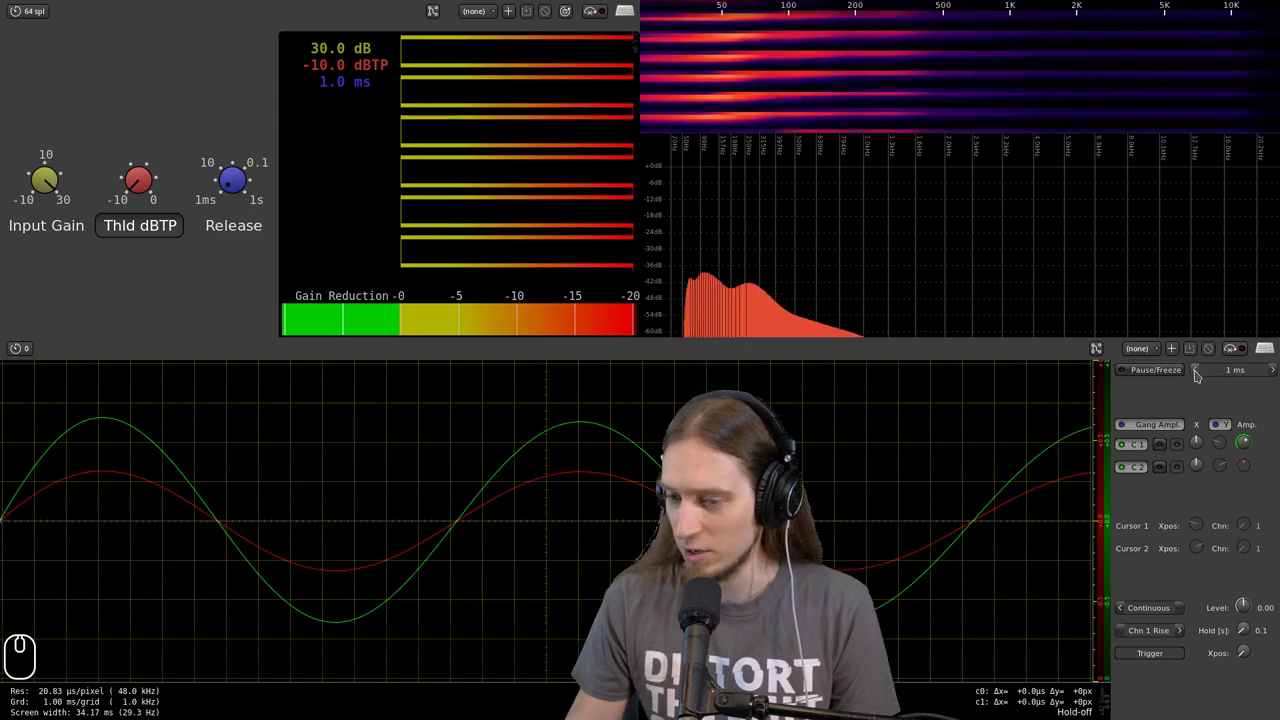
{"action": "left_click", "coordinate": [1215, 382]}
{"action": "double_click", "coordinate": [1204, 379]}
{"action": "left_click", "coordinate": [1201, 378]}
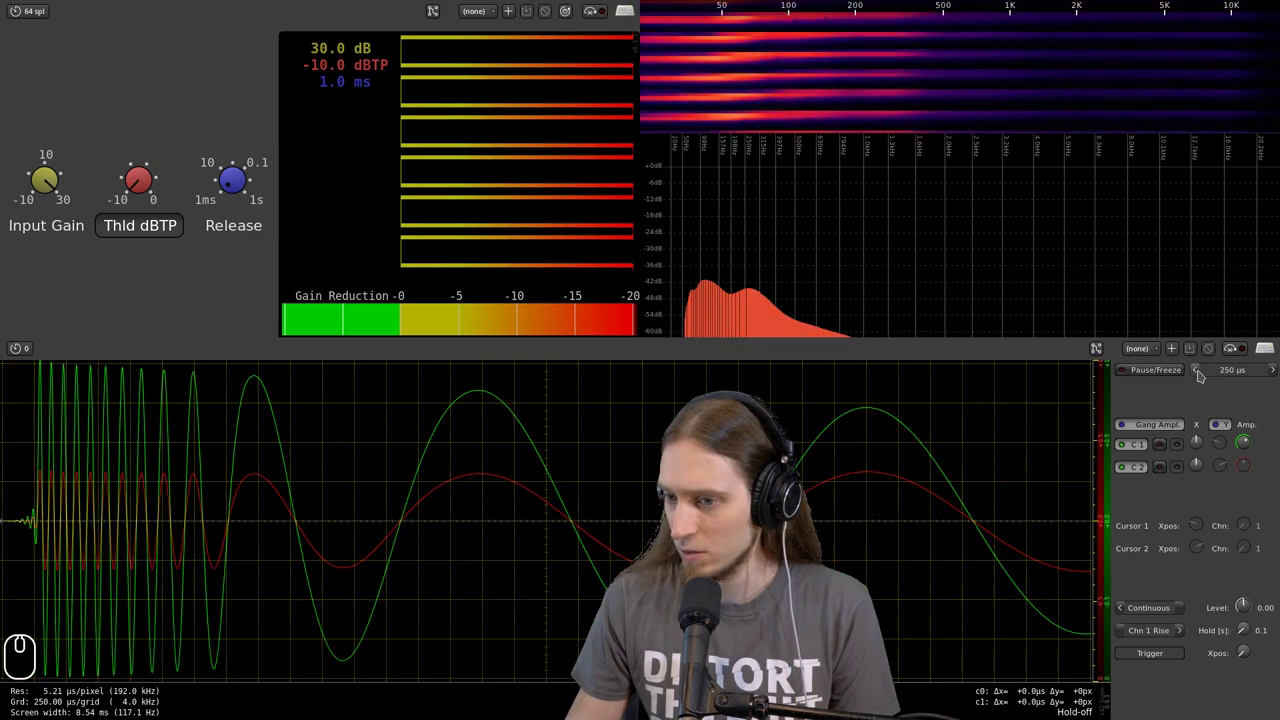
{"action": "left_click", "coordinate": [1250, 634]}
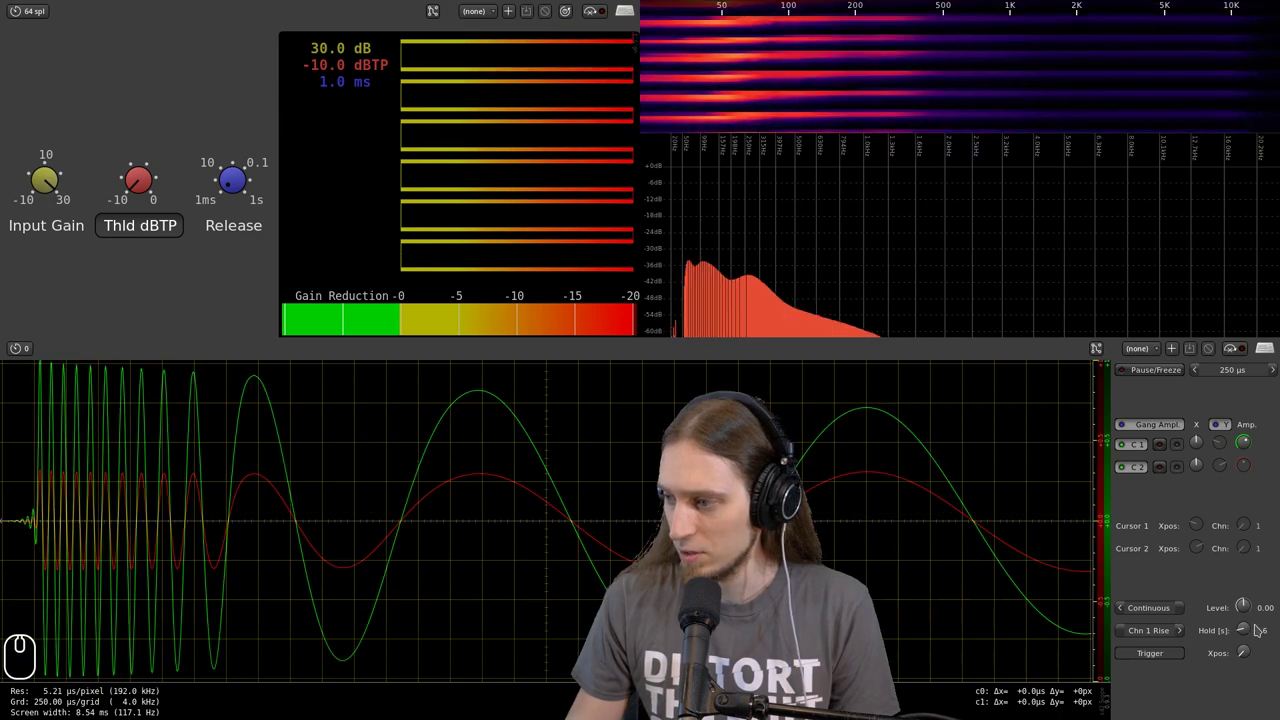
{"action": "scroll", "scroll_direction": "down", "scroll_amount": 3}
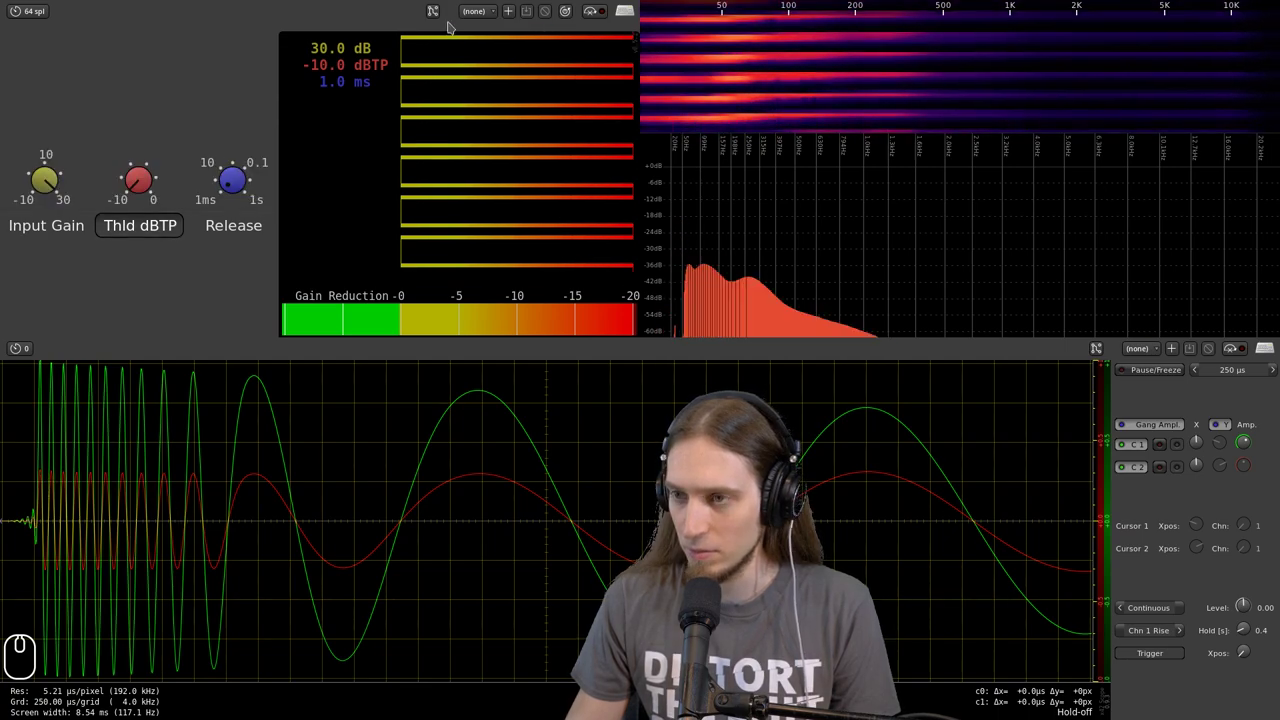
- Bypass and re-enable the limiter to compare the dry and limited waveforms
{"action": "left_click", "coordinate": [601, 22]}
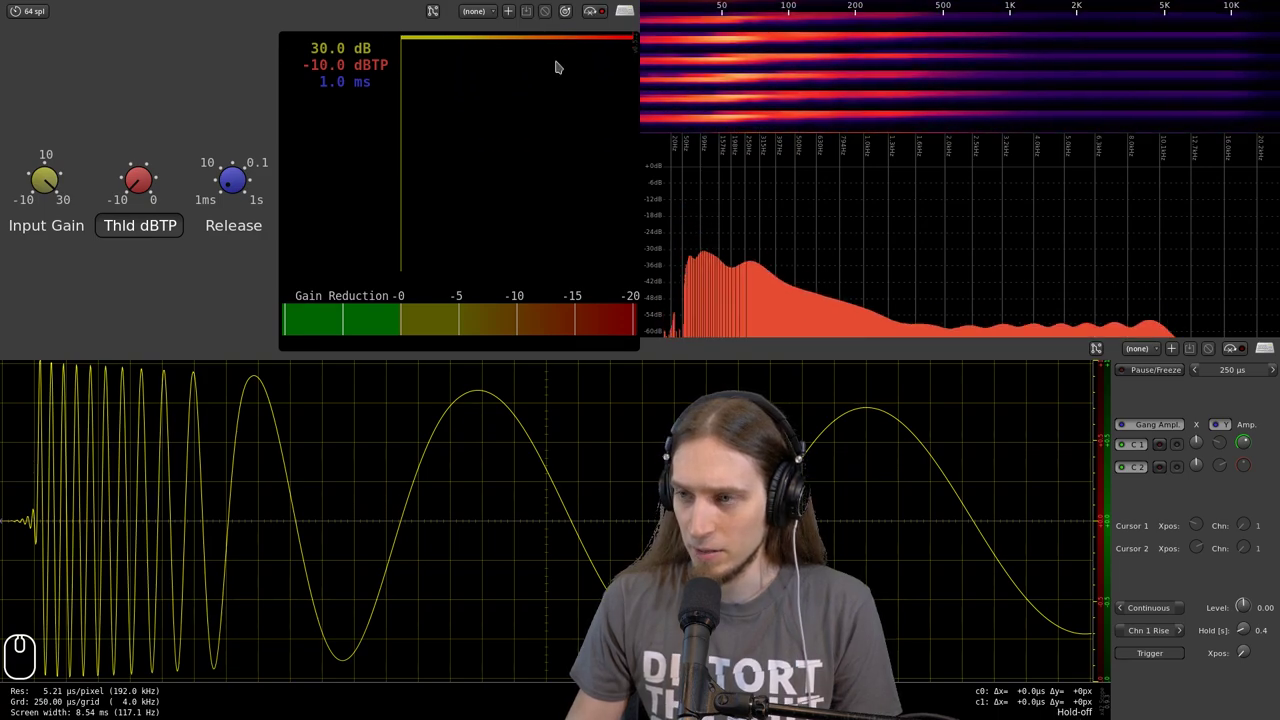
{"action": "left_click", "coordinate": [598, 17]}
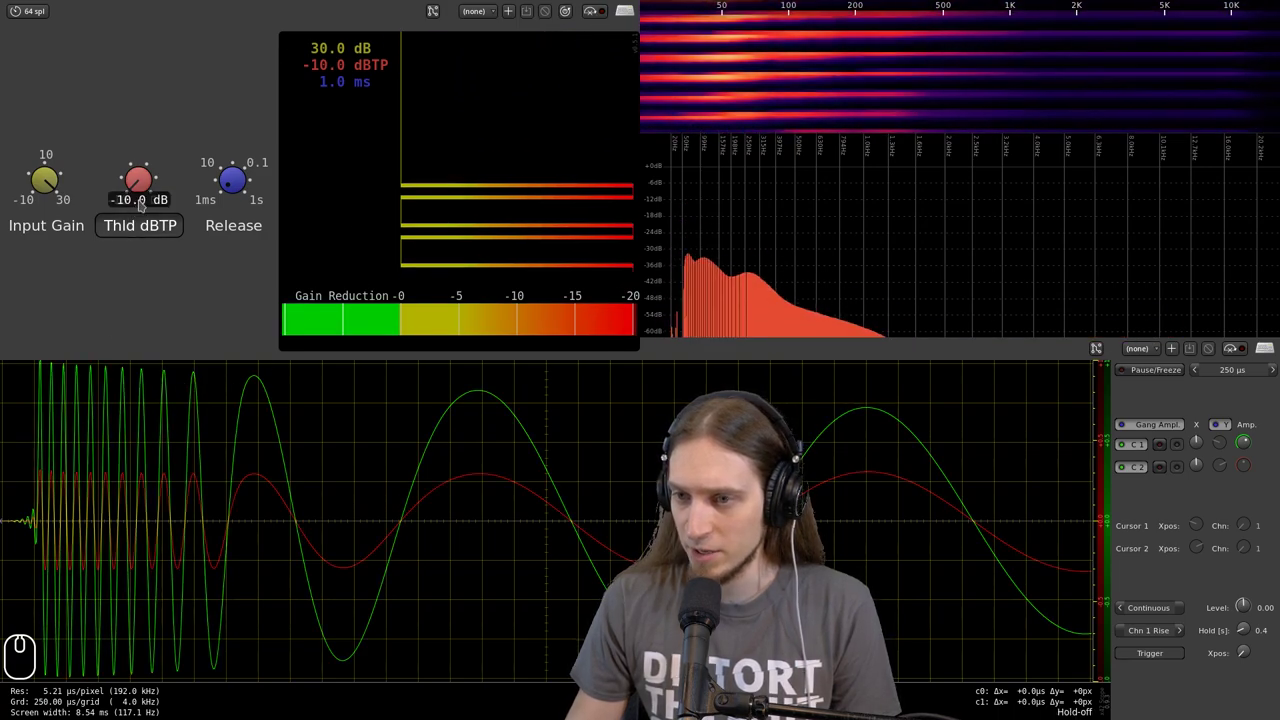
- Reset the limiter gain to 0 dB and release to 10 ms, with the threshold back at -10 dBTP
{"action": "left_click_drag", "start_coordinate": [147, 194], "coordinate": [126, 206]}
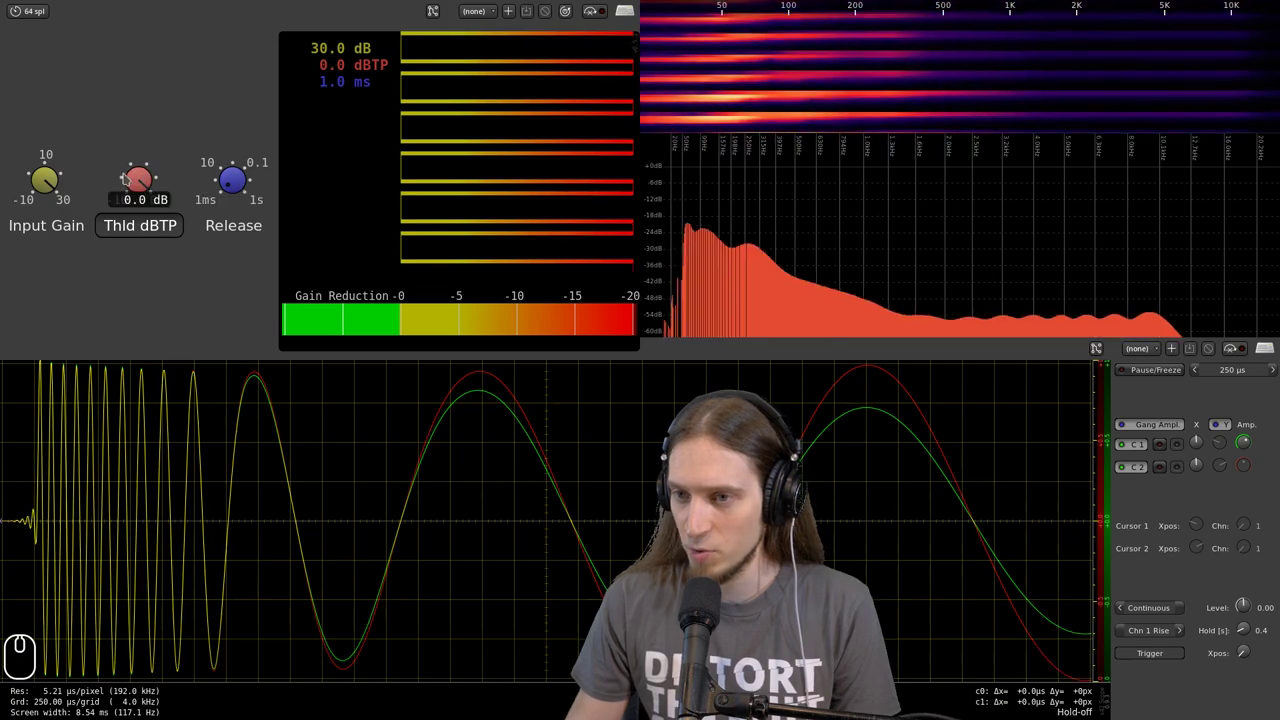
{"action": "left_click", "coordinate": [43, 177]}
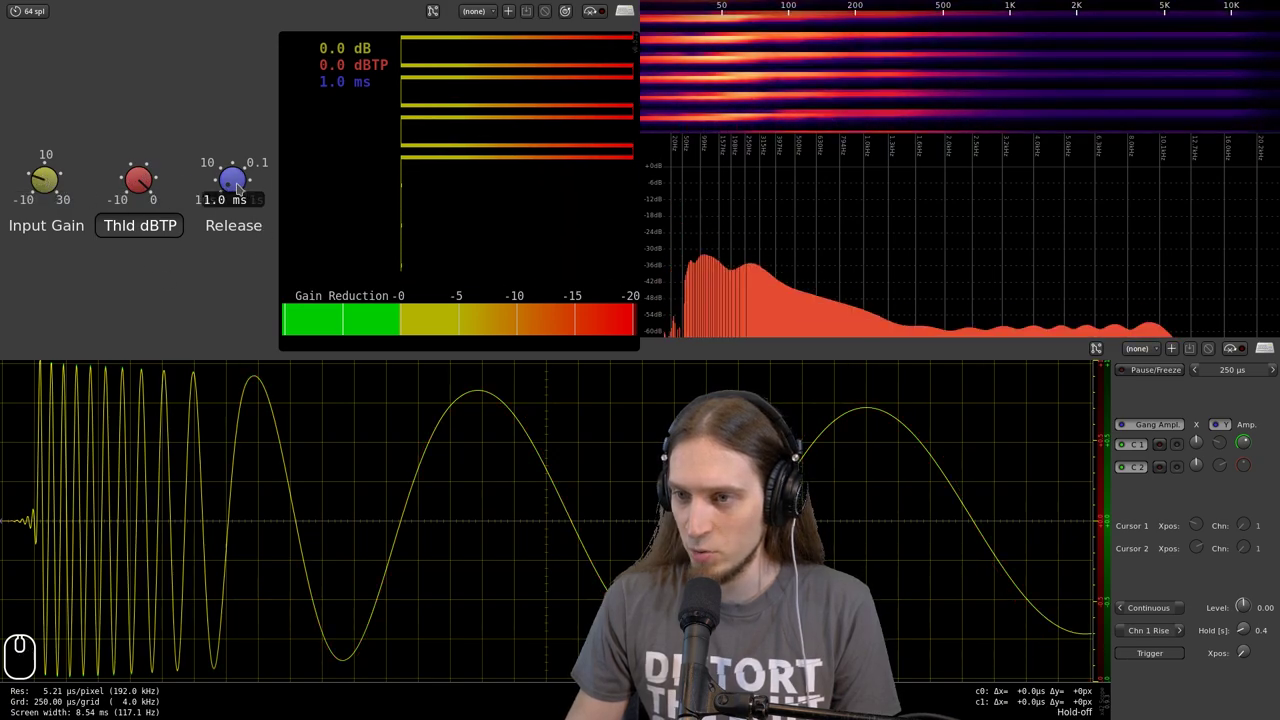
{"action": "left_click", "coordinate": [239, 190]}
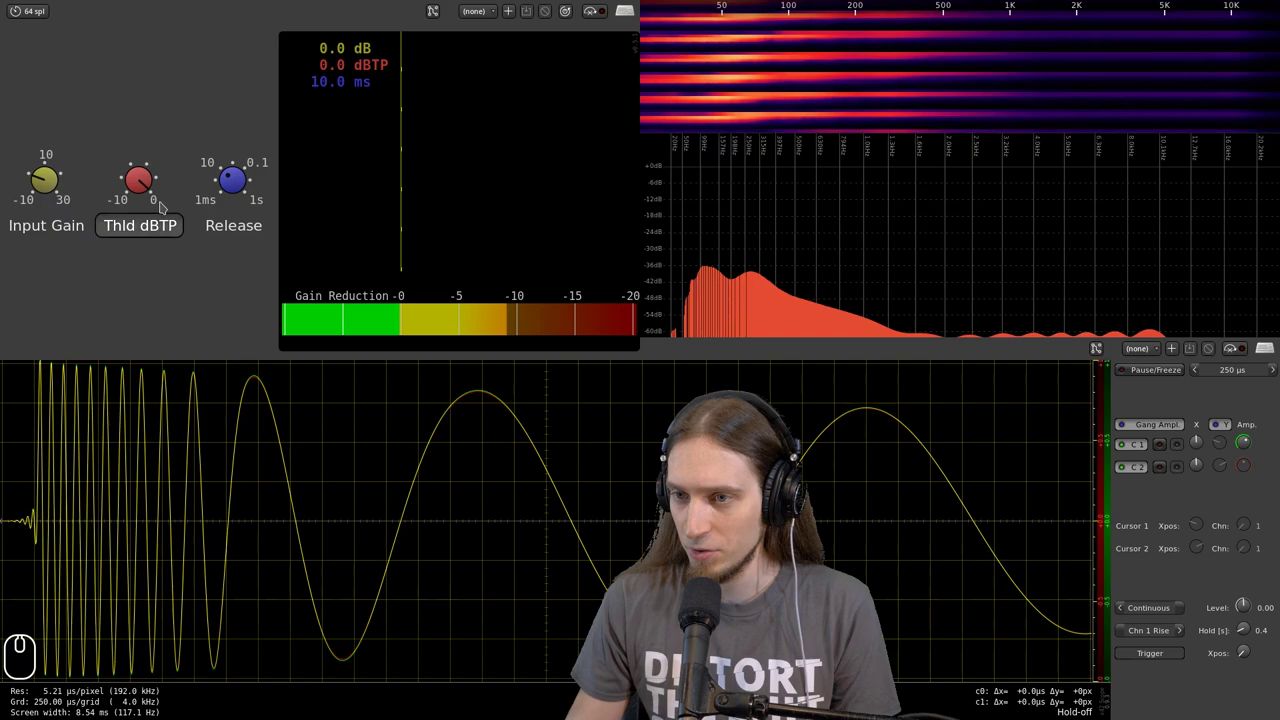
{"action": "left_click_drag", "start_coordinate": [142, 187], "coordinate": [186, 352]}
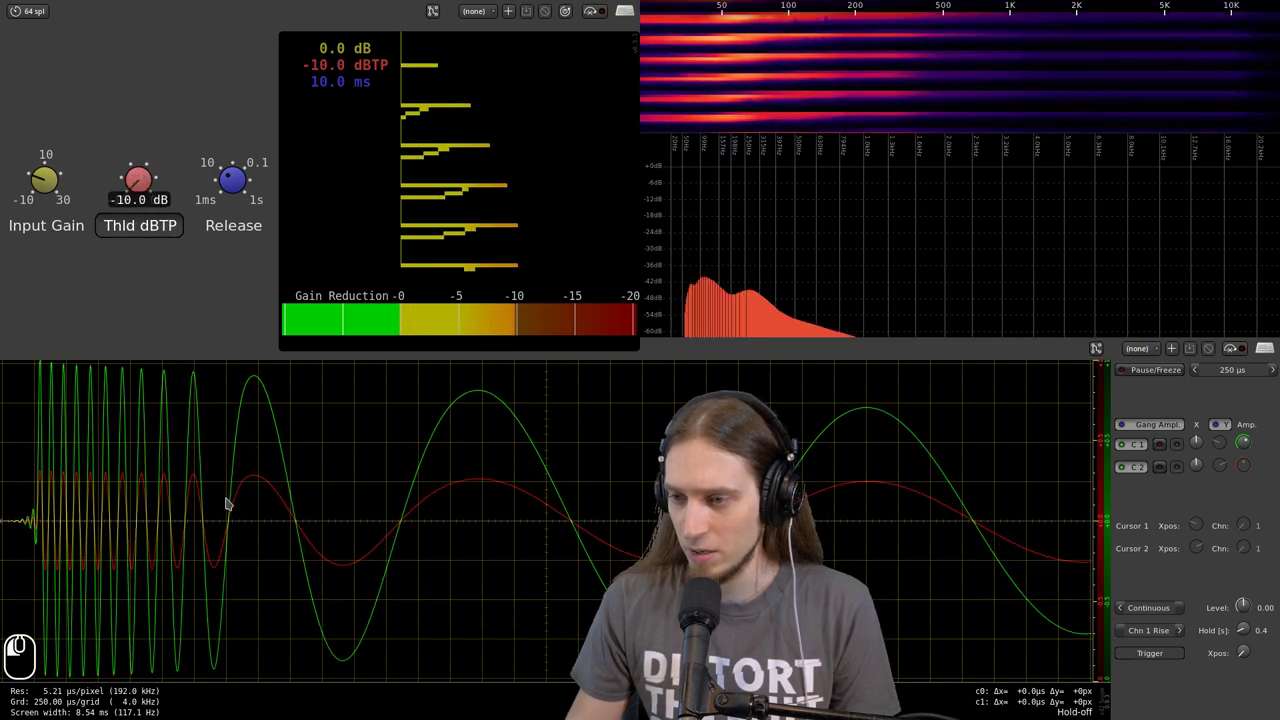
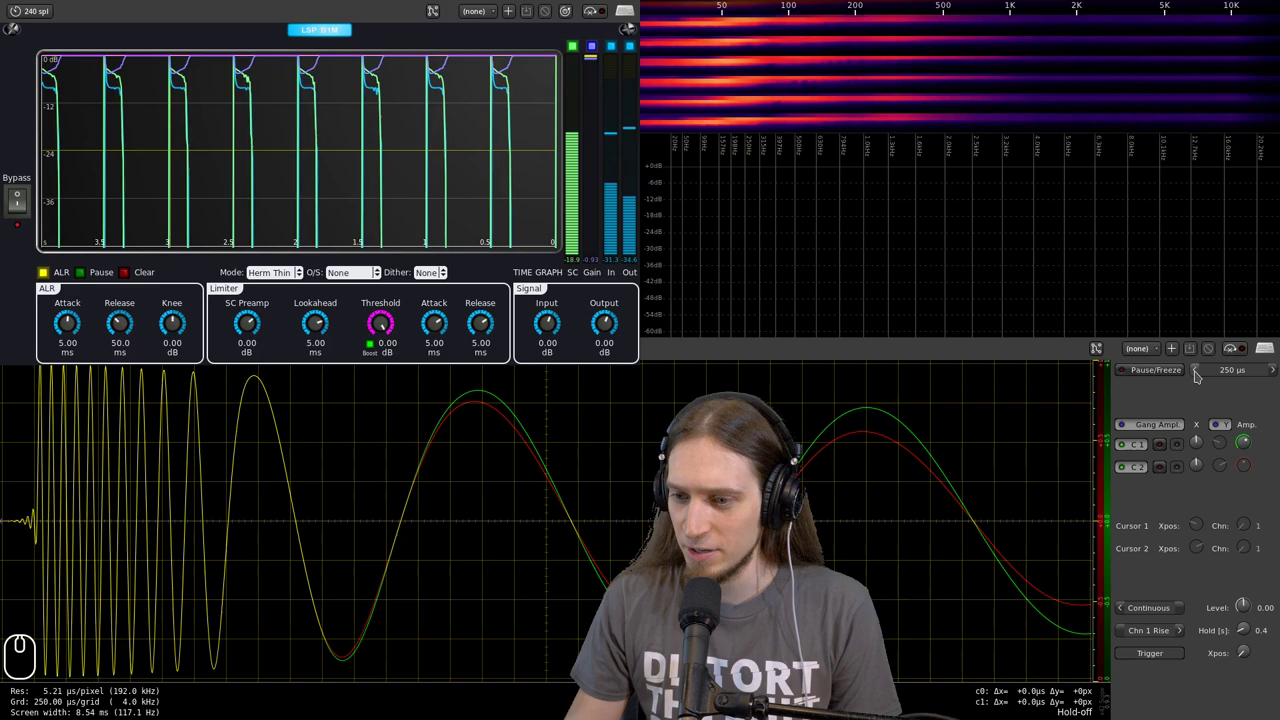
- Step the oscilloscope time window down toward 5 ms and set its hold time to zero
{"action": "left_click", "coordinate": [1203, 380]}
{"action": "middle_click", "coordinate": [1203, 380]}
{"action": "left_click", "coordinate": [1203, 380]}
{"action": "left_click", "coordinate": [1203, 380]}
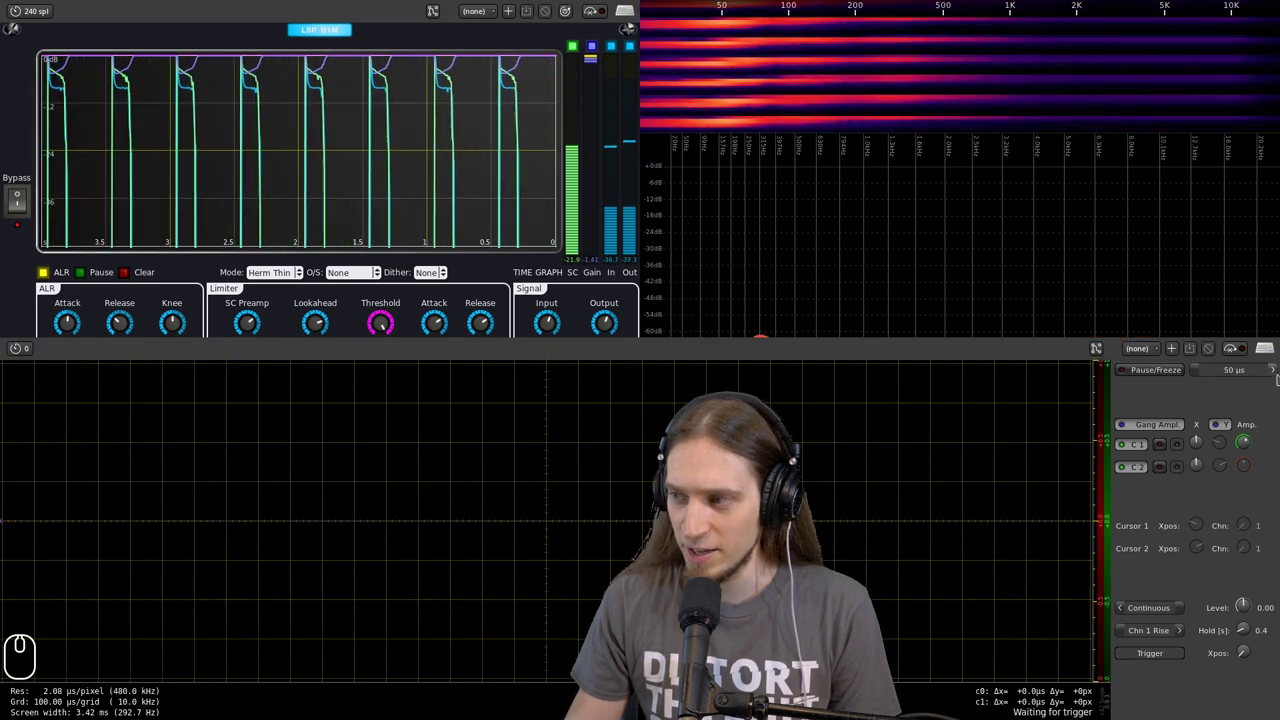
{"action": "left_click", "coordinate": [1273, 376]}
{"action": "left_click", "coordinate": [1273, 376]}
{"action": "double_click", "coordinate": [1273, 376]}
{"action": "left_click_drag", "start_coordinate": [1270, 376], "coordinate": [1241, 380]}
{"action": "left_click", "coordinate": [1275, 378]}
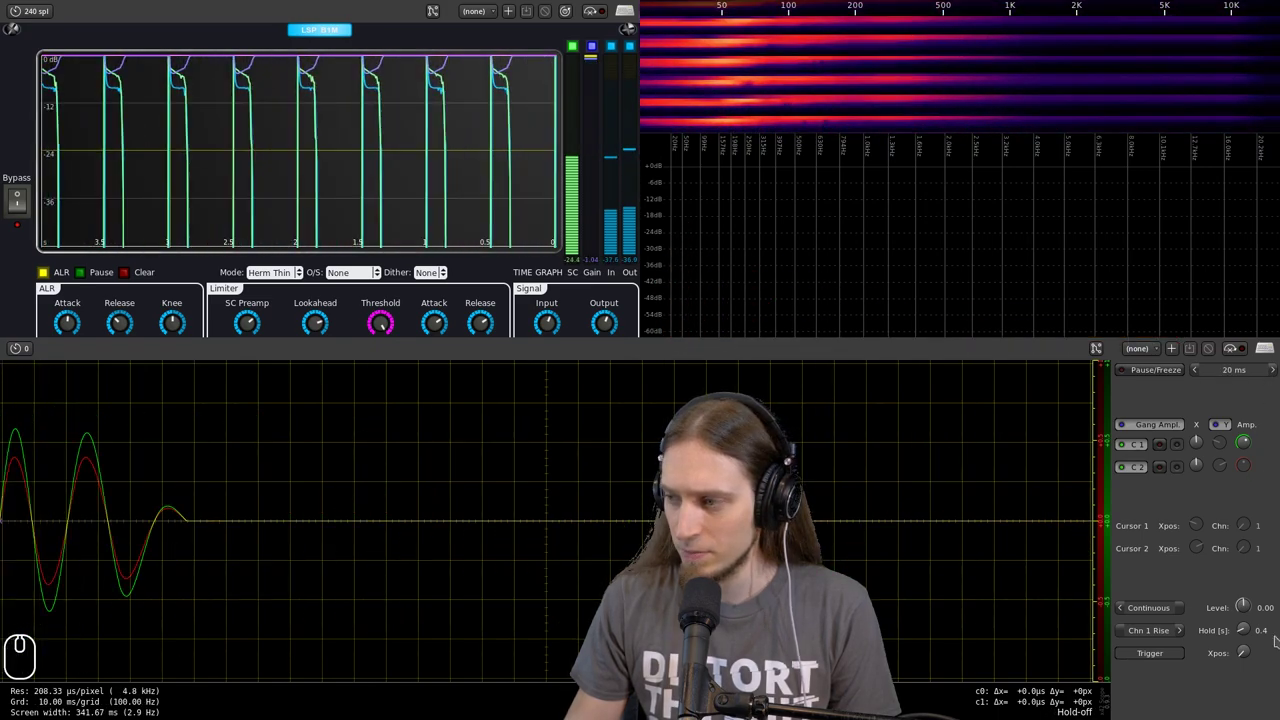
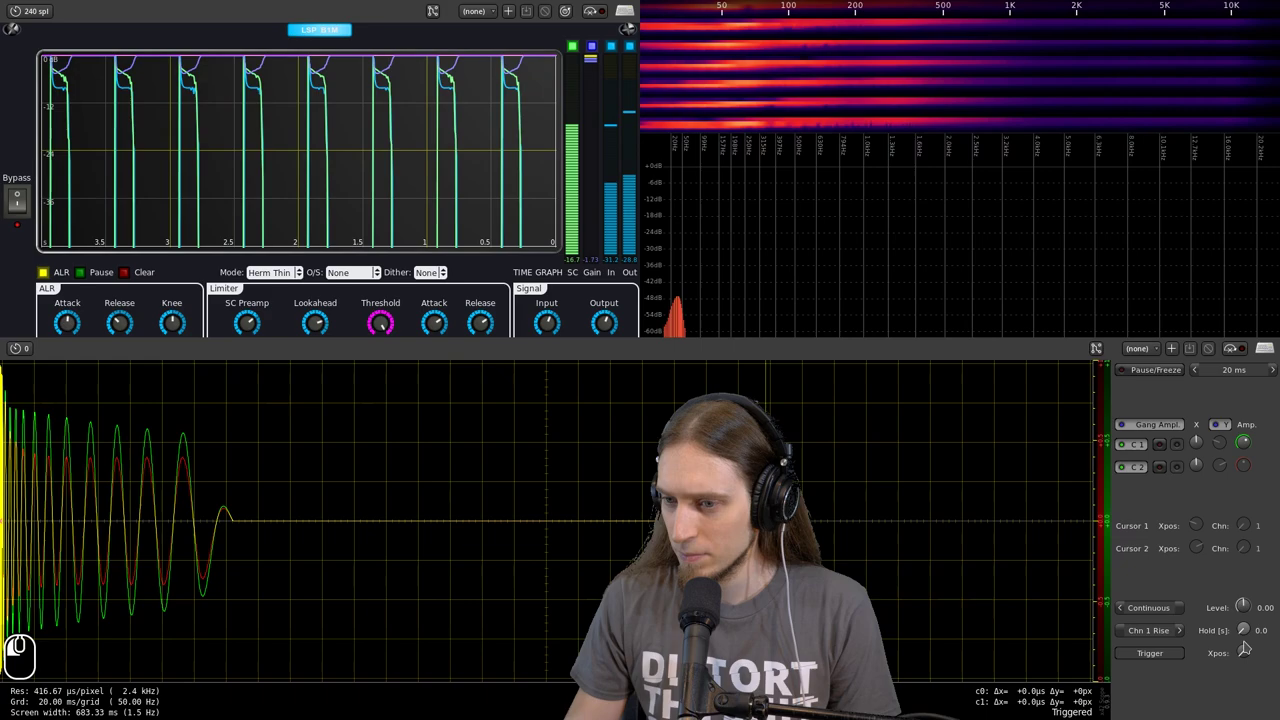
- Set the scope span to 5 ms and A/B the LSP limiter, leaving it bypassed
{"action": "left_click", "coordinate": [1200, 375]}
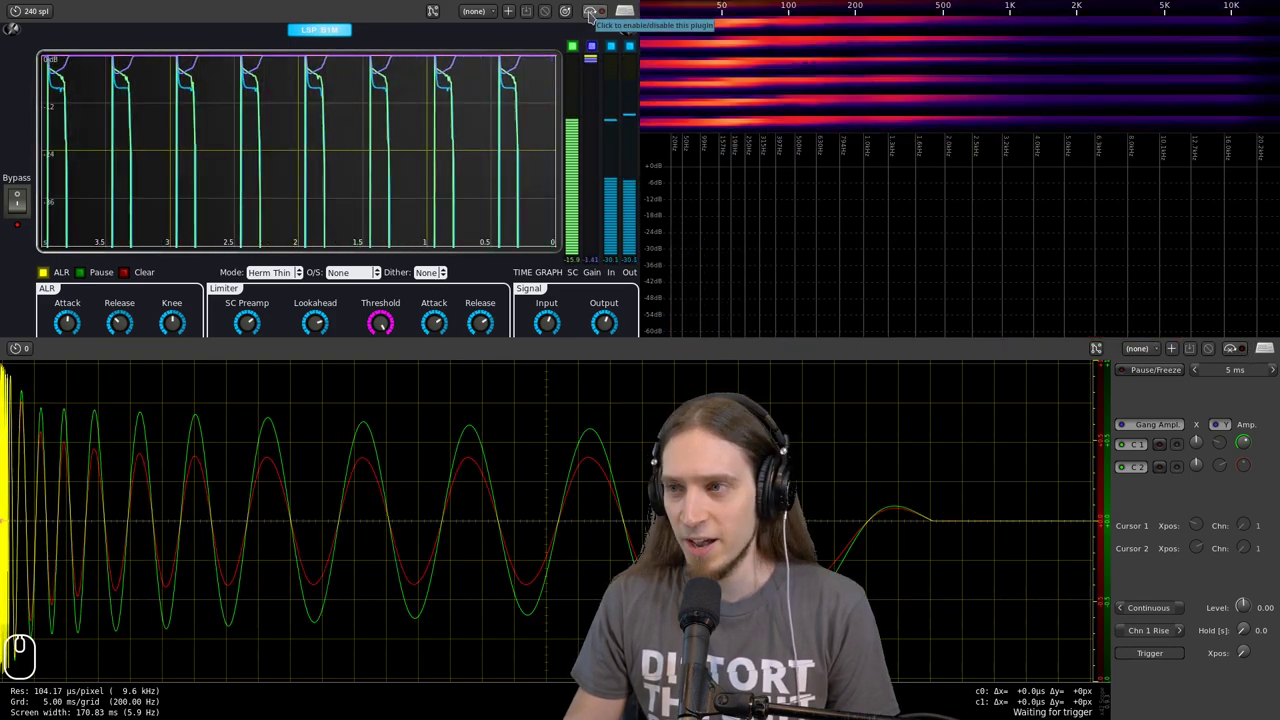
{"action": "left_click", "coordinate": [597, 20]}
{"action": "left_click", "coordinate": [597, 20]}
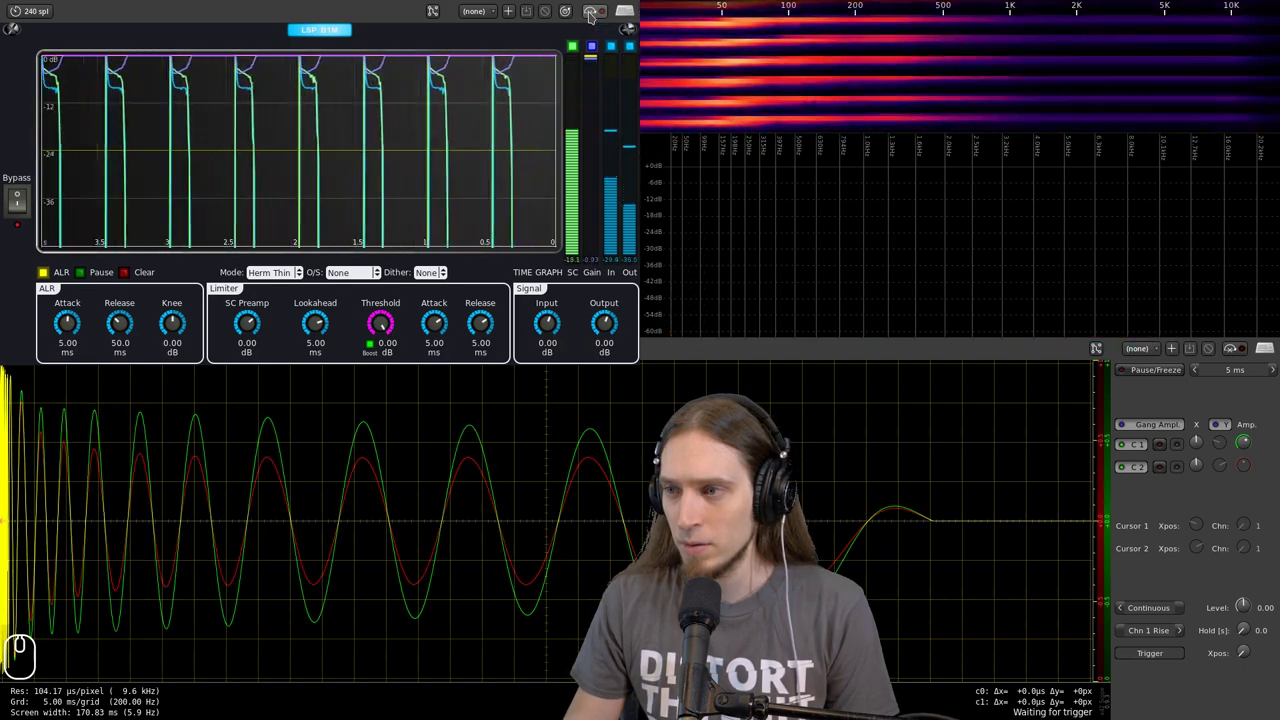
{"action": "left_click", "coordinate": [597, 21]}
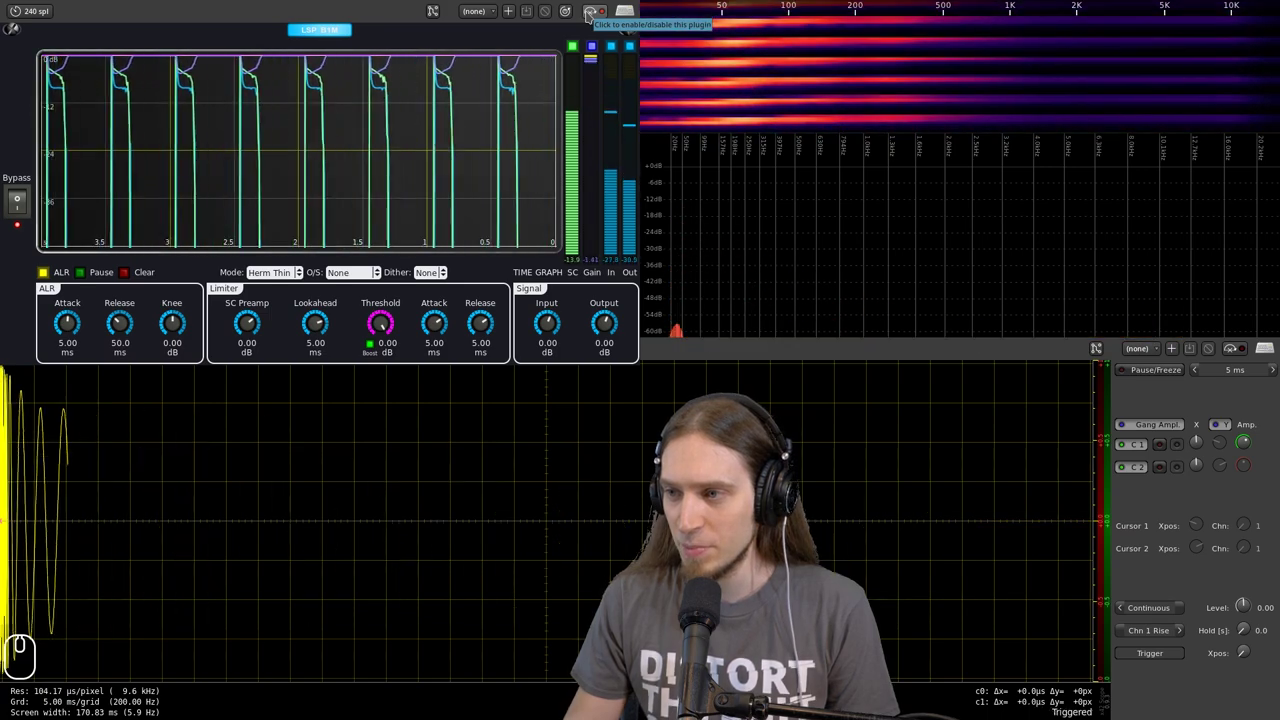
{"action": "left_click", "coordinate": [594, 20]}
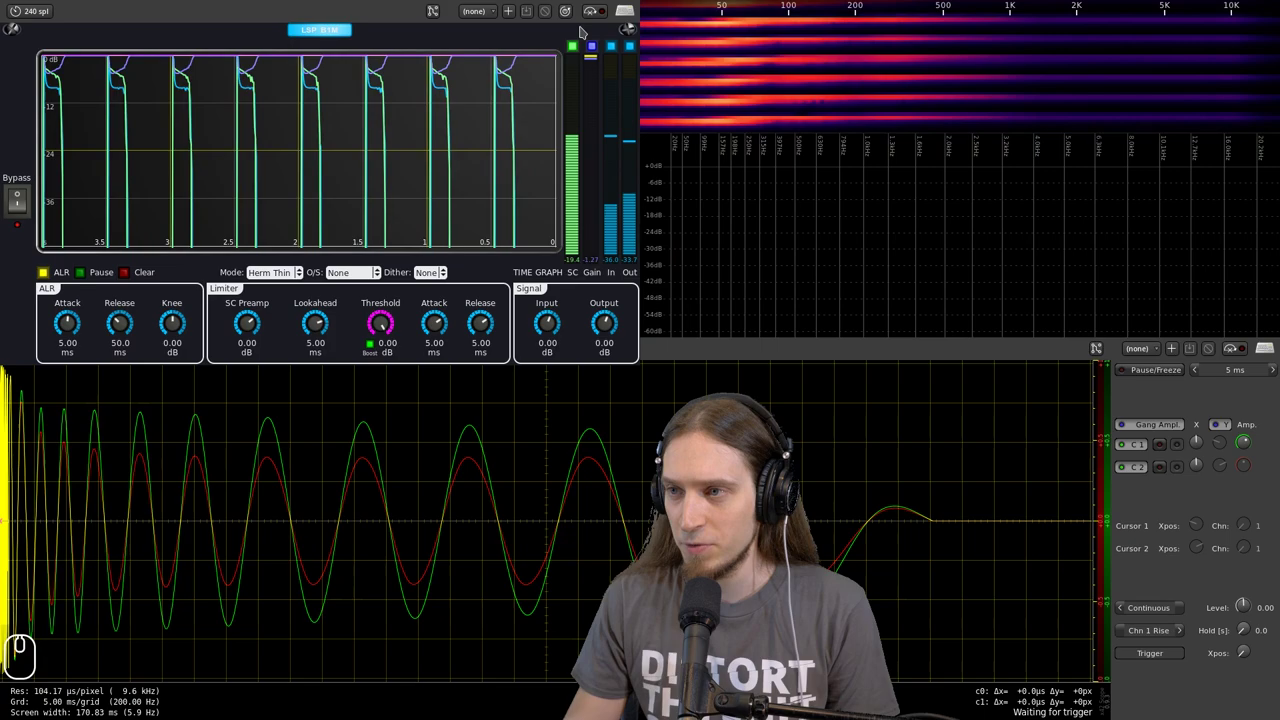
{"action": "left_click", "coordinate": [594, 20]}
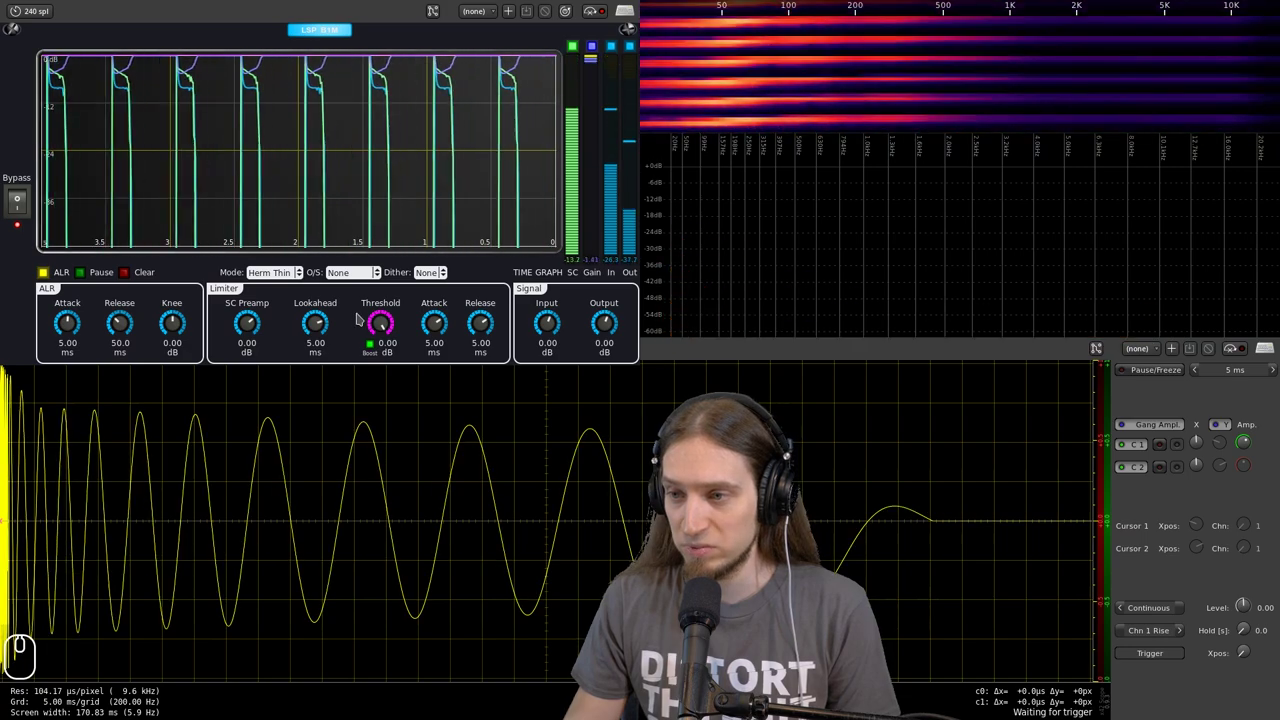
- Re-enable the LSP limiter and shorten its release from 5 ms to 0.250 ms
{"action": "left_click", "coordinate": [598, 20]}
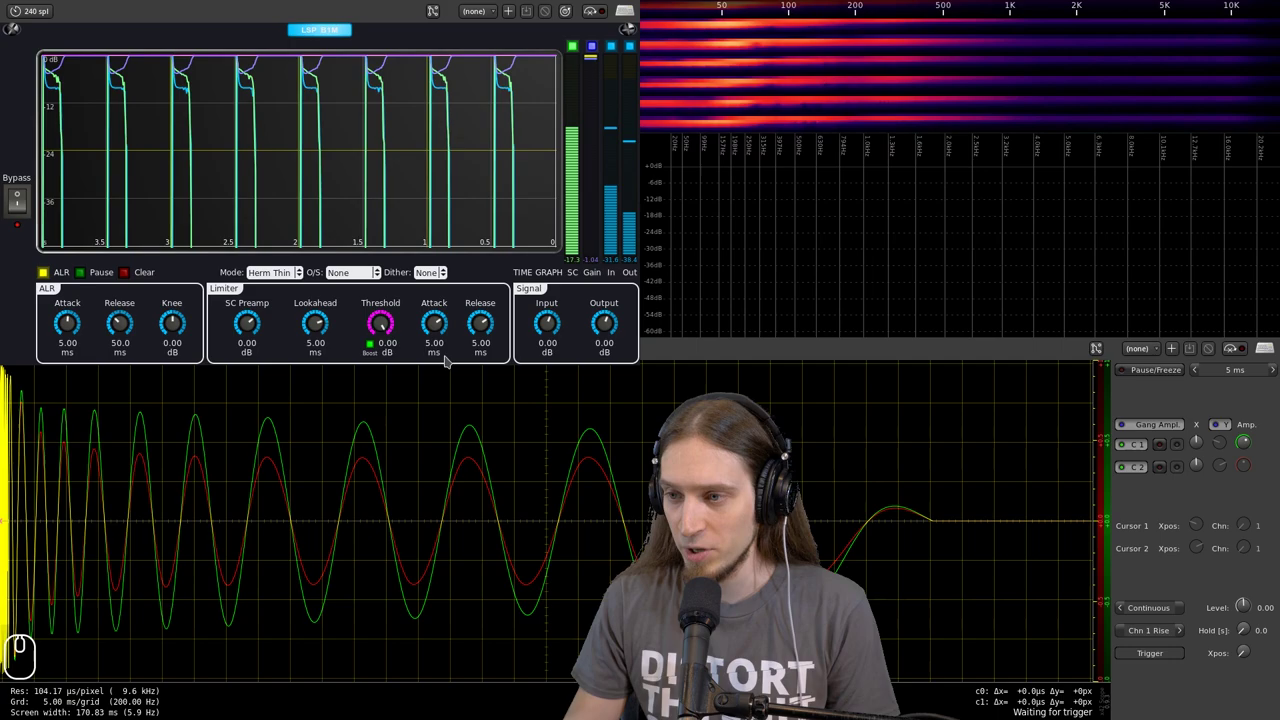
{"action": "left_click_drag", "start_coordinate": [485, 333], "coordinate": [507, 411]}
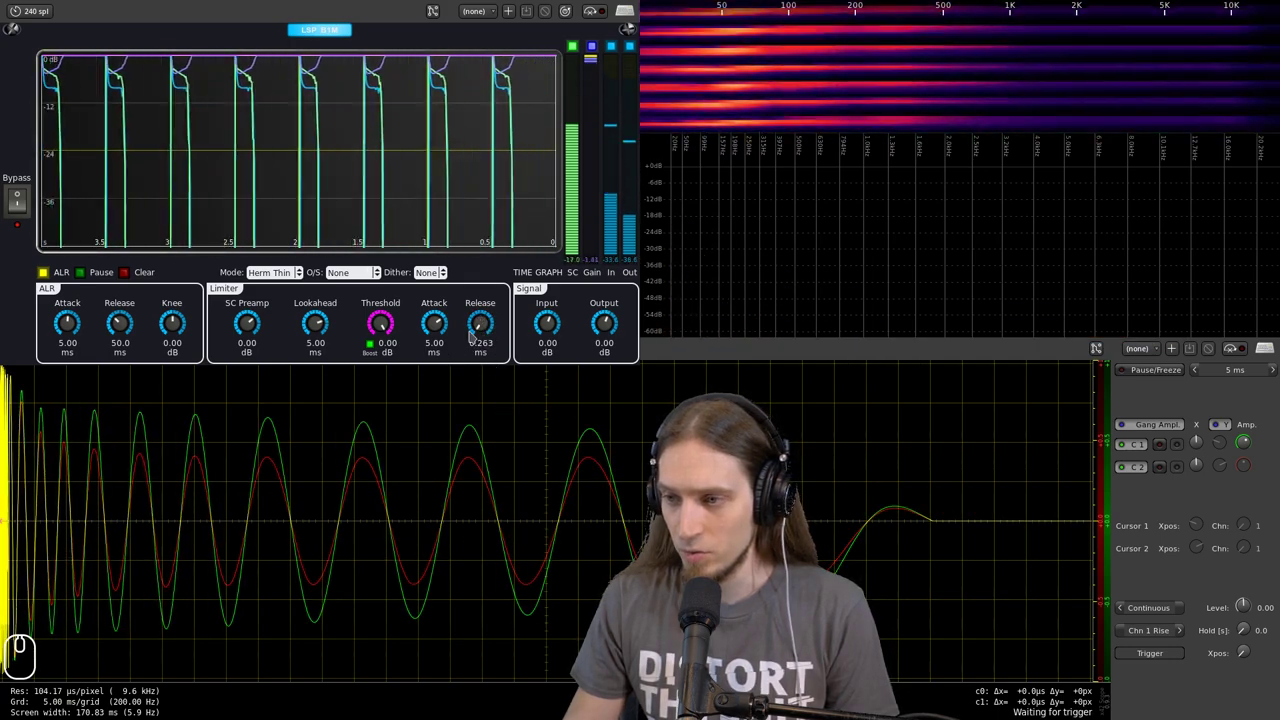
{"action": "left_click_drag", "start_coordinate": [483, 333], "coordinate": [305, 349]}
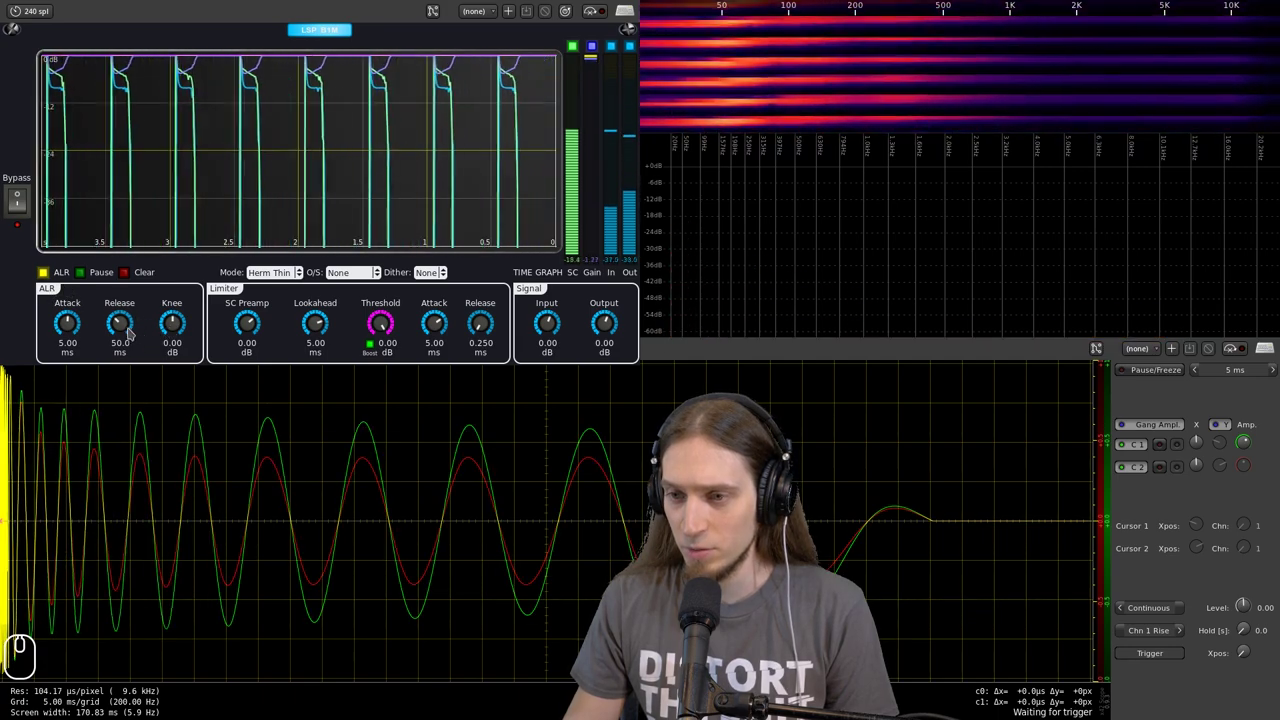
{"action": "left_click_drag", "start_coordinate": [130, 334], "coordinate": [162, 423]}
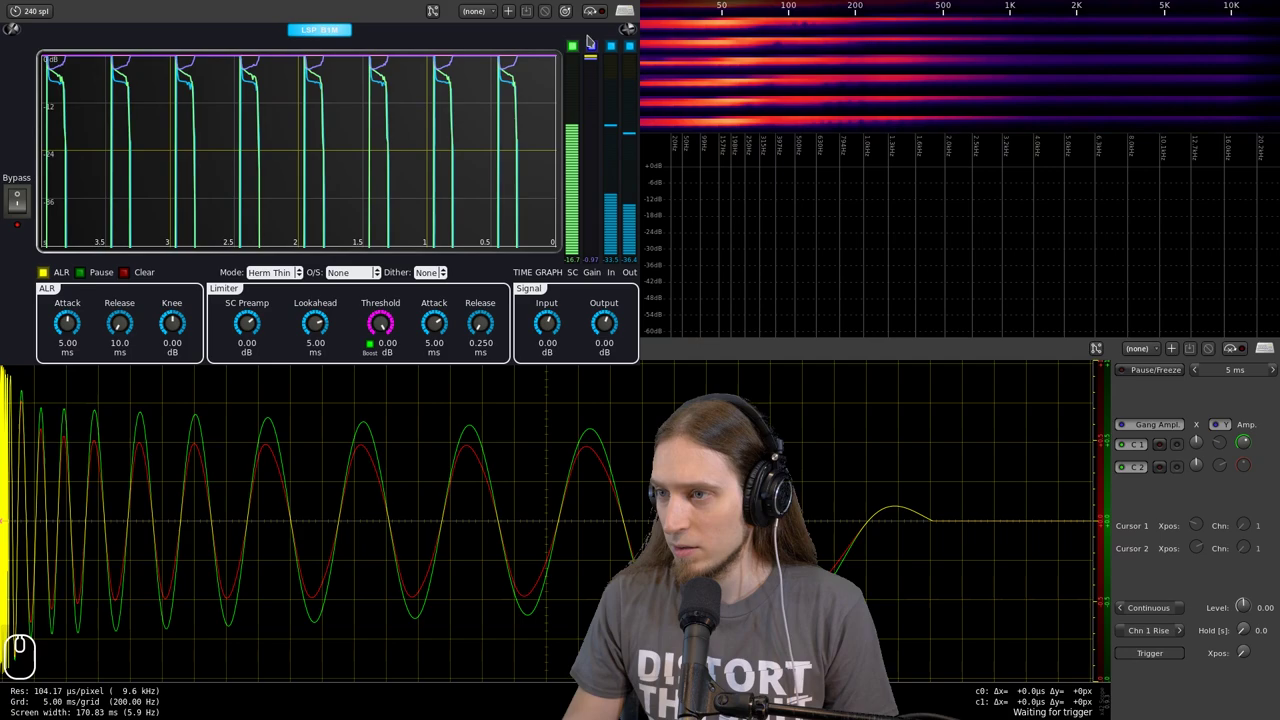
{"action": "left_click", "coordinate": [600, 20]}
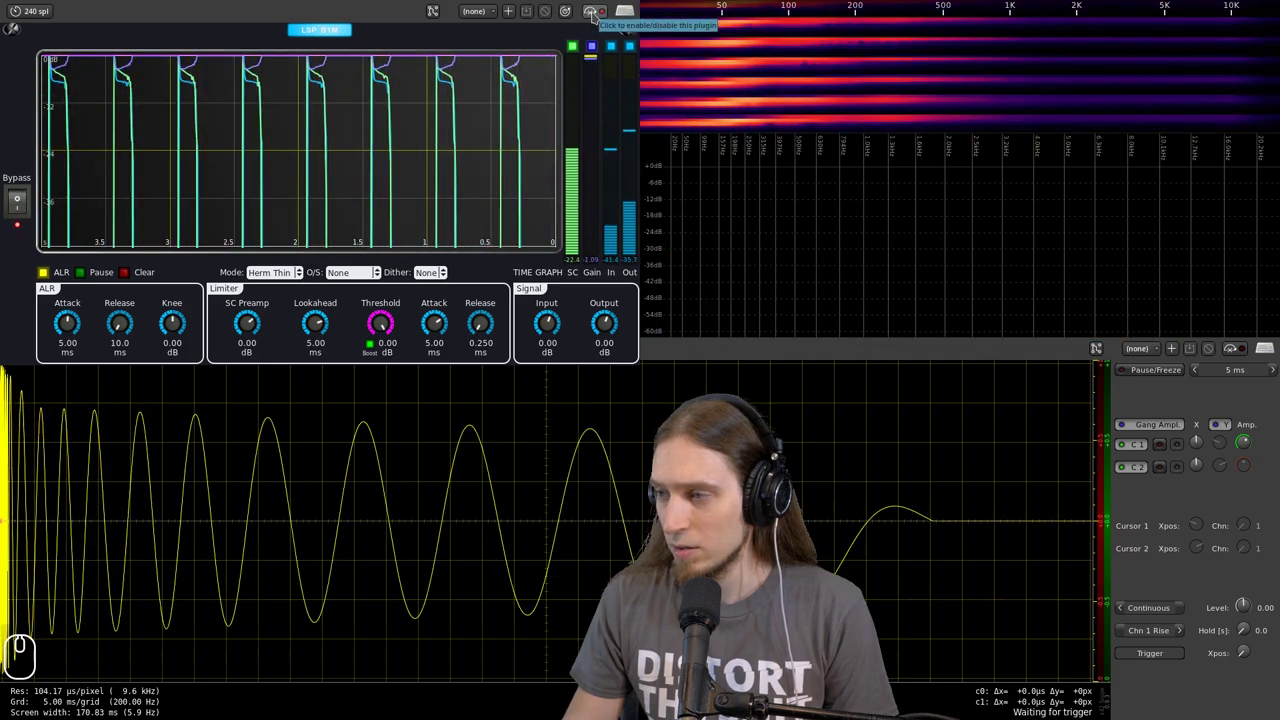
{"action": "left_click", "coordinate": [600, 20]}
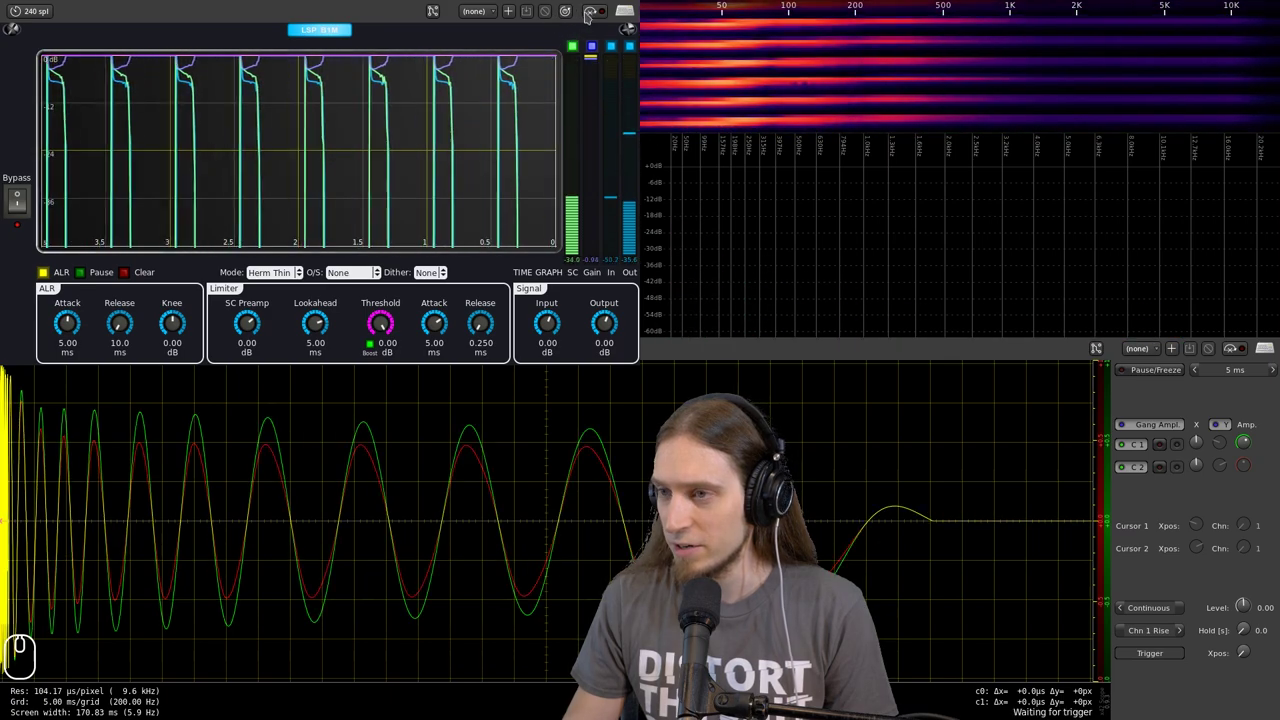
{"action": "left_click", "coordinate": [600, 17]}
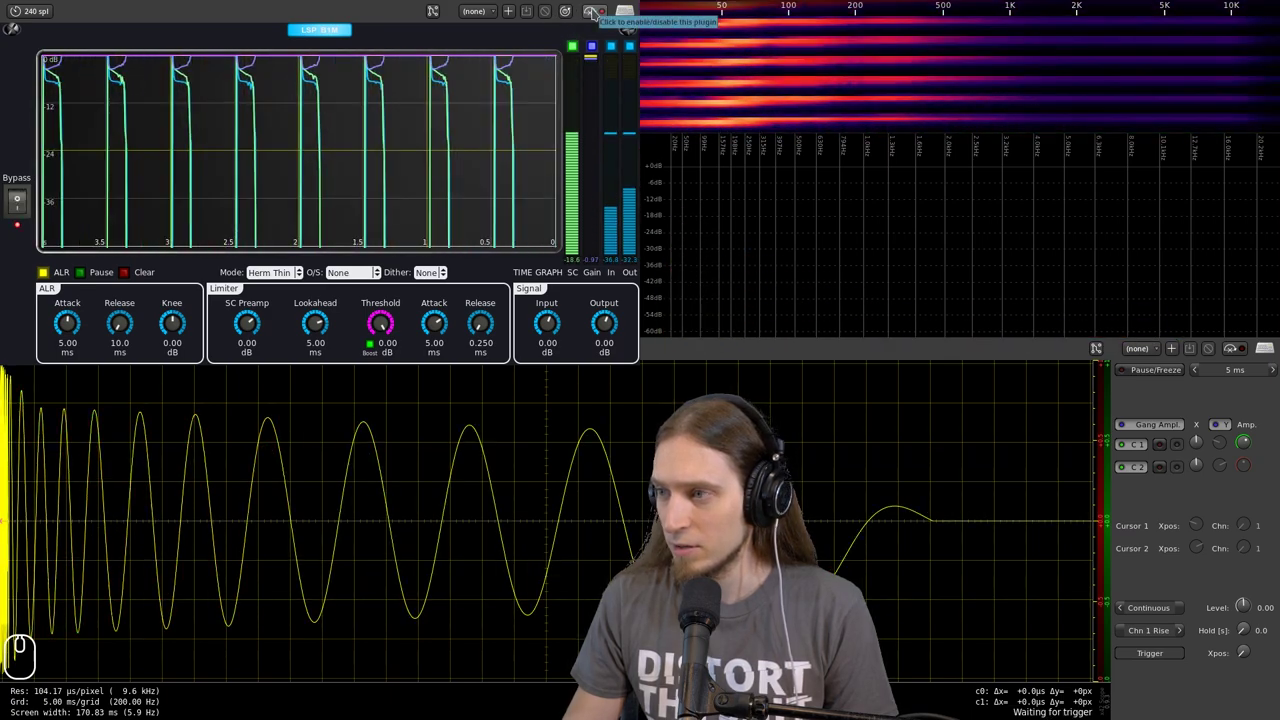
{"action": "left_click", "coordinate": [597, 24]}
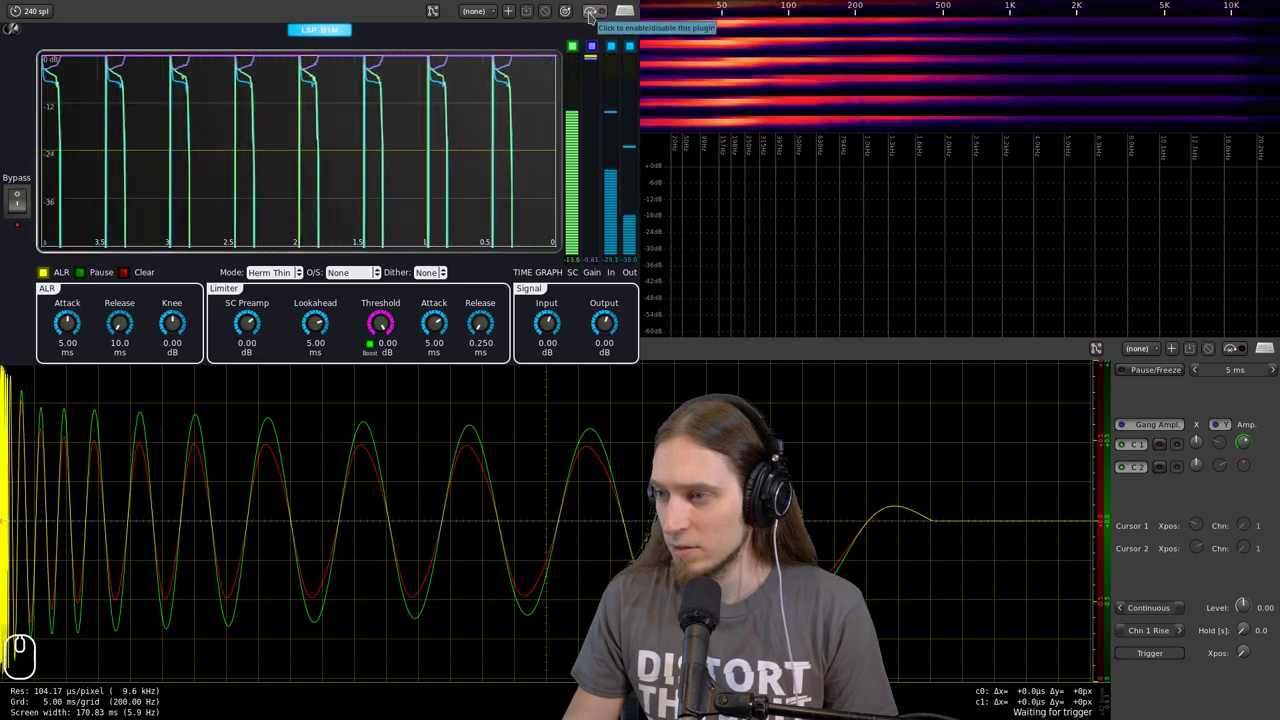
{"action": "left_click", "coordinate": [597, 21]}
{"action": "left_click", "coordinate": [592, 20]}
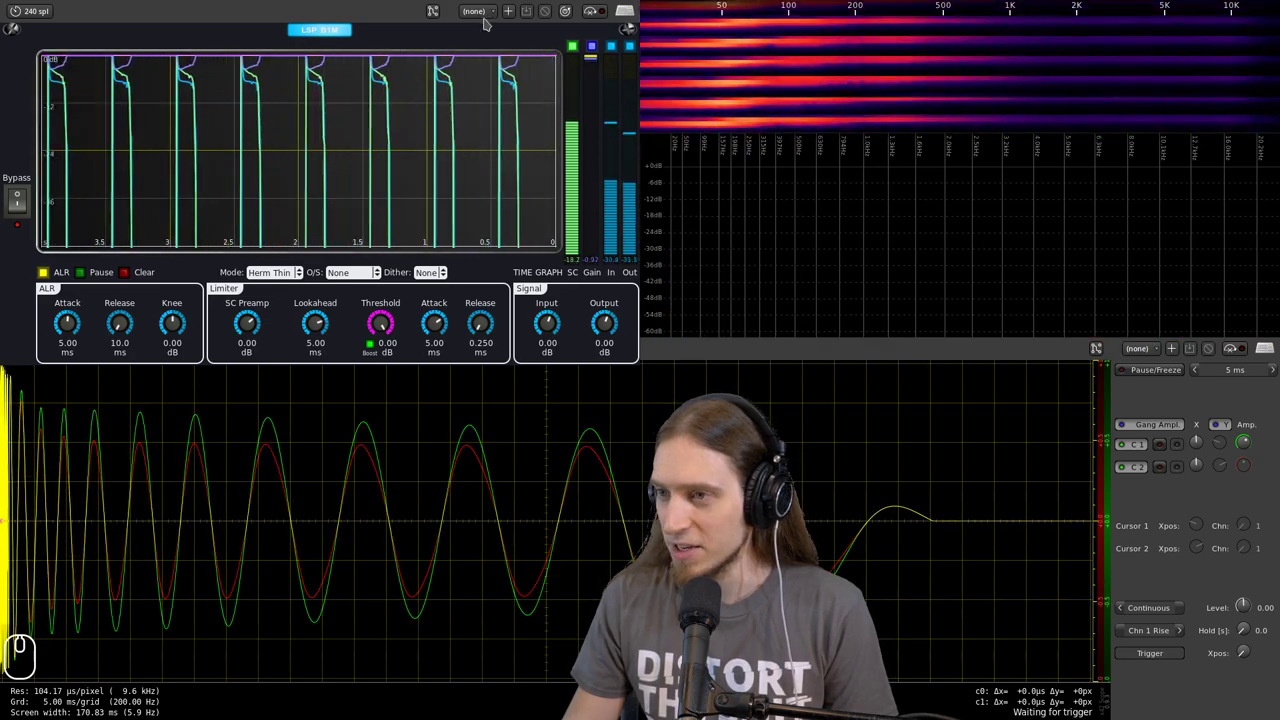
{"action": "left_click", "coordinate": [596, 17]}
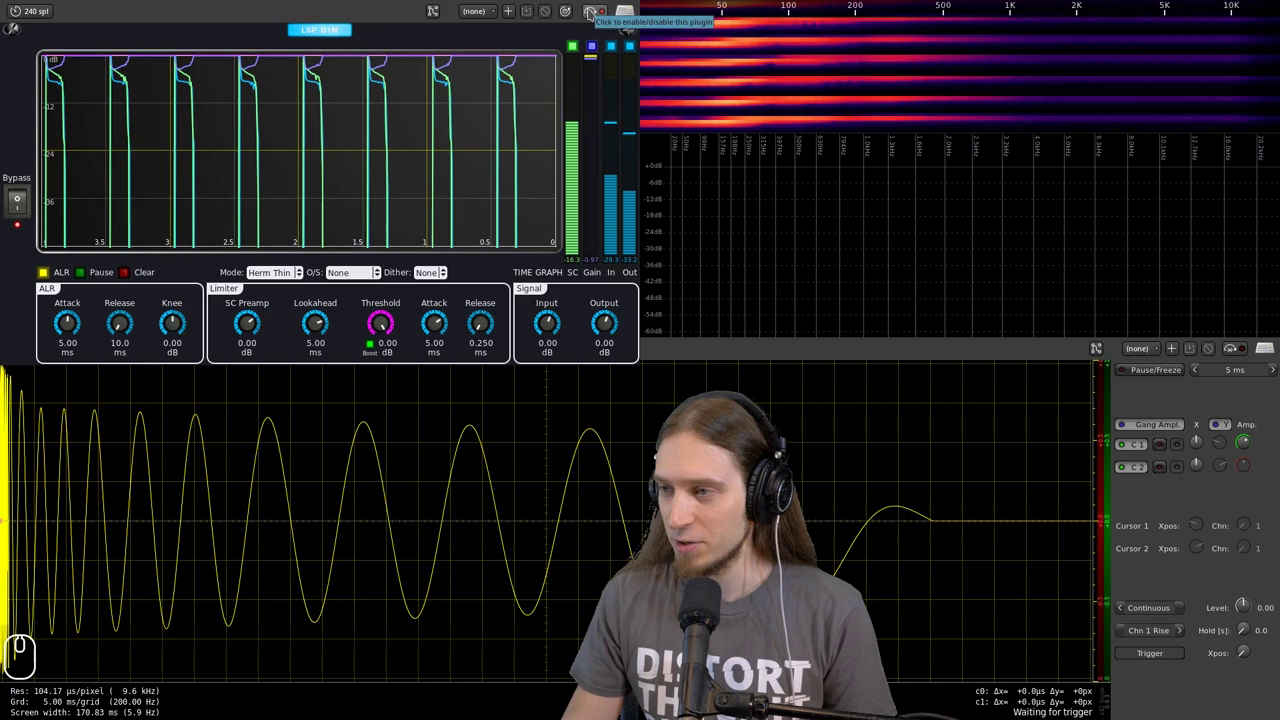
{"action": "left_click", "coordinate": [595, 17]}
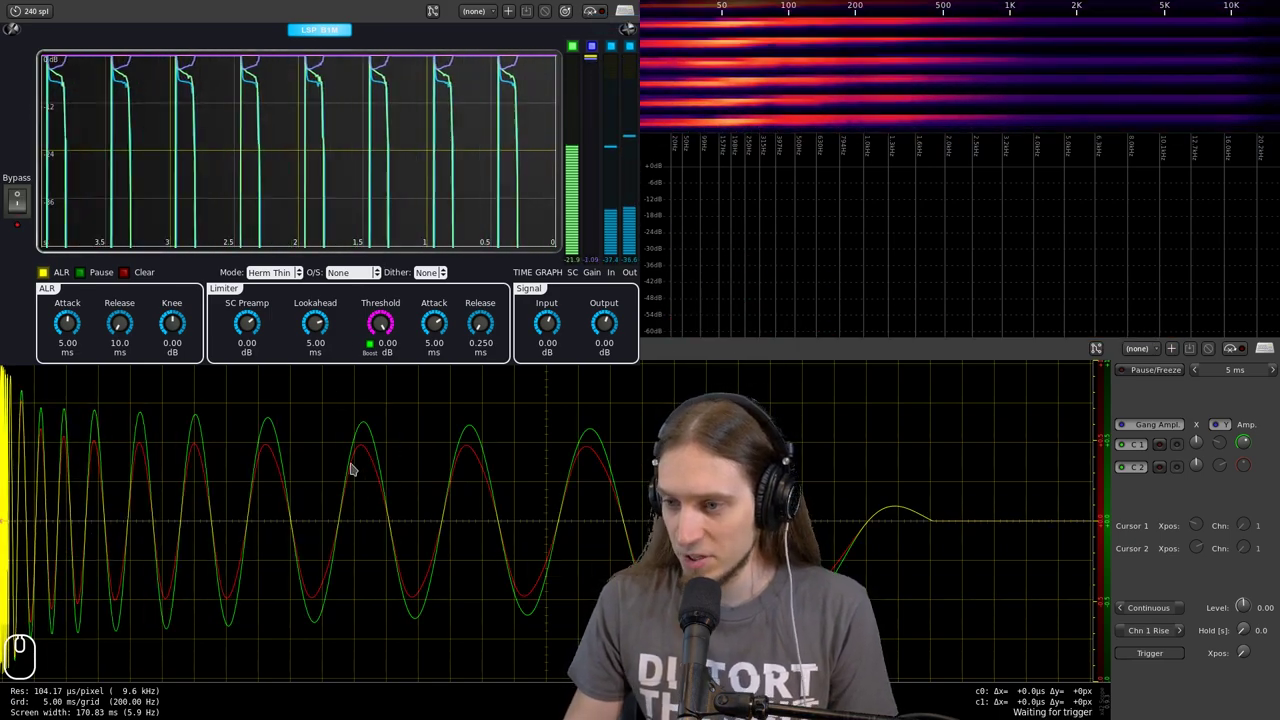
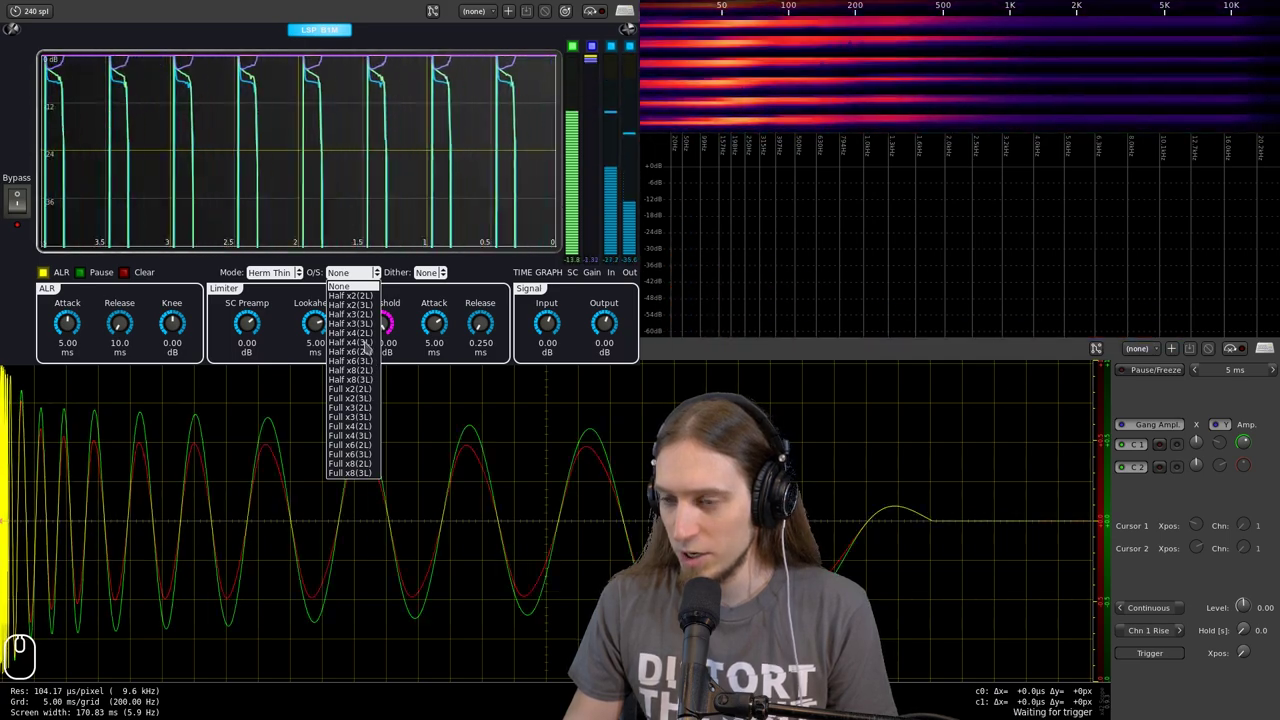
- Choose Half x4(3L) oversampling, lengthen release to 20 ms and lower the threshold to -13.22 dB
{"action": "left_click", "coordinate": [362, 350]}
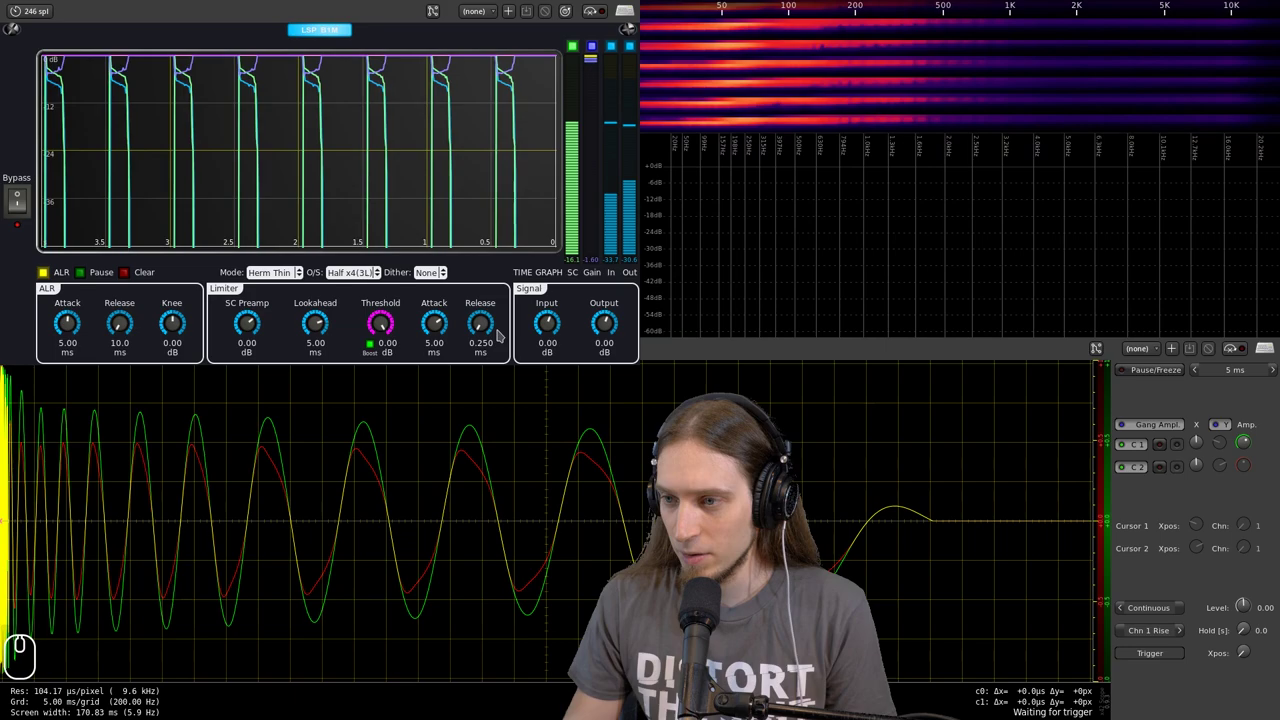
{"action": "left_click_drag", "start_coordinate": [488, 332], "coordinate": [544, 191]}
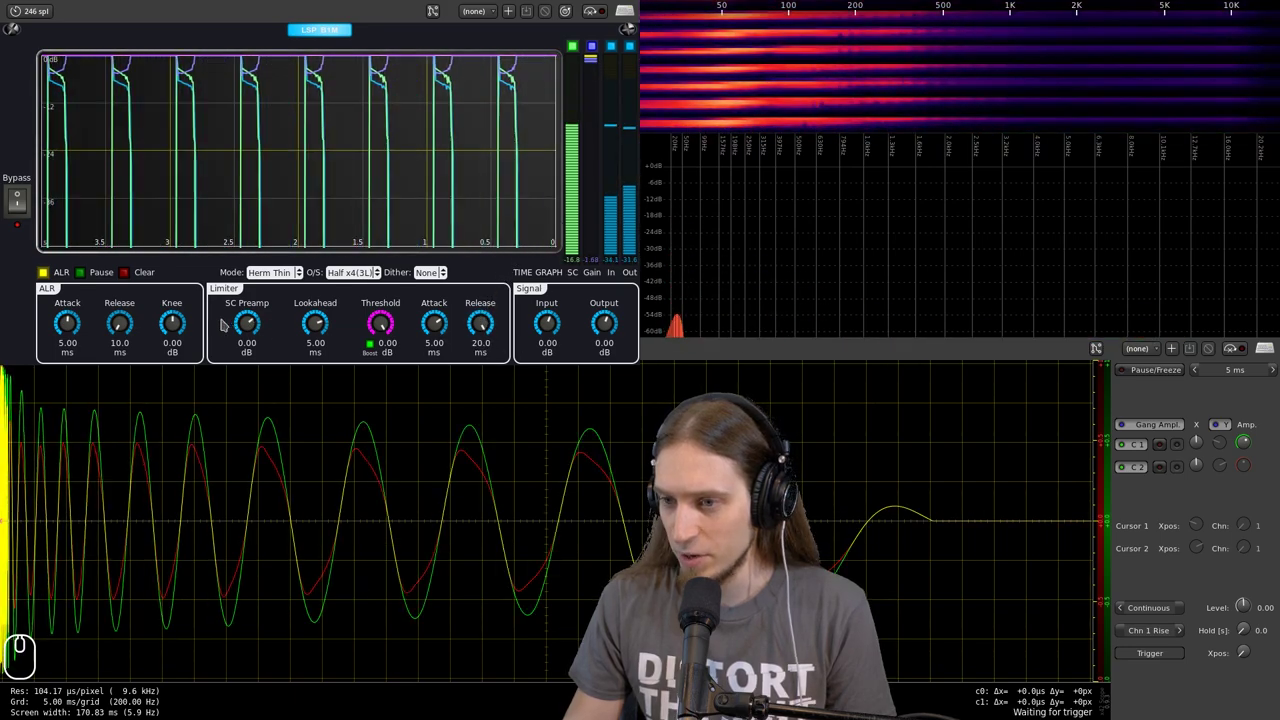
{"action": "left_click_drag", "start_coordinate": [124, 327], "coordinate": [227, 336]}
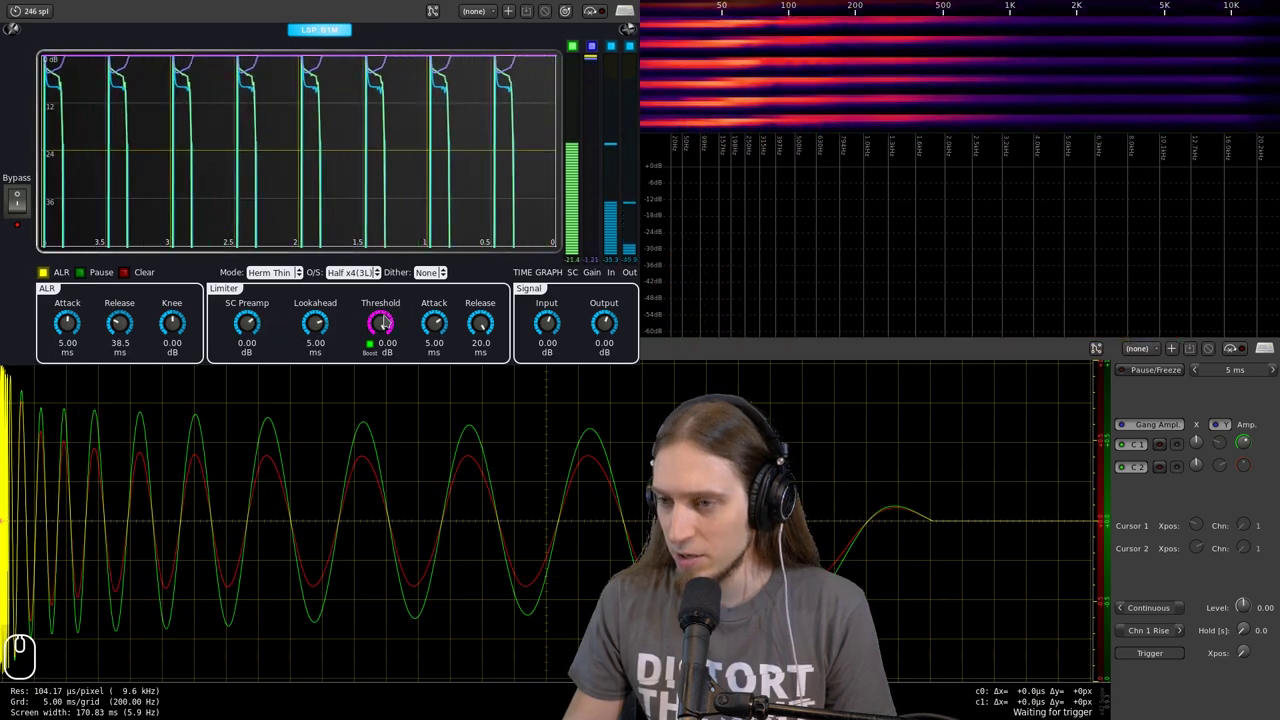
- Sweep the threshold down to -38.81 dB, toggle Boost off and on, and settle at -28.35 dB
{"action": "left_click_drag", "start_coordinate": [388, 329], "coordinate": [405, 429]}
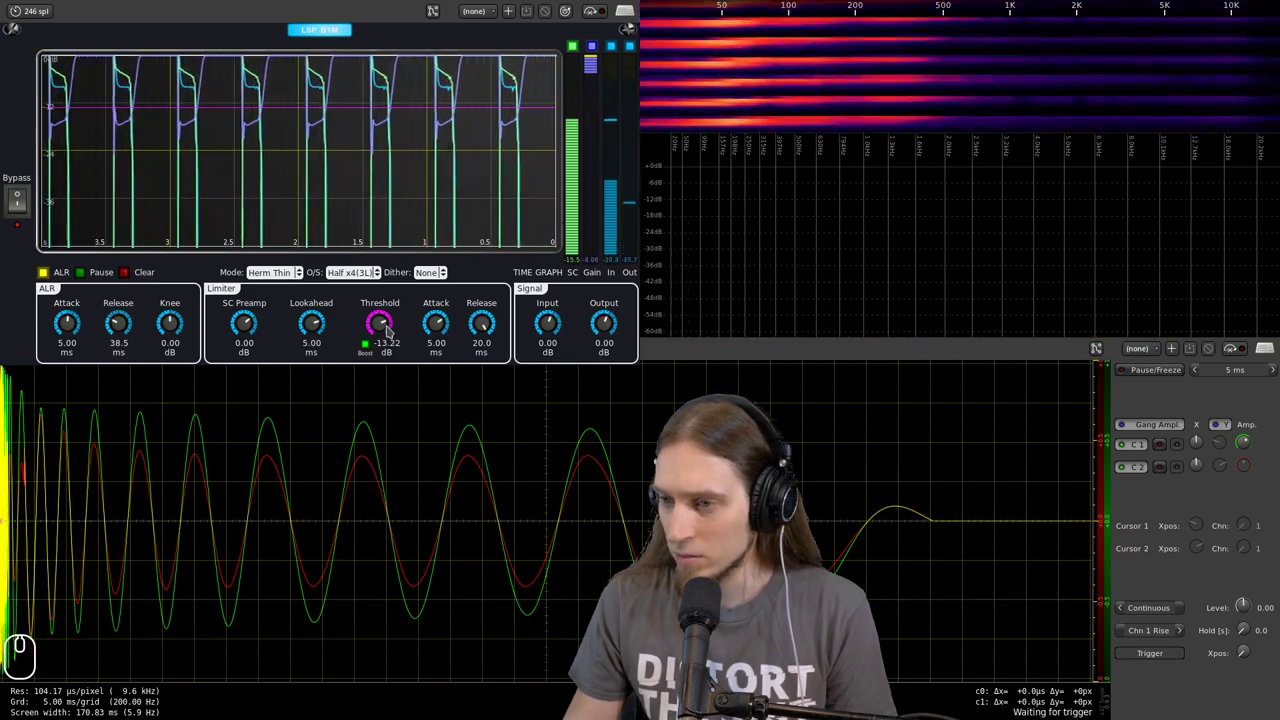
{"action": "left_click_drag", "start_coordinate": [388, 345], "coordinate": [388, 332]}
{"action": "left_click_drag", "start_coordinate": [384, 323], "coordinate": [372, 432]}
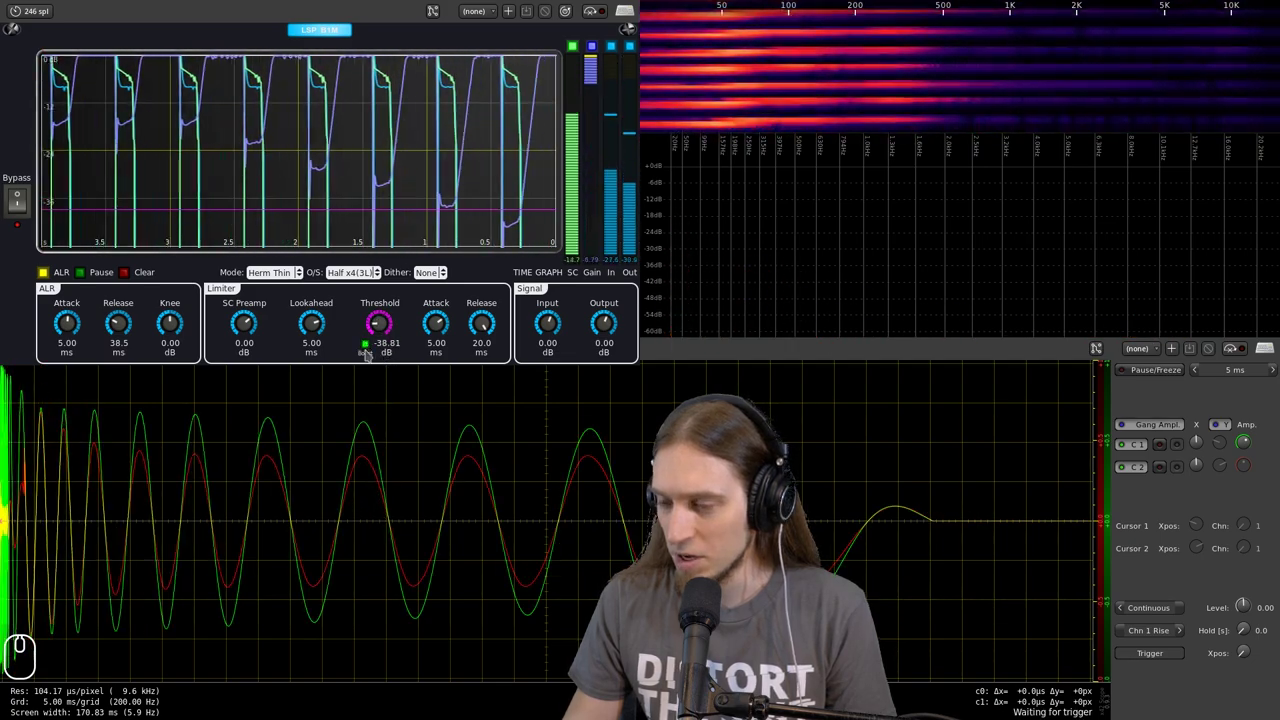
{"action": "left_click", "coordinate": [373, 353]}
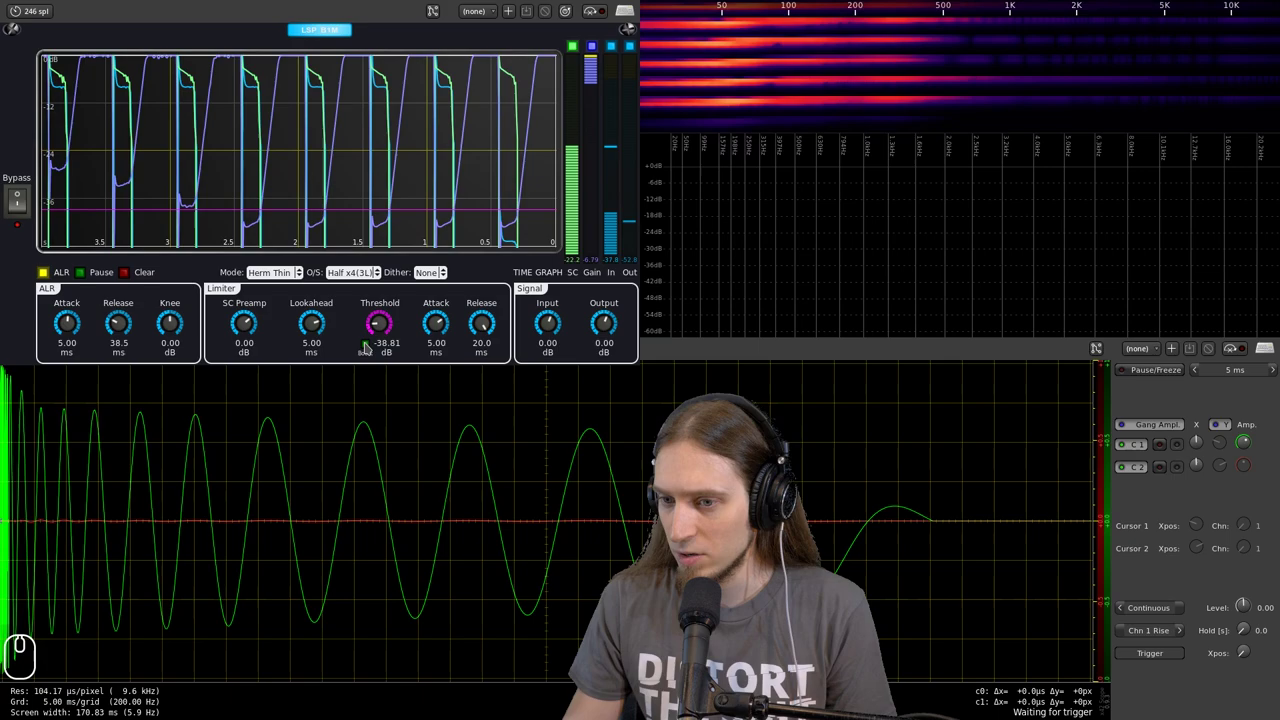
{"action": "left_click_drag", "start_coordinate": [390, 333], "coordinate": [397, 241]}
{"action": "left_click", "coordinate": [369, 348]}
{"action": "left_click_drag", "start_coordinate": [385, 328], "coordinate": [373, 353]}
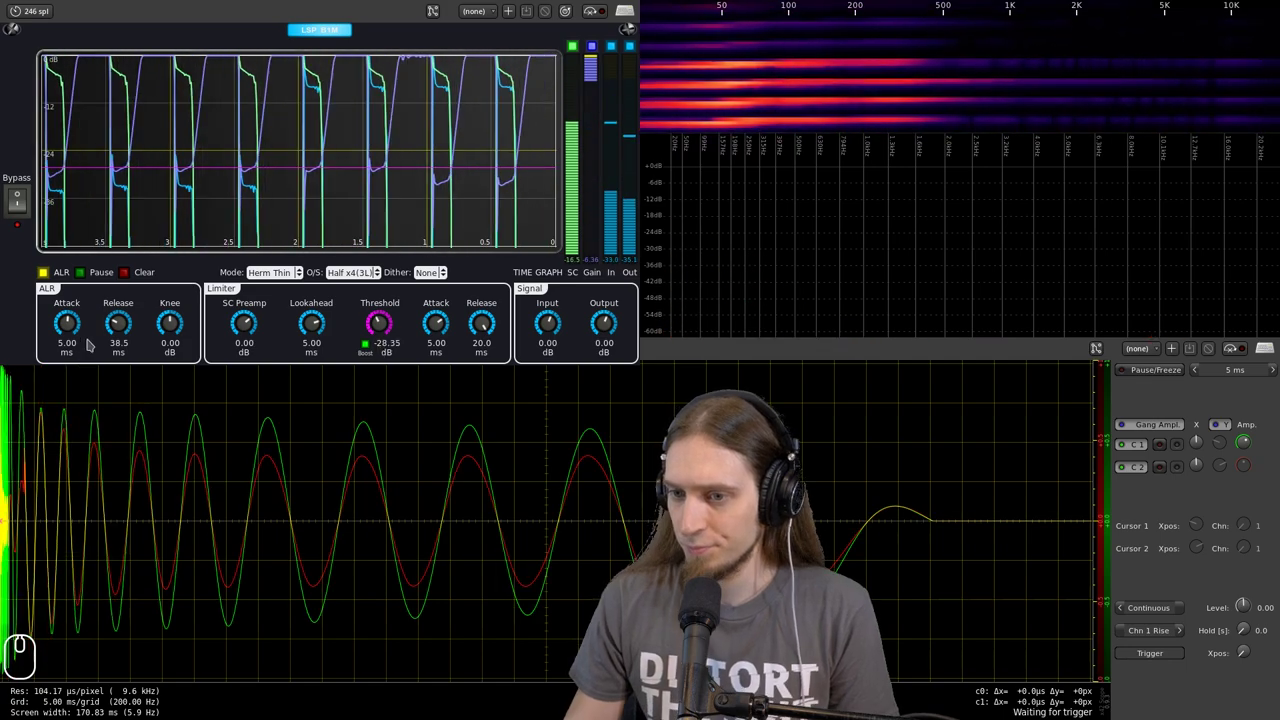
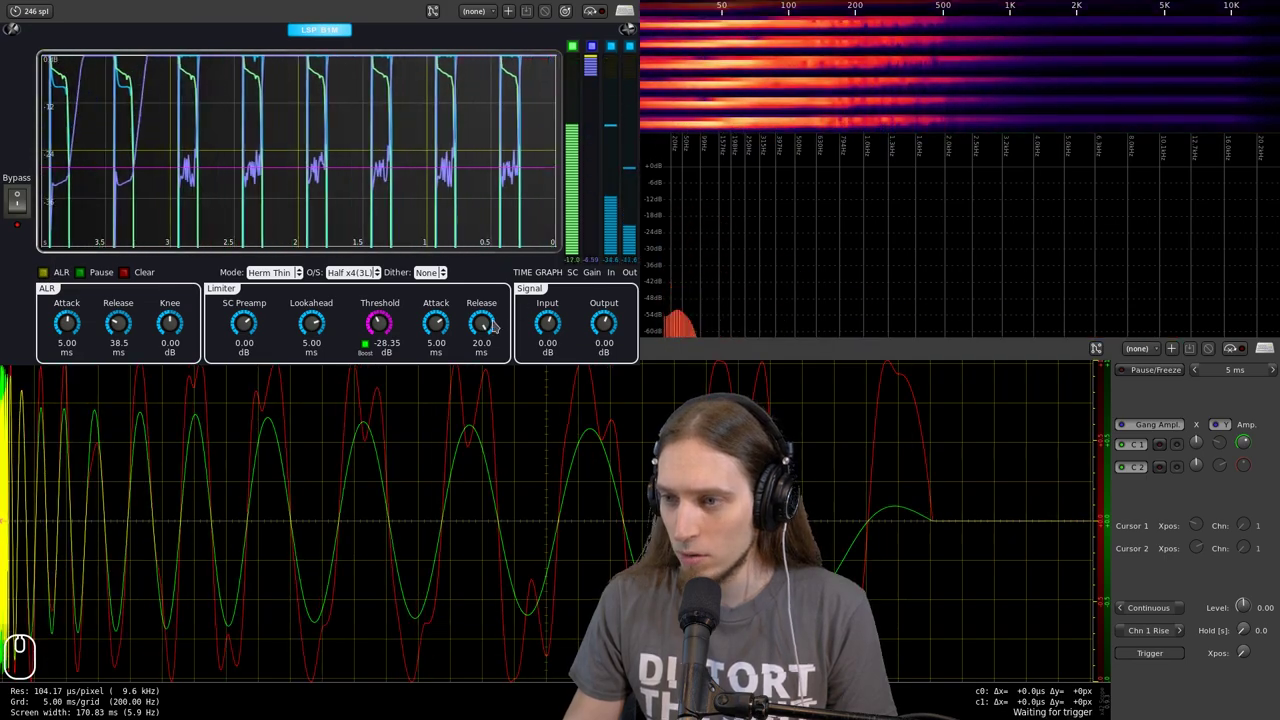
- Switch LSP limiter oversampling via None to Full x8(3L) and reset Threshold to 0.00 dB
{"action": "left_click_drag", "start_coordinate": [488, 330], "coordinate": [439, 331]}
{"action": "left_click_drag", "start_coordinate": [128, 331], "coordinate": [208, 317]}
{"action": "left_click_drag", "start_coordinate": [489, 336], "coordinate": [485, 307]}
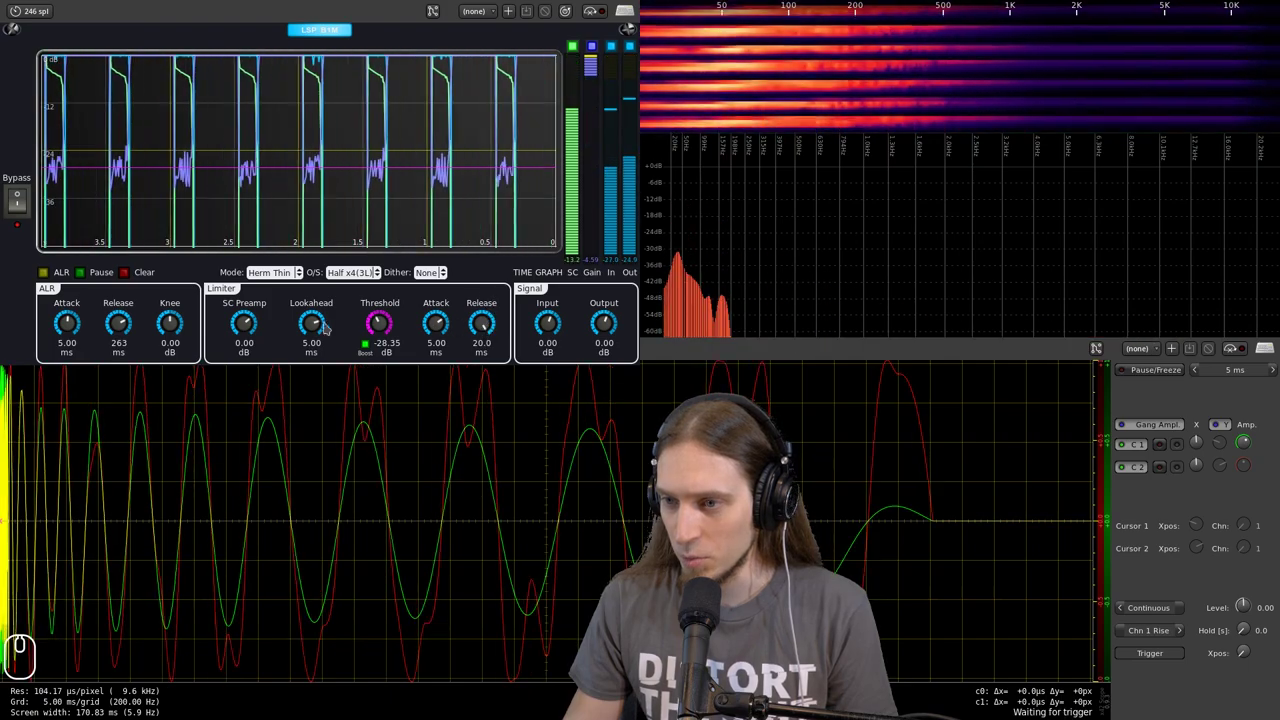
{"action": "double_click", "coordinate": [352, 288]}
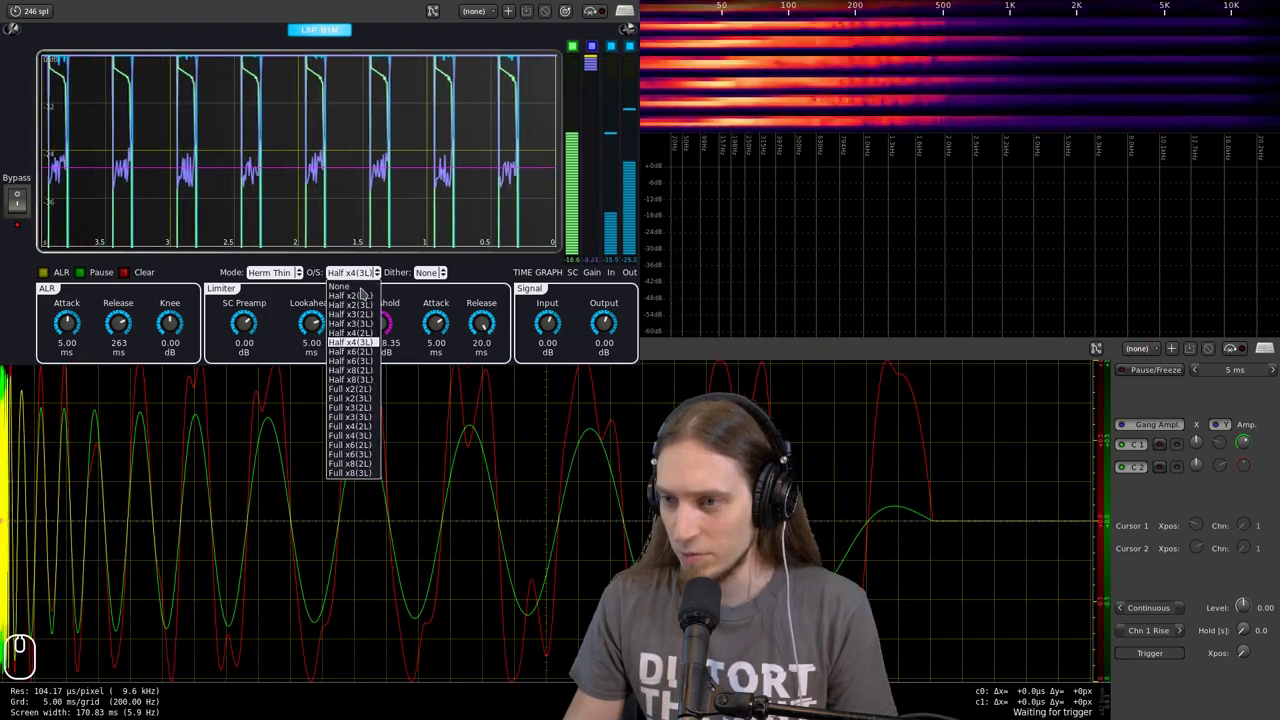
{"action": "left_click", "coordinate": [364, 296]}
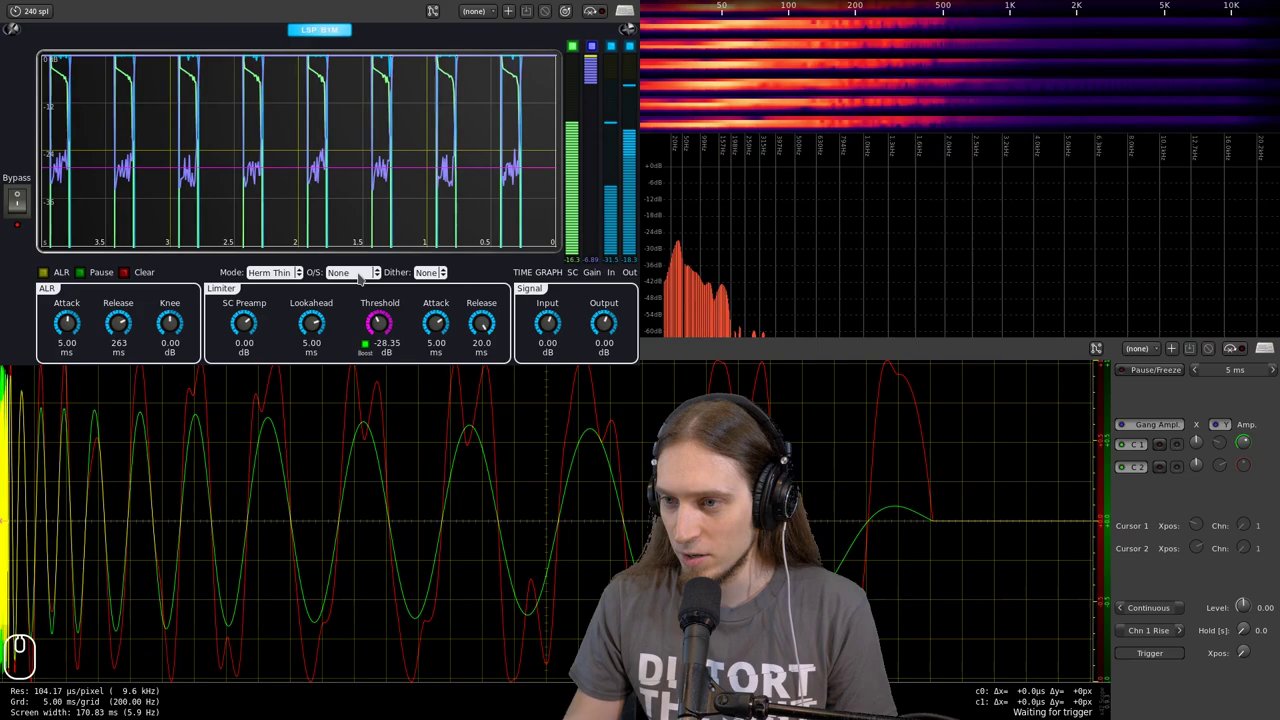
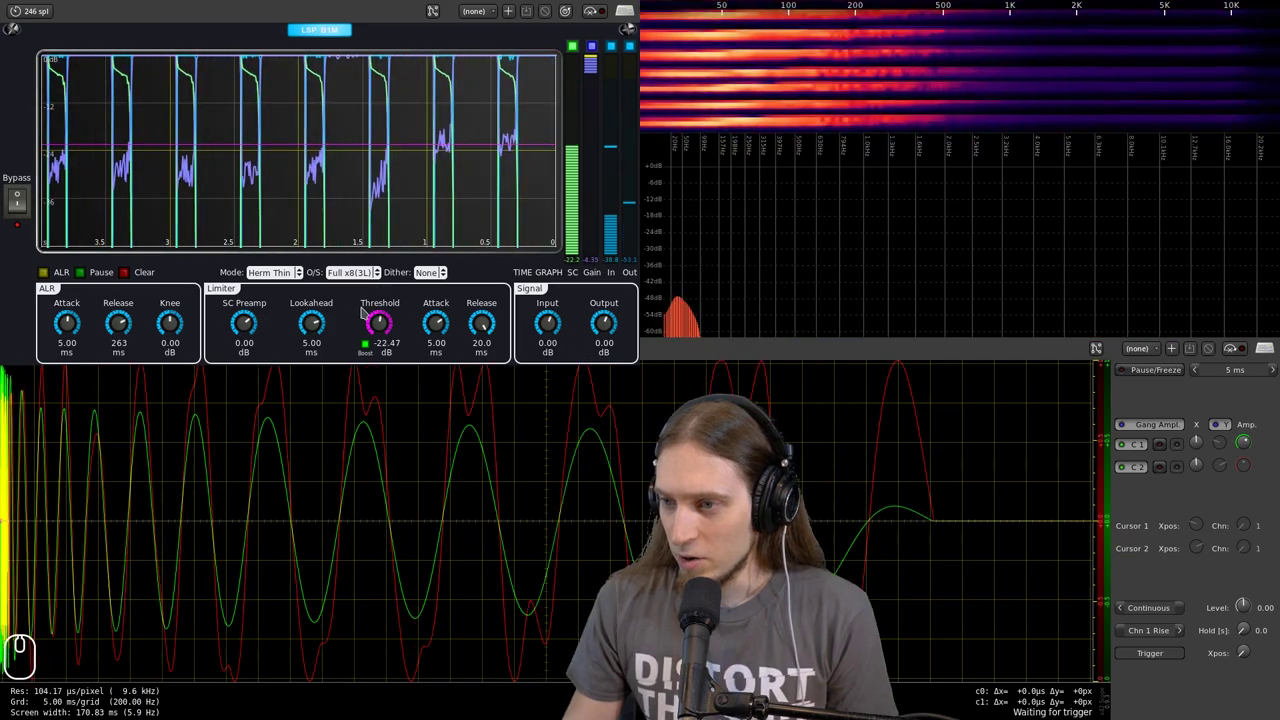
{"action": "left_click_drag", "start_coordinate": [373, 318], "coordinate": [359, 71]}
{"action": "double_click", "coordinate": [290, 71]}
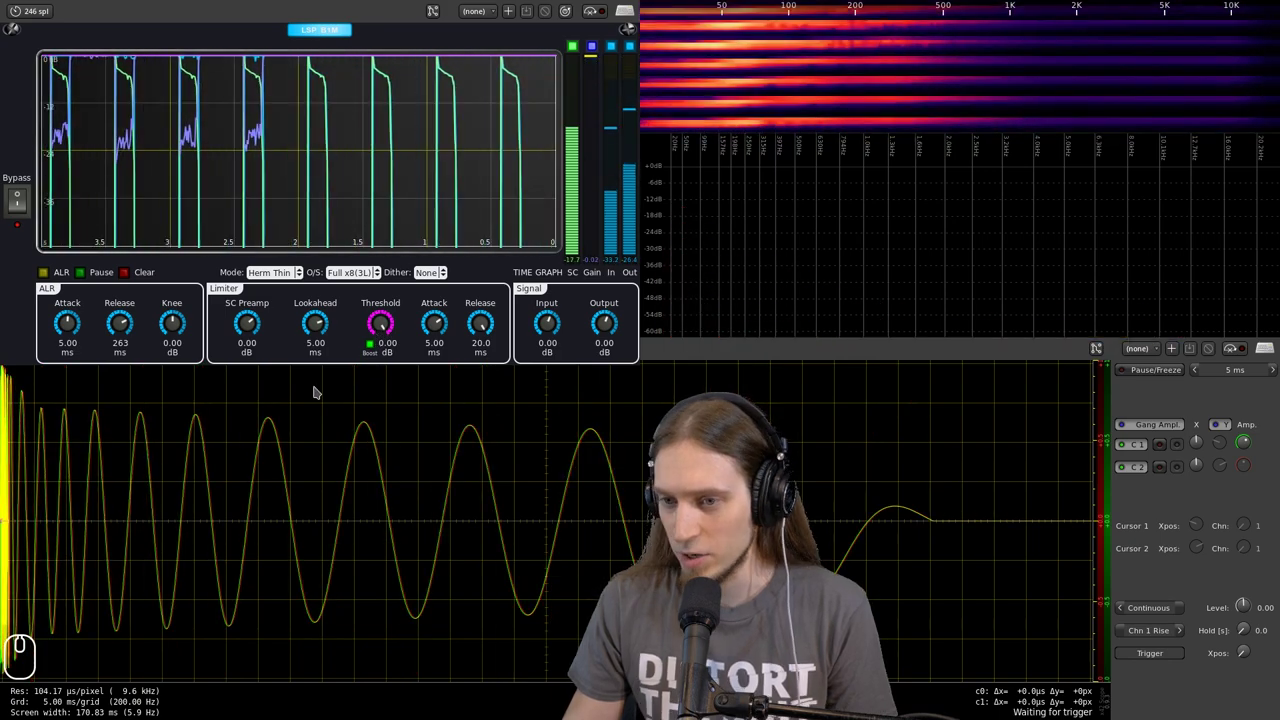
- Raise the LSP limiter Lookahead knob from 0.100 ms up to 20.0 ms
{"action": "left_click", "coordinate": [326, 331]}
{"action": "left_click_drag", "start_coordinate": [322, 329], "coordinate": [356, 240]}
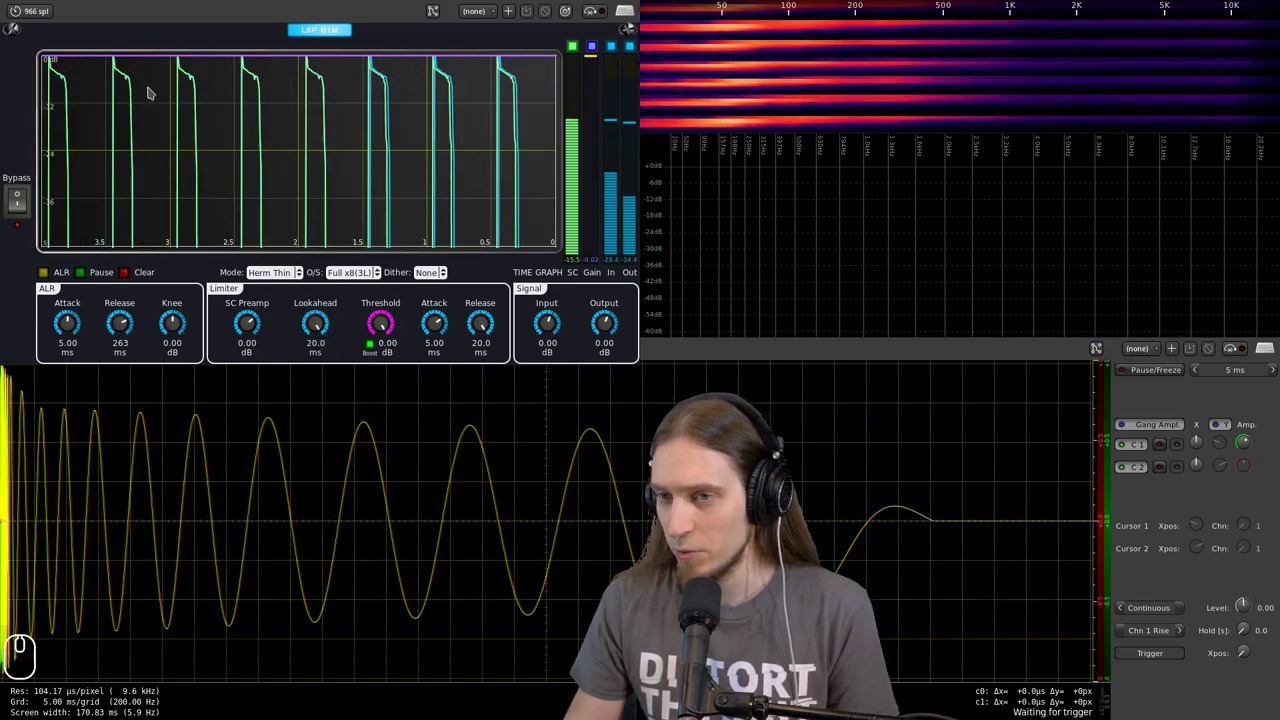
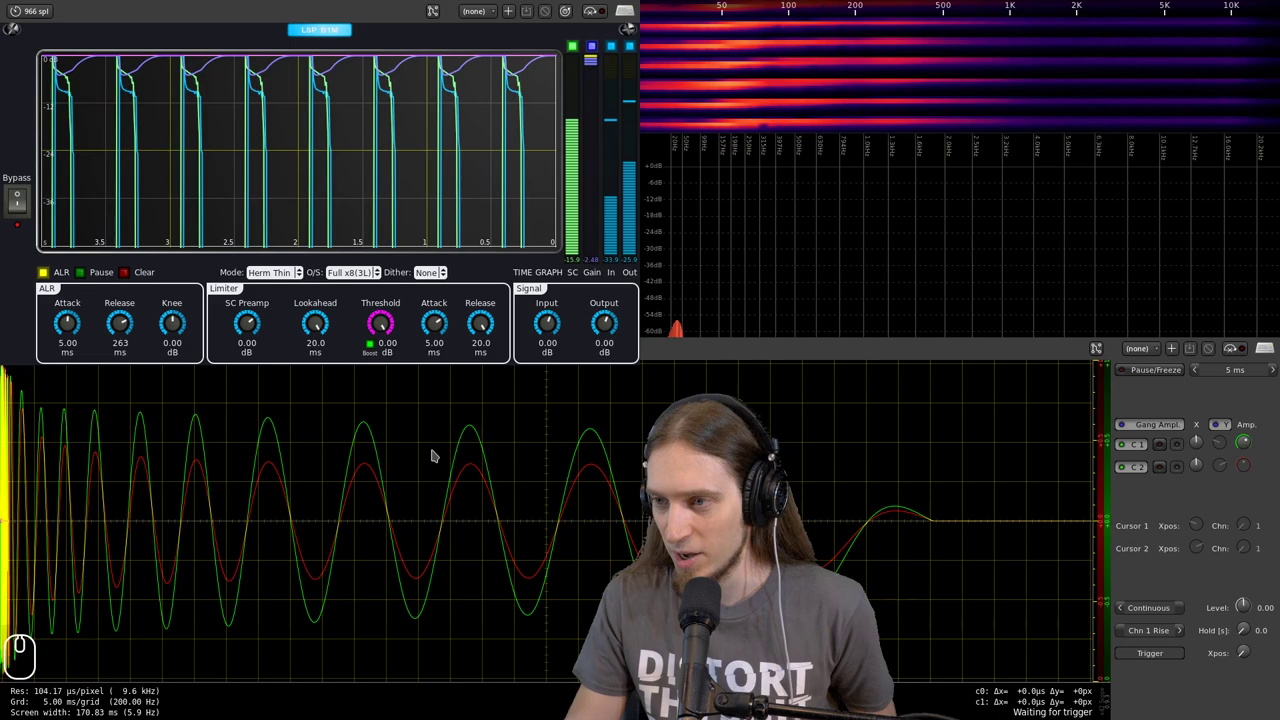
- Cycle Dither through 7-bit and 16-bit back to None, then bypass the LSP limiter for comparison
{"action": "left_click", "coordinate": [434, 283]}
{"action": "left_click", "coordinate": [434, 311]}
{"action": "left_click", "coordinate": [437, 283]}
{"action": "left_click", "coordinate": [432, 302]}
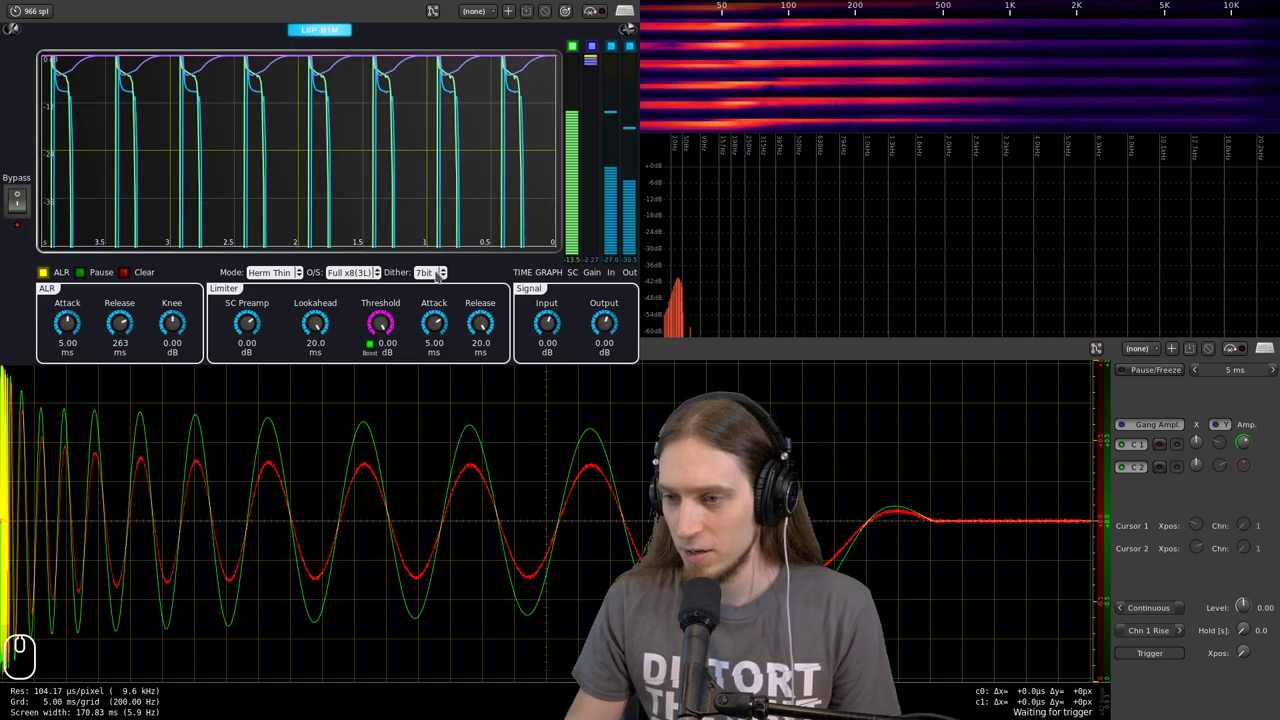
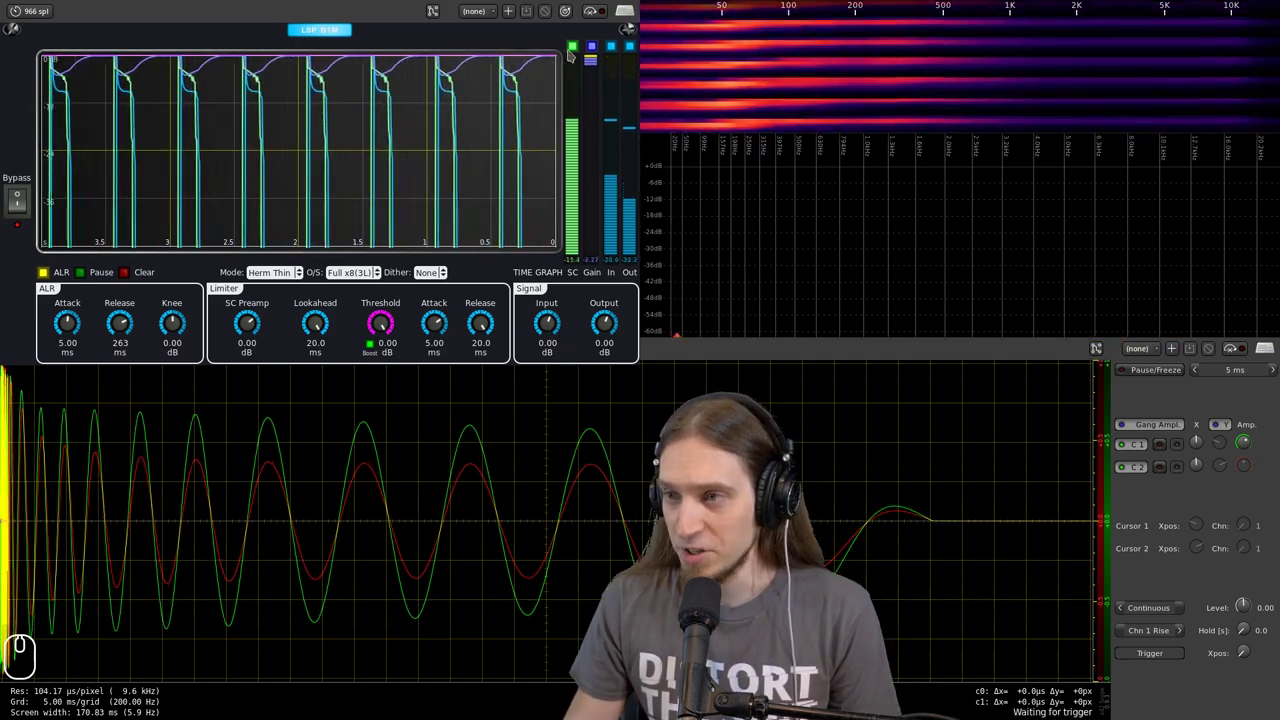
{"action": "left_click", "coordinate": [605, 23]}
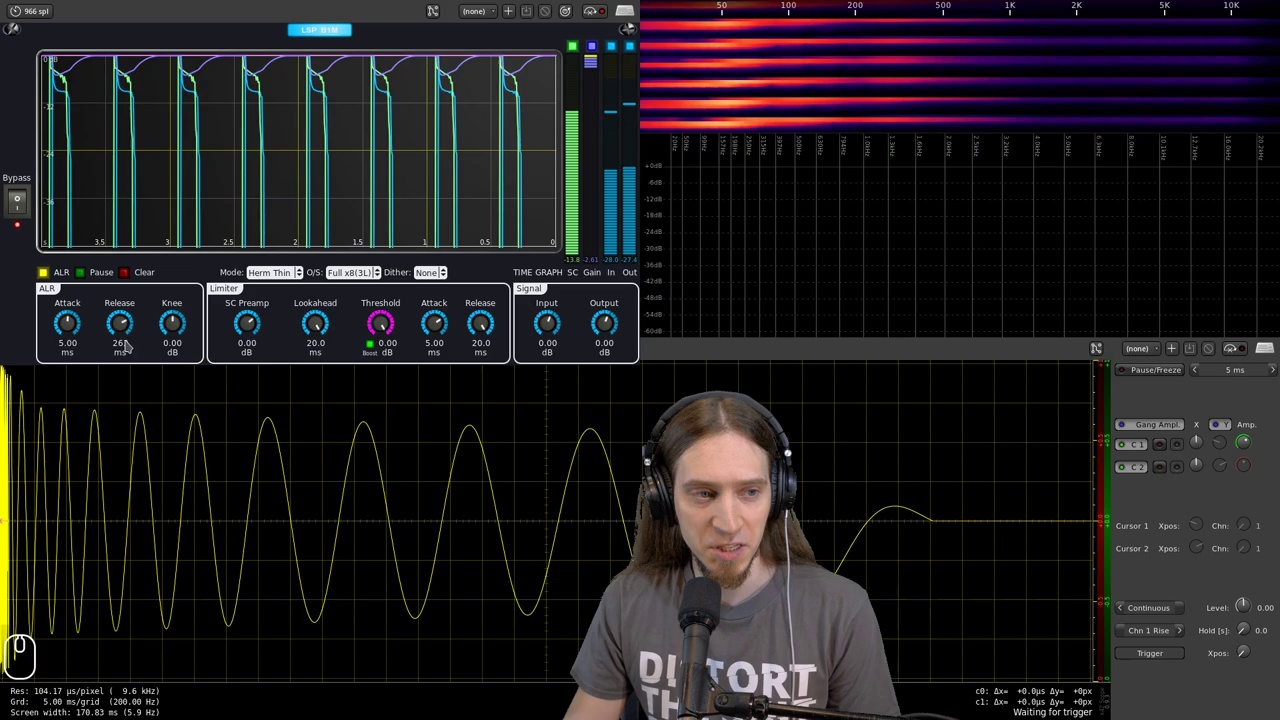
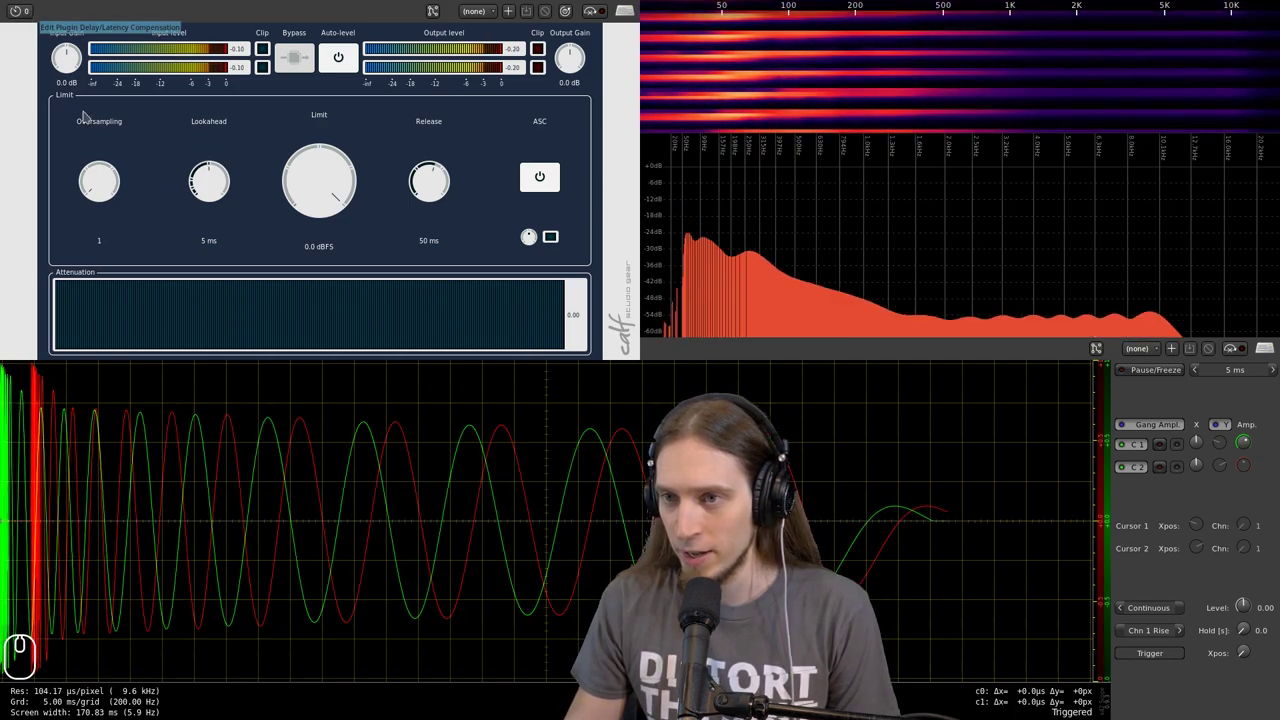
- Drop the Calf limiter Lookahead to 0.1 ms, then restore it to 5 ms
{"action": "left_click_drag", "start_coordinate": [221, 195], "coordinate": [280, 600]}
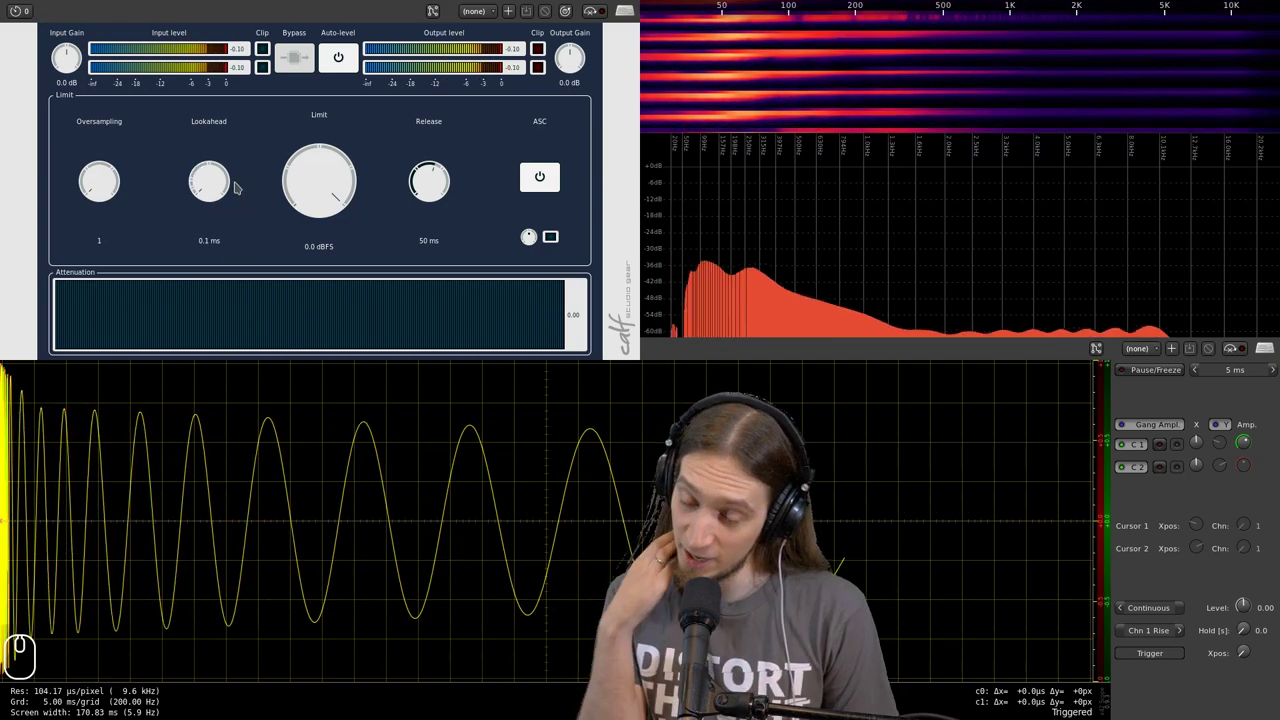
{"action": "left_click", "coordinate": [234, 187]}
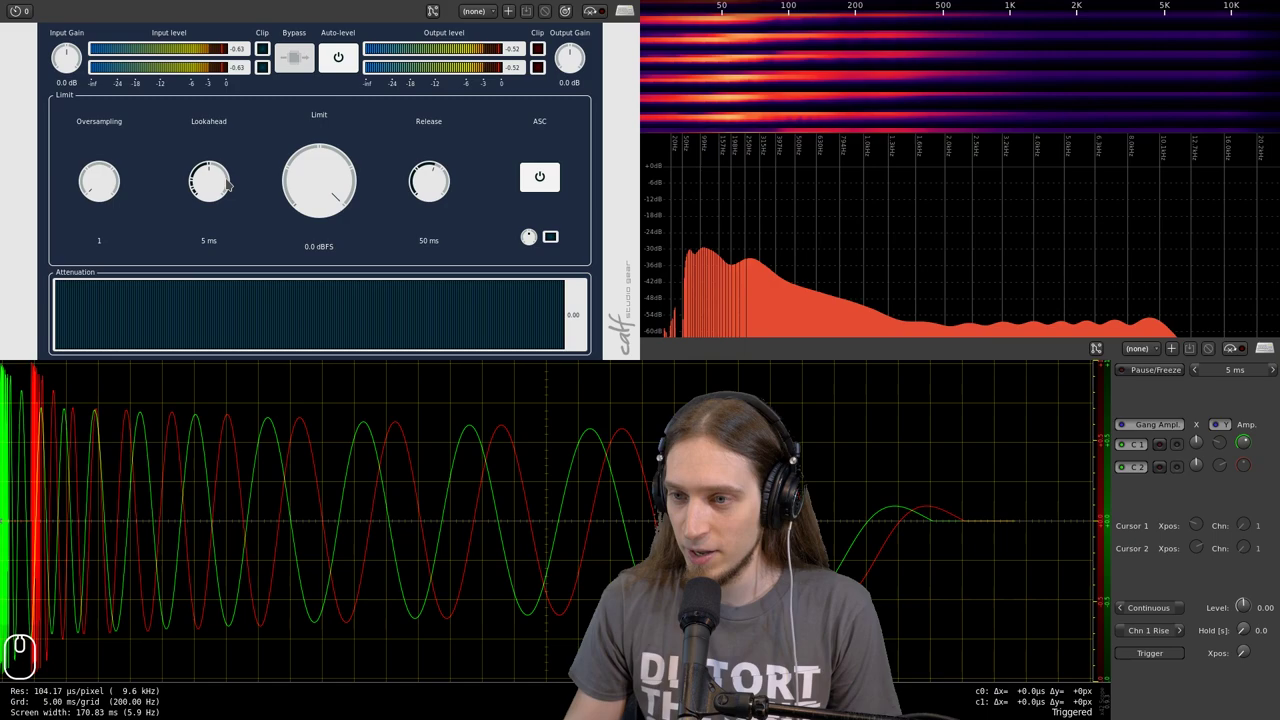
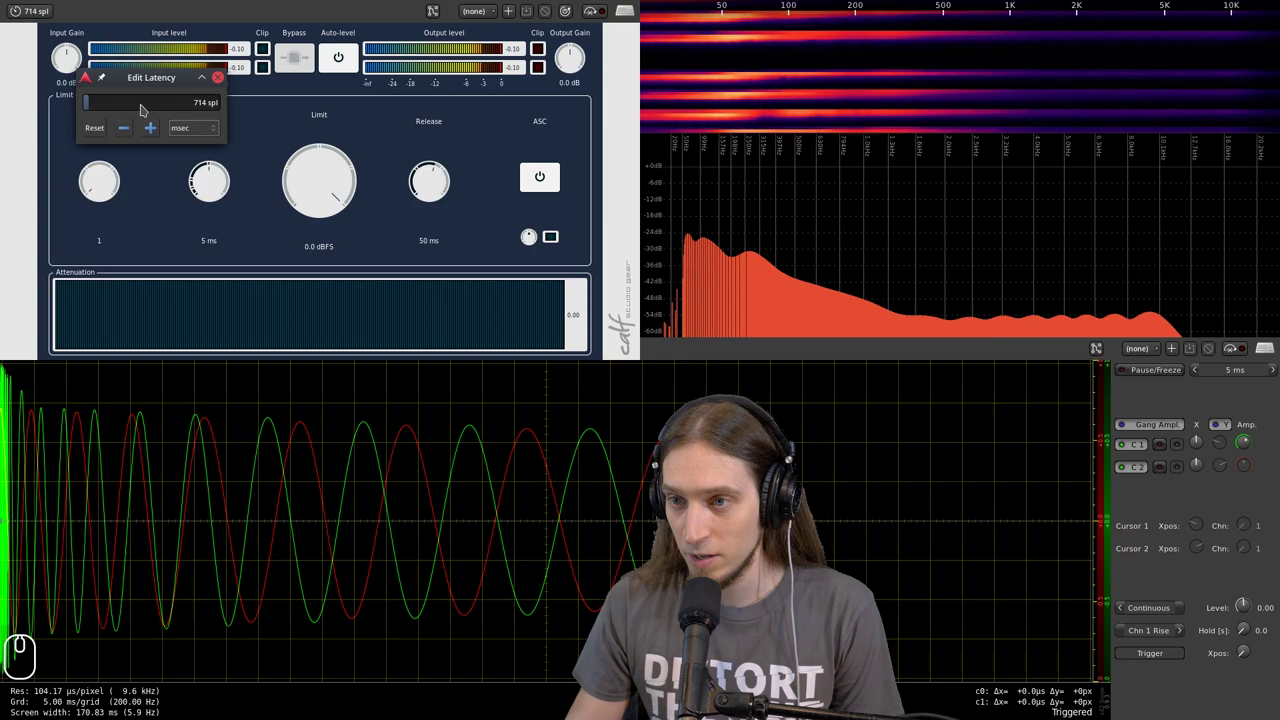
- Scroll the Calf latency down to 234 samples so traces align, then close the latency window
{"action": "scroll", "scroll_direction": "down", "scroll_amount": 3}
{"action": "scroll", "scroll_direction": "down", "scroll_amount": 3}
{"action": "scroll", "scroll_direction": "down", "scroll_amount": 3}
{"action": "scroll", "scroll_direction": "down", "scroll_amount": 3}
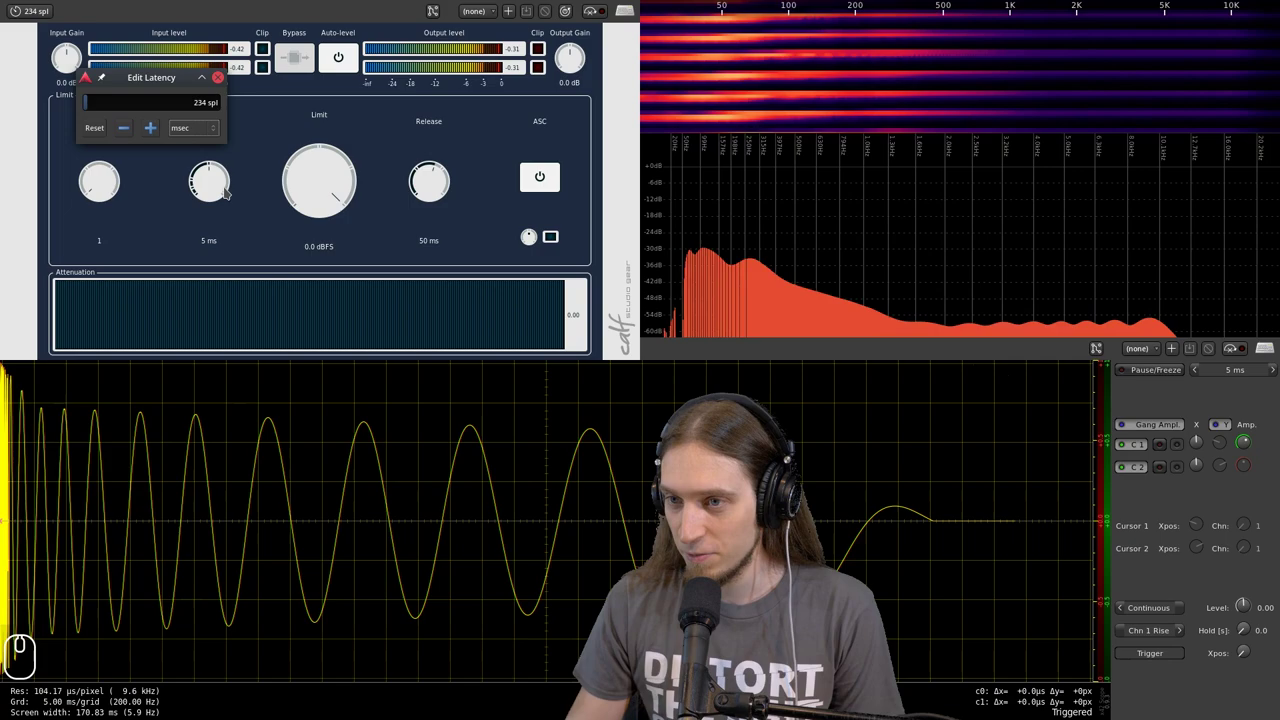
{"action": "left_click", "coordinate": [224, 86]}
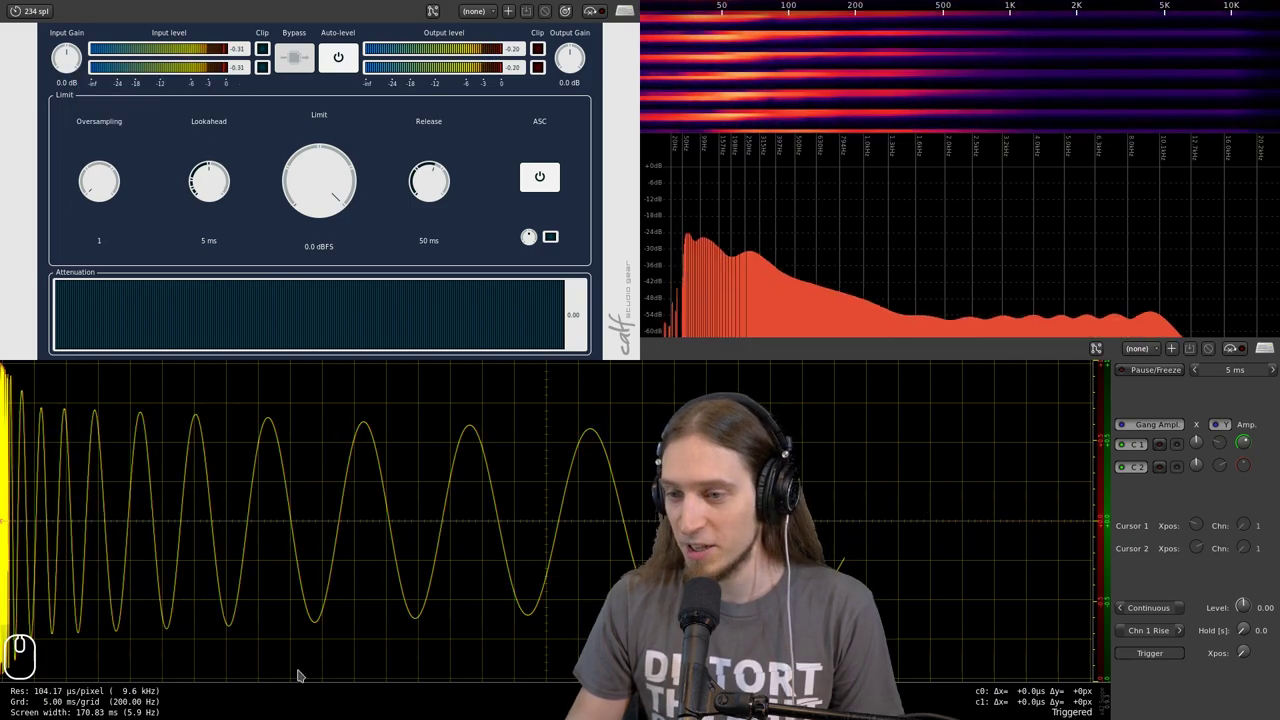
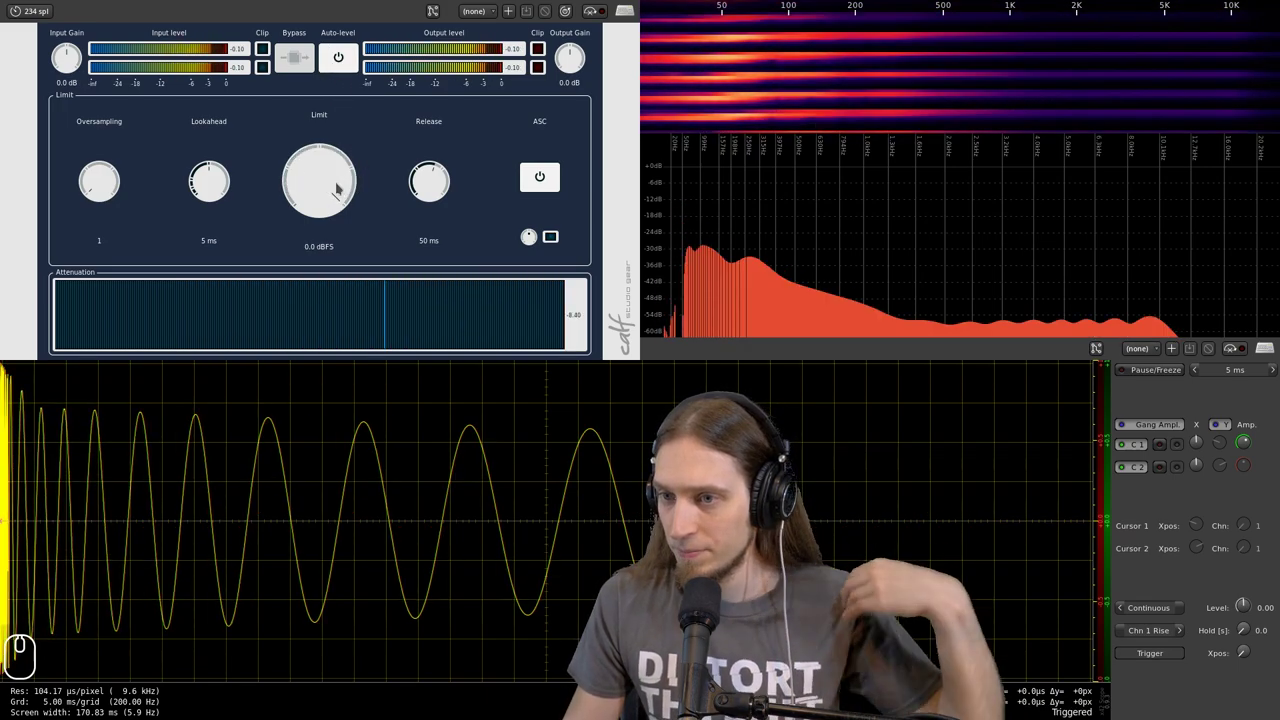
- Pull the Calf Limit knob down to -24.1 dBFS and toggle bypass to compare
{"action": "left_click_drag", "start_coordinate": [337, 210], "coordinate": [366, 325]}
{"action": "left_click_drag", "start_coordinate": [351, 196], "coordinate": [356, 303]}
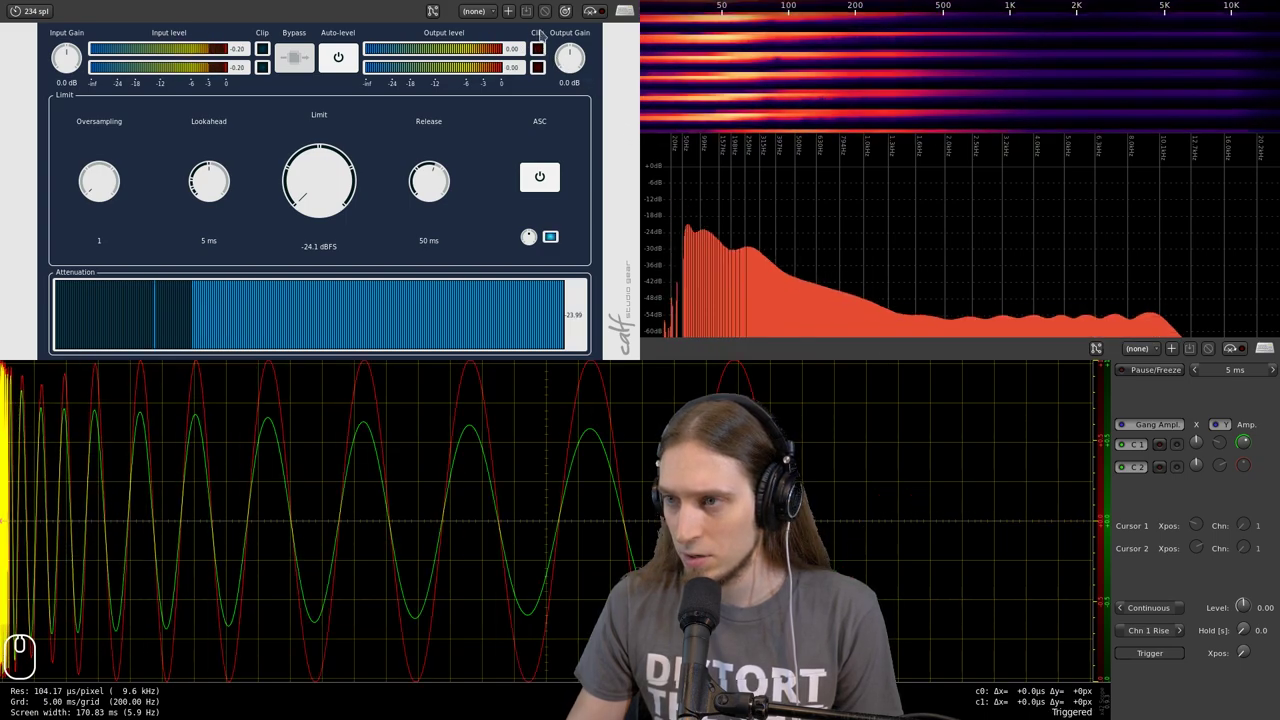
{"action": "left_click", "coordinate": [594, 18]}
{"action": "left_click", "coordinate": [587, 14]}
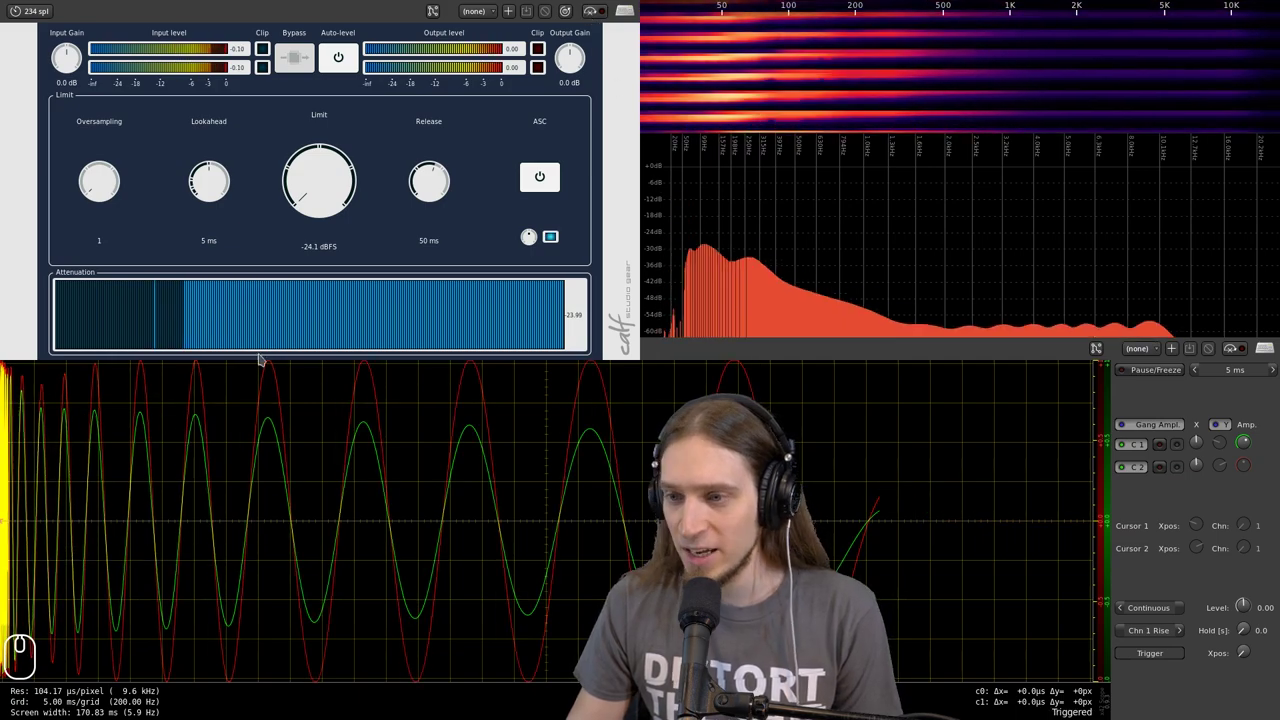
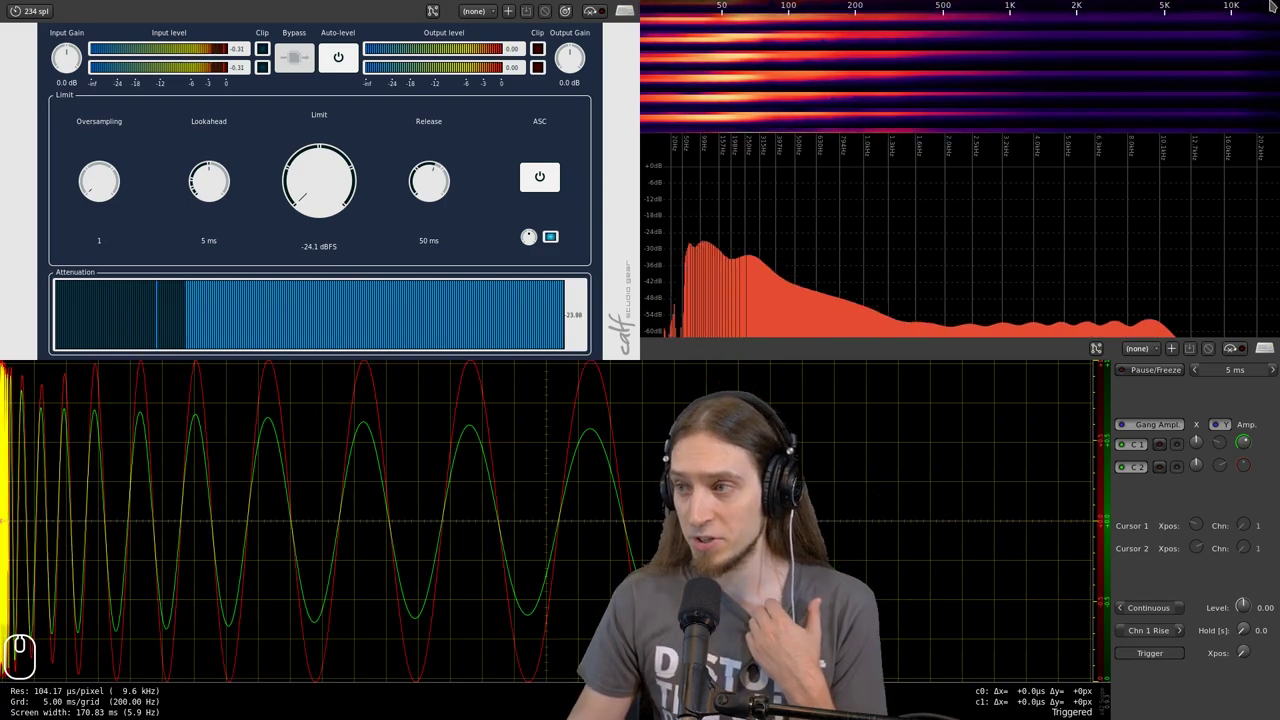
- A/B the Calf limiter by bypassing and re-enabling it twice against the dry kick
{"action": "left_click", "coordinate": [595, 20]}
{"action": "left_click", "coordinate": [596, 20]}
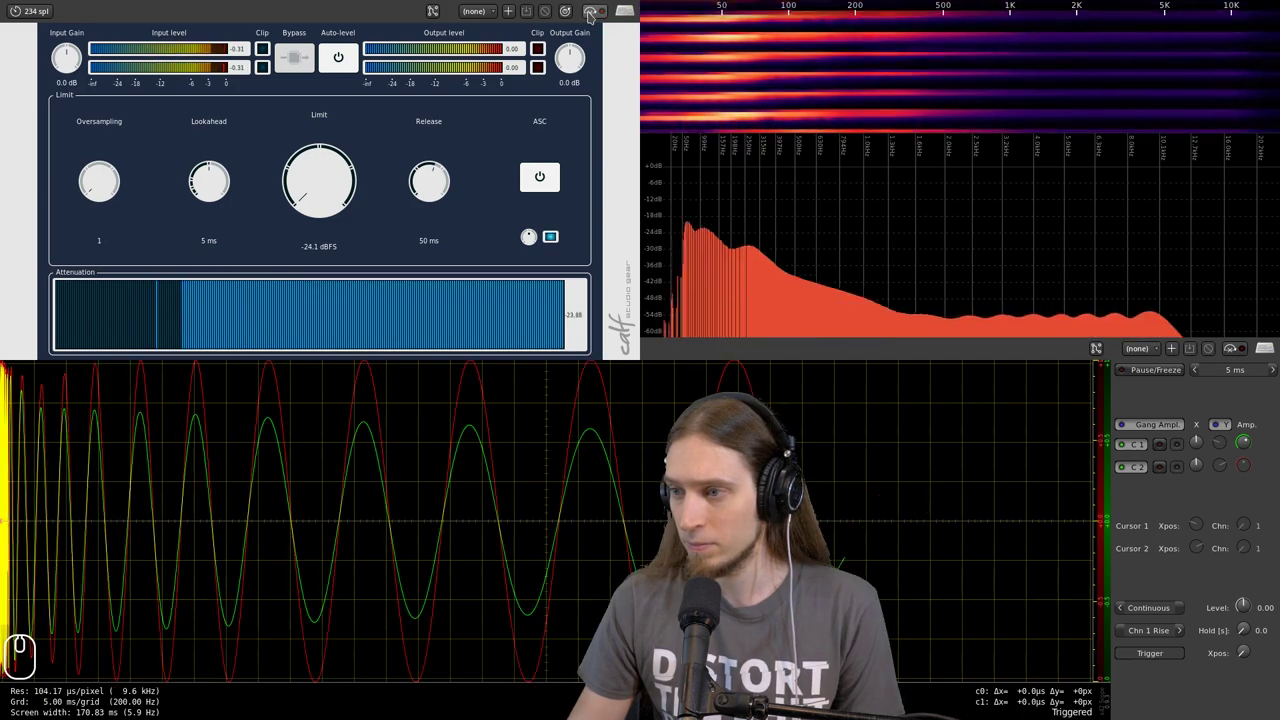
{"action": "left_click", "coordinate": [596, 20]}
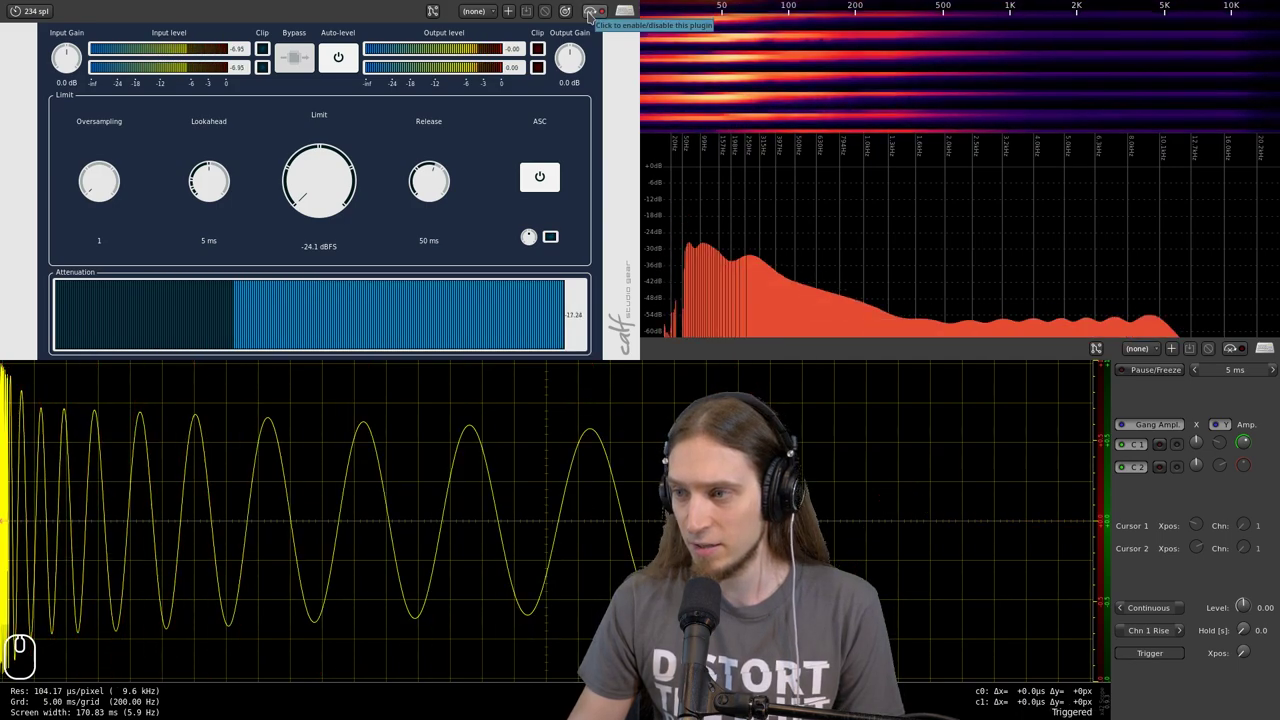
{"action": "left_click", "coordinate": [596, 20]}
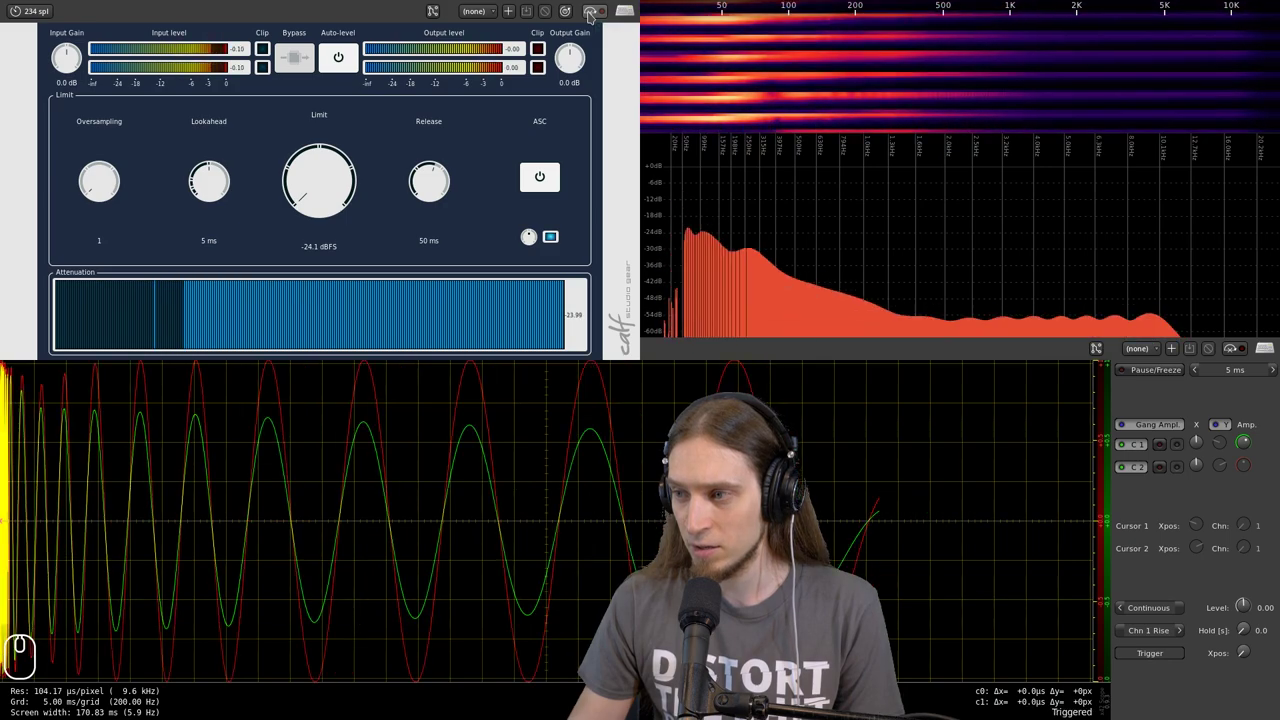
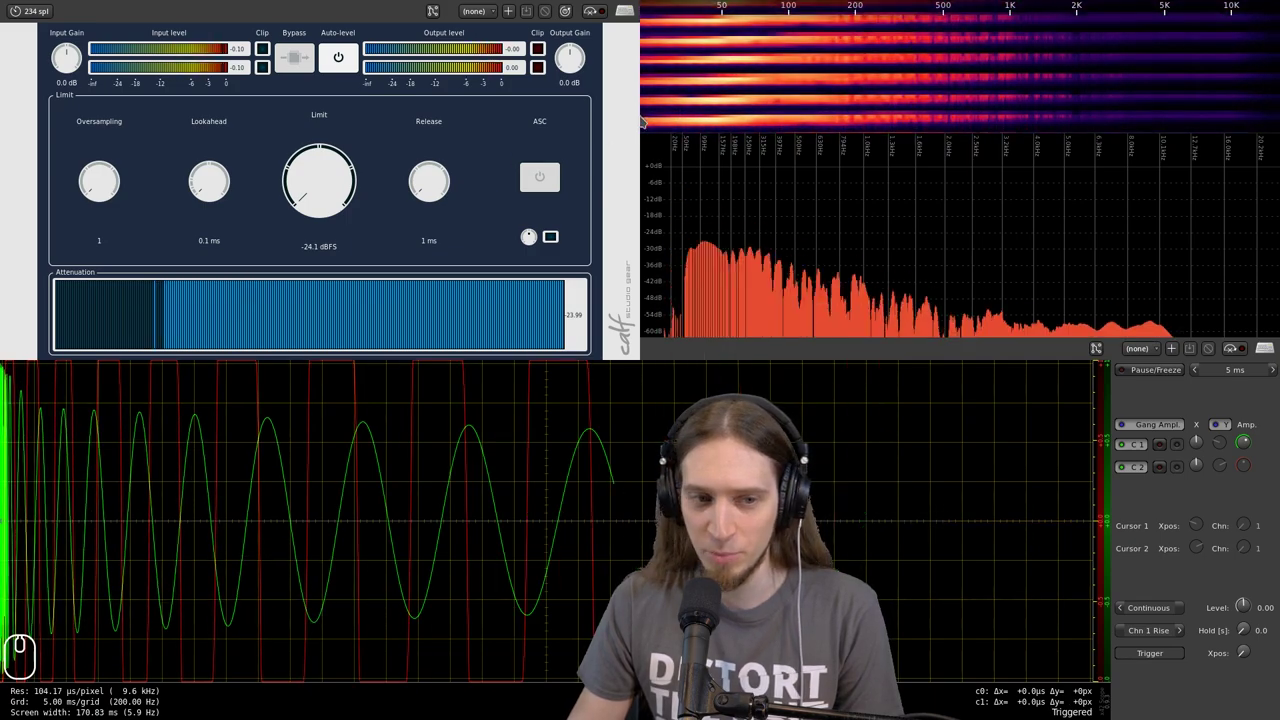
- Reset Lookahead to 5 ms, turn ASC back on, A/B bypass, and settle Release near 47.9 ms
{"action": "left_click", "coordinate": [228, 198]}
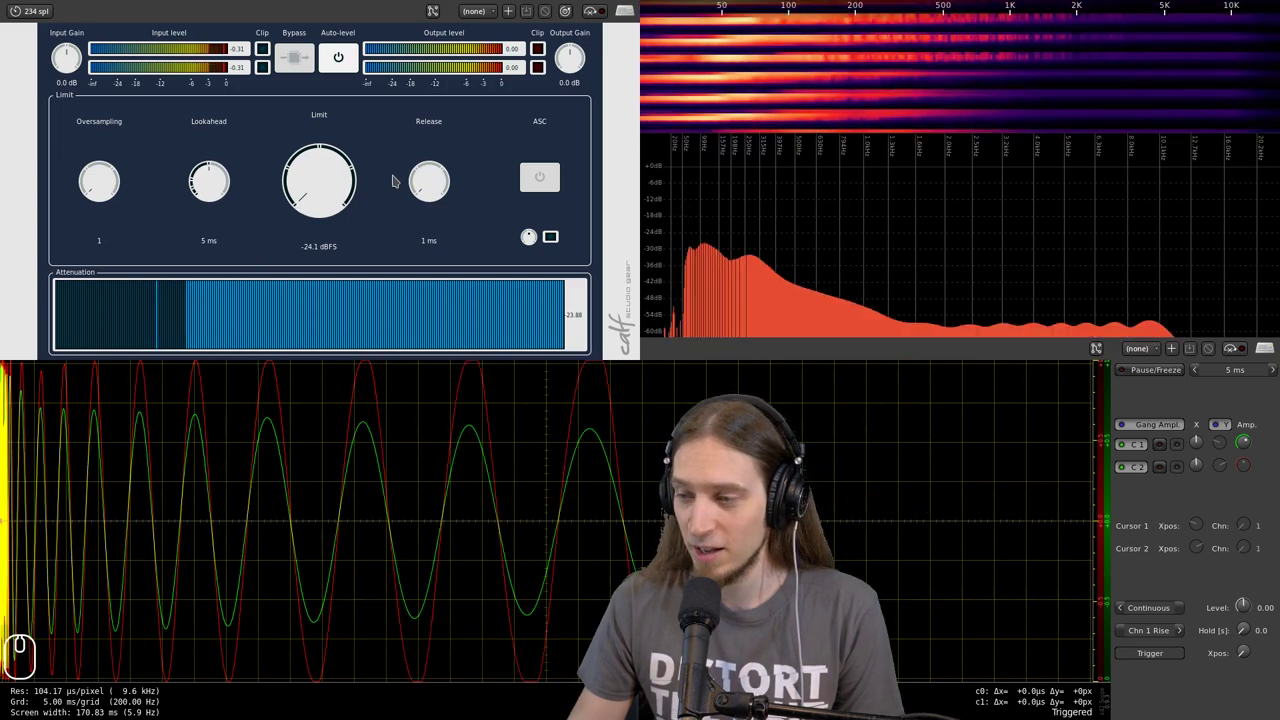
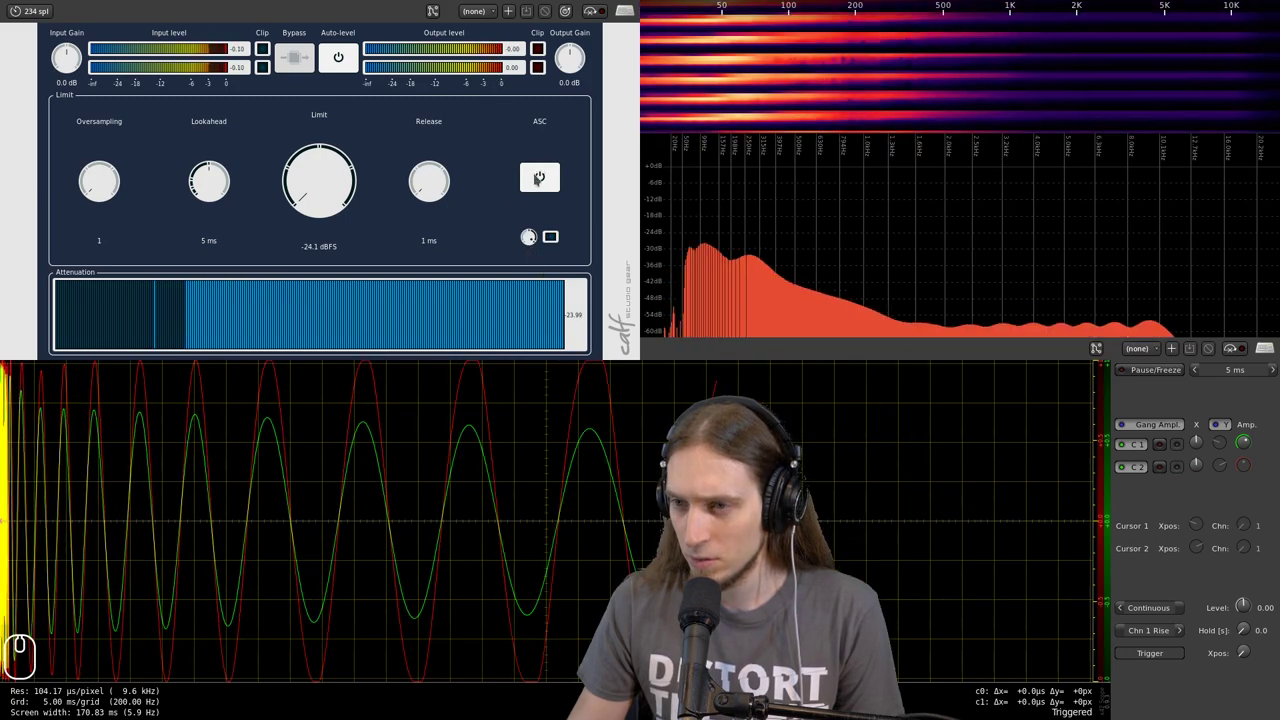
{"action": "double_click", "coordinate": [535, 242]}
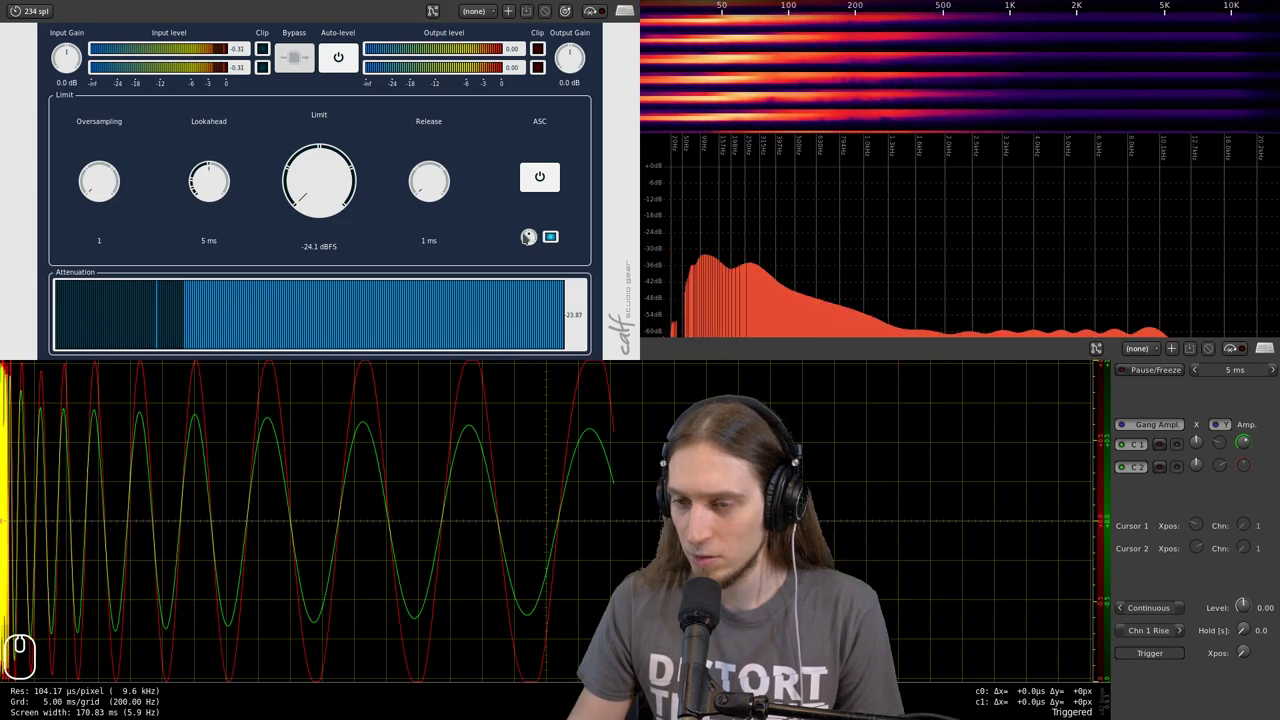
{"action": "left_click", "coordinate": [595, 18]}
{"action": "left_click", "coordinate": [595, 18]}
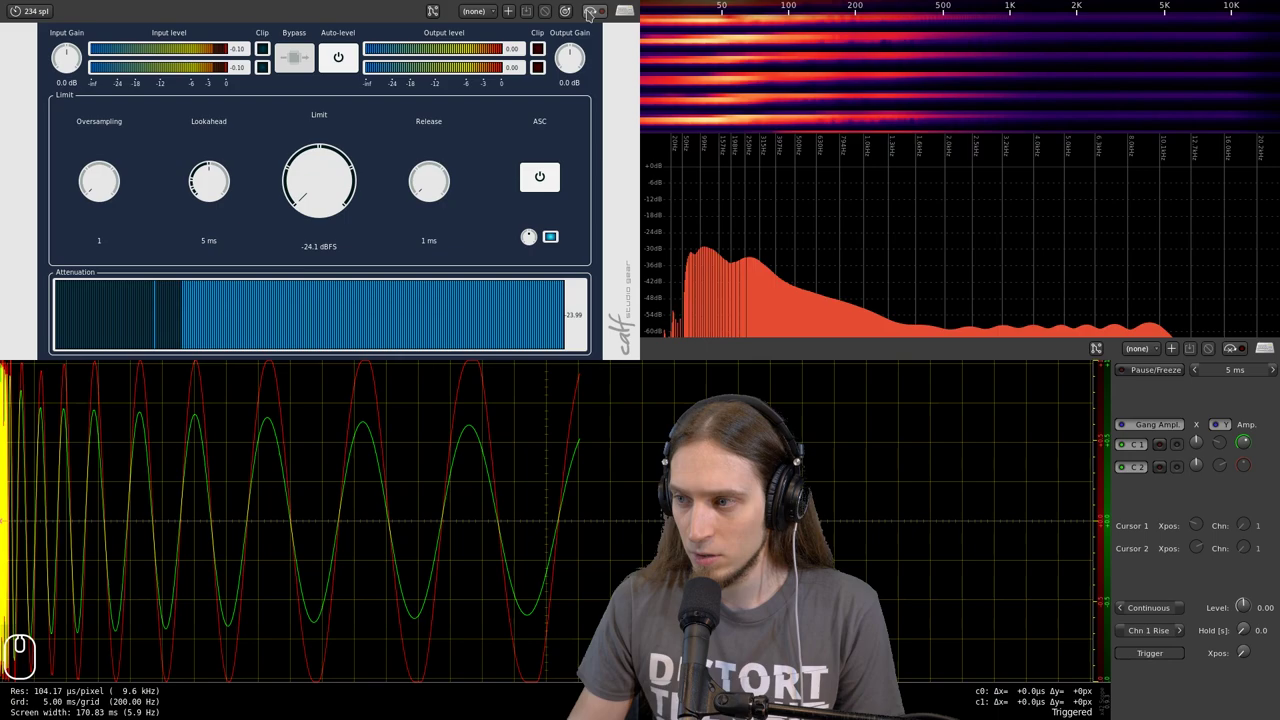
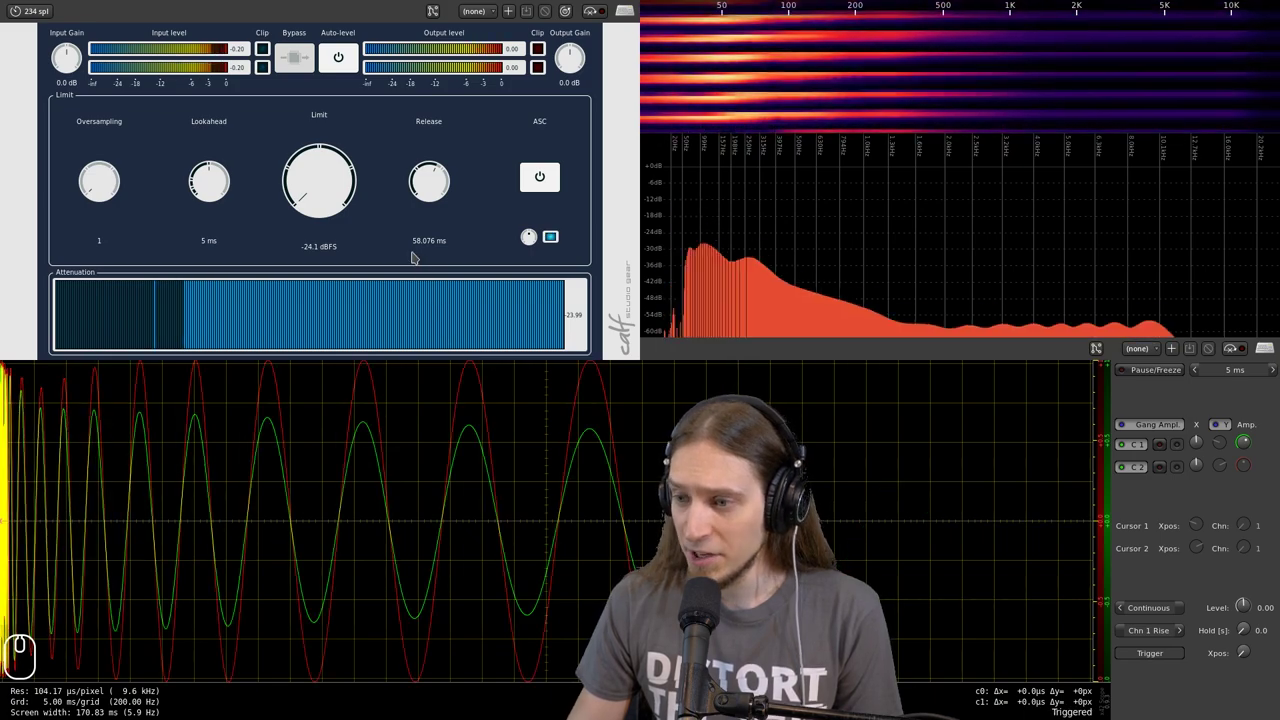
{"action": "left_click", "coordinate": [433, 202]}
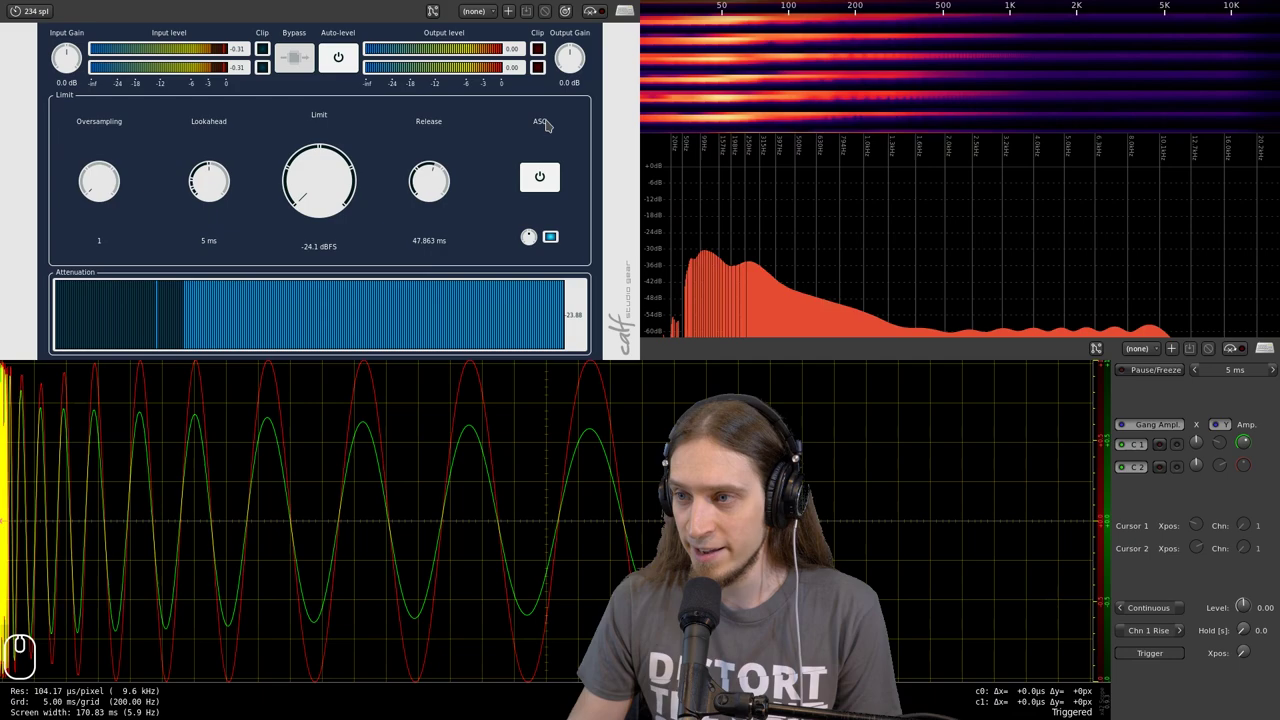
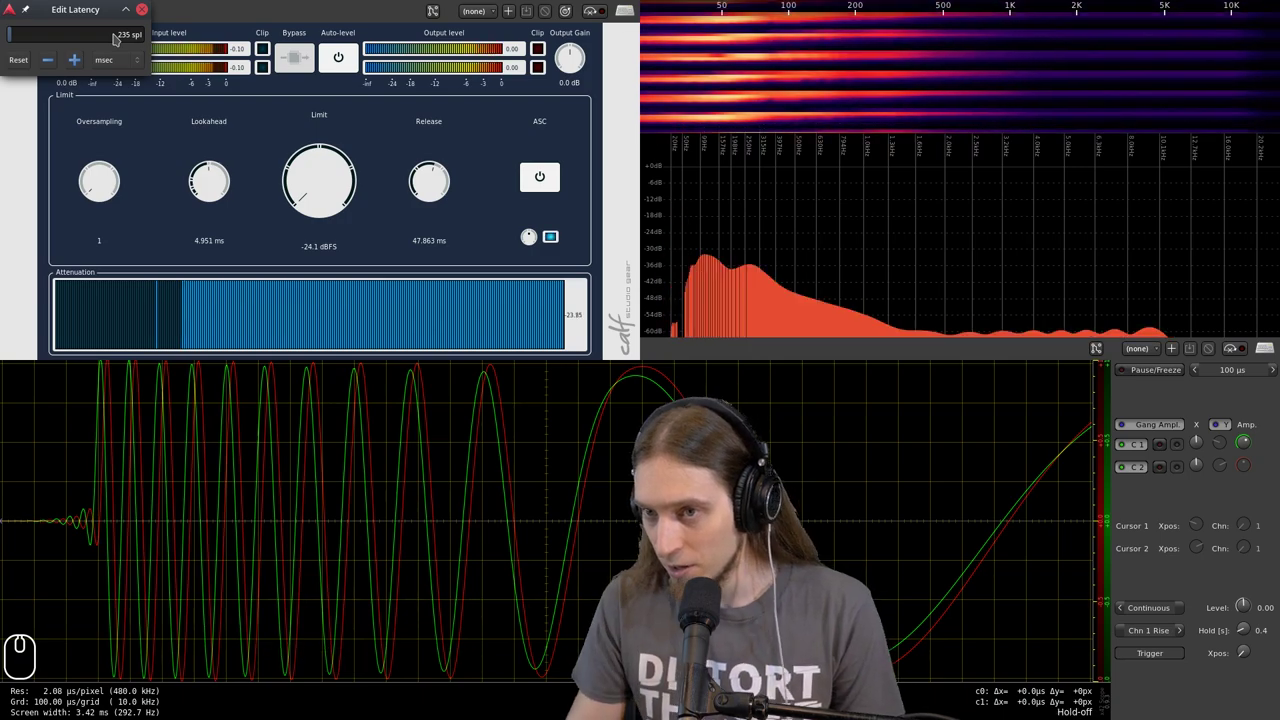
- Set the oscilloscope timebase to 100 µs with Hold at 0.4
{"action": "double_click", "coordinate": [116, 42]}
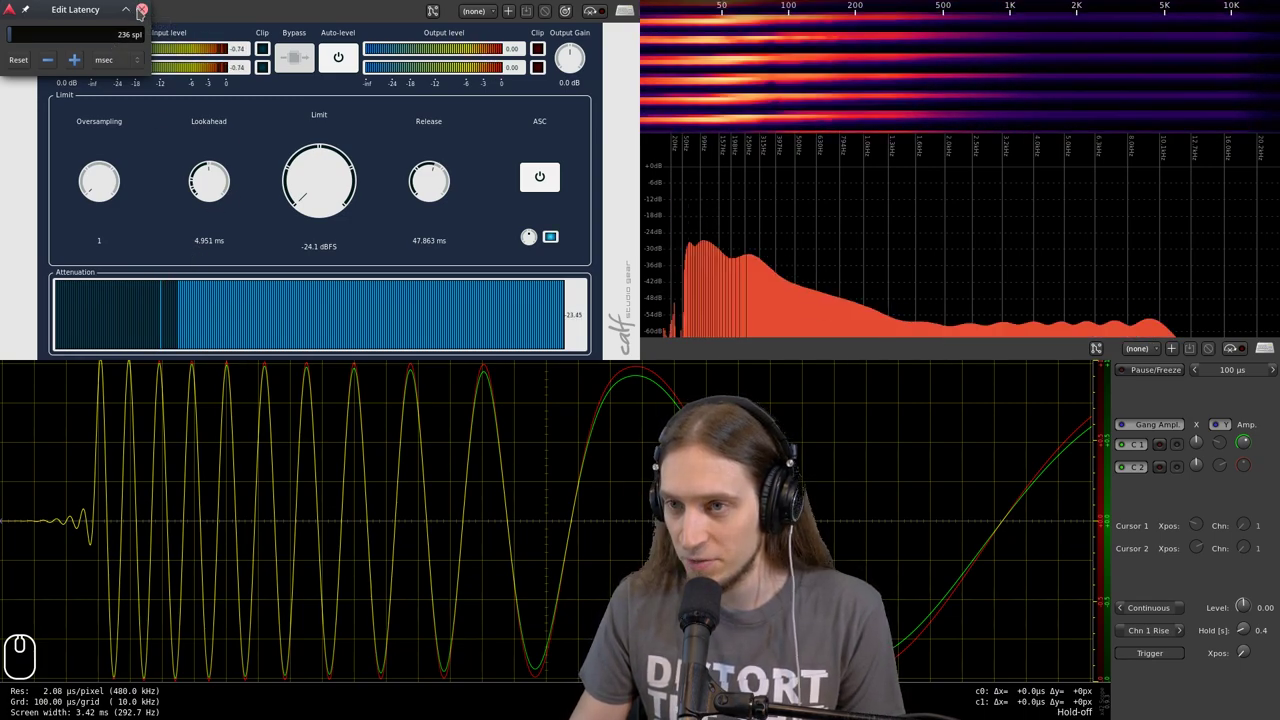
{"action": "left_click", "coordinate": [149, 17]}
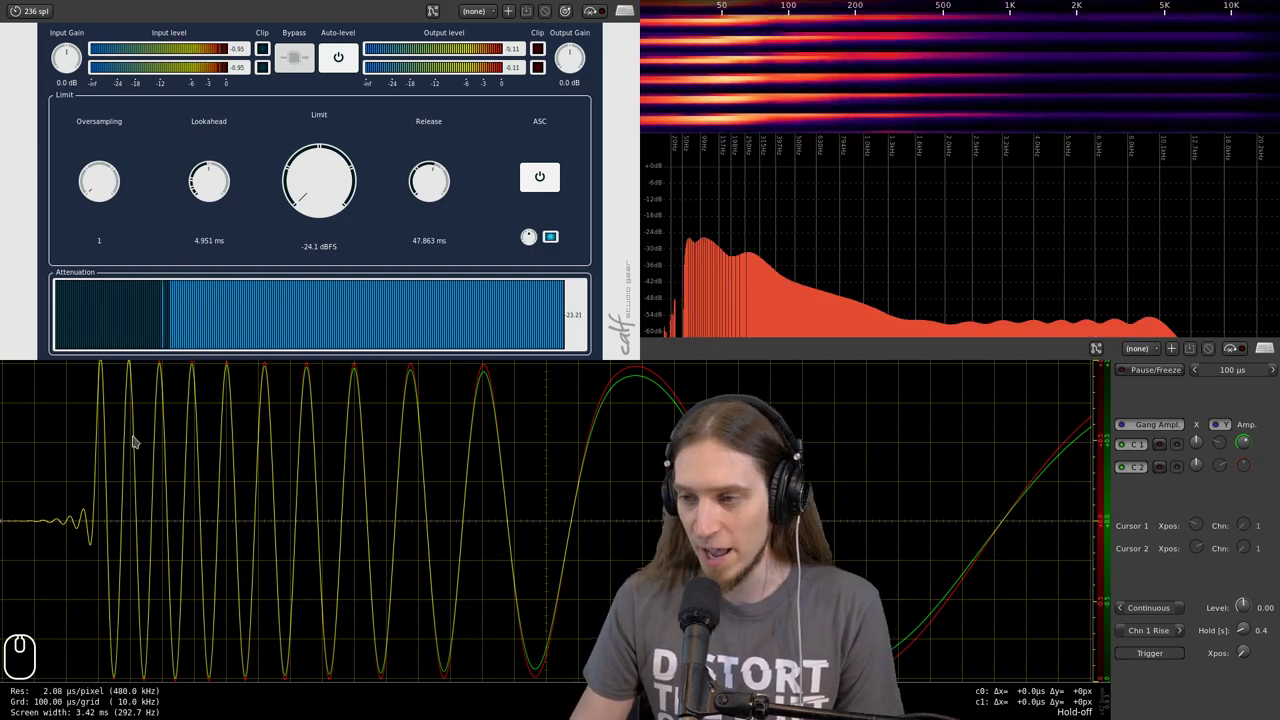
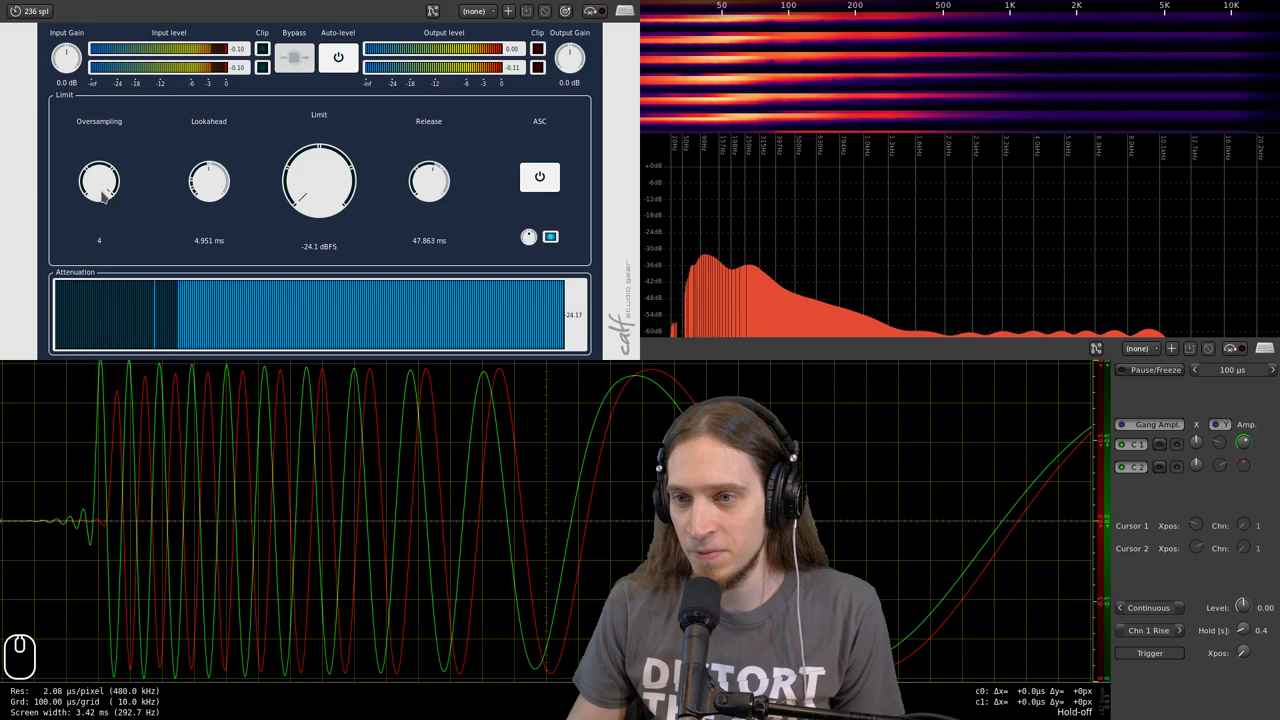
- Sweep a Calf limiter control fully down and back up to maximum
{"action": "left_click_drag", "start_coordinate": [107, 199], "coordinate": [105, 307]}
{"action": "left_click_drag", "start_coordinate": [109, 202], "coordinate": [109, 5]}
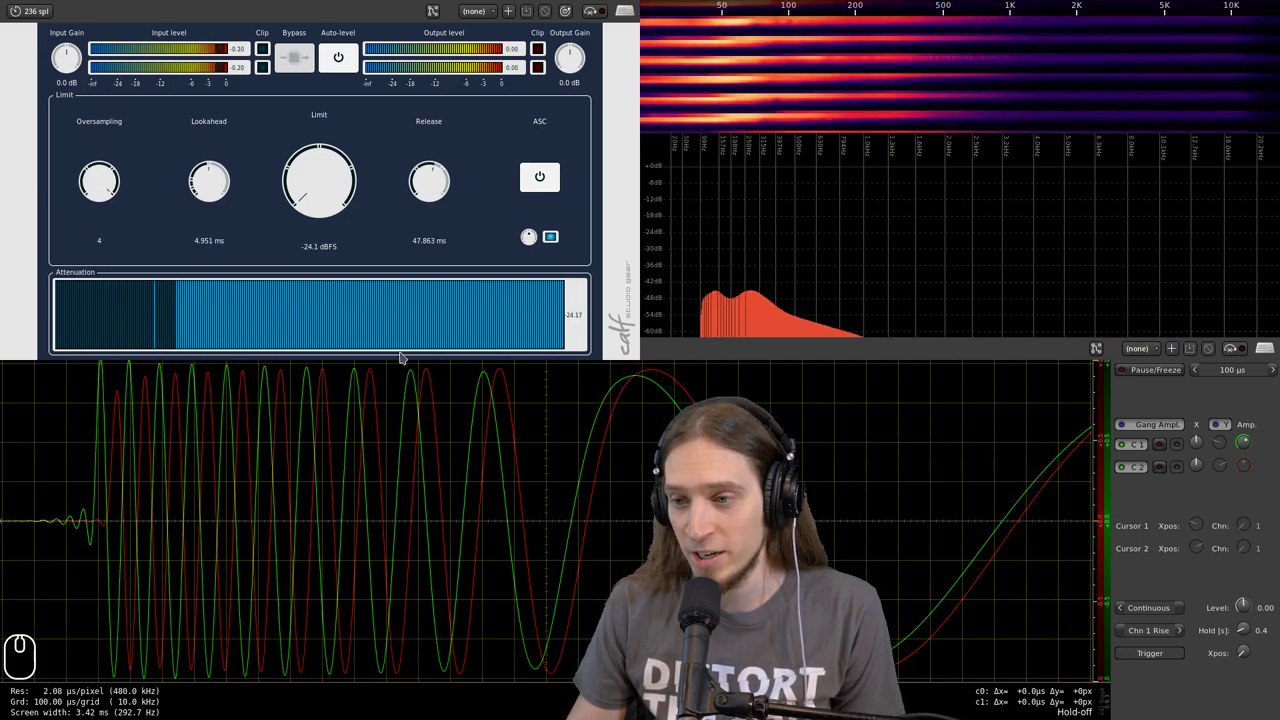
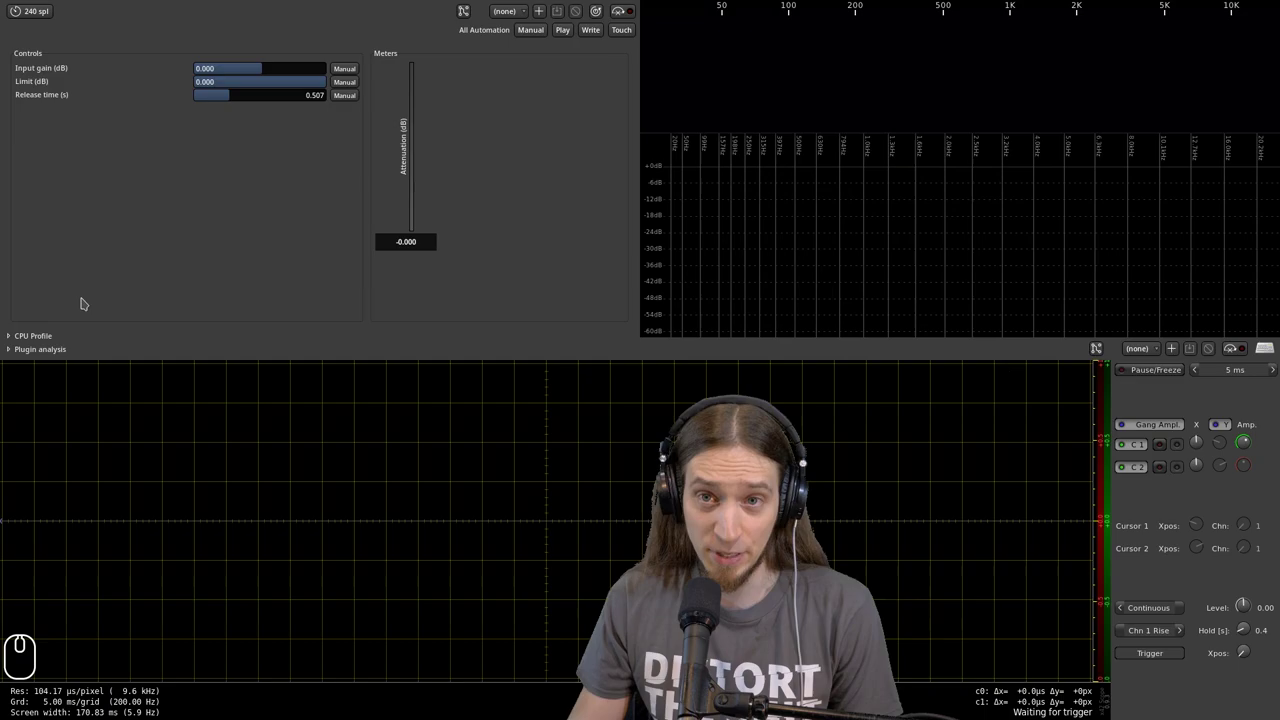
- Start transport playback so the kick loop feeds the scope and spectrum through the limiter
{"action": "left_click", "coordinate": [96, 264]}
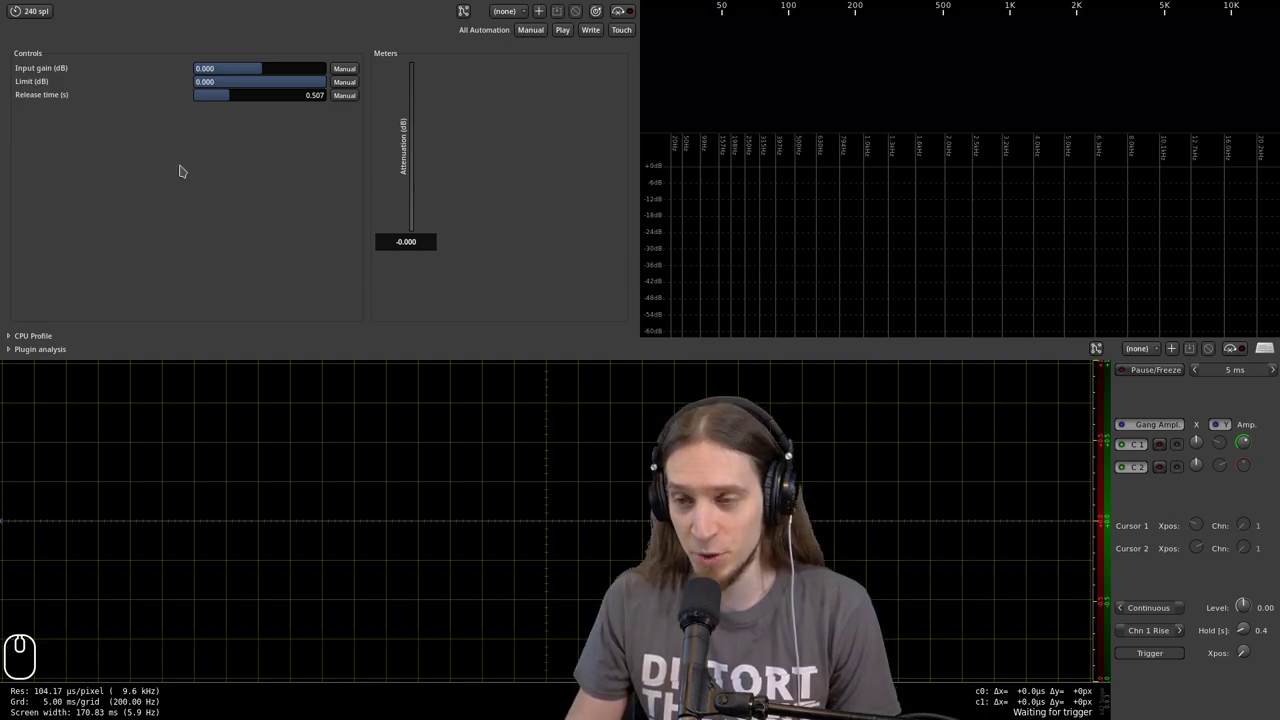
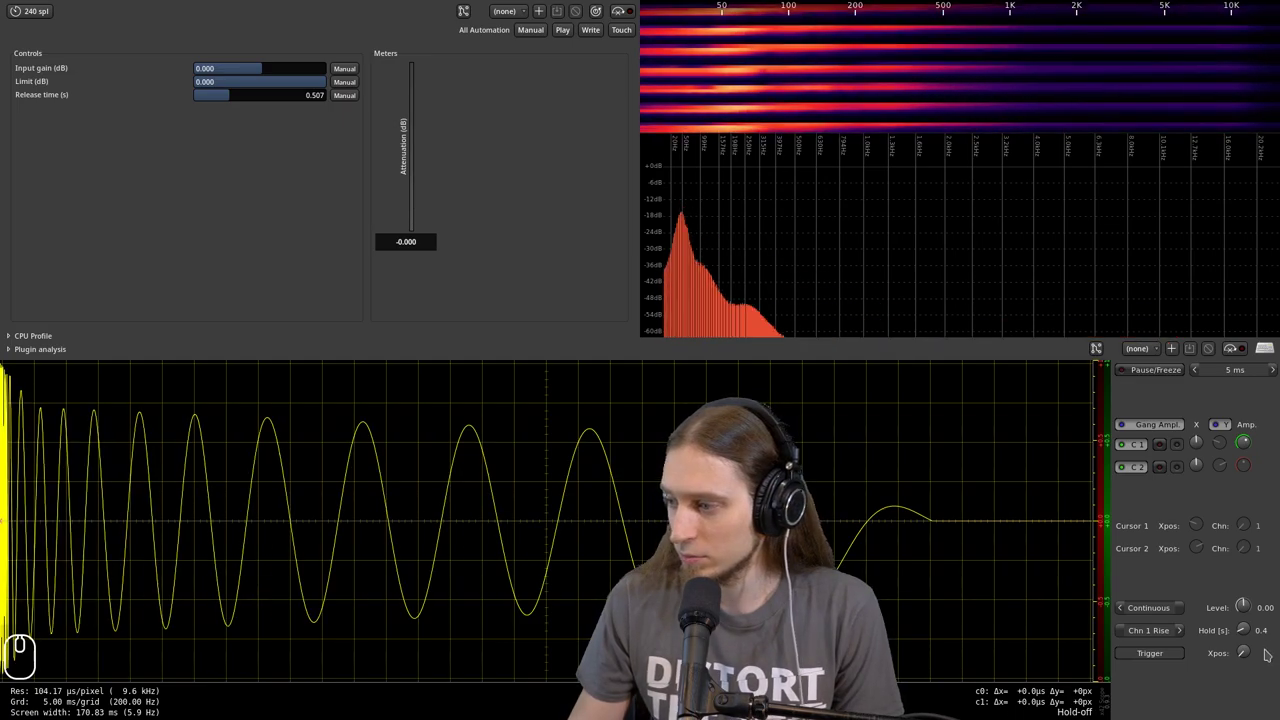
- Turn the x42 scope's Hold knob down from 0.4 s to 0.1 s
{"action": "left_click_drag", "start_coordinate": [1252, 647], "coordinate": [1248, 660]}
{"action": "scroll", "scroll_direction": "up", "scroll_amount": 3}
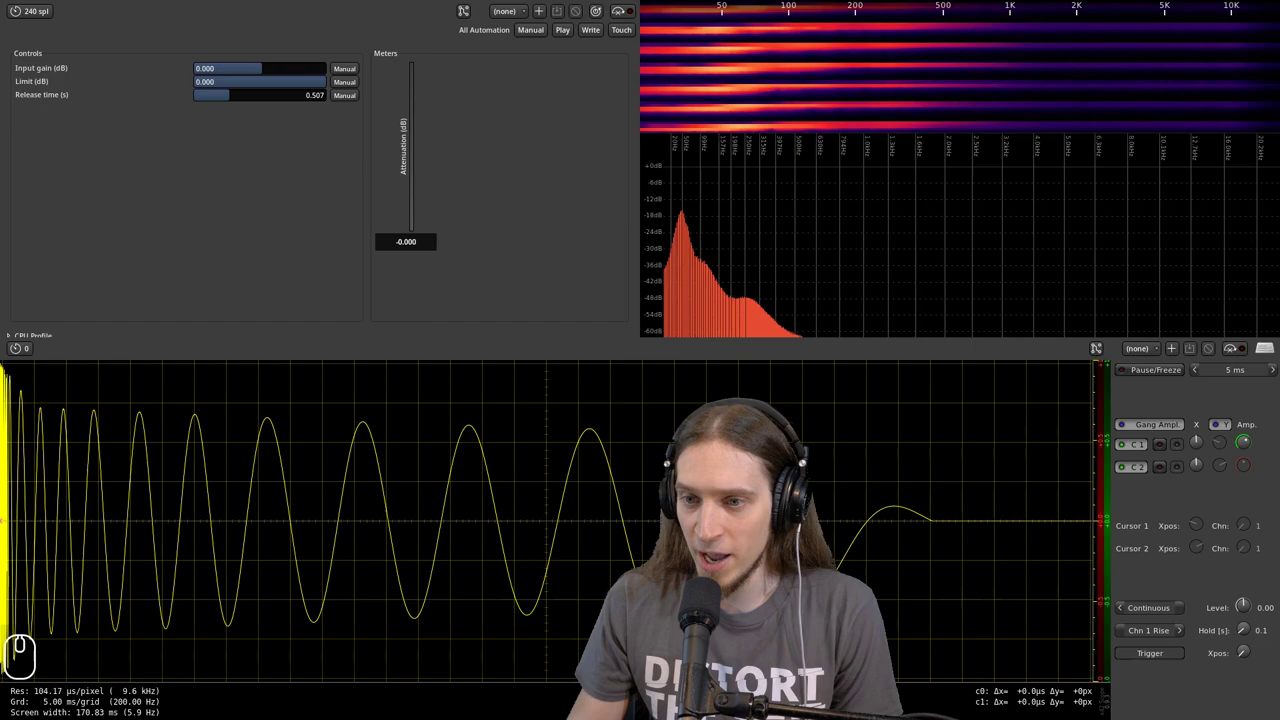
- Try the limiter's threshold slider at -20, then return it to 0
{"action": "left_click", "coordinate": [227, 278]}
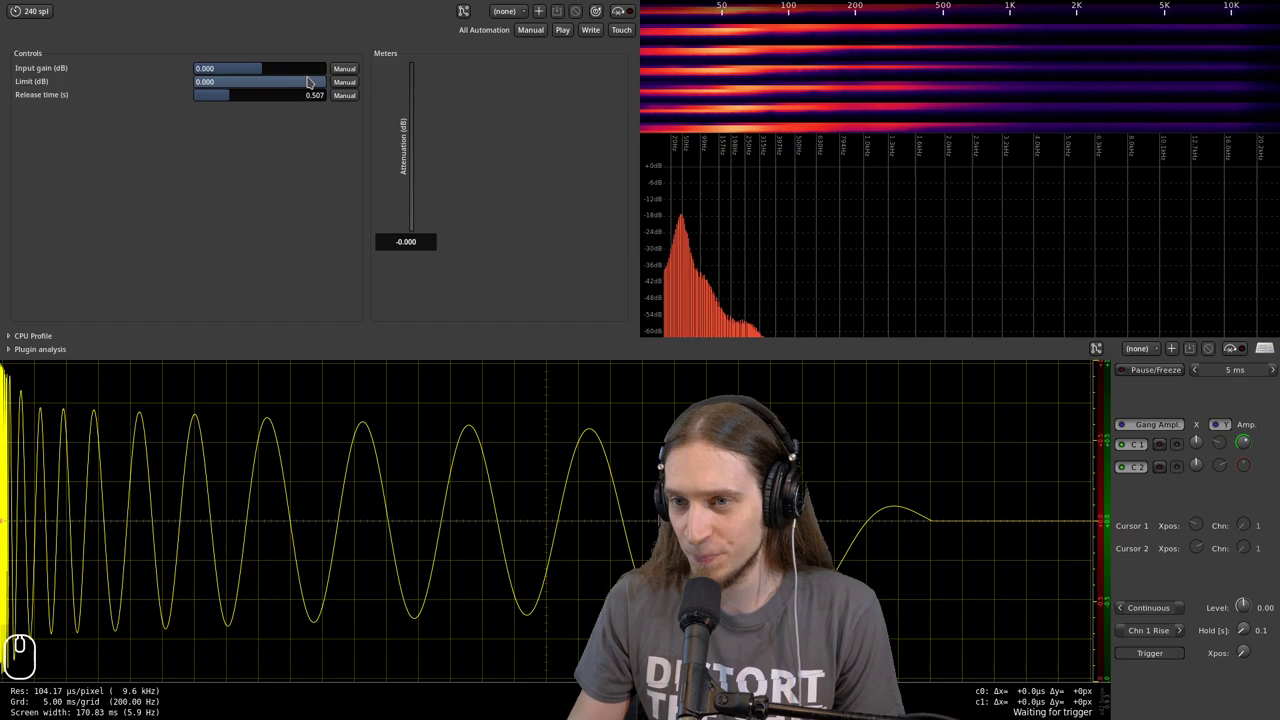
{"action": "left_click_drag", "start_coordinate": [303, 88], "coordinate": [120, 124]}
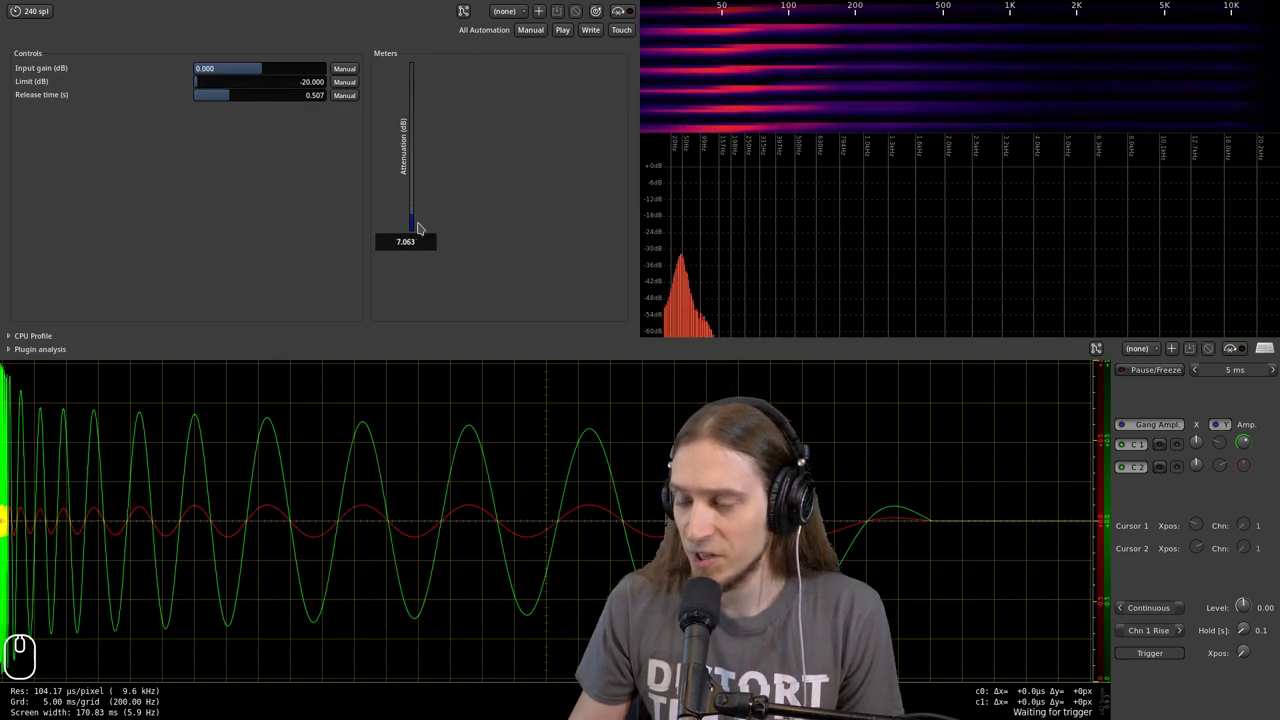
{"action": "left_click_drag", "start_coordinate": [243, 89], "coordinate": [375, 130]}
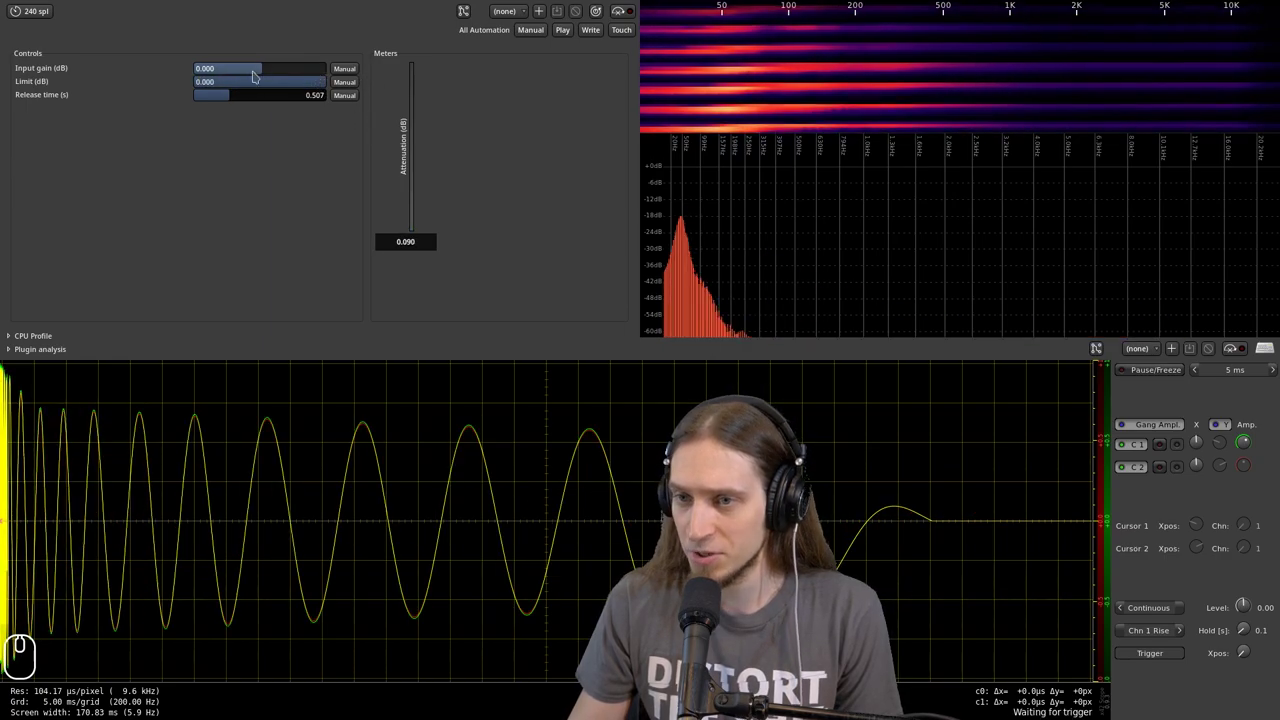
- Raise the limiter's input gain to 20 dB, giving about 7 dB of attenuation
{"action": "left_click_drag", "start_coordinate": [214, 74], "coordinate": [332, 95]}
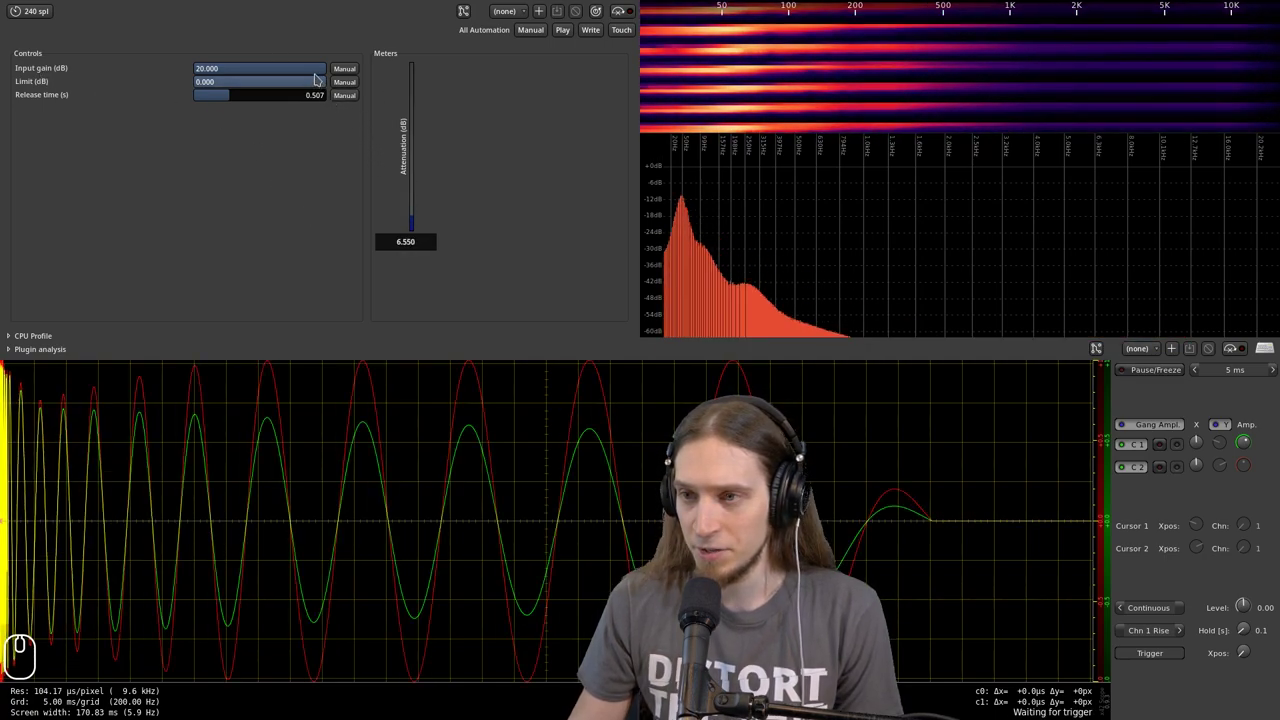
{"action": "left_click_drag", "start_coordinate": [317, 80], "coordinate": [572, 164]}
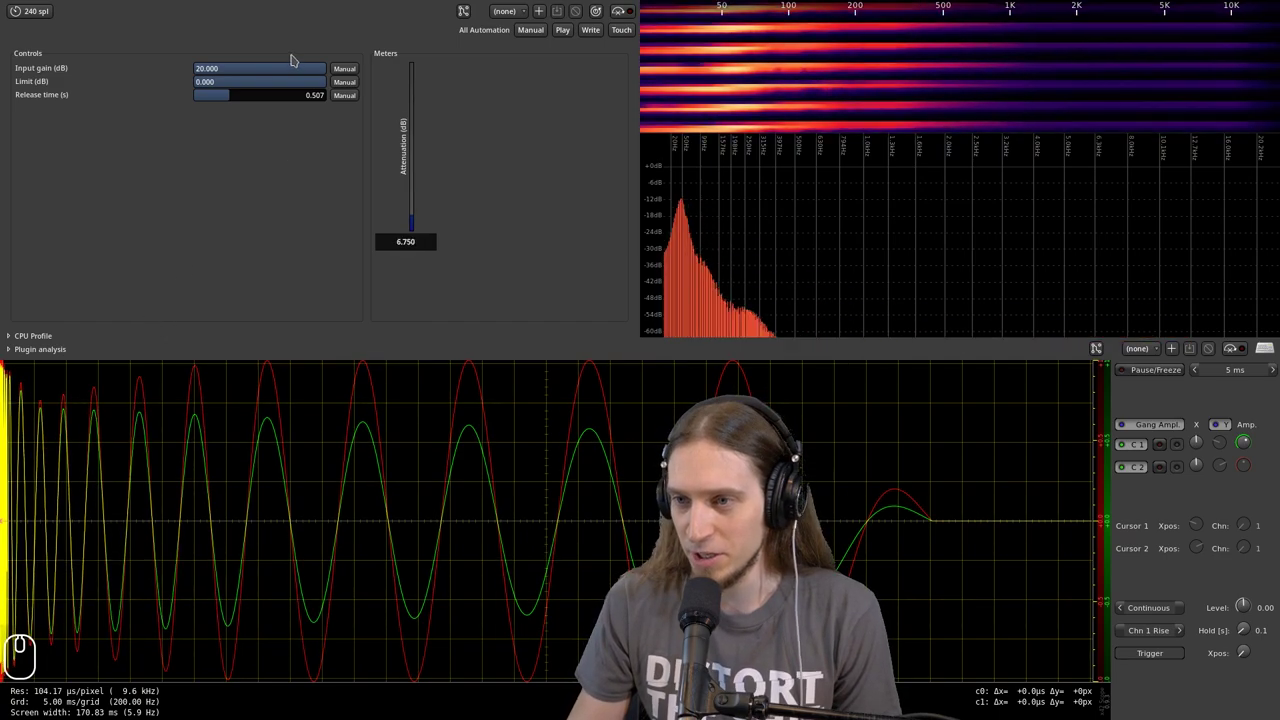
- Reset the limiter gain to an exact 0, then raise it back to 20
{"action": "middle_click", "coordinate": [283, 77]}
{"action": "double_click", "coordinate": [260, 79]}
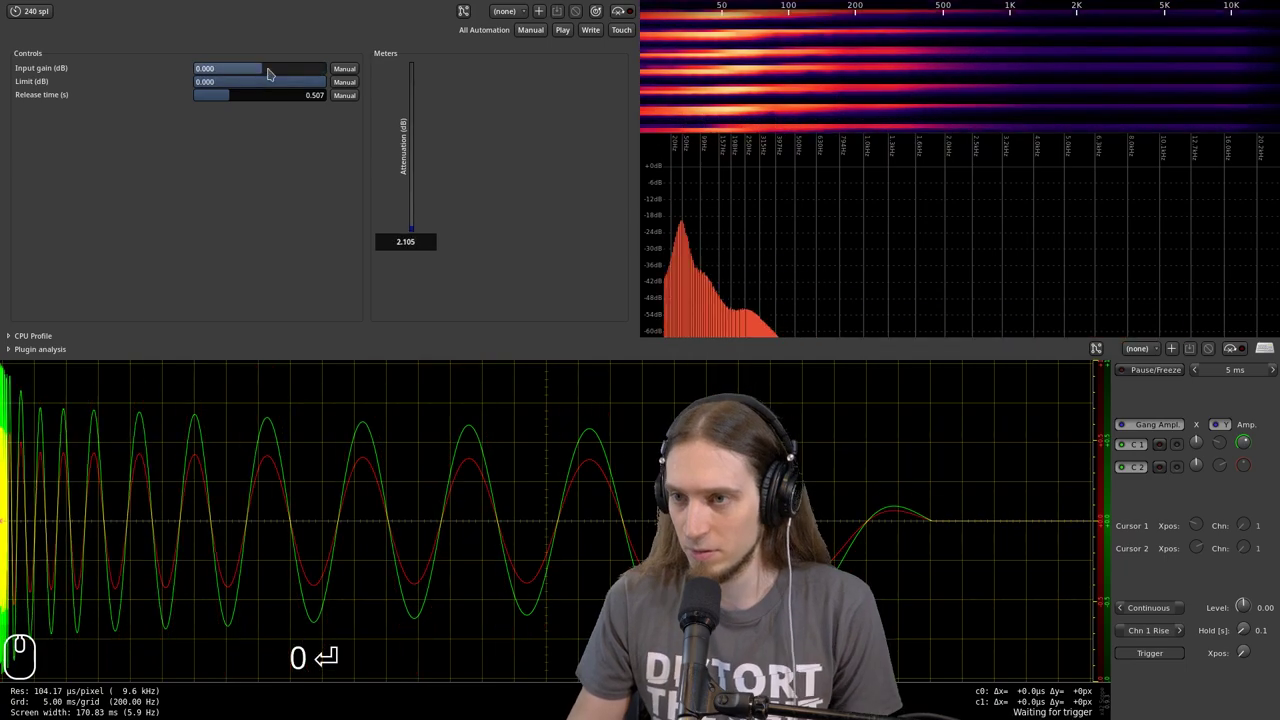
{"action": "left_click", "coordinate": [271, 74]}
{"action": "left_click", "coordinate": [265, 94]}
{"action": "left_click", "coordinate": [255, 102]}
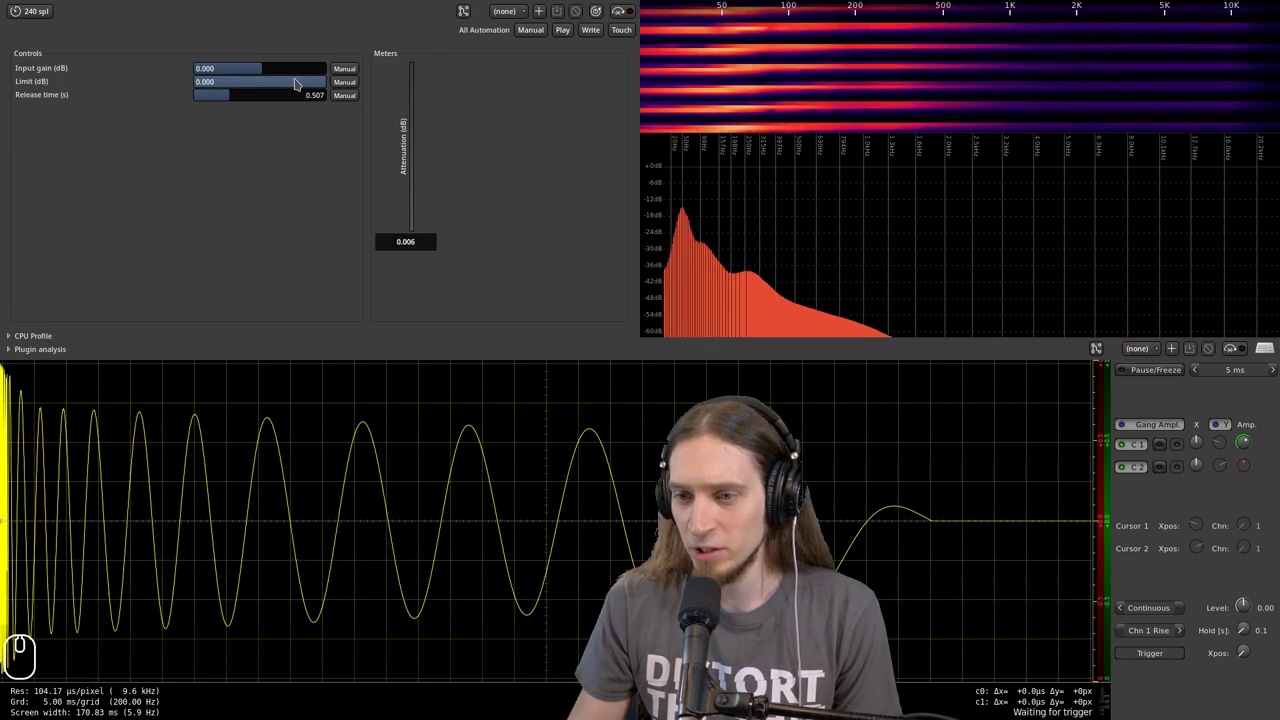
{"action": "left_click_drag", "start_coordinate": [270, 72], "coordinate": [346, 82]}
- Lower the limit to about -4.021 dB and the release to nearly zero, toggling bypass to compare
{"action": "left_click_drag", "start_coordinate": [309, 85], "coordinate": [291, 92]}
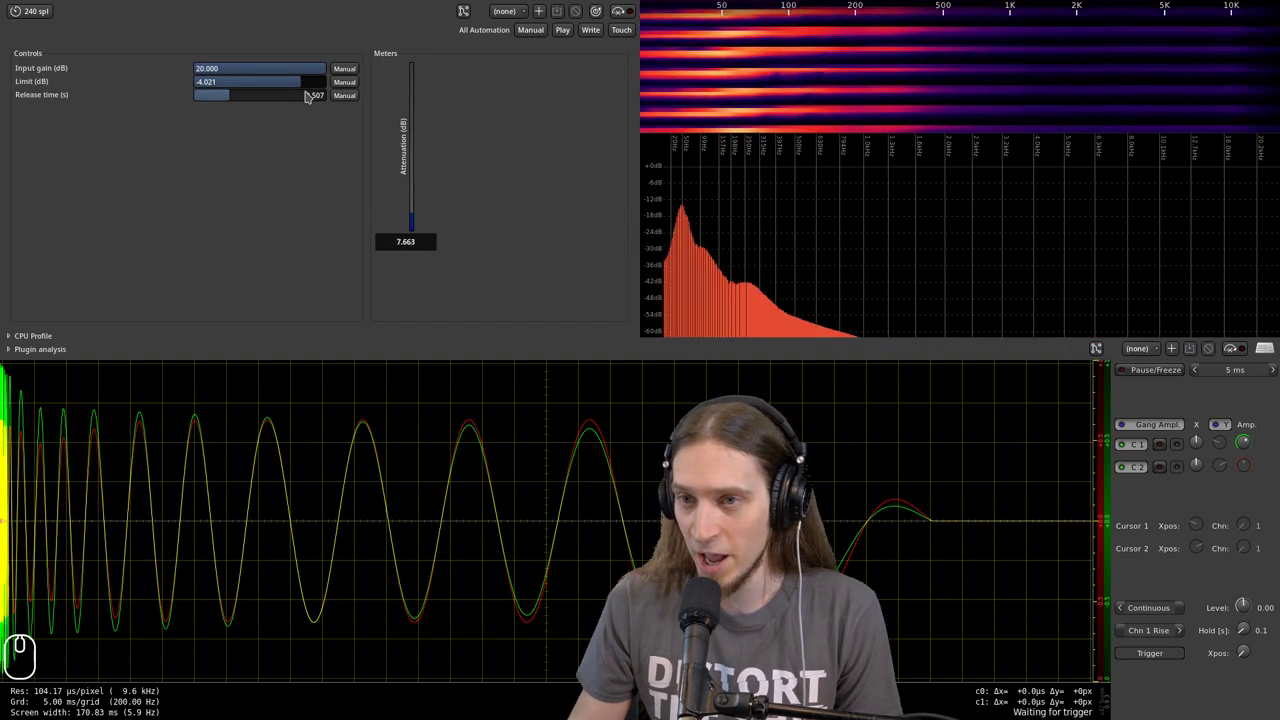
{"action": "left_click_drag", "start_coordinate": [313, 100], "coordinate": [256, 112]}
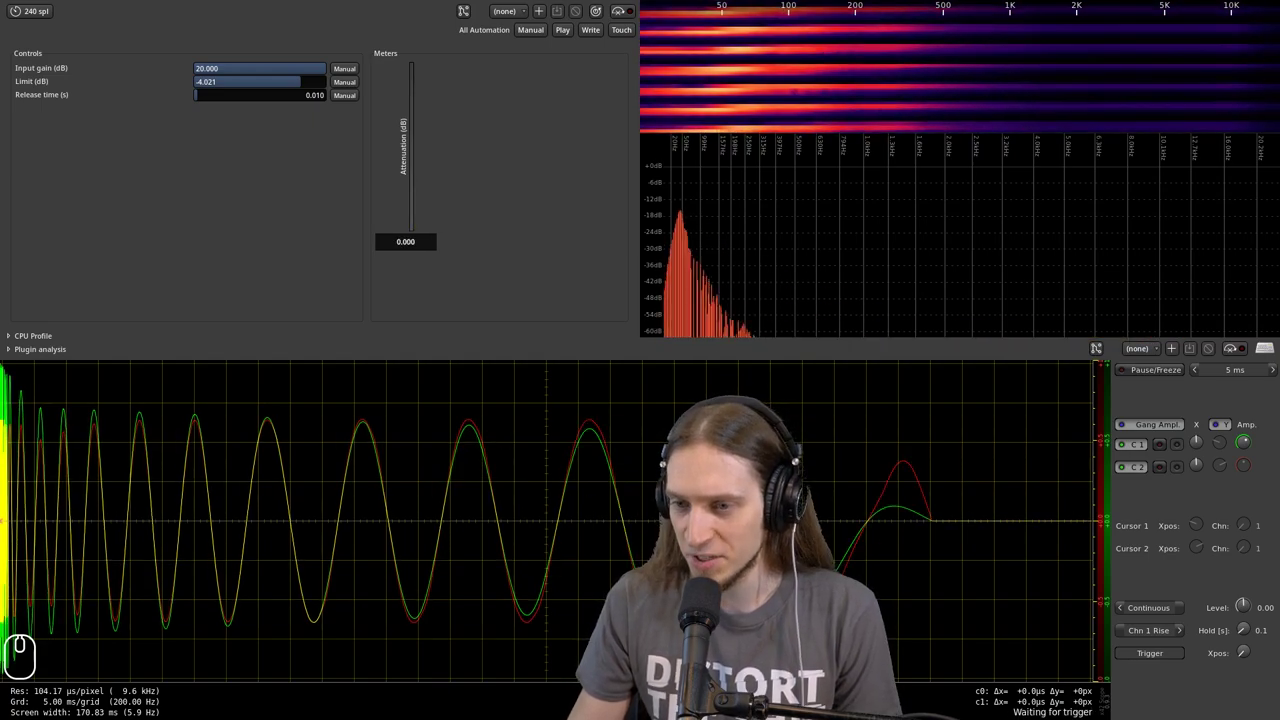
{"action": "left_click", "coordinate": [619, 17]}
{"action": "left_click", "coordinate": [619, 17]}
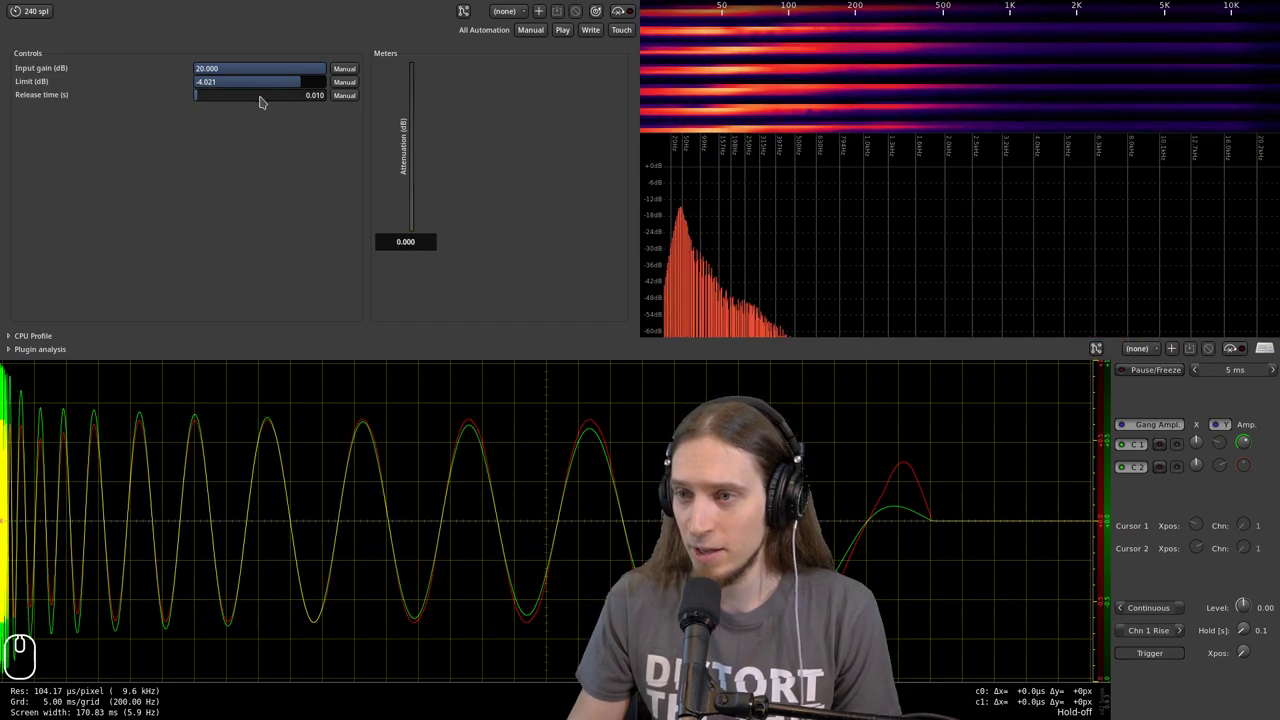
- Nudge the release up to about 0.051 and toggle bypass again to compare
{"action": "left_click_drag", "start_coordinate": [272, 107], "coordinate": [272, 105]}
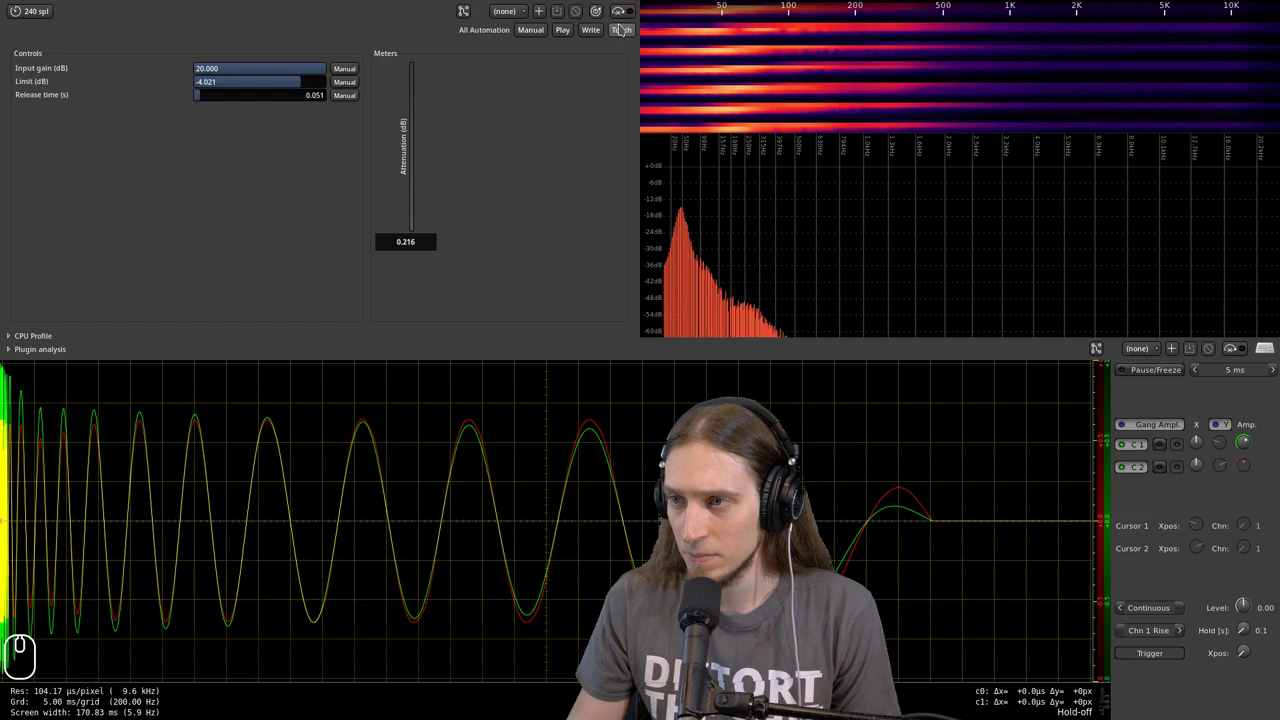
{"action": "left_click", "coordinate": [623, 18]}
{"action": "left_click", "coordinate": [623, 18]}
{"action": "left_click", "coordinate": [615, 14]}
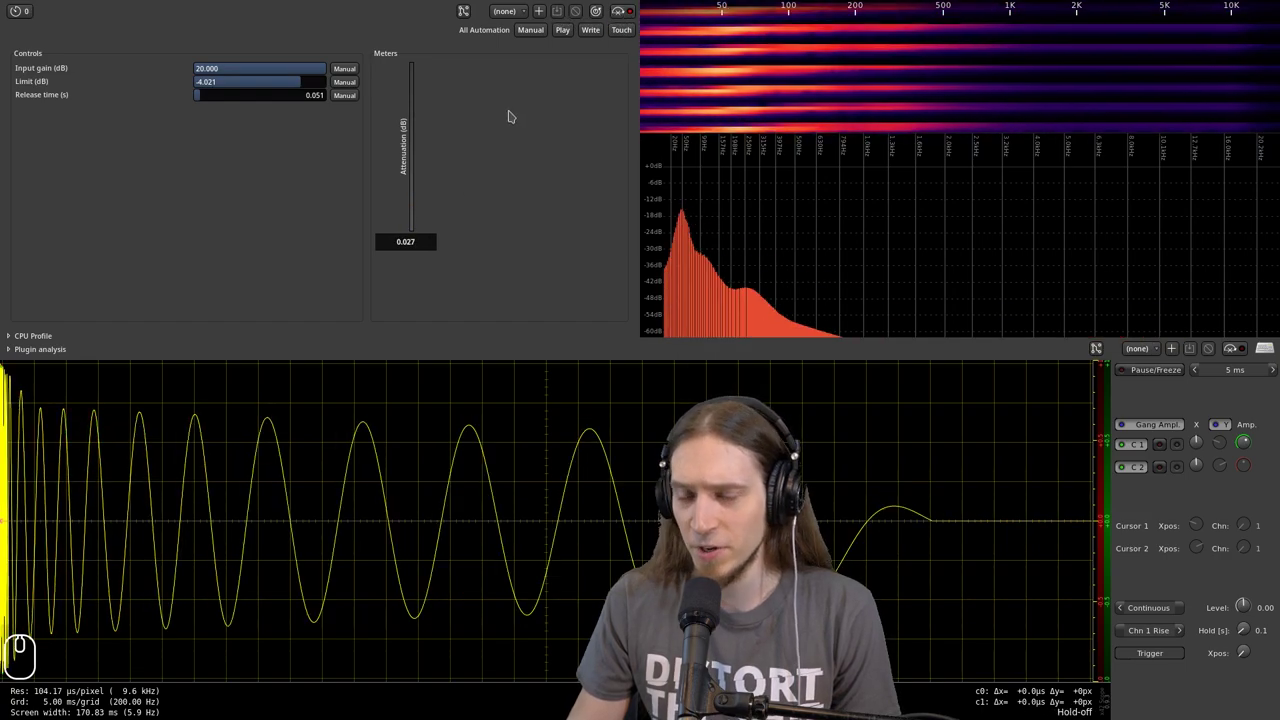
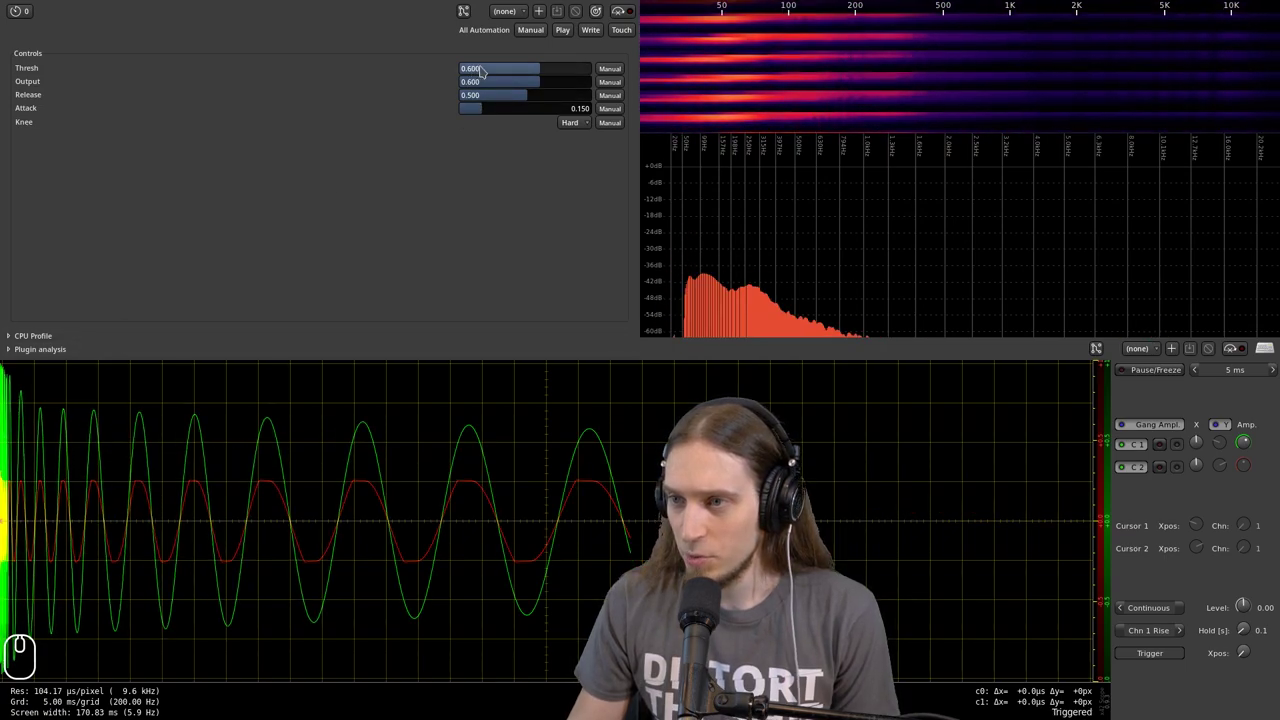
- Try threshold values 0.5 and 0.75, then settle the threshold at about 0.647
{"action": "left_click_drag", "start_coordinate": [489, 78], "coordinate": [513, 95]}
{"action": "double_click", "coordinate": [538, 74]}
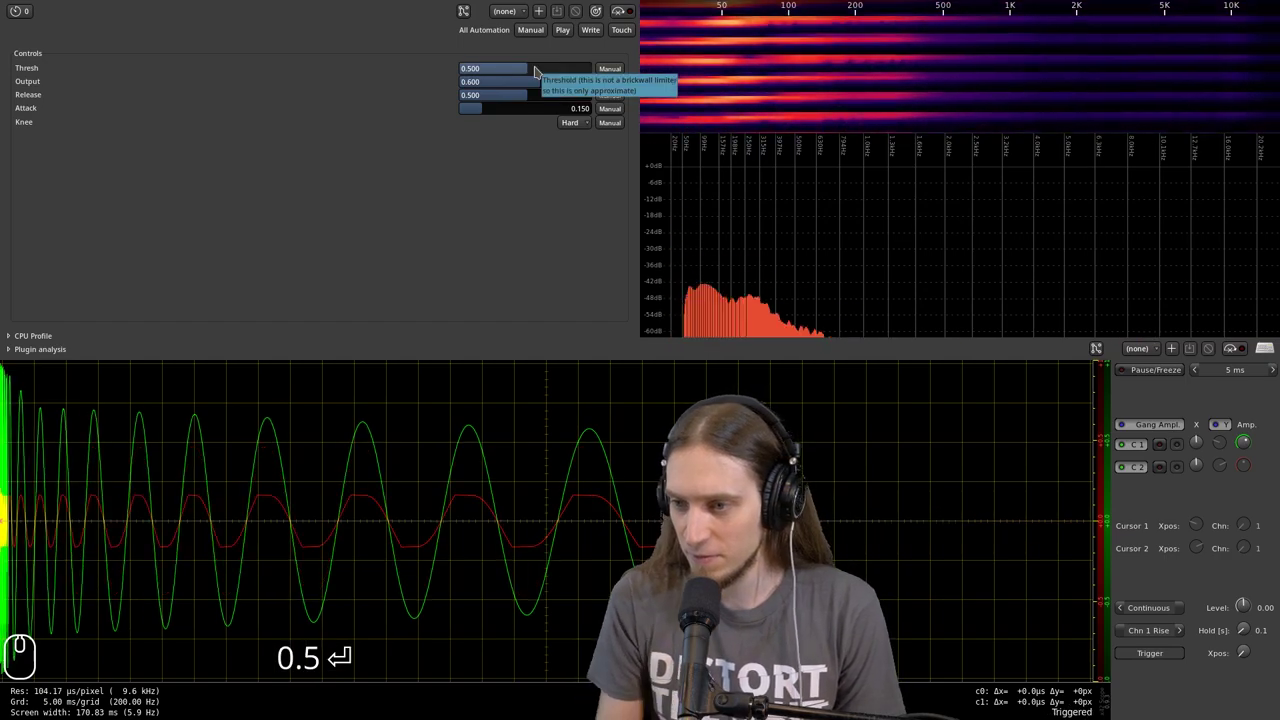
{"action": "double_click", "coordinate": [556, 74]}
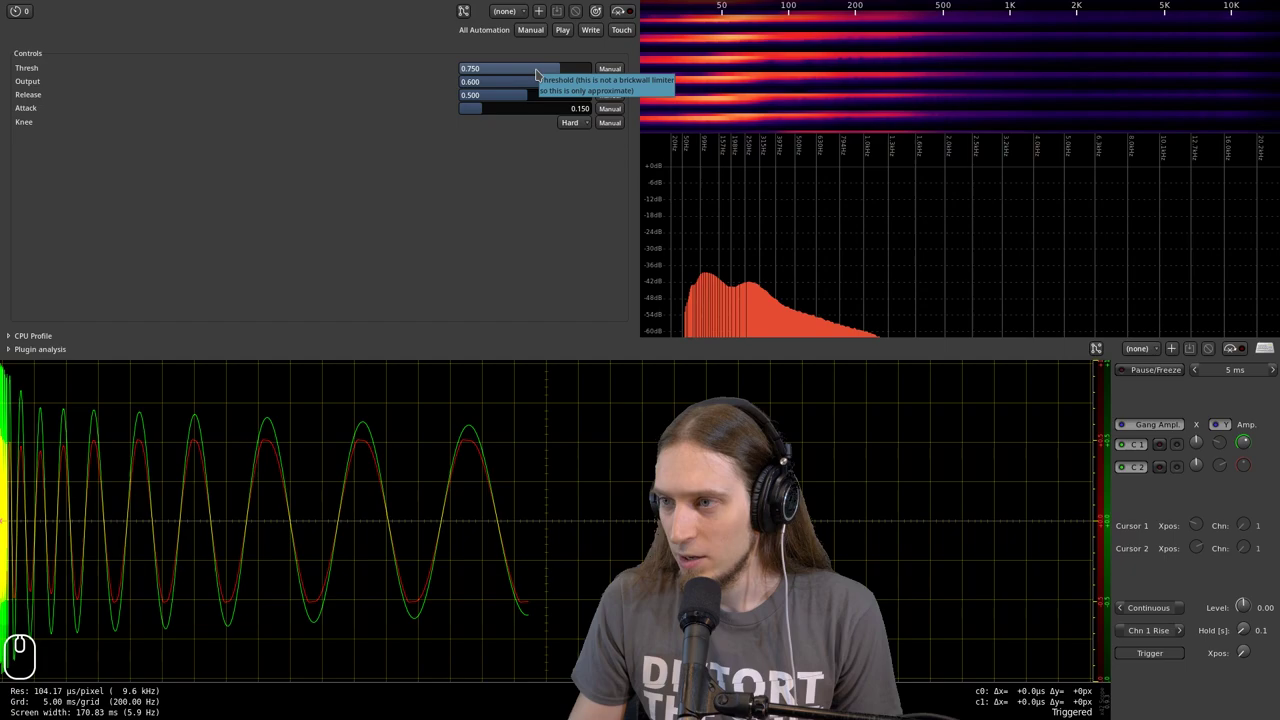
{"action": "left_click_drag", "start_coordinate": [545, 77], "coordinate": [555, 73]}
{"action": "left_click_drag", "start_coordinate": [555, 73], "coordinate": [522, 82]}
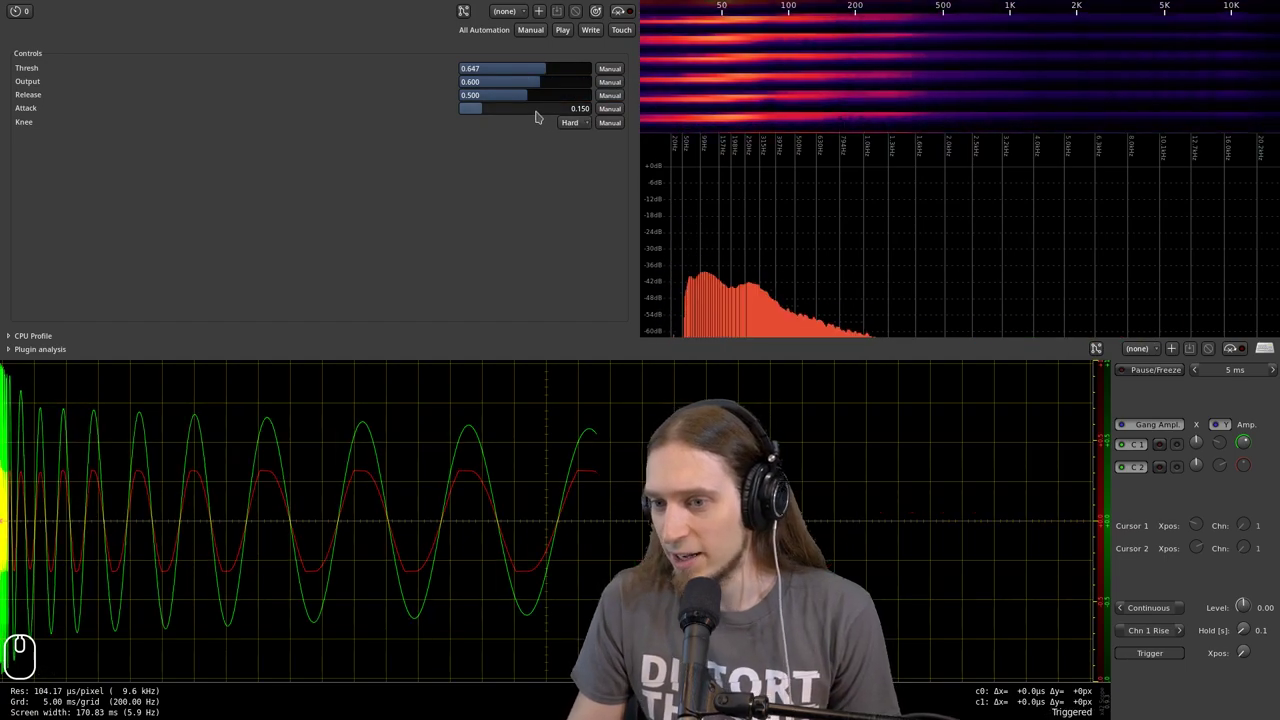
- Sweep the Hard-mode limiter amounts, leaving the third at 0.000 and the fourth at 0.562
{"action": "left_click_drag", "start_coordinate": [529, 114], "coordinate": [436, 242]}
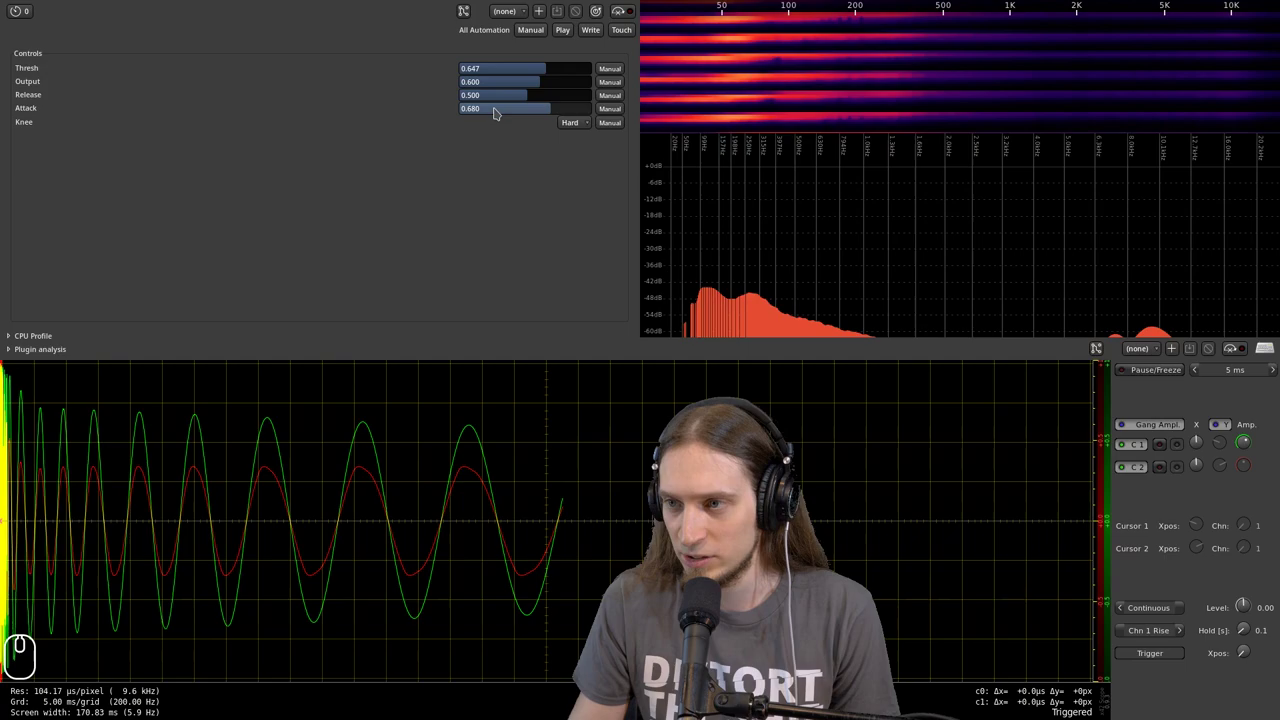
{"action": "left_click_drag", "start_coordinate": [502, 115], "coordinate": [498, 107]}
{"action": "left_click_drag", "start_coordinate": [499, 105], "coordinate": [398, 120]}
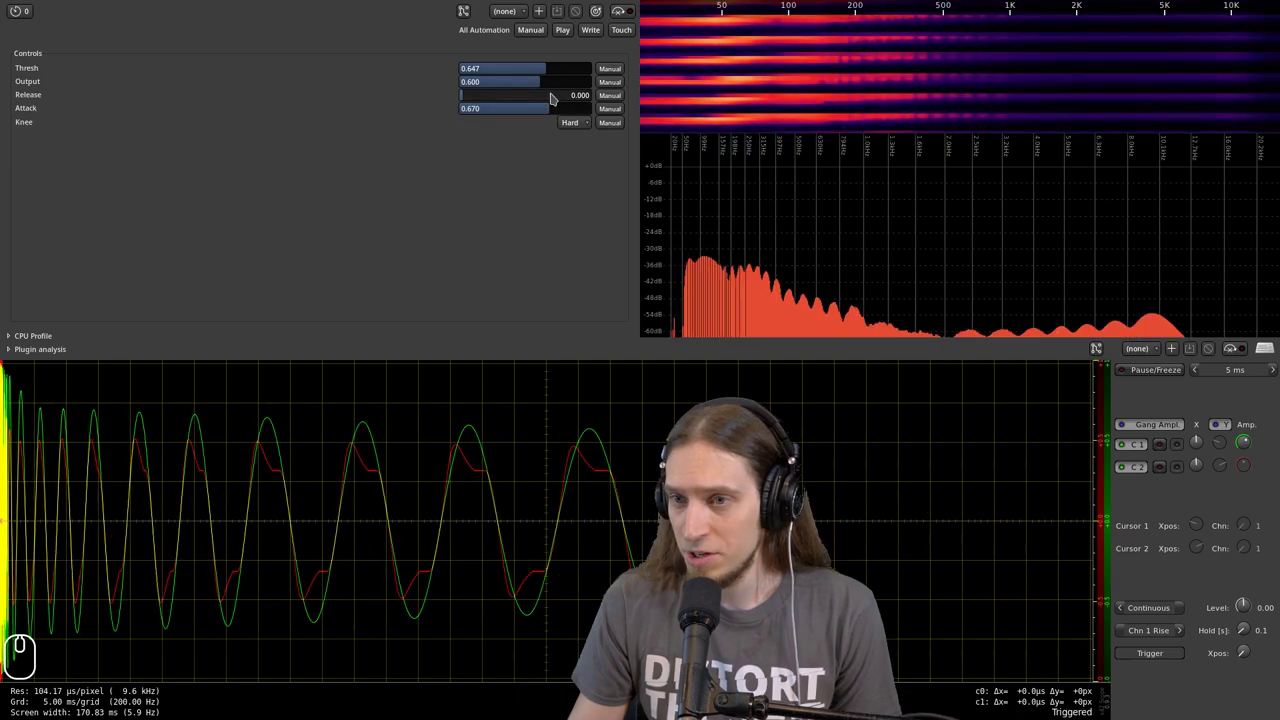
{"action": "left_click_drag", "start_coordinate": [546, 120], "coordinate": [529, 143]}
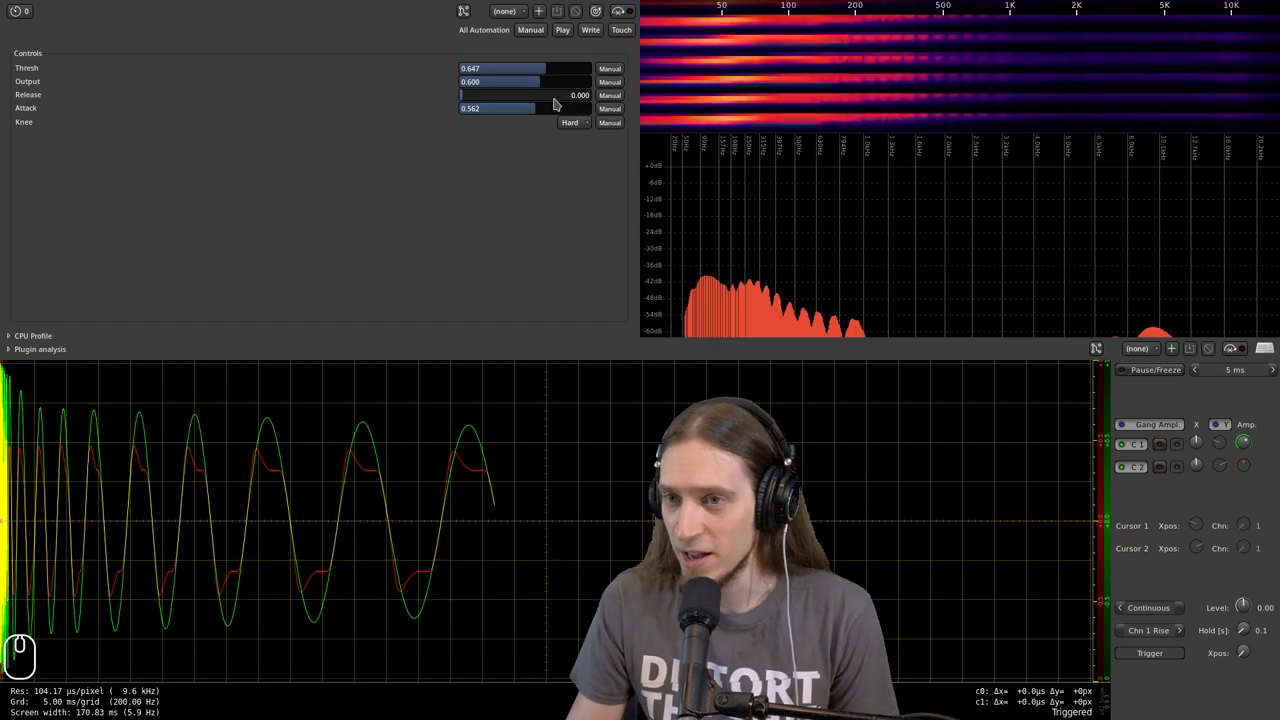
- Switch the limiter to Soft mode and bring the fourth setting down to 0.000
{"action": "left_click", "coordinate": [588, 131]}
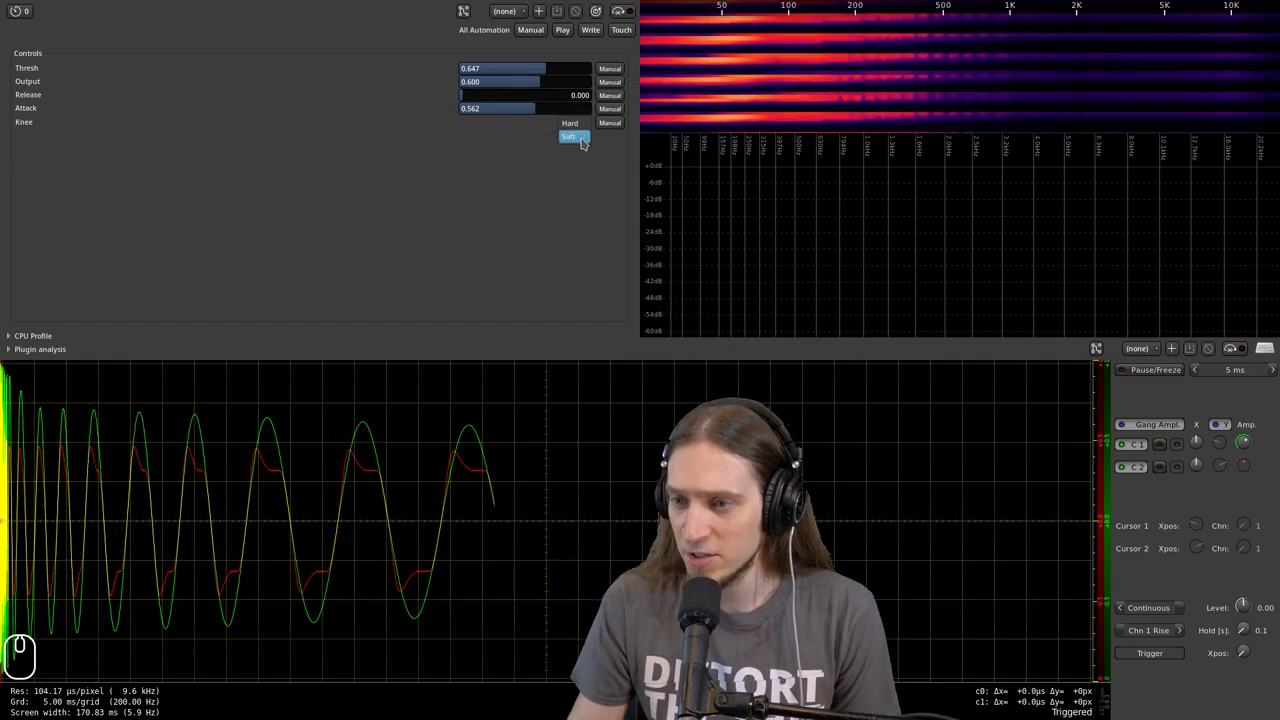
{"action": "left_click", "coordinate": [590, 147]}
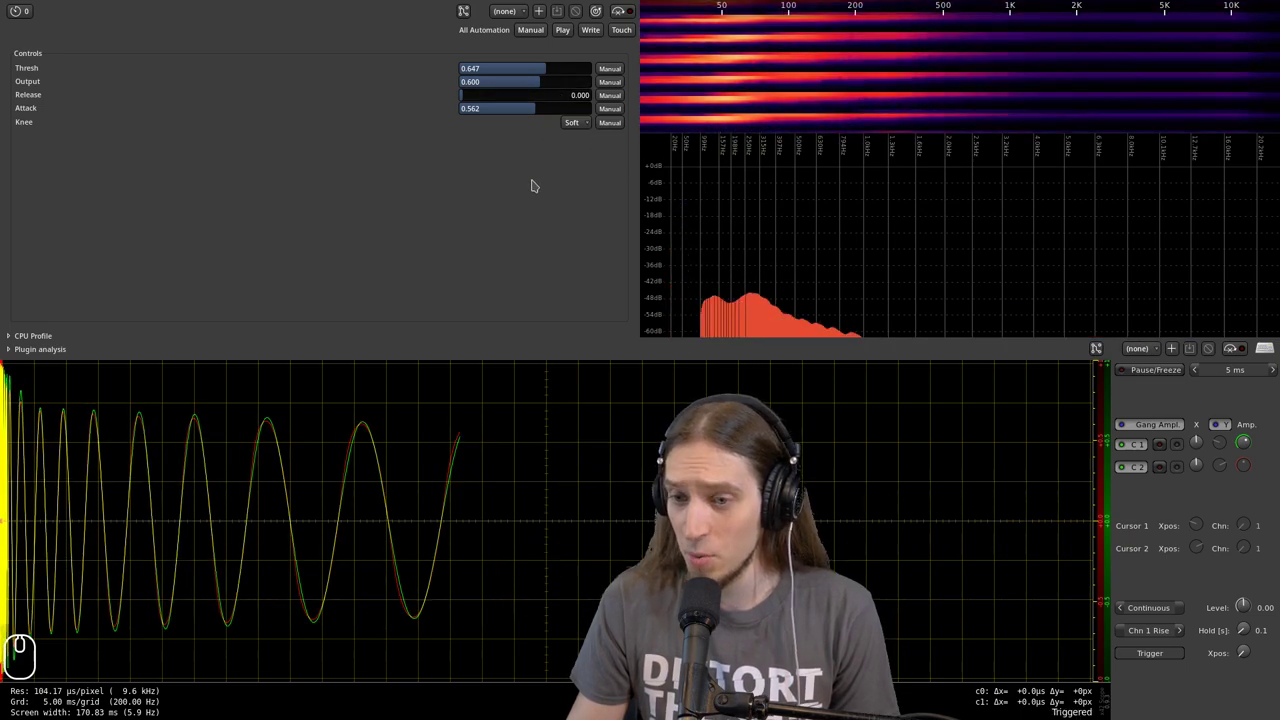
{"action": "left_click_drag", "start_coordinate": [551, 112], "coordinate": [365, 137]}
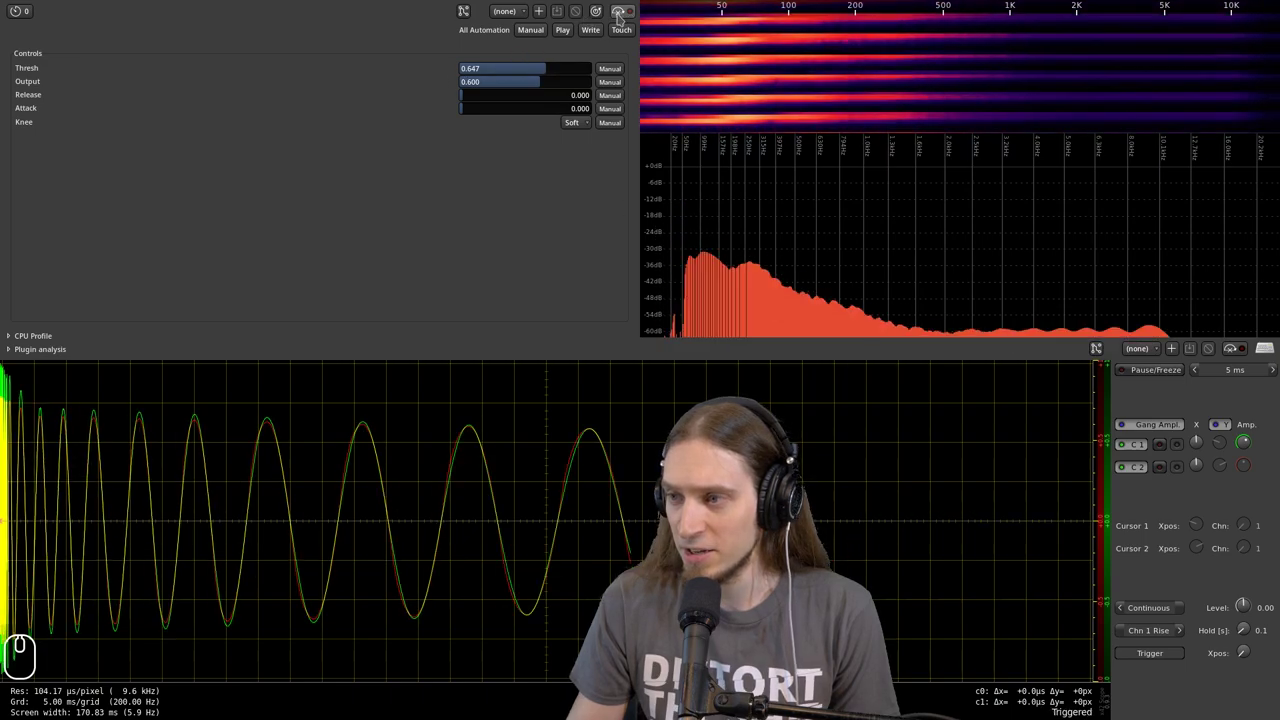
- Compare with bypass on and off, then raise the third setting to about 0.572
{"action": "left_click", "coordinate": [625, 22]}
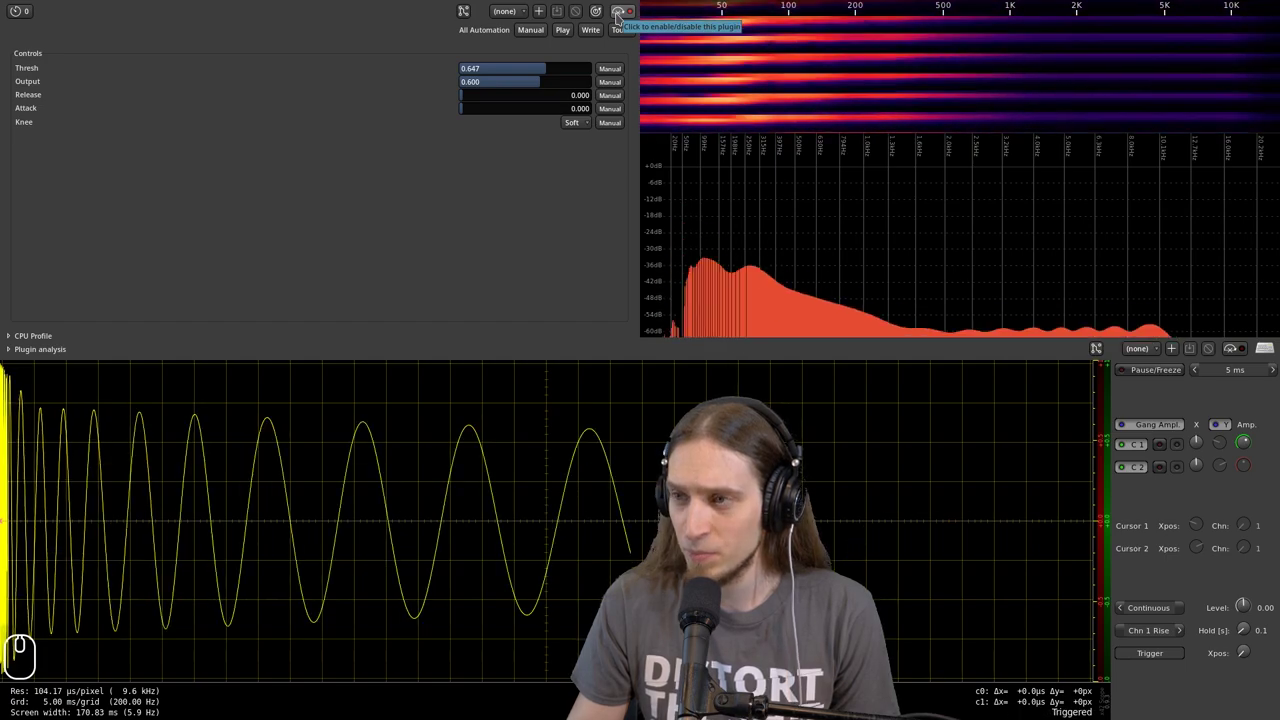
{"action": "left_click", "coordinate": [624, 22]}
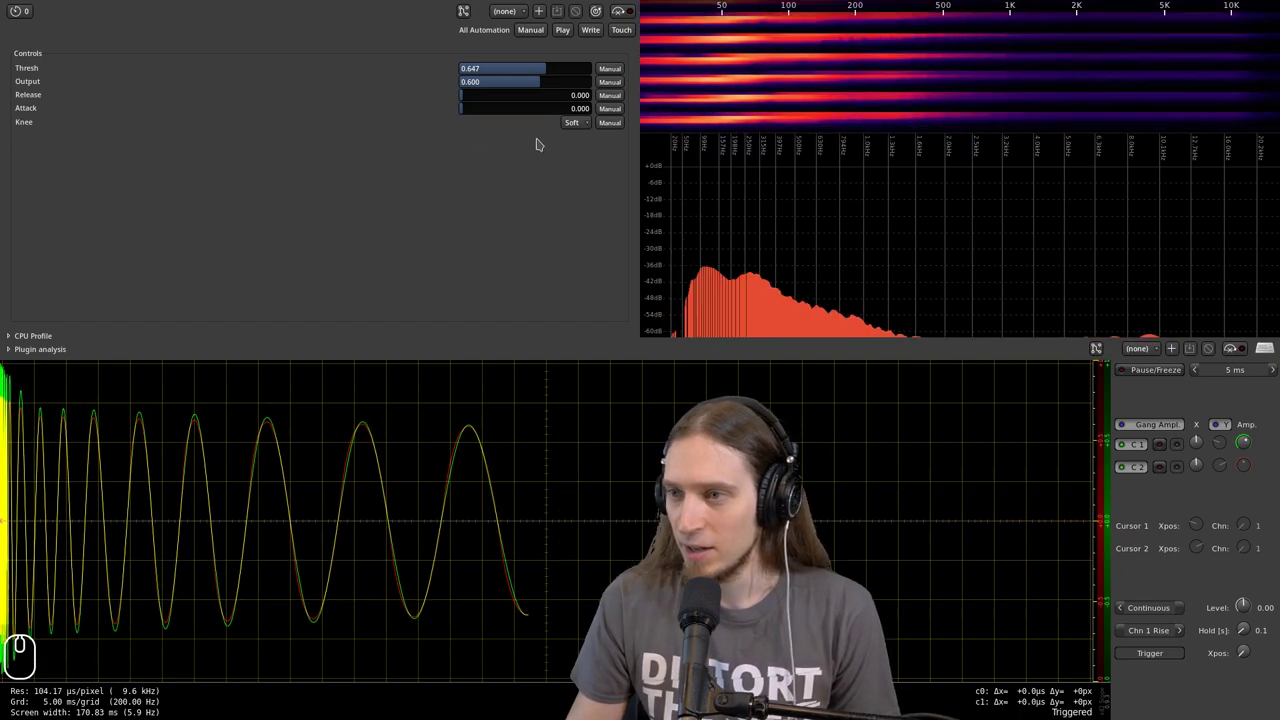
{"action": "left_click_drag", "start_coordinate": [512, 101], "coordinate": [589, 158]}
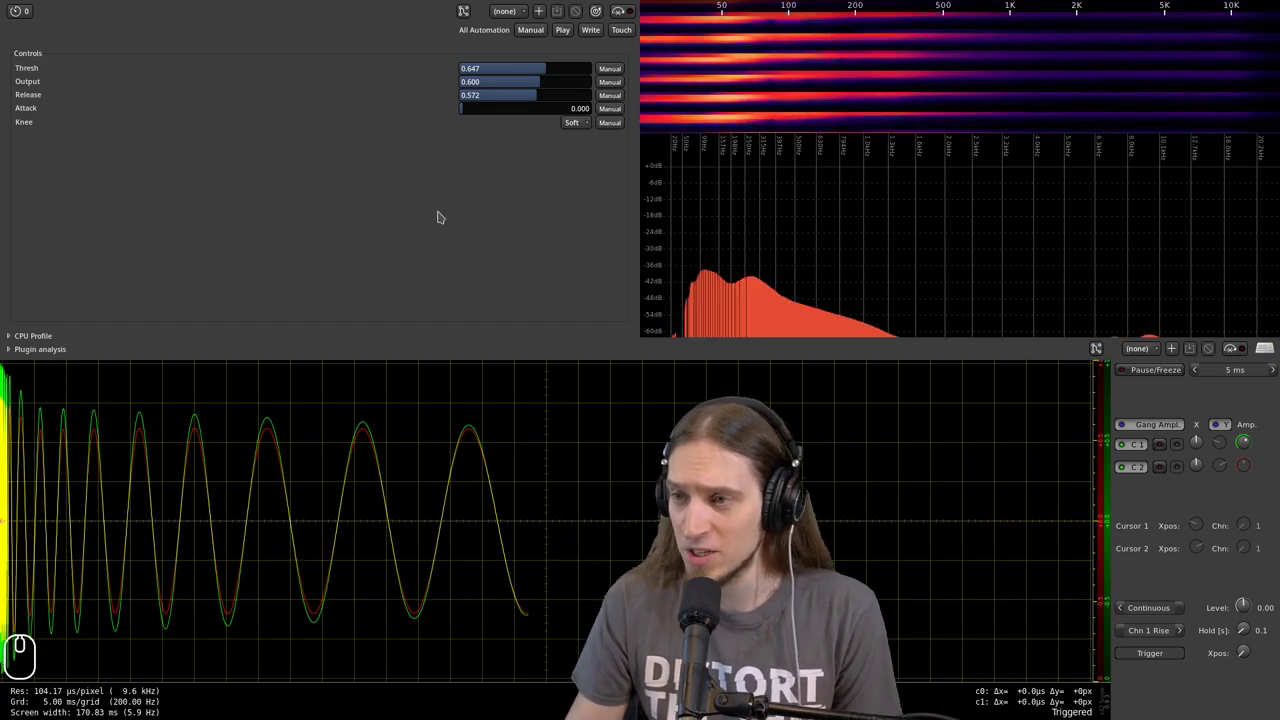
{"action": "left_click", "coordinate": [441, 216]}
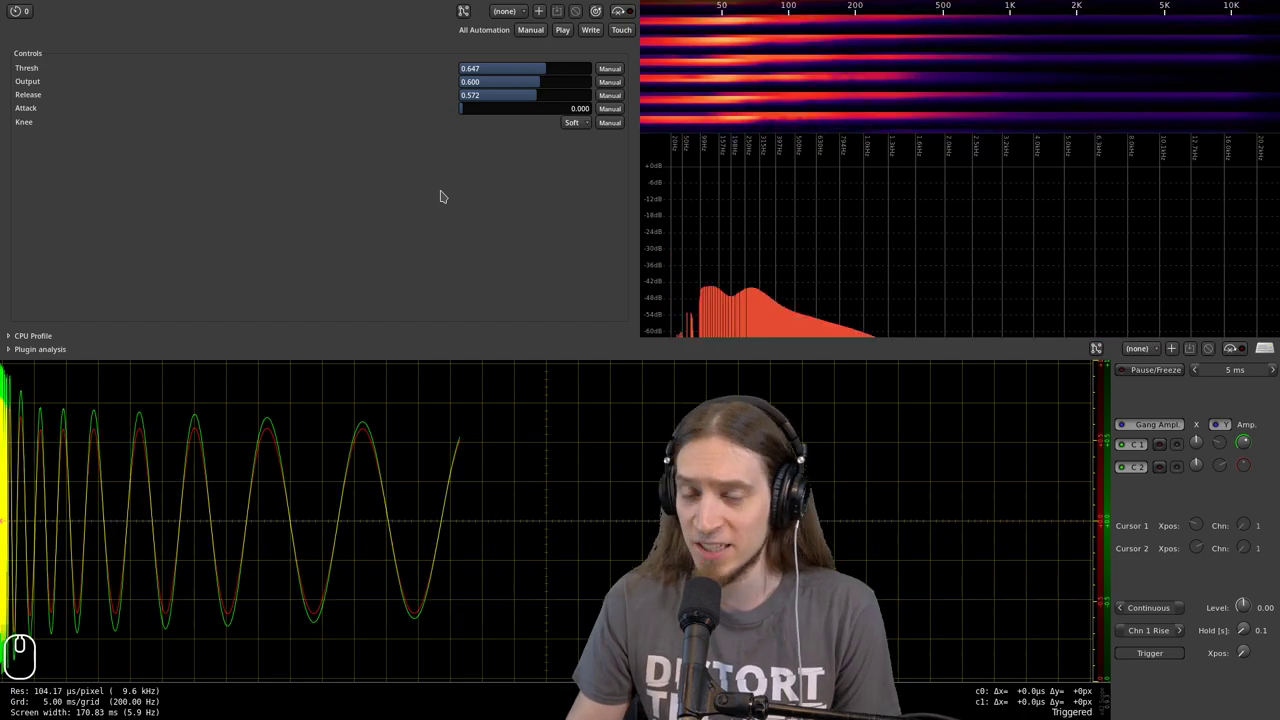
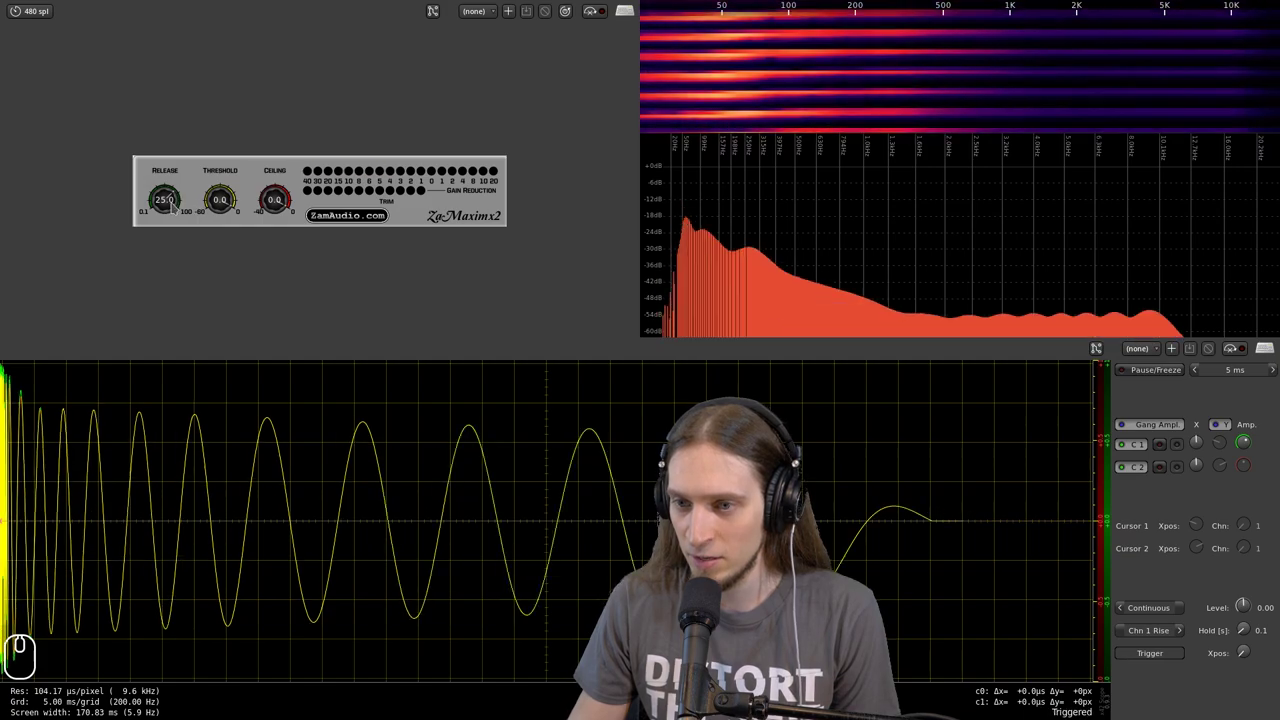
- Lower ZaMaximx2's threshold to -30.0 and set the release to 1.0
{"action": "left_click_drag", "start_coordinate": [167, 206], "coordinate": [205, 368]}
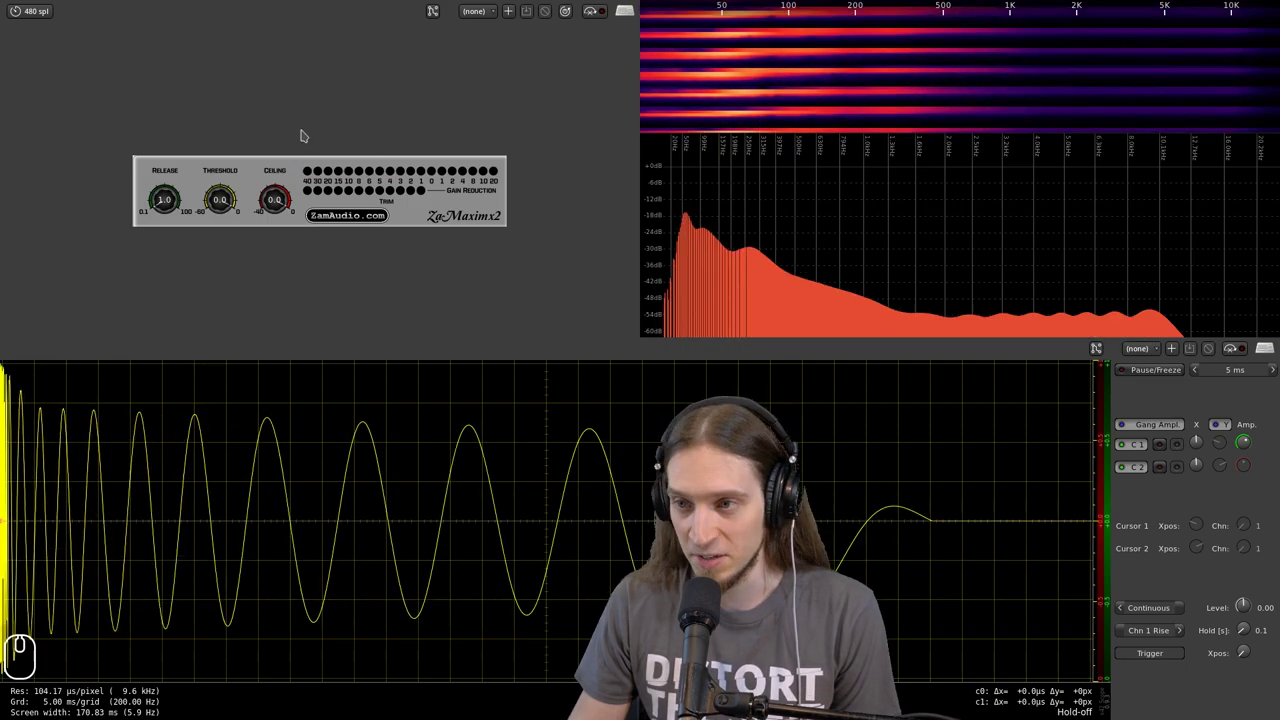
{"action": "left_click", "coordinate": [178, 201]}
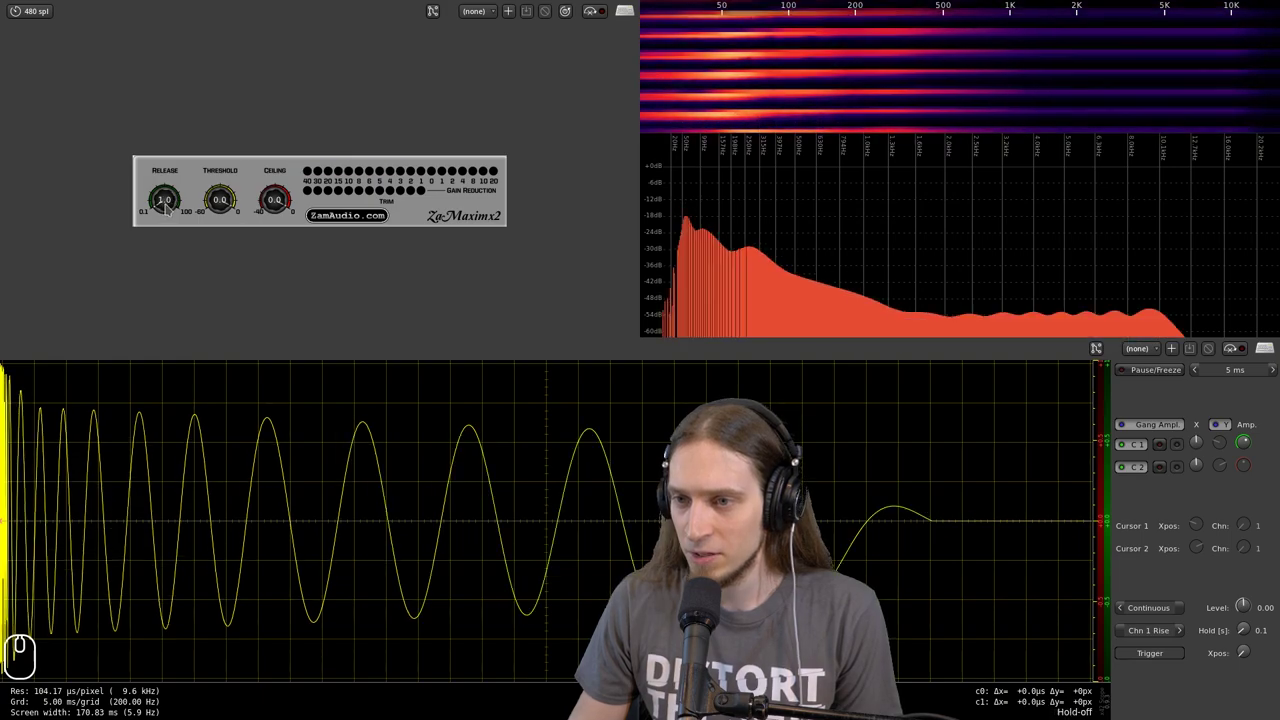
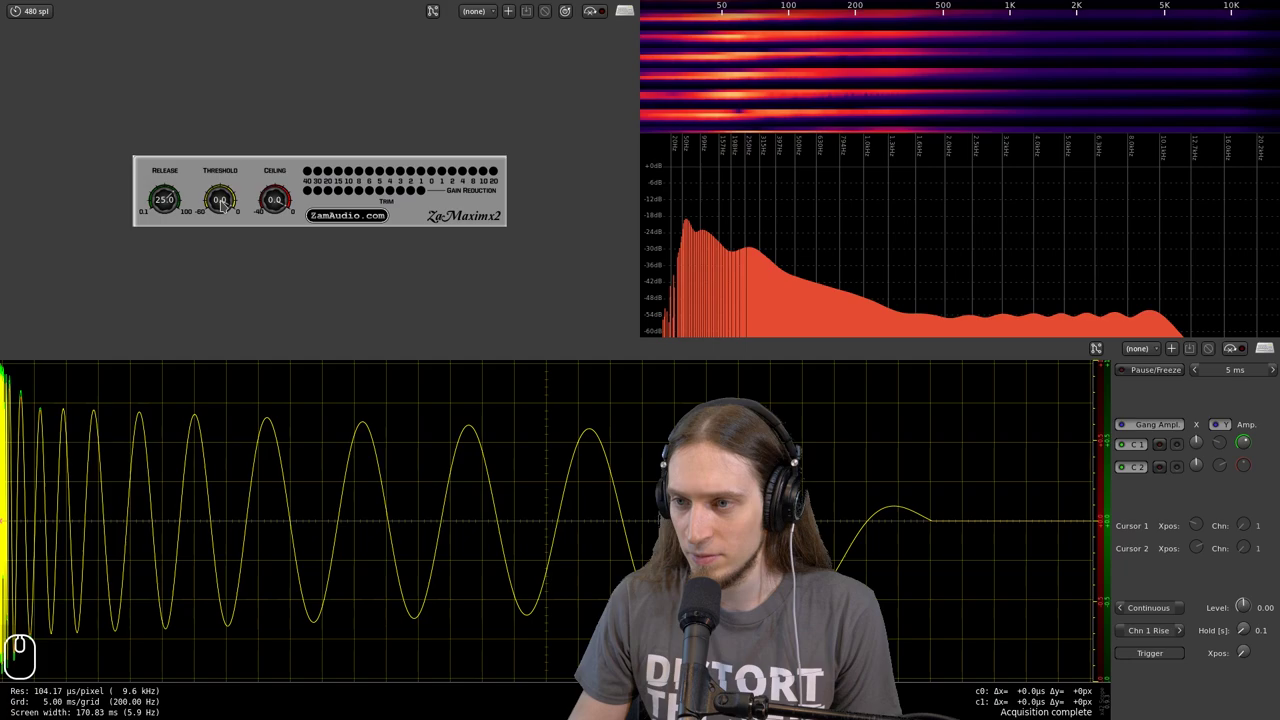
{"action": "left_click_drag", "start_coordinate": [223, 208], "coordinate": [280, 369]}
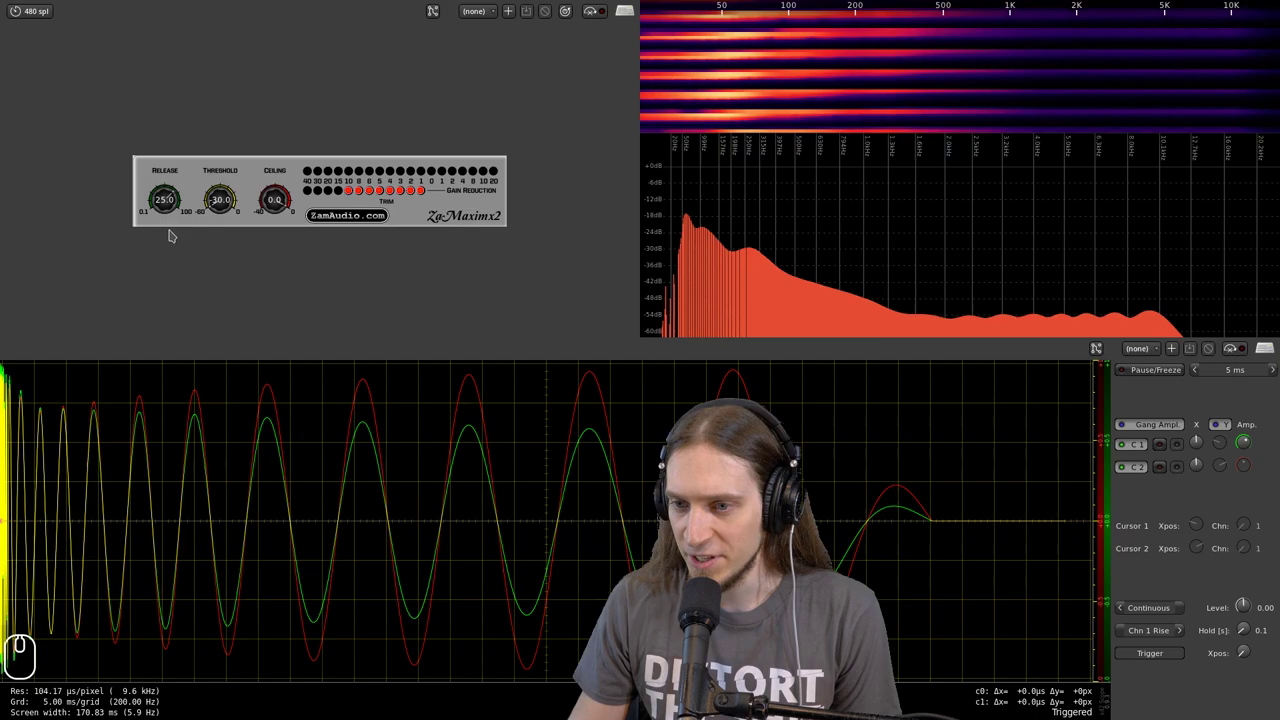
{"action": "left_click_drag", "start_coordinate": [169, 207], "coordinate": [185, 359]}
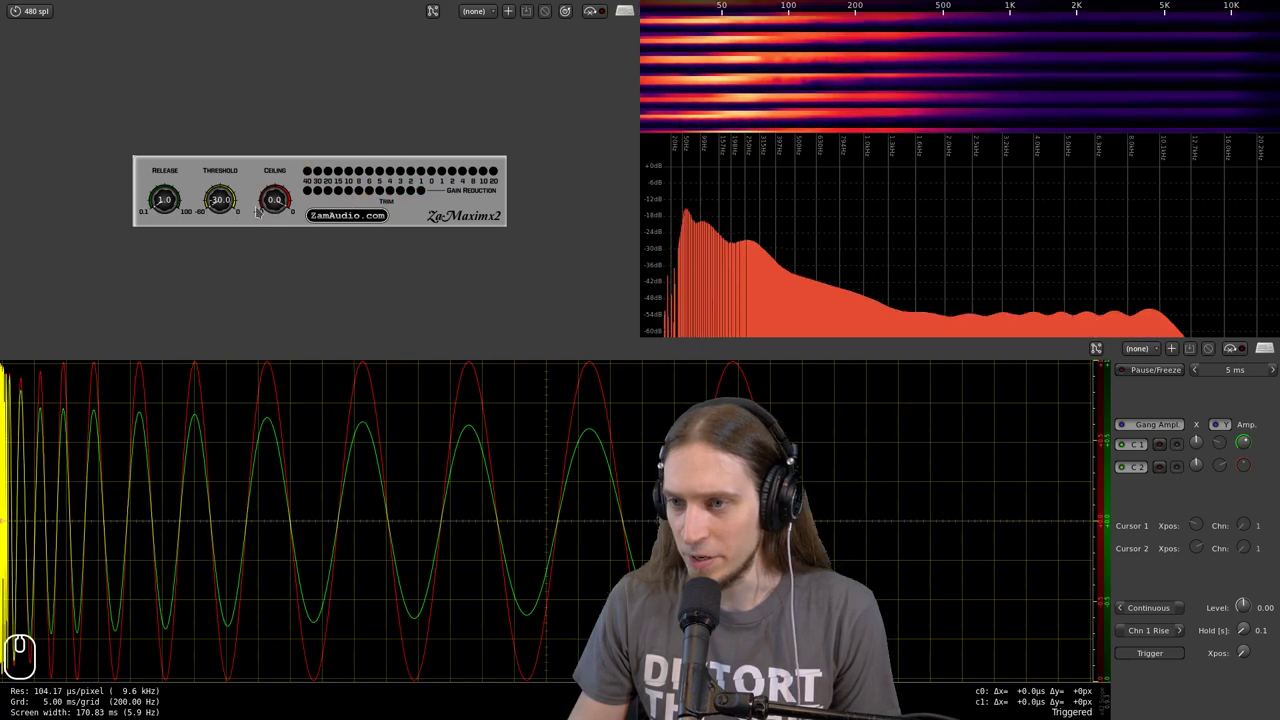
- Try the ceiling at -20.7, settle it at -2.4, and lengthen the release to 7.5
{"action": "left_click_drag", "start_coordinate": [266, 207], "coordinate": [312, 300]}
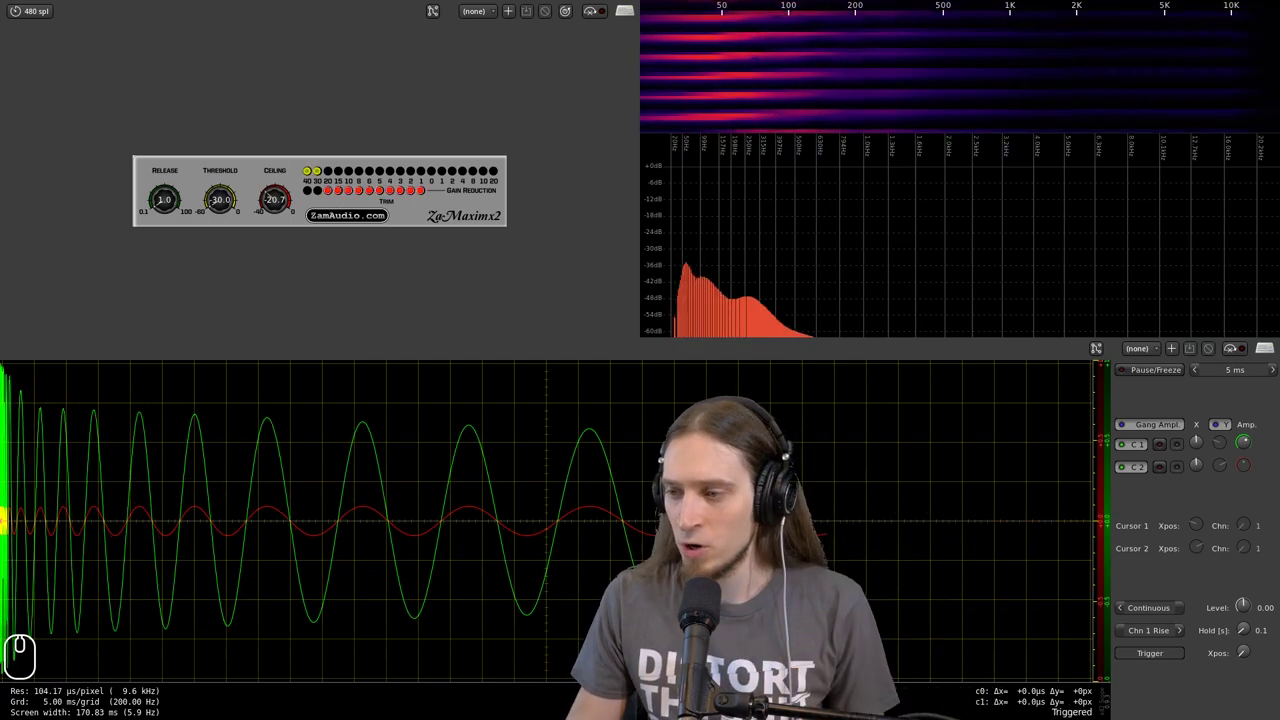
{"action": "left_click_drag", "start_coordinate": [283, 209], "coordinate": [288, 120]}
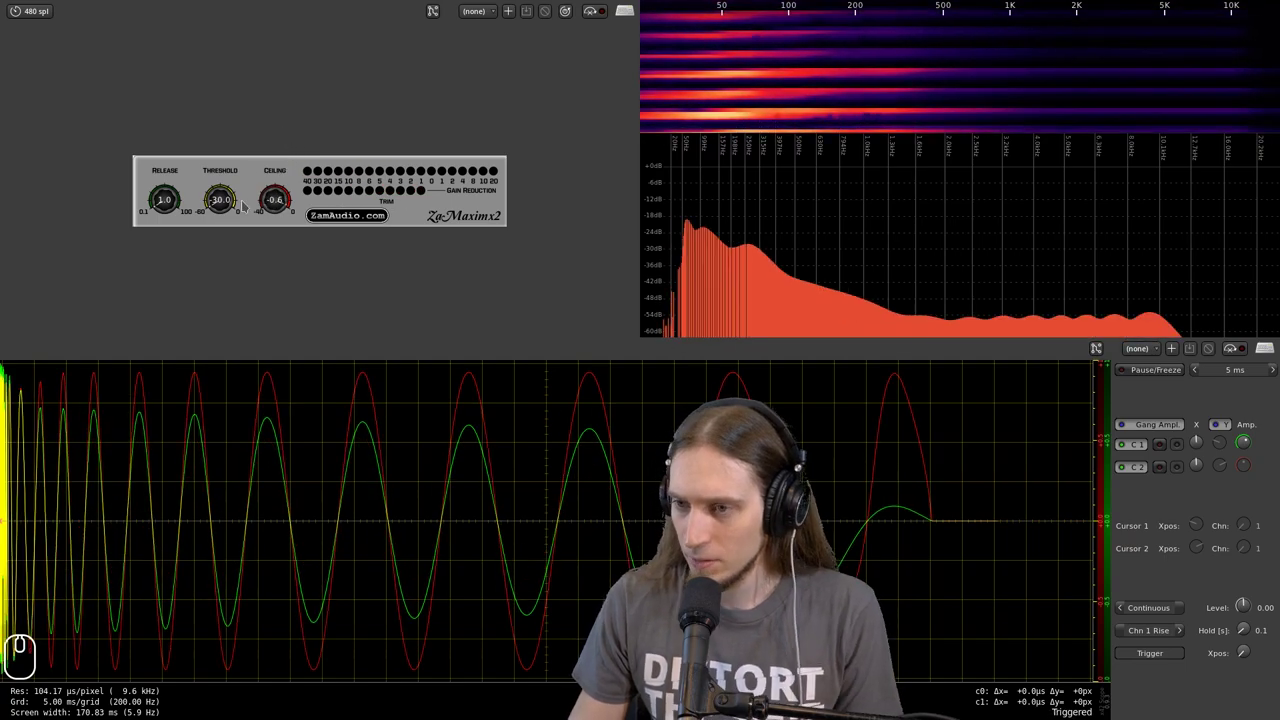
{"action": "left_click", "coordinate": [264, 204]}
{"action": "left_click_drag", "start_coordinate": [274, 205], "coordinate": [273, 210]}
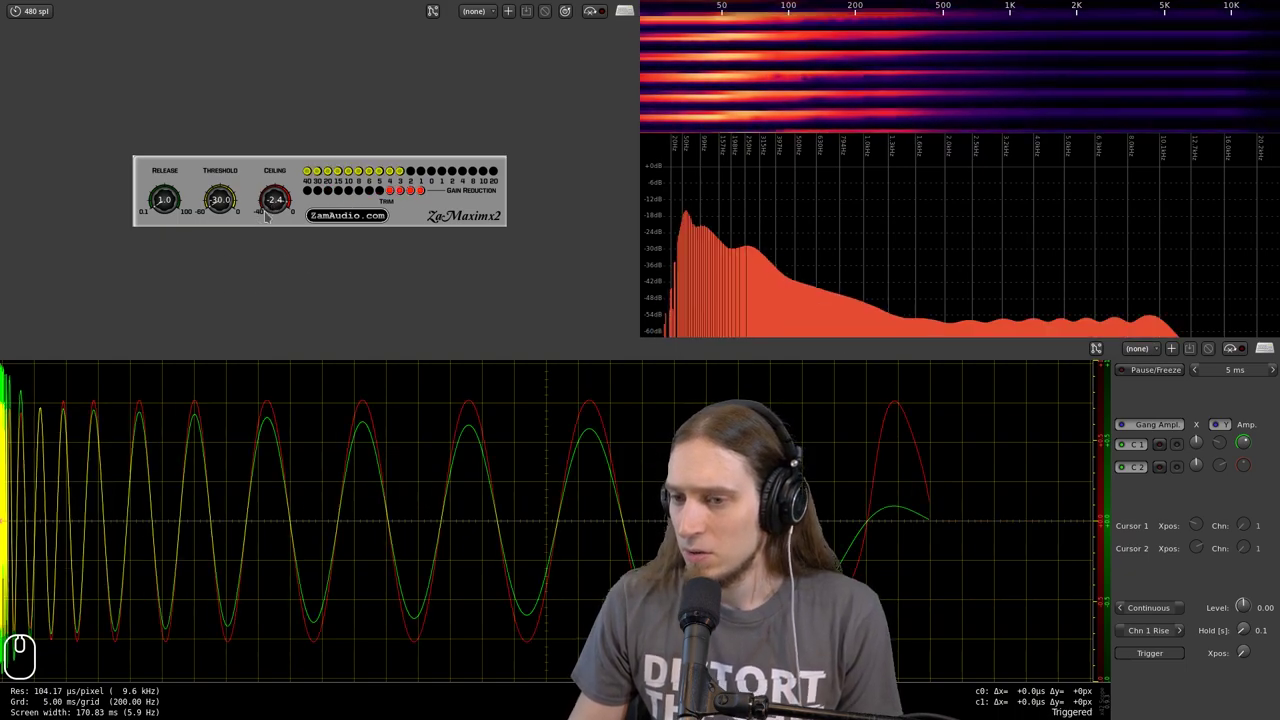
{"action": "left_click_drag", "start_coordinate": [172, 197], "coordinate": [170, 105]}
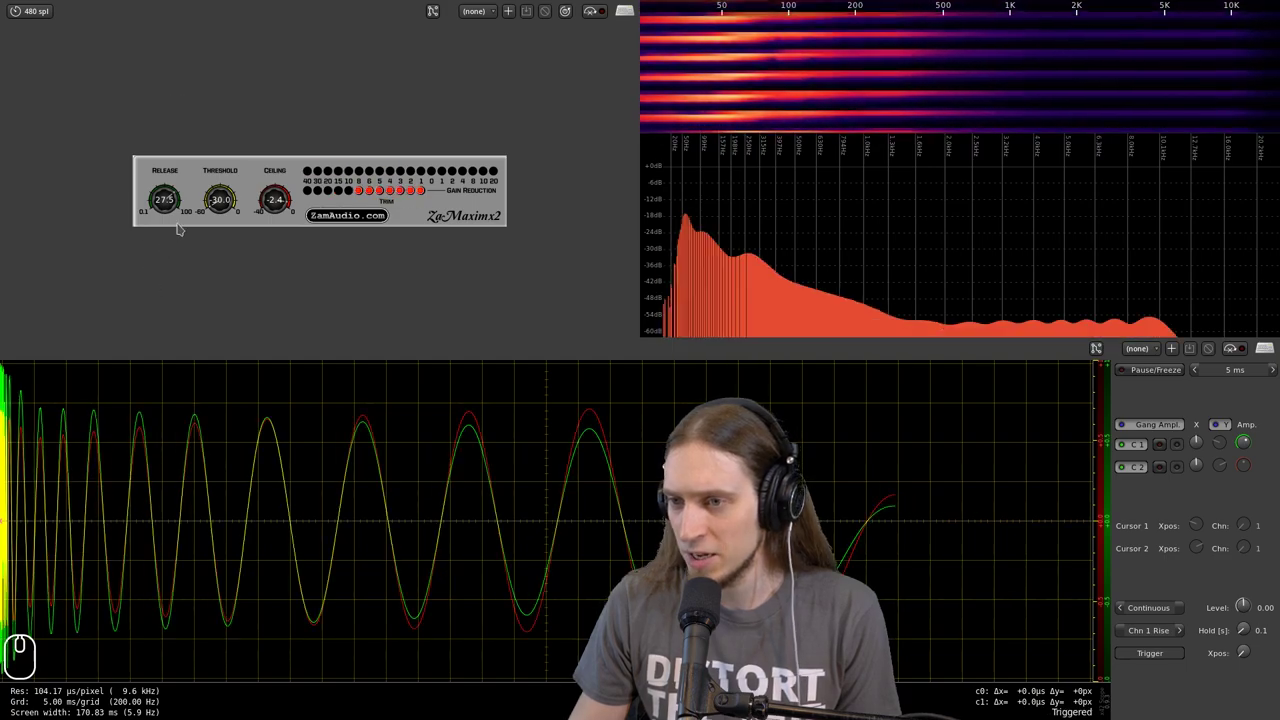
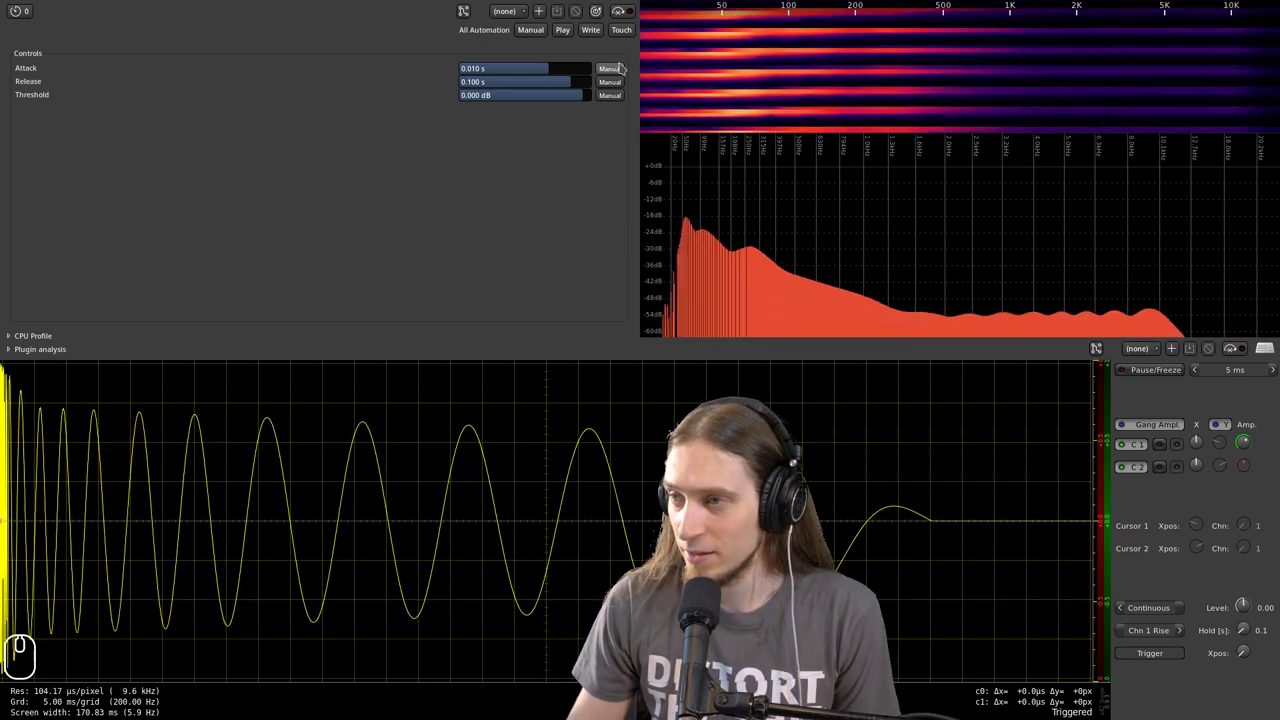
- Toggle bypass, then drag the limiter's dB slider from -15.737 dB down to -40.000 dB
{"action": "left_click", "coordinate": [622, 21]}
{"action": "left_click", "coordinate": [622, 21]}
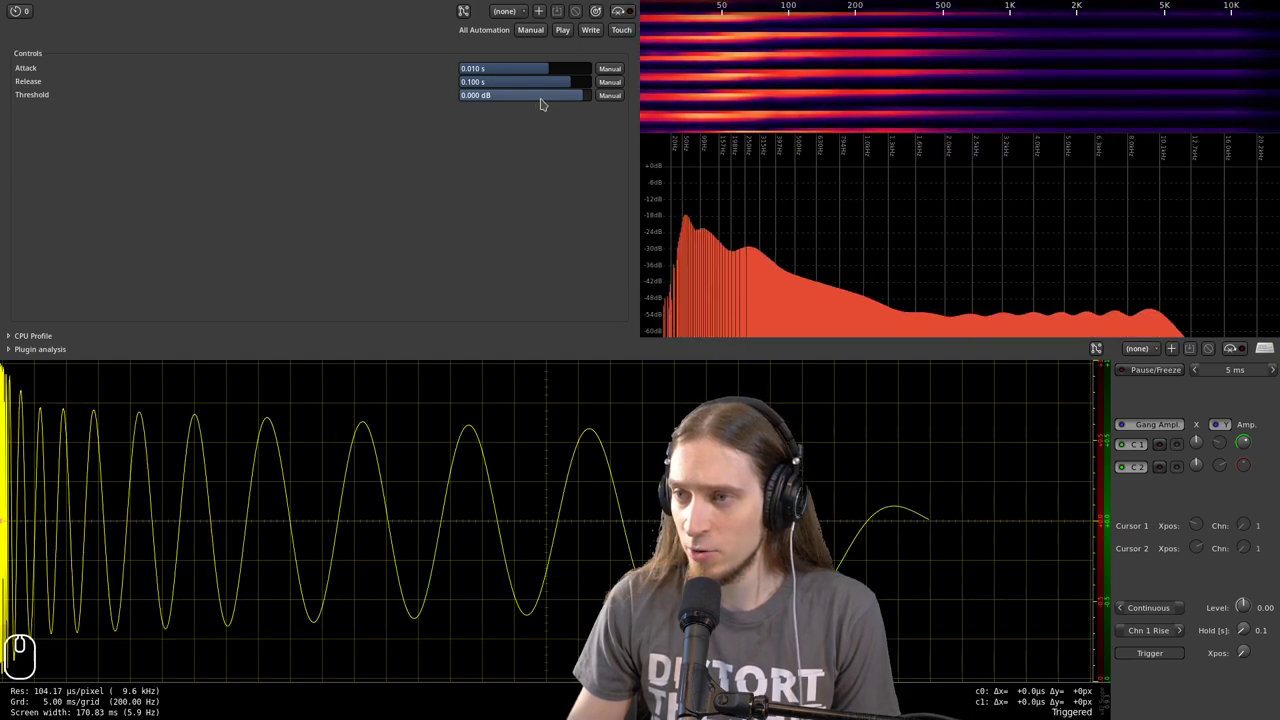
{"action": "left_click_drag", "start_coordinate": [544, 106], "coordinate": [497, 117]}
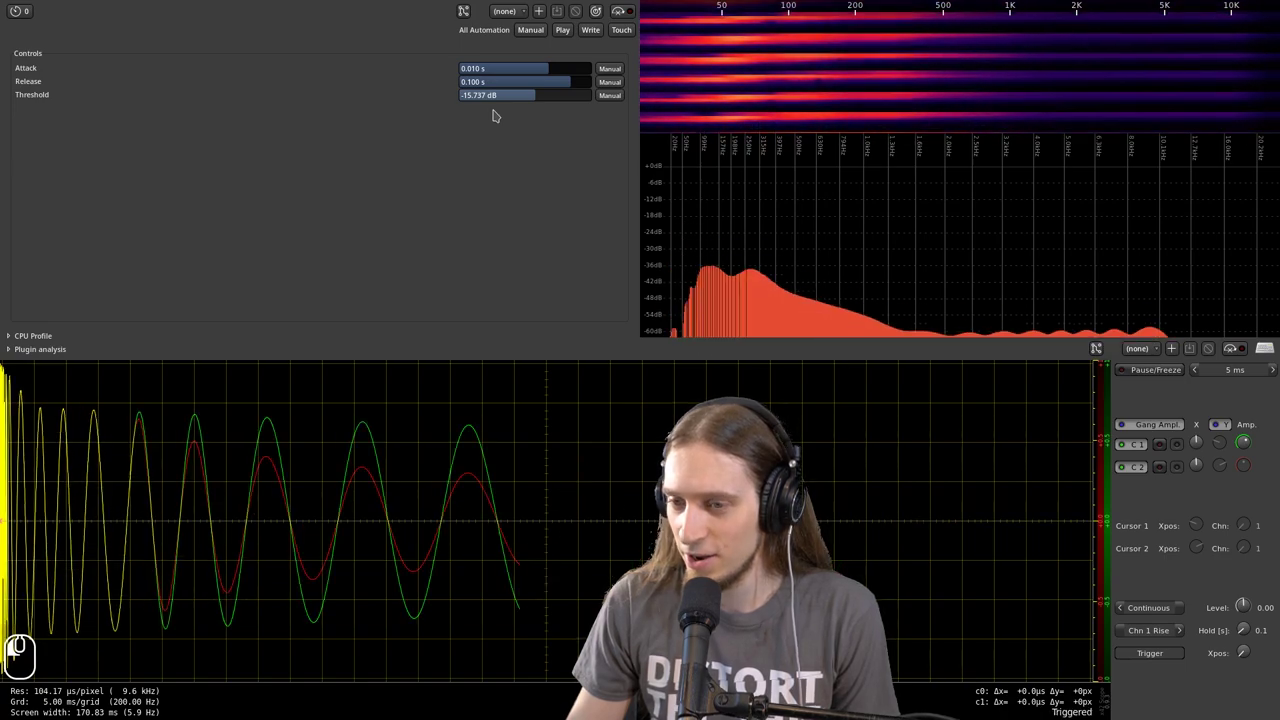
{"action": "left_click", "coordinate": [496, 117]}
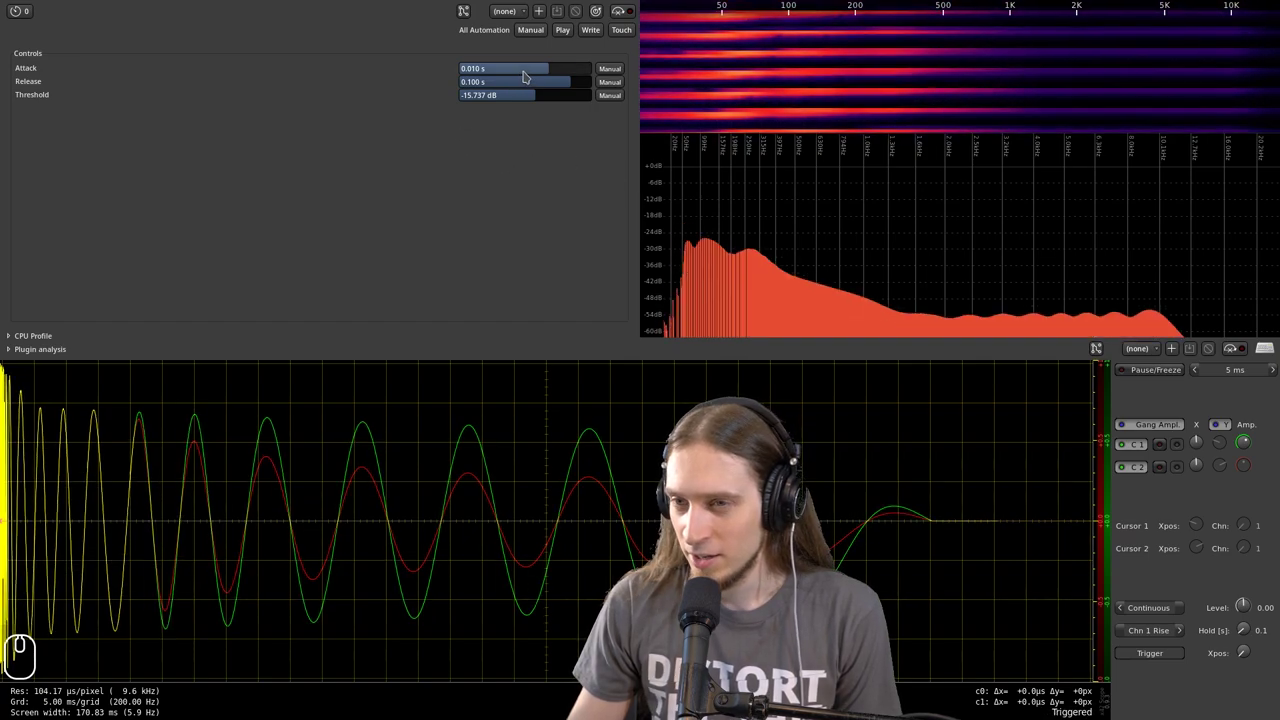
{"action": "left_click_drag", "start_coordinate": [514, 104], "coordinate": [62, 360]}
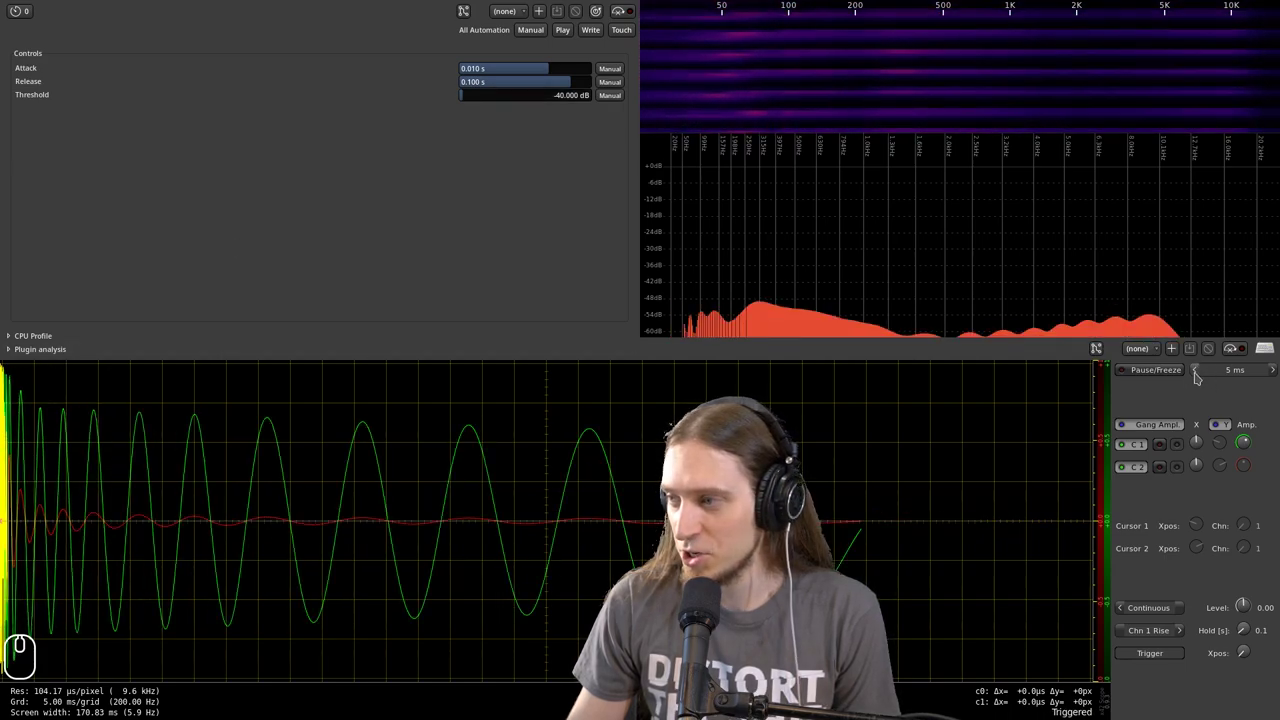
- Shorten the scope time base, then sweep the attack from 10 ms down to 0
{"action": "left_click", "coordinate": [1203, 381]}
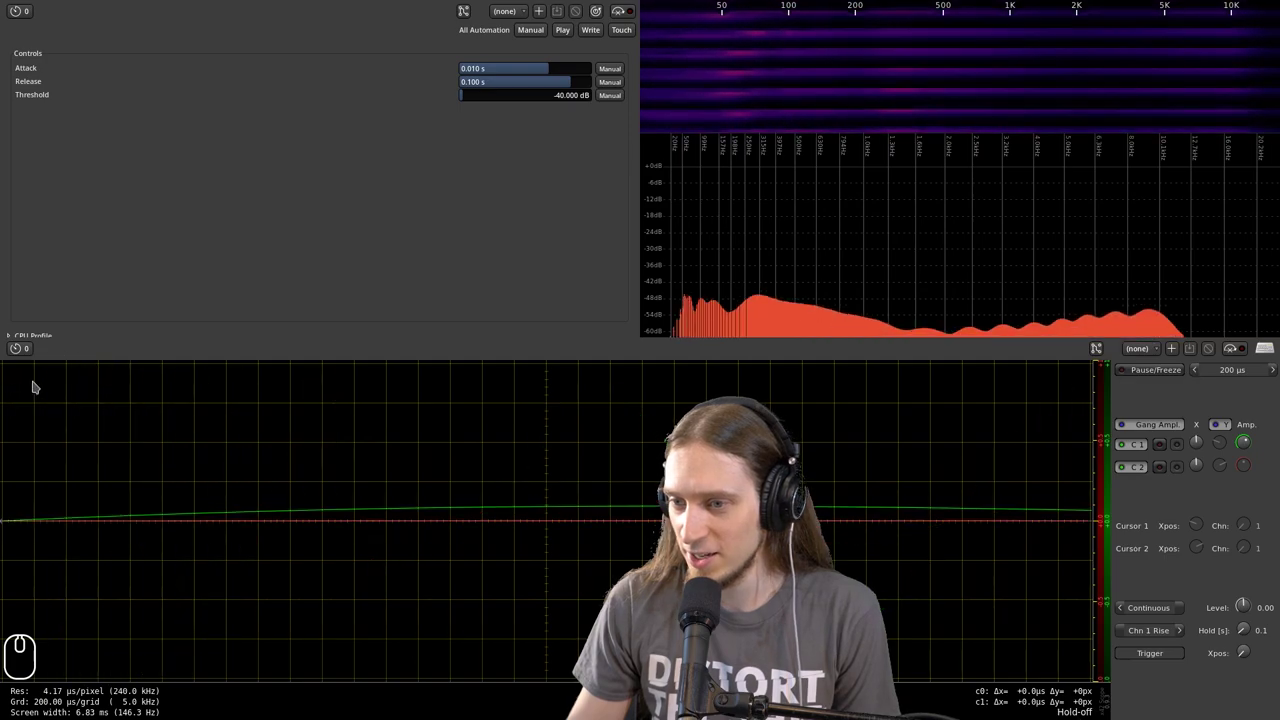
{"action": "left_click_drag", "start_coordinate": [1250, 634], "coordinate": [1242, 622]}
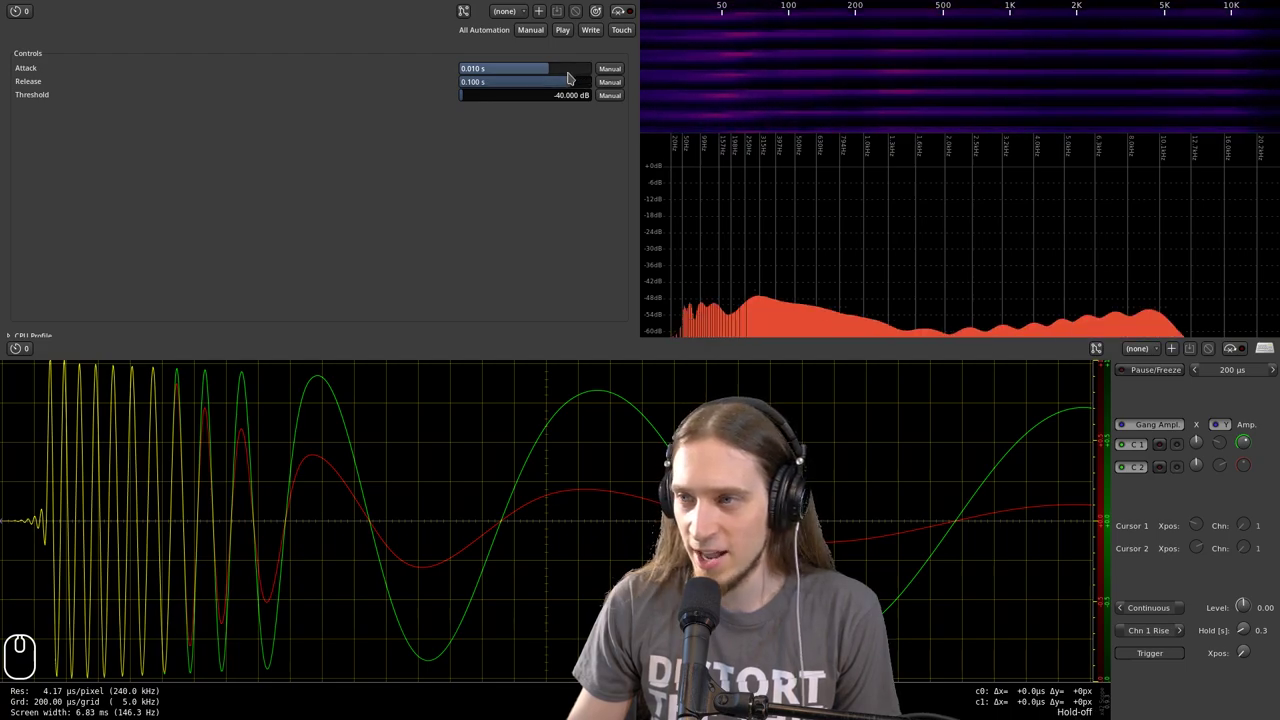
{"action": "left_click_drag", "start_coordinate": [571, 80], "coordinate": [552, 84]}
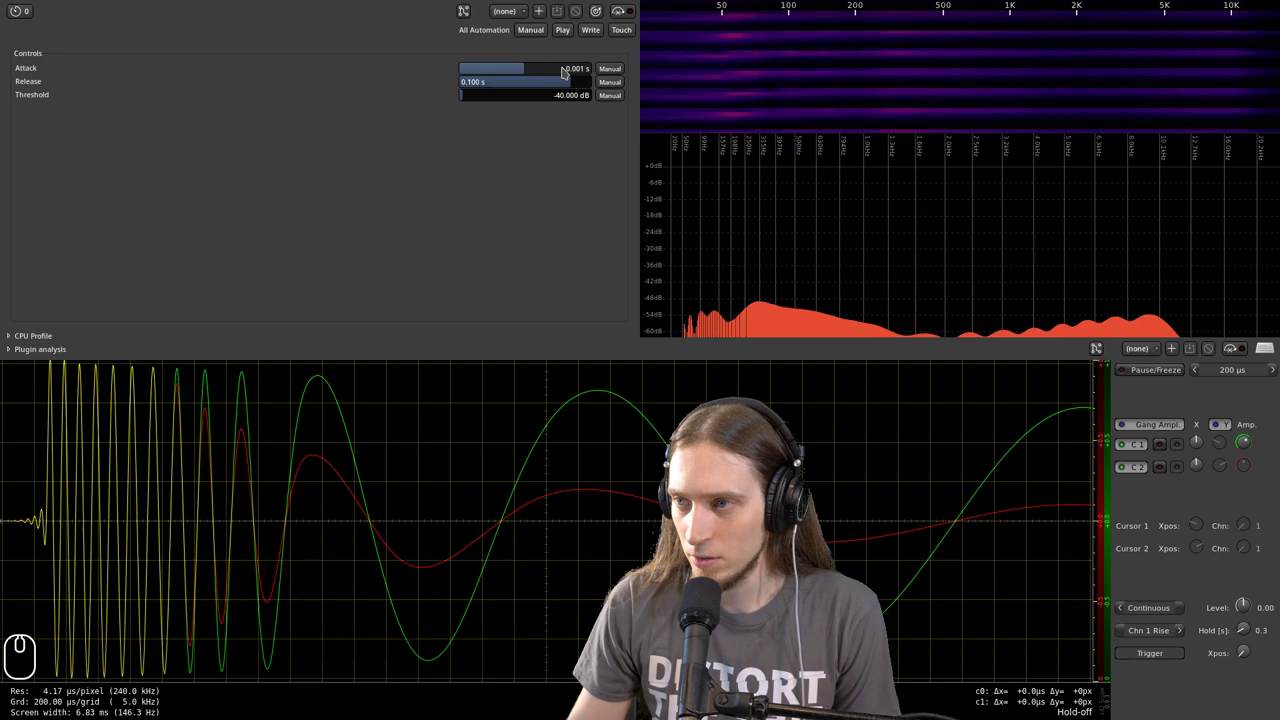
{"action": "left_click", "coordinate": [570, 76]}
{"action": "left_click_drag", "start_coordinate": [564, 76], "coordinate": [634, 76]}
- Return attack to 10 ms, raise the threshold to 0.000 dB, and lengthen the scope window
{"action": "left_click_drag", "start_coordinate": [577, 80], "coordinate": [493, 78]}
{"action": "left_click_drag", "start_coordinate": [545, 72], "coordinate": [500, 82]}
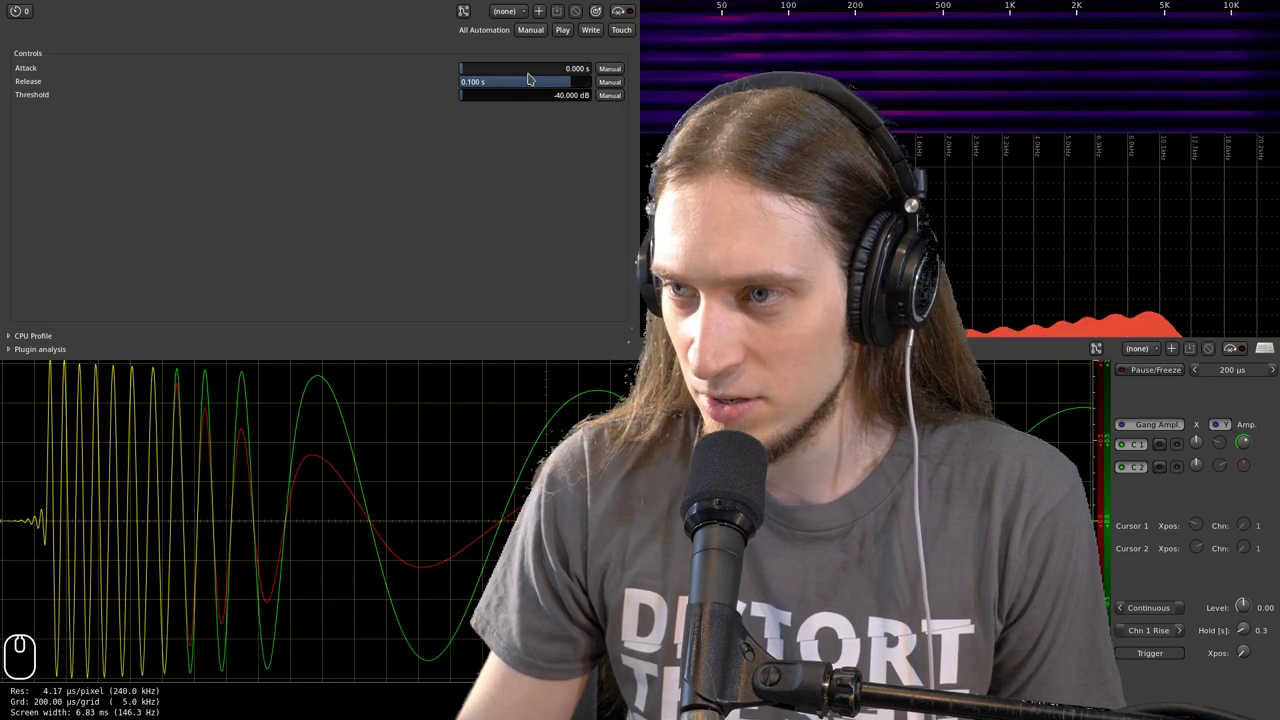
{"action": "left_click_drag", "start_coordinate": [531, 80], "coordinate": [504, 84]}
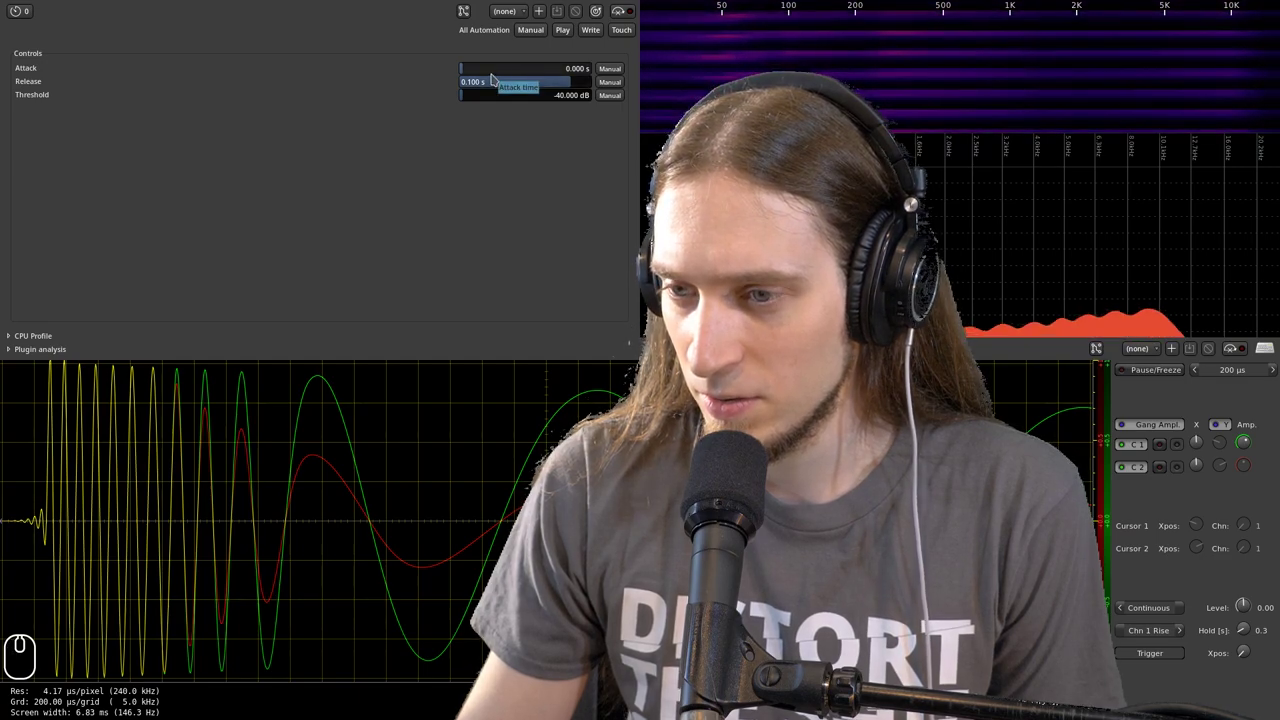
{"action": "left_click_drag", "start_coordinate": [624, 64], "coordinate": [613, 70]}
{"action": "left_click_drag", "start_coordinate": [555, 74], "coordinate": [632, 75]}
{"action": "left_click_drag", "start_coordinate": [584, 74], "coordinate": [618, 48]}
{"action": "left_click", "coordinate": [598, 18]}
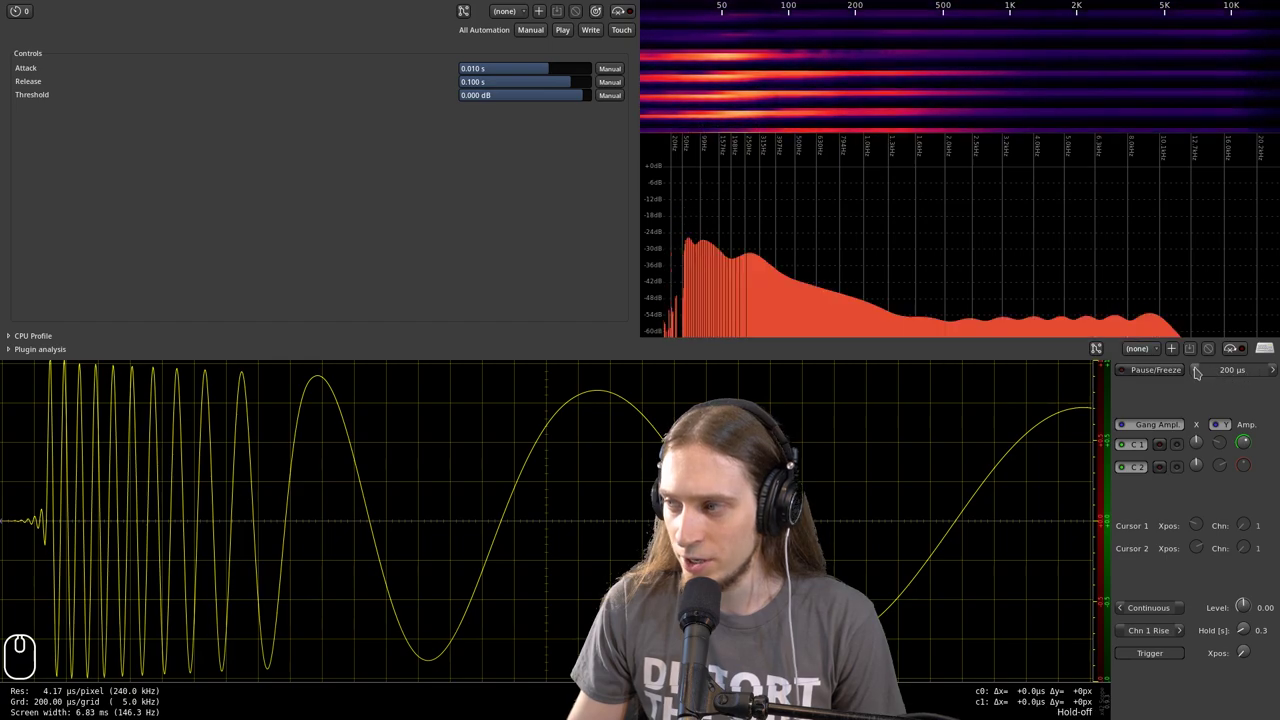
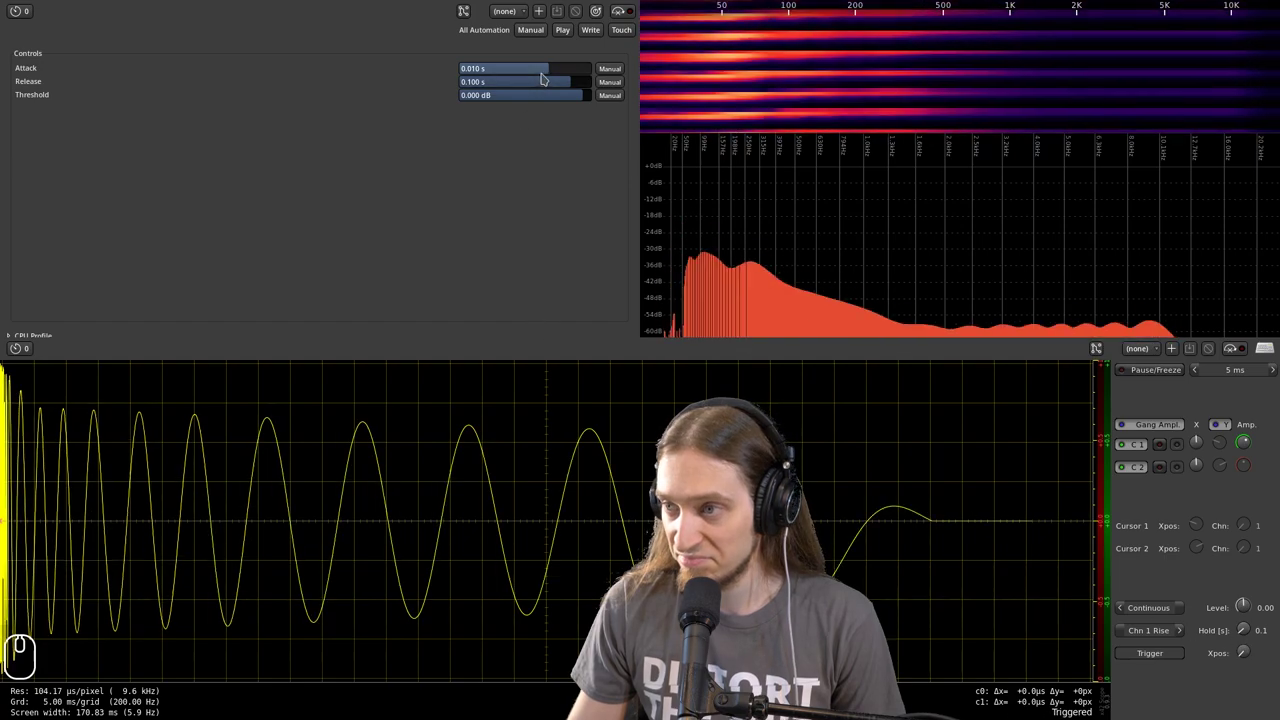
- Lower the threshold to -26.598 dB and sweep the attack between 0 and 1 s
{"action": "left_click_drag", "start_coordinate": [554, 101], "coordinate": [474, 104]}
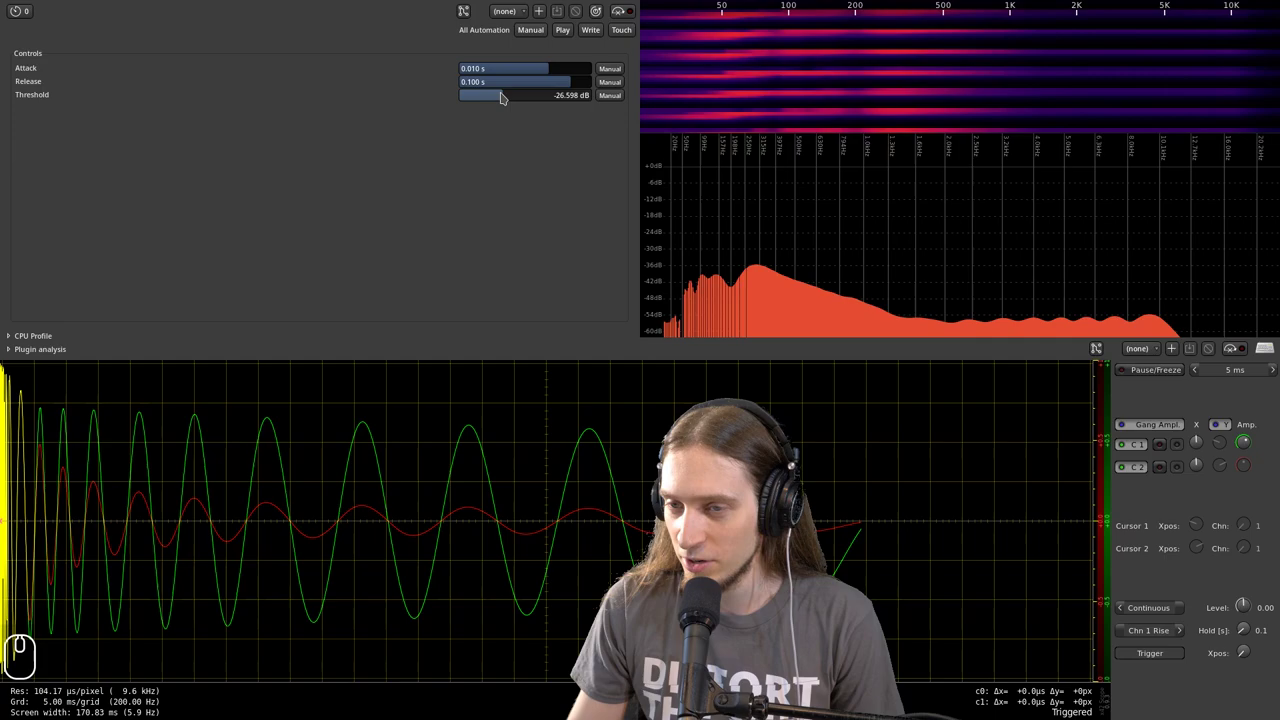
{"action": "left_click_drag", "start_coordinate": [525, 79], "coordinate": [488, 70]}
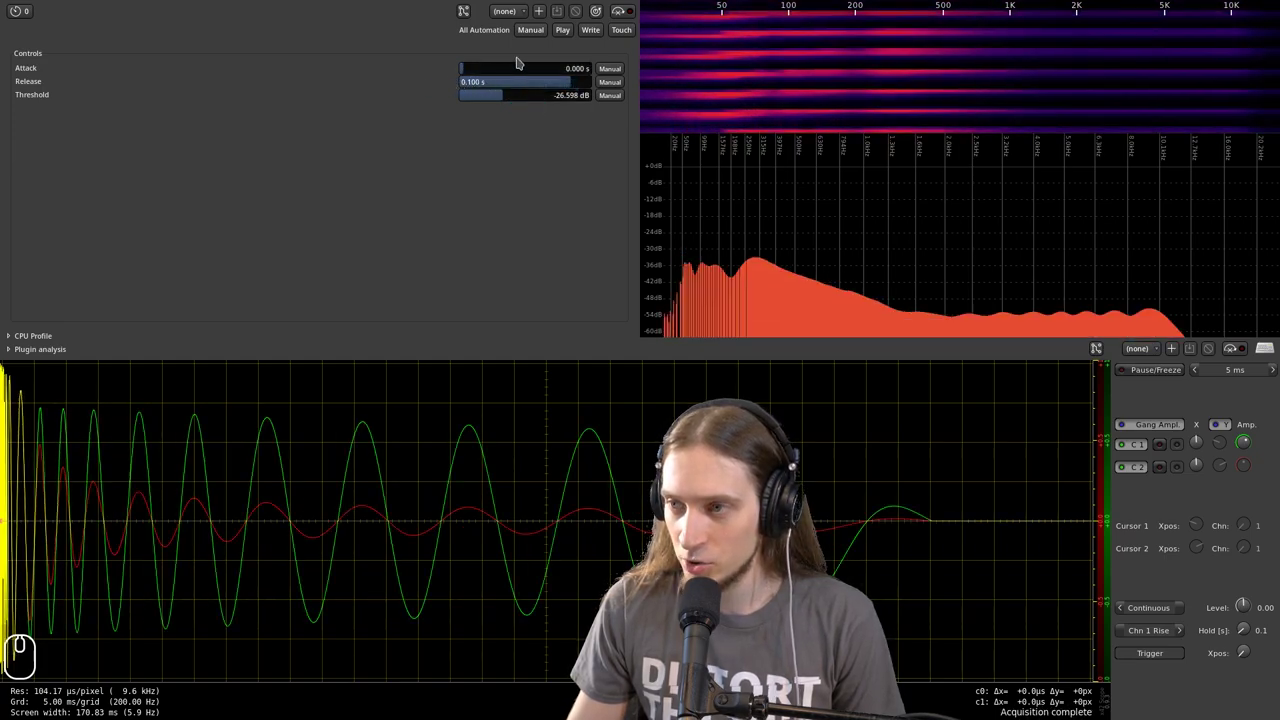
{"action": "left_click_drag", "start_coordinate": [505, 78], "coordinate": [713, 42]}
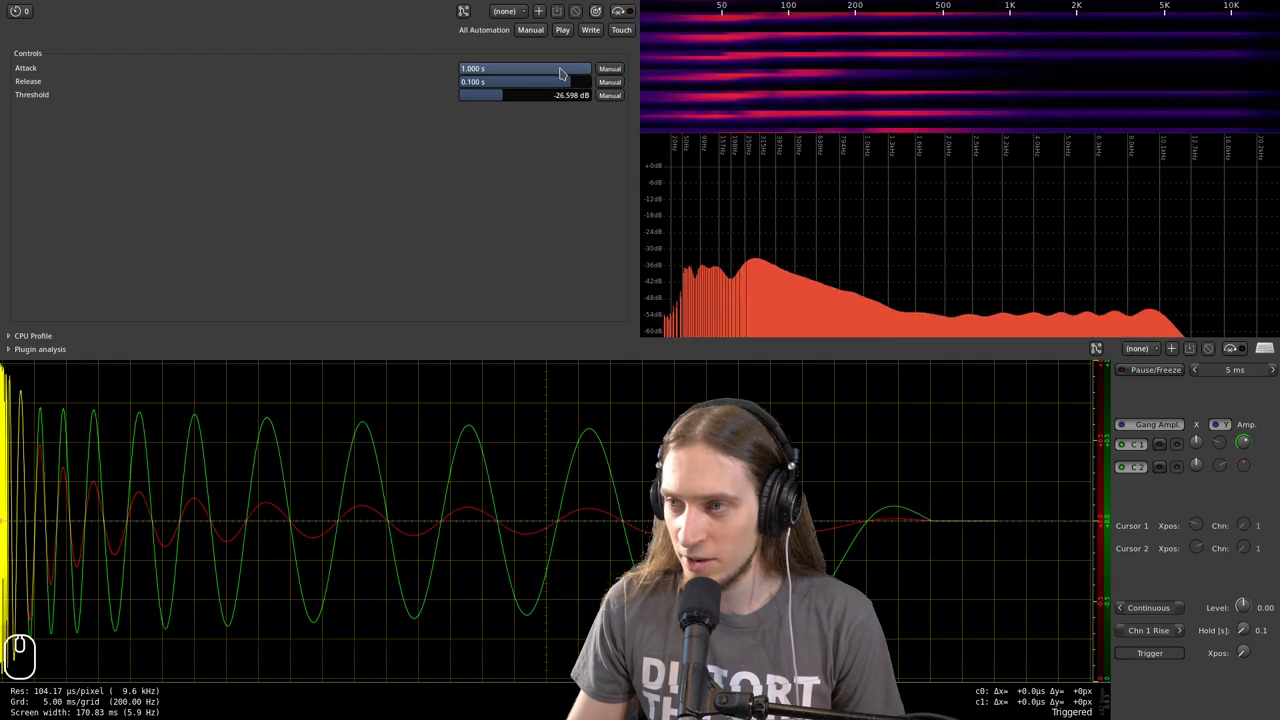
- Enter the attack value exactly as 1.0000, then set attack and release both to 0
{"action": "double_click", "coordinate": [563, 75]}
{"action": "left_click_drag", "start_coordinate": [494, 225], "coordinate": [531, 98]}
{"action": "left_click", "coordinate": [388, 125]}
{"action": "left_click_drag", "start_coordinate": [430, 145], "coordinate": [497, 128]}
{"action": "double_click", "coordinate": [545, 83]}
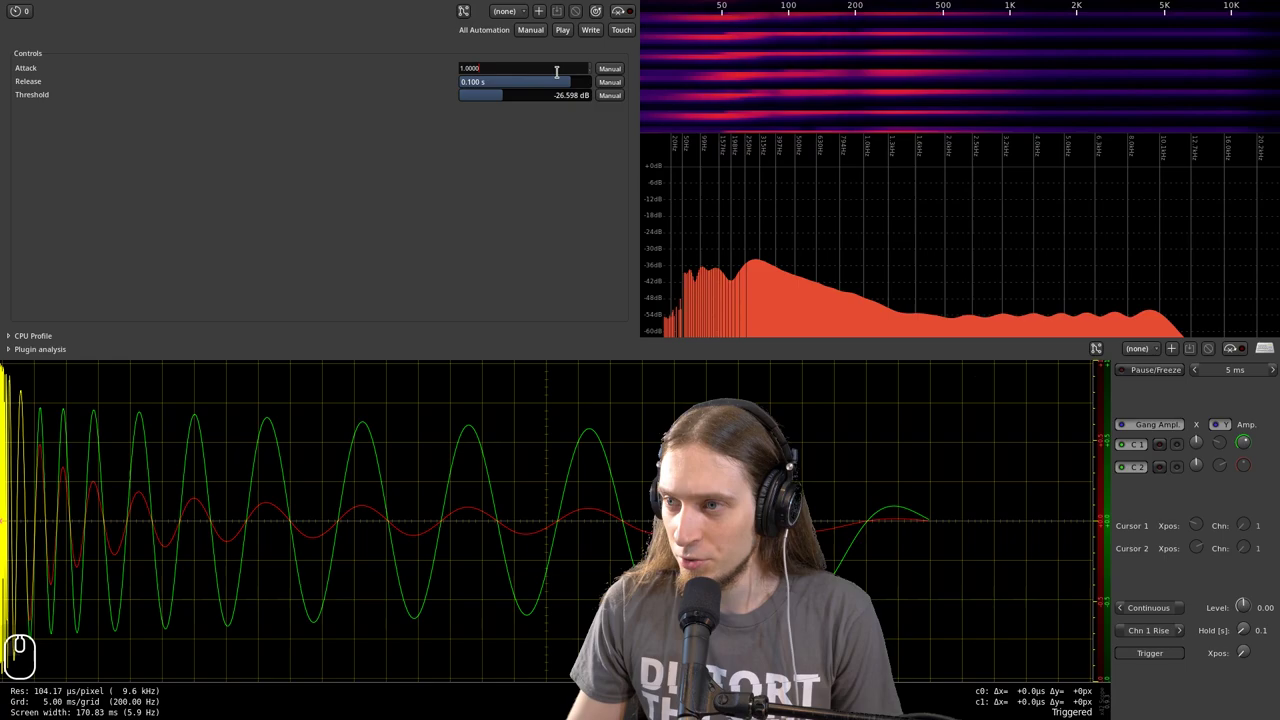
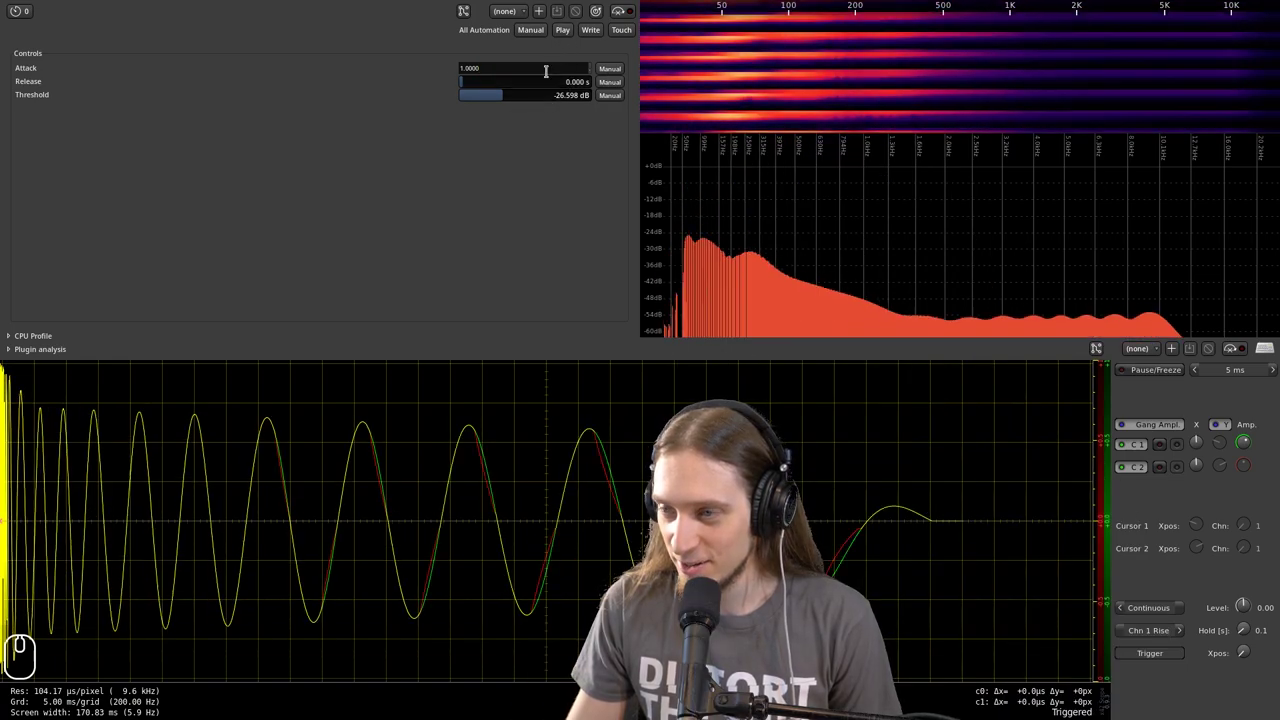
- Audition 1 s attack and release, then settle on about 1 ms attack and zero release
{"action": "left_click_drag", "start_coordinate": [524, 78], "coordinate": [354, 108]}
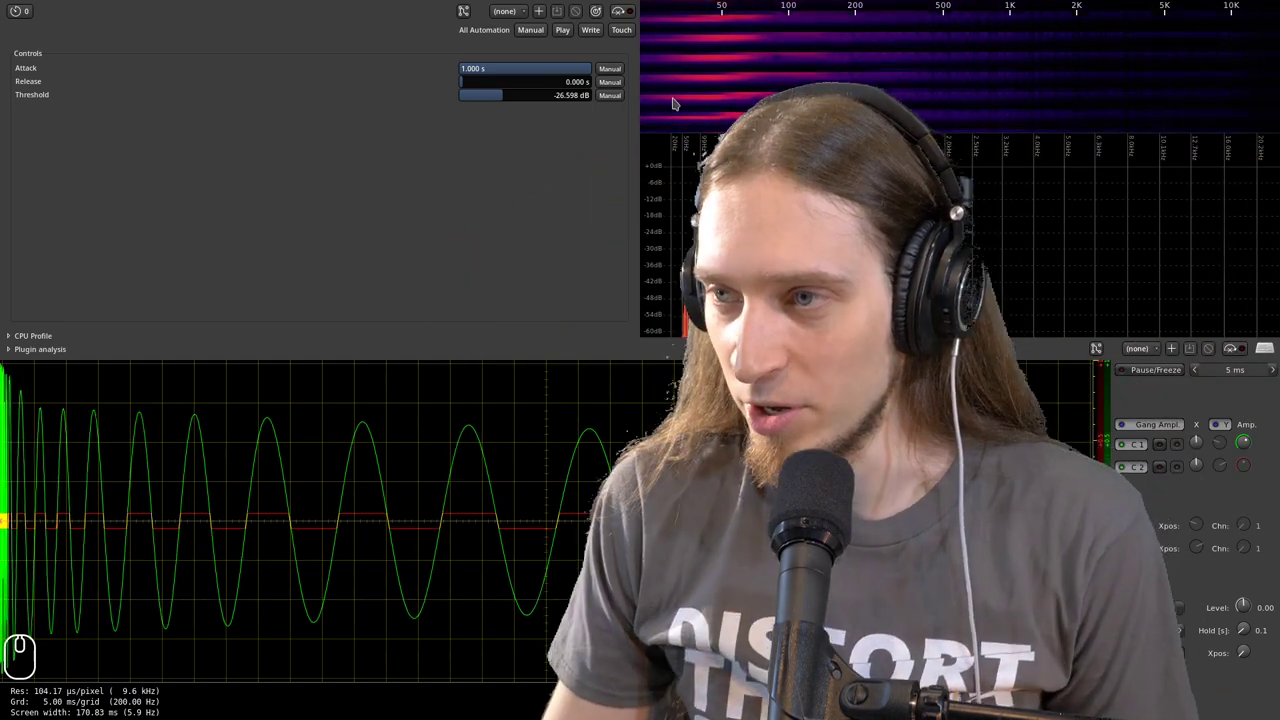
{"action": "left_click_drag", "start_coordinate": [536, 85], "coordinate": [675, 110]}
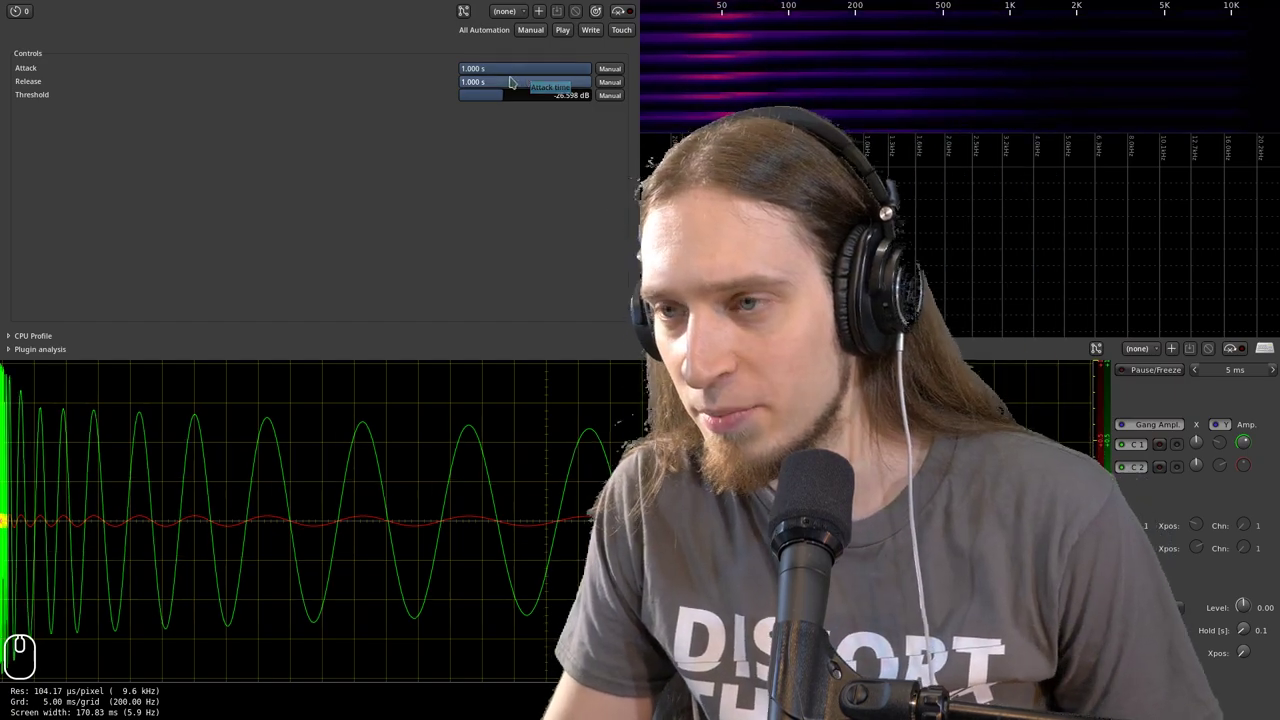
{"action": "left_click_drag", "start_coordinate": [566, 75], "coordinate": [429, 109]}
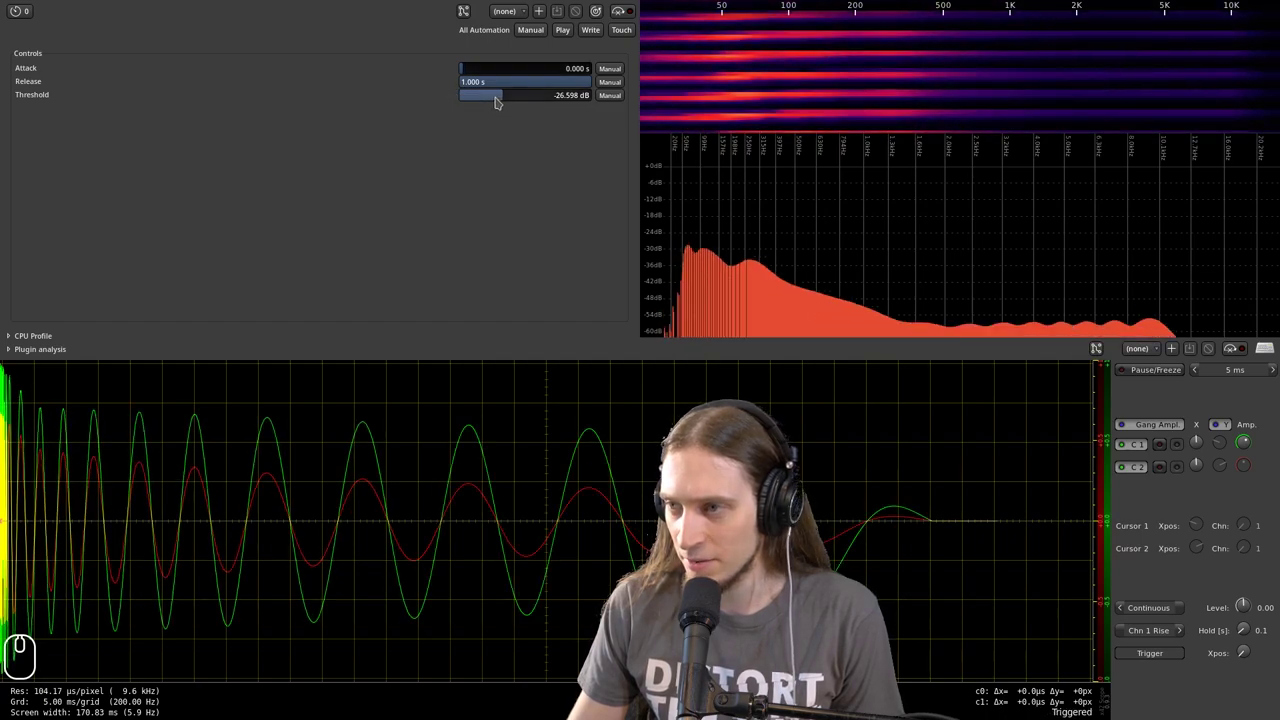
{"action": "left_click_drag", "start_coordinate": [558, 93], "coordinate": [504, 101]}
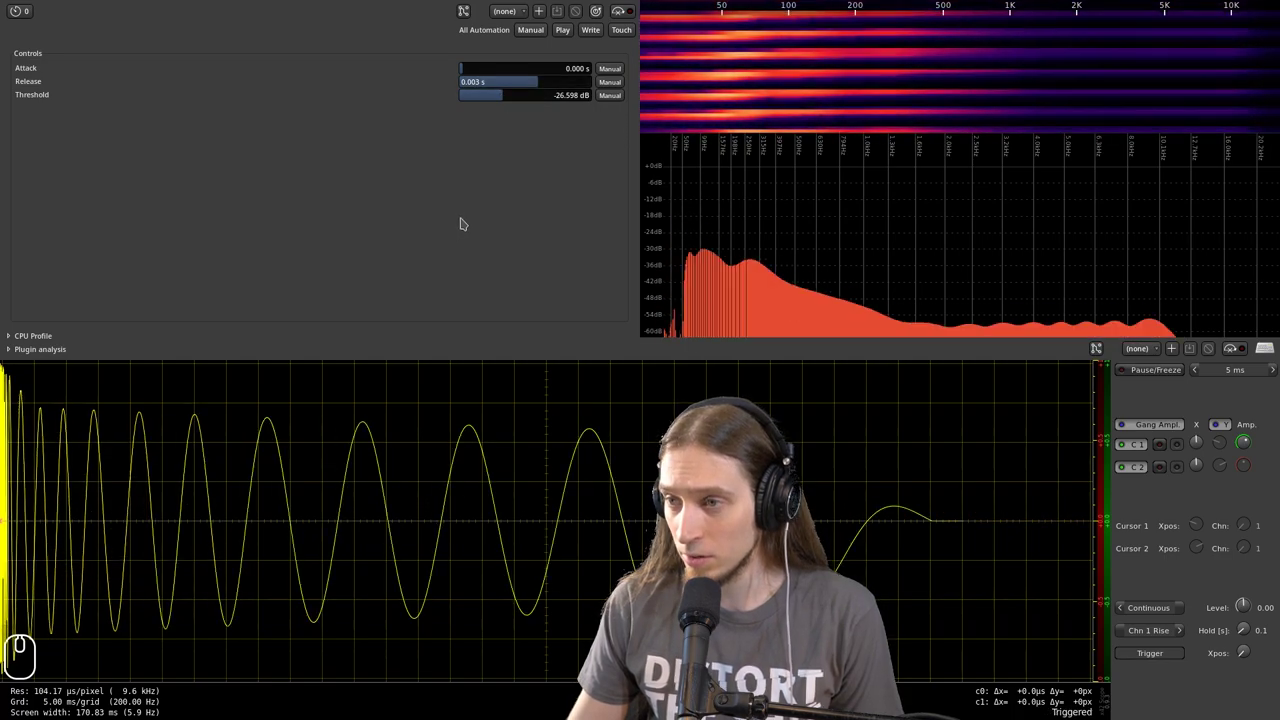
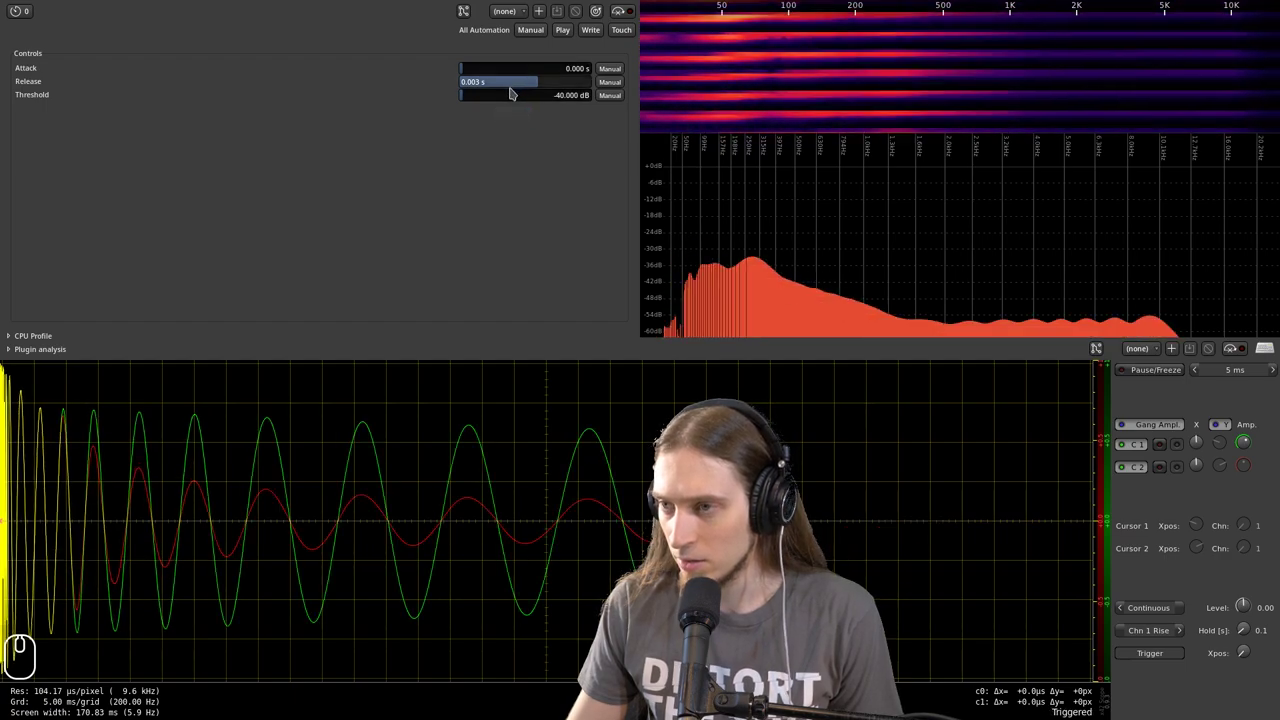
{"action": "left_click_drag", "start_coordinate": [510, 81], "coordinate": [570, 80]}
{"action": "left_click_drag", "start_coordinate": [523, 93], "coordinate": [408, 123]}
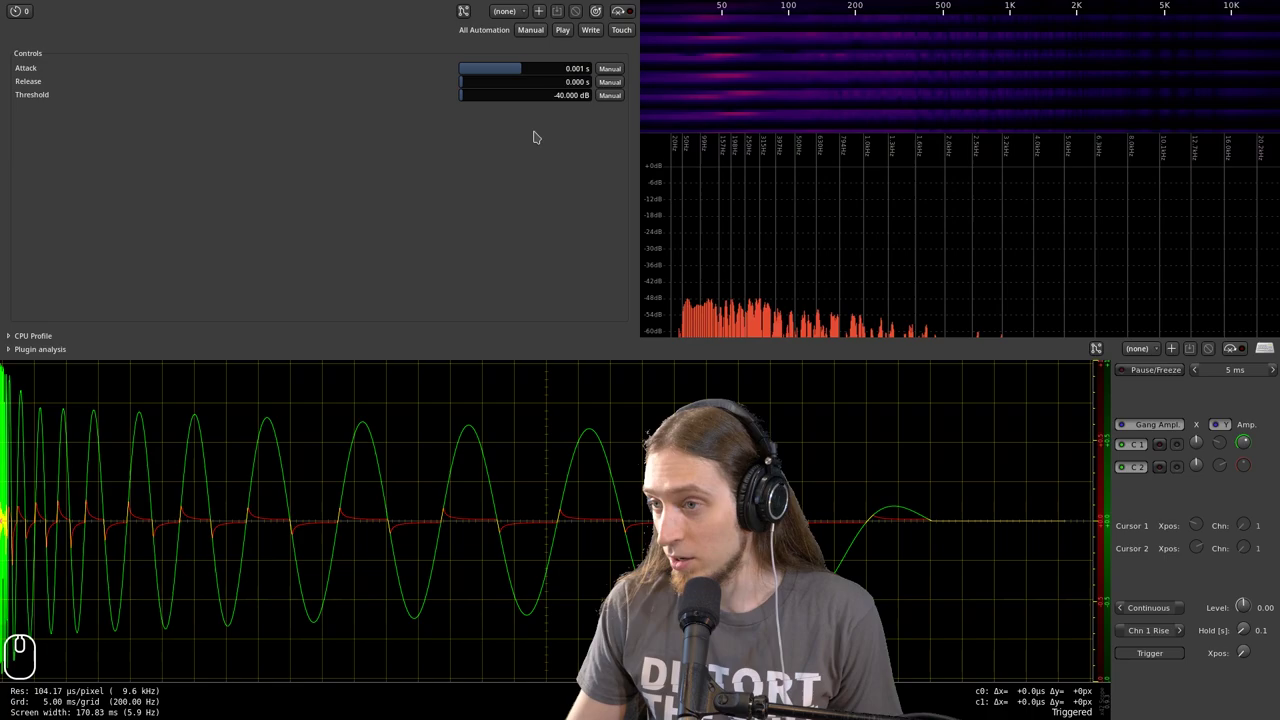
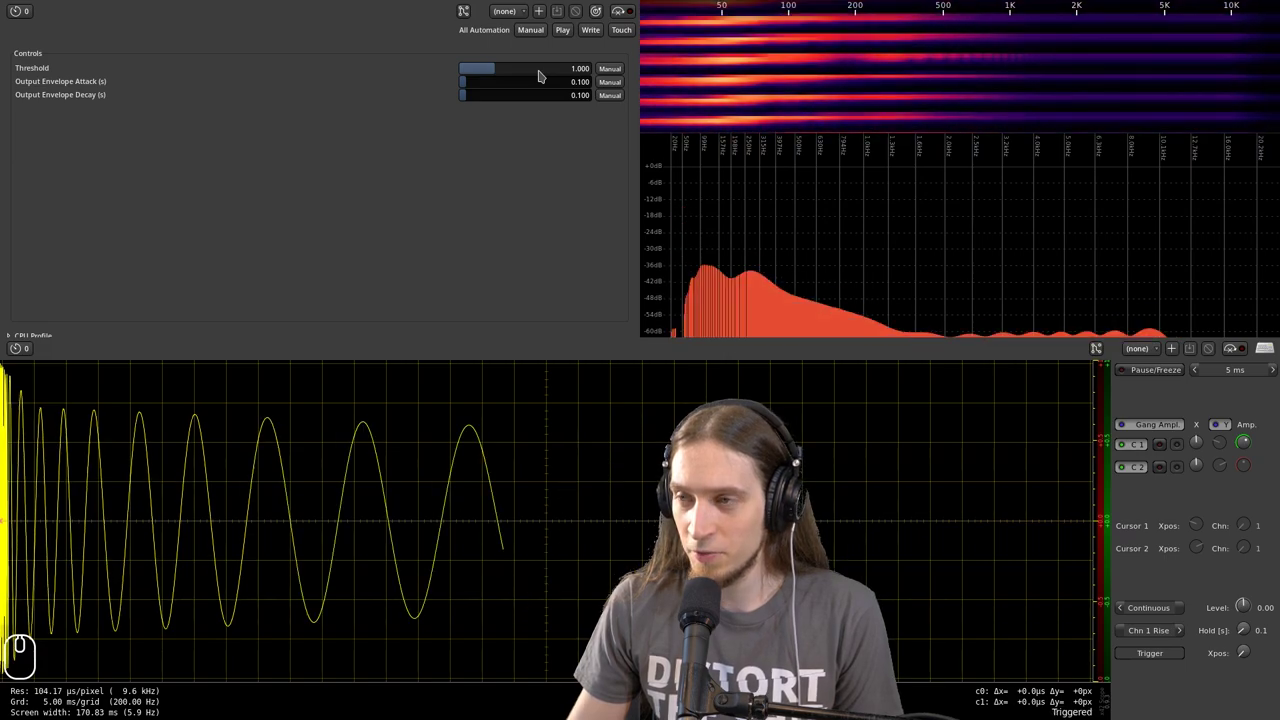
- Step the limit down through 0.25 and 0.04 to 0.021, wet to 0.000, residue to 0.966
{"action": "left_click_drag", "start_coordinate": [542, 78], "coordinate": [563, 113]}
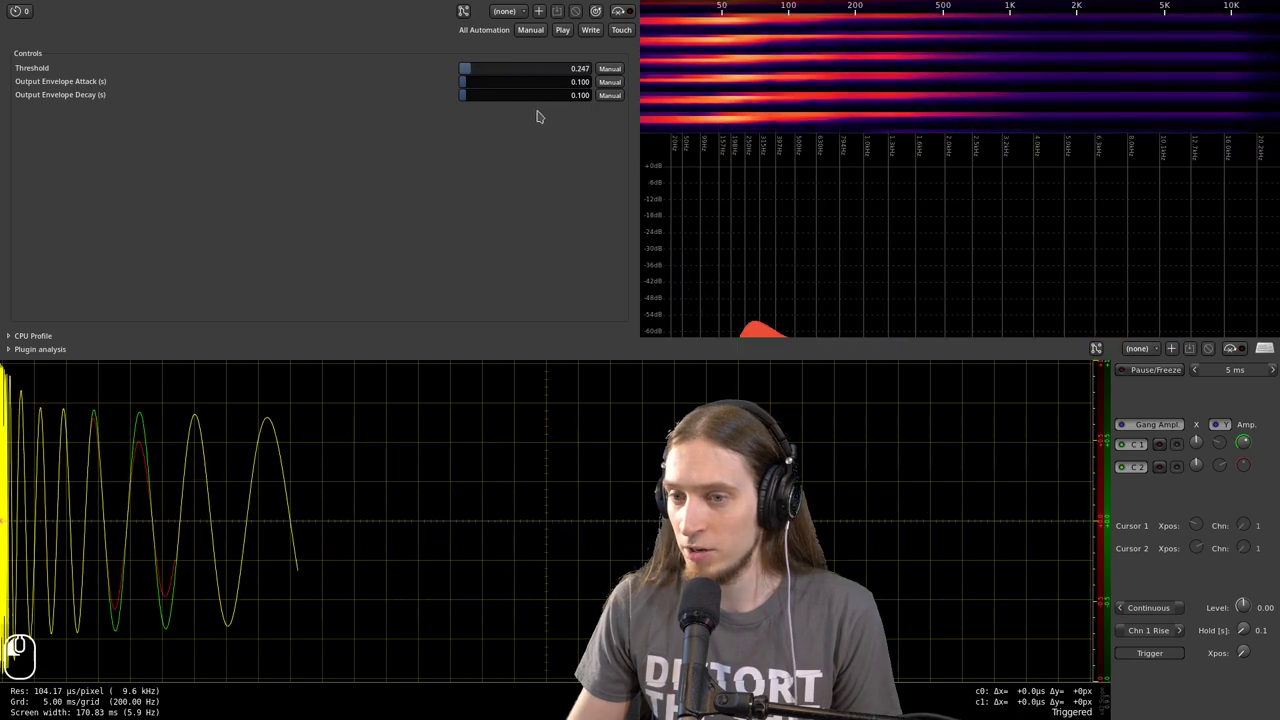
{"action": "left_click", "coordinate": [540, 118]}
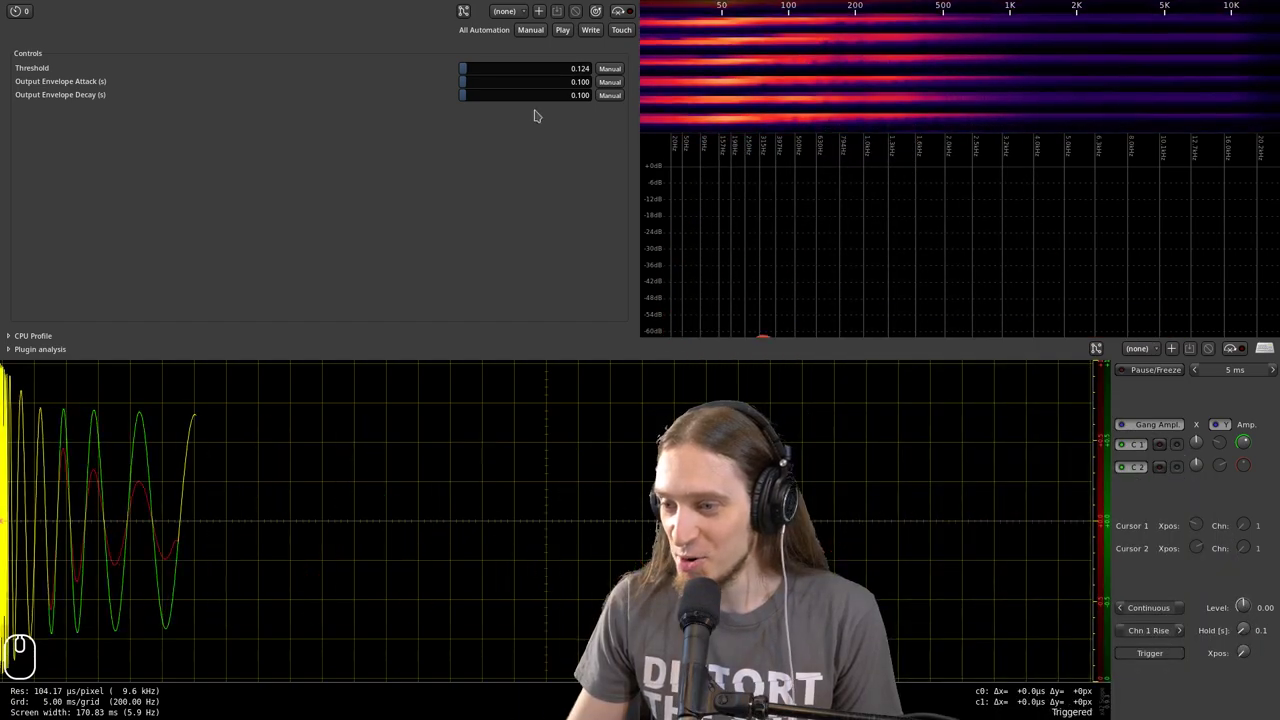
{"action": "left_click", "coordinate": [568, 81]}
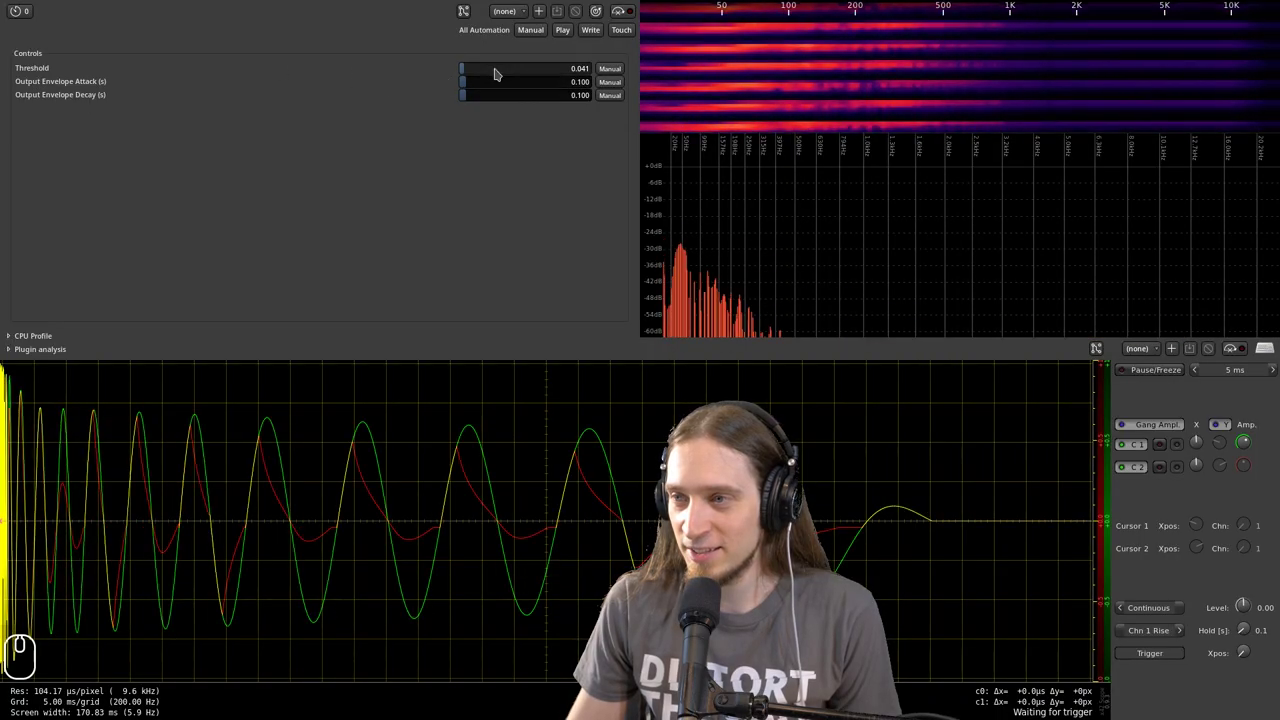
{"action": "left_click", "coordinate": [516, 88]}
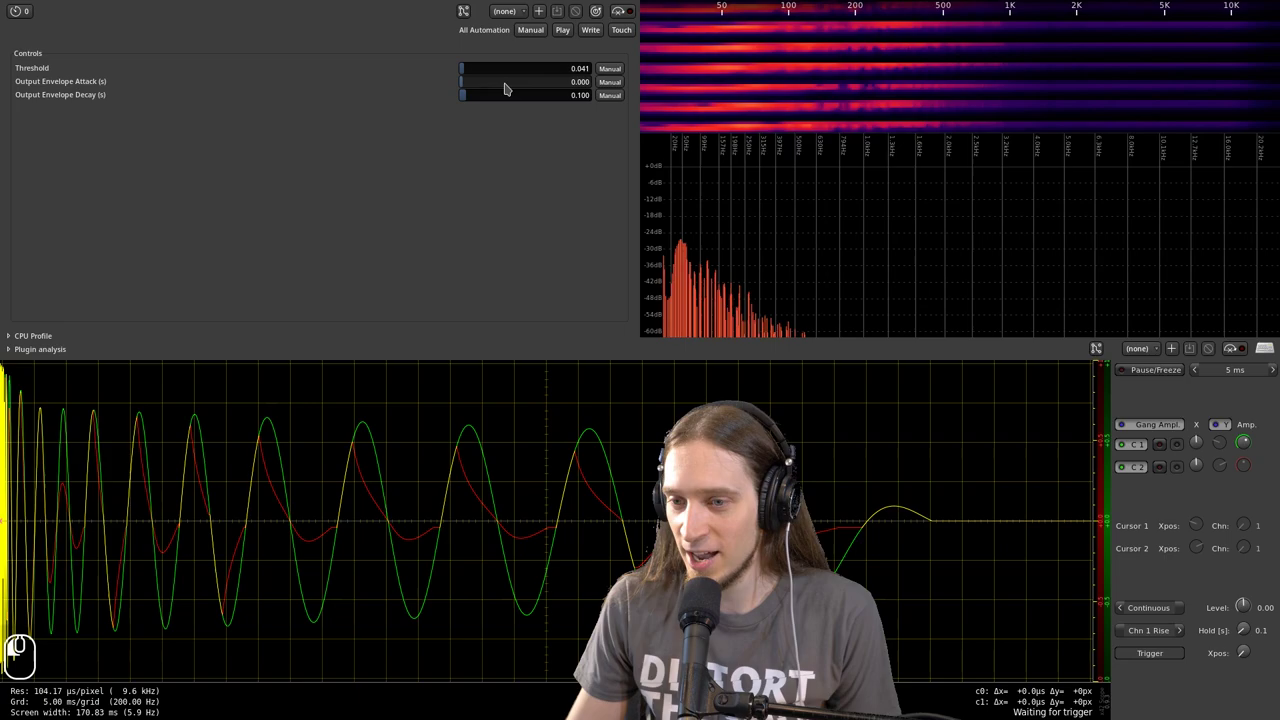
{"action": "left_click_drag", "start_coordinate": [518, 105], "coordinate": [545, 105]}
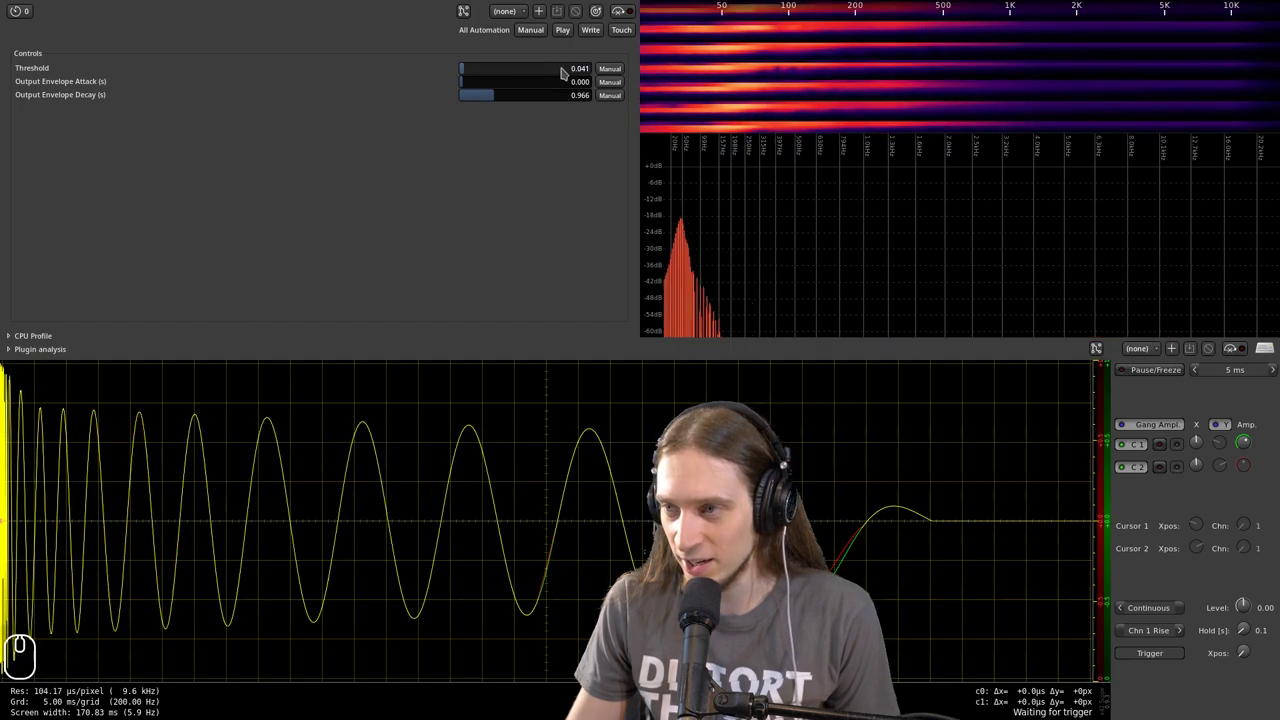
{"action": "left_click", "coordinate": [554, 75]}
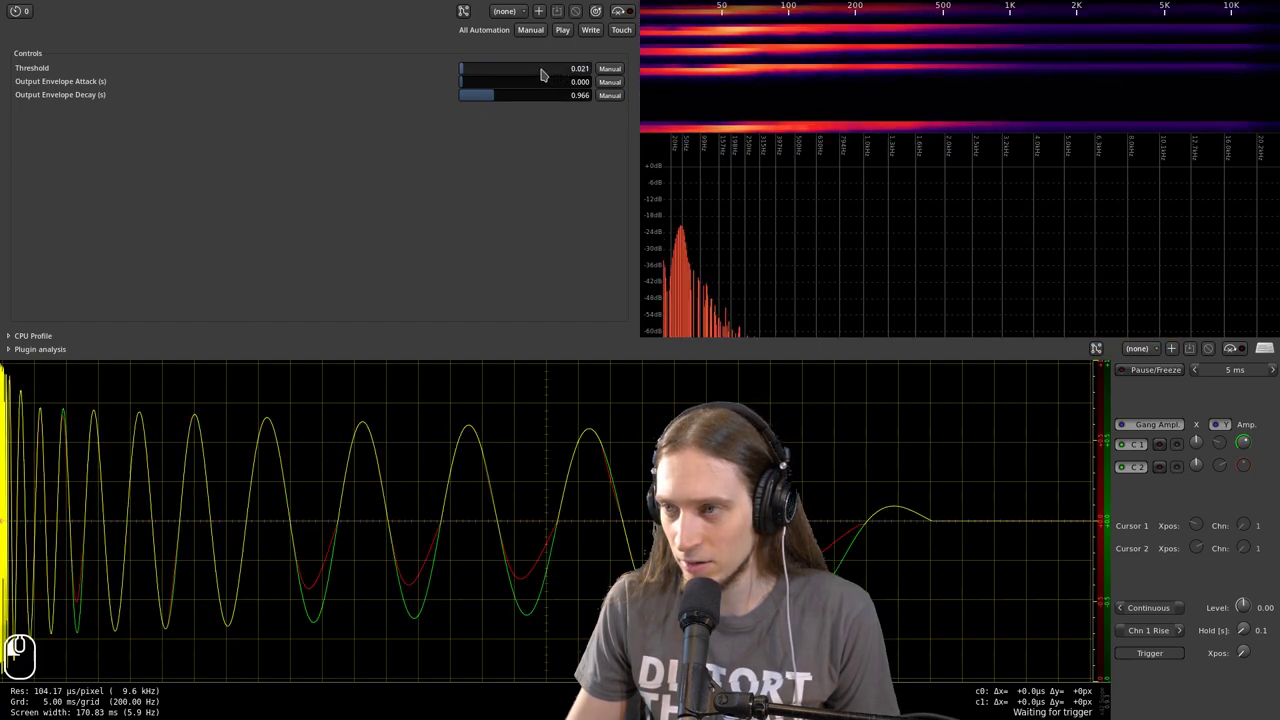
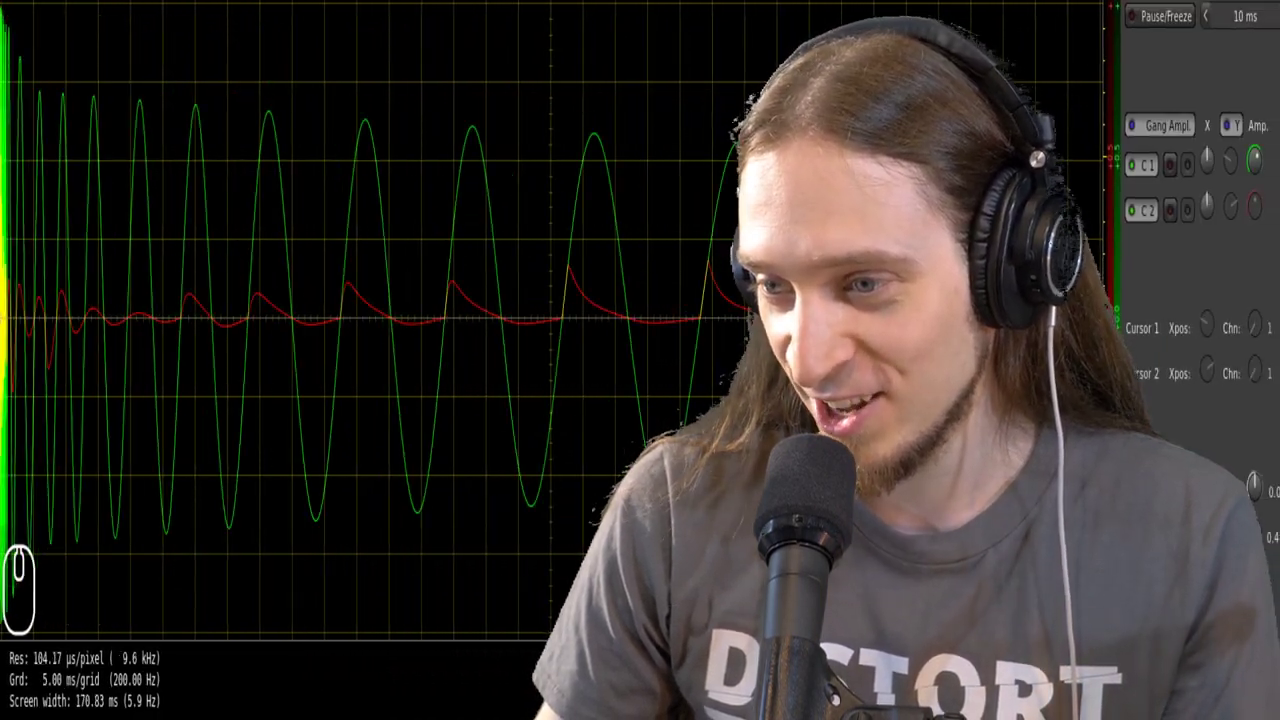
- Drop the limit to its minimum of 0.001, then bypass and re-enable the limiter to A/B it
{"action": "left_click", "coordinate": [1193, 378]}
{"action": "double_click", "coordinate": [1193, 378]}
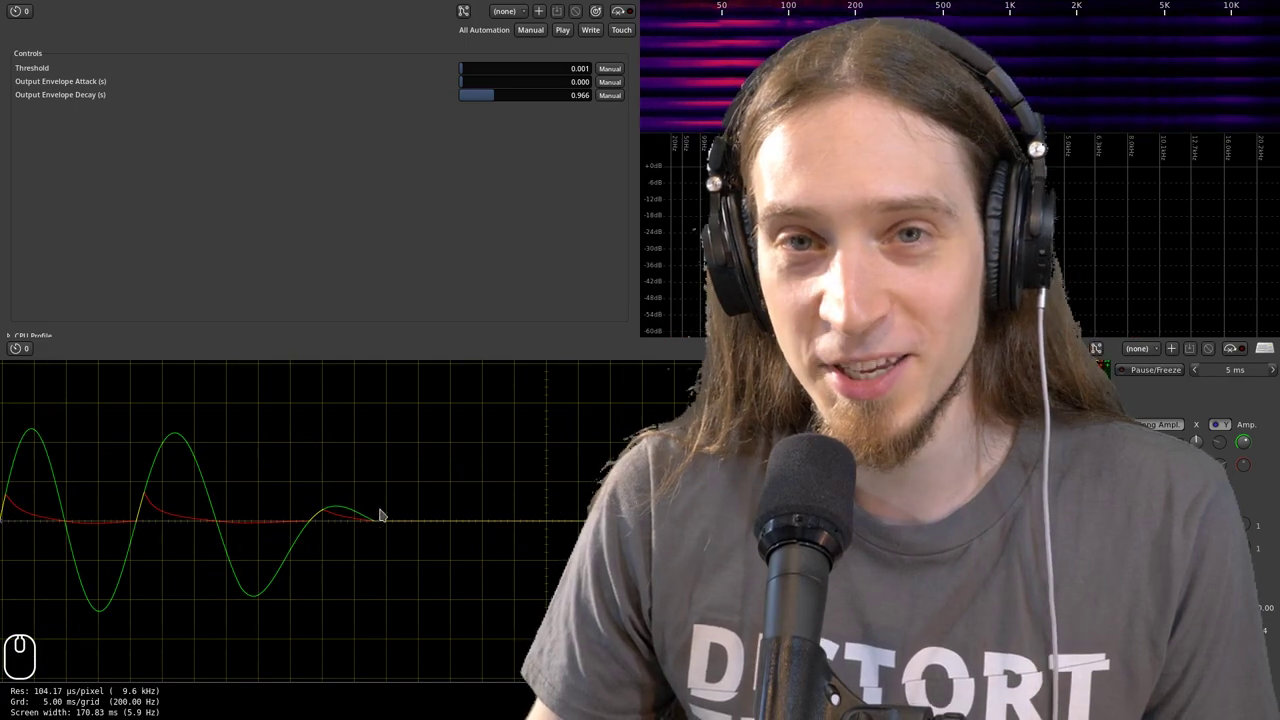
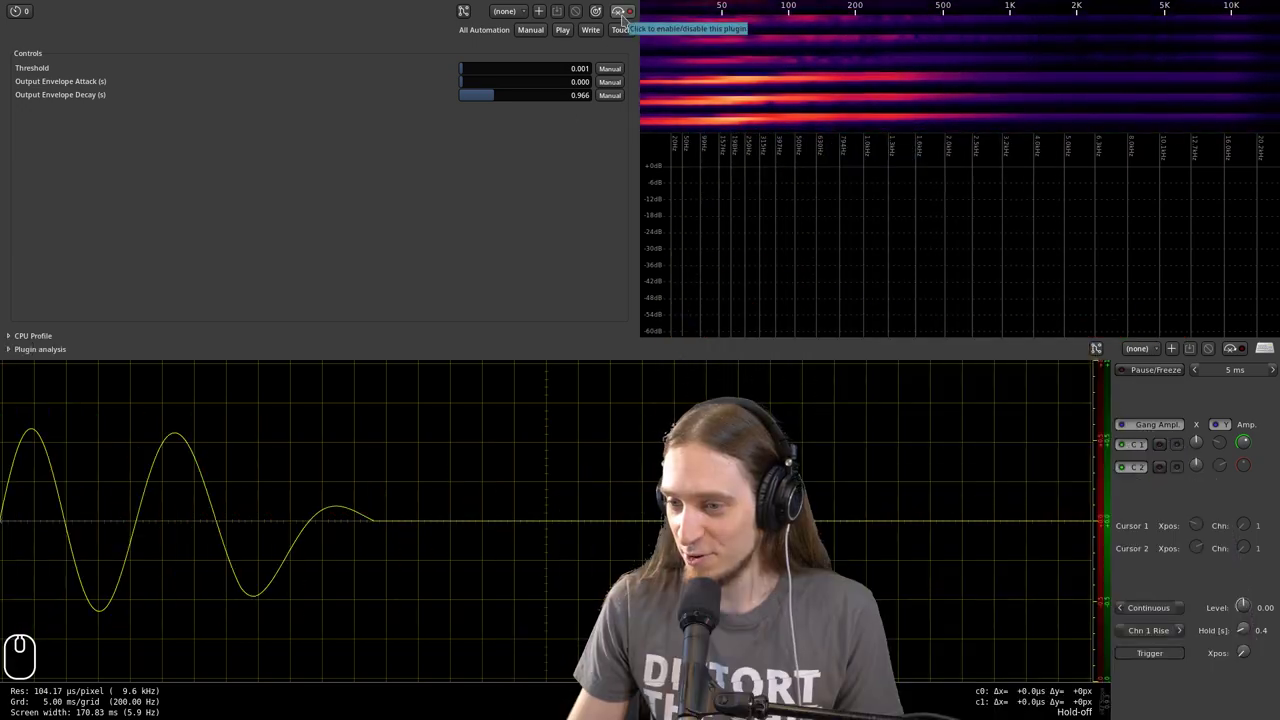
{"action": "left_click", "coordinate": [1249, 637]}
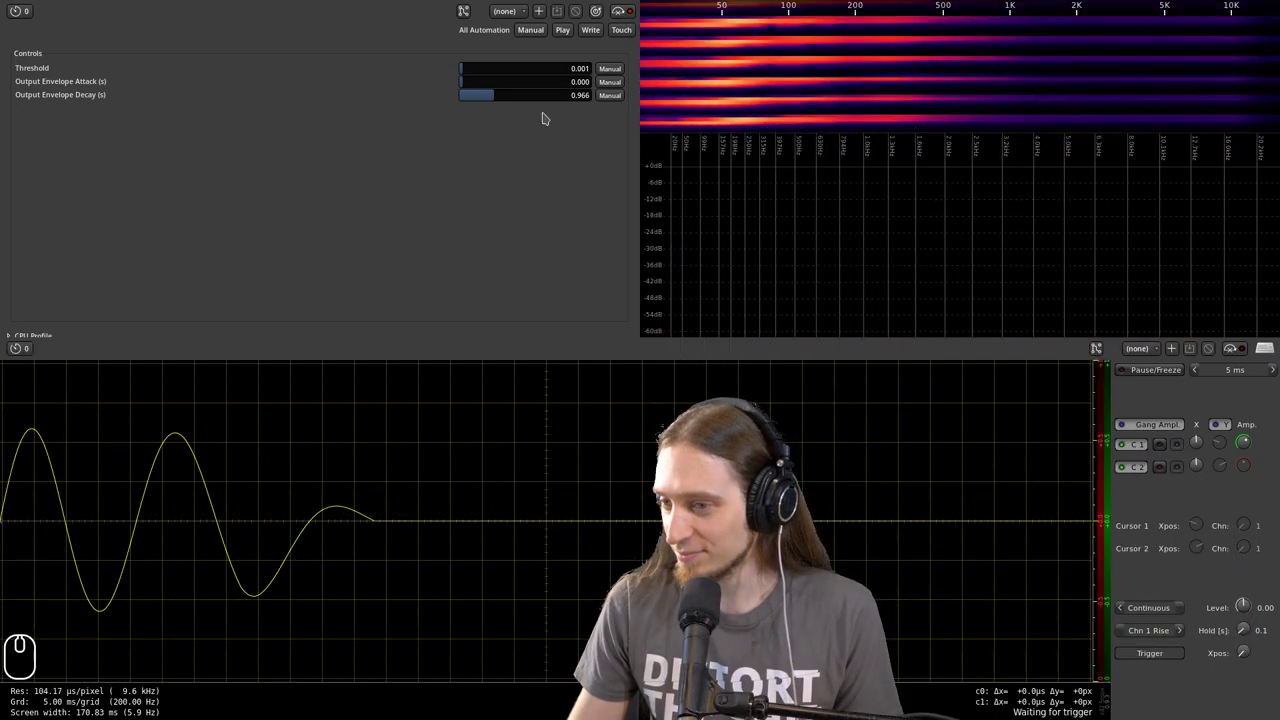
{"action": "left_click", "coordinate": [625, 14]}
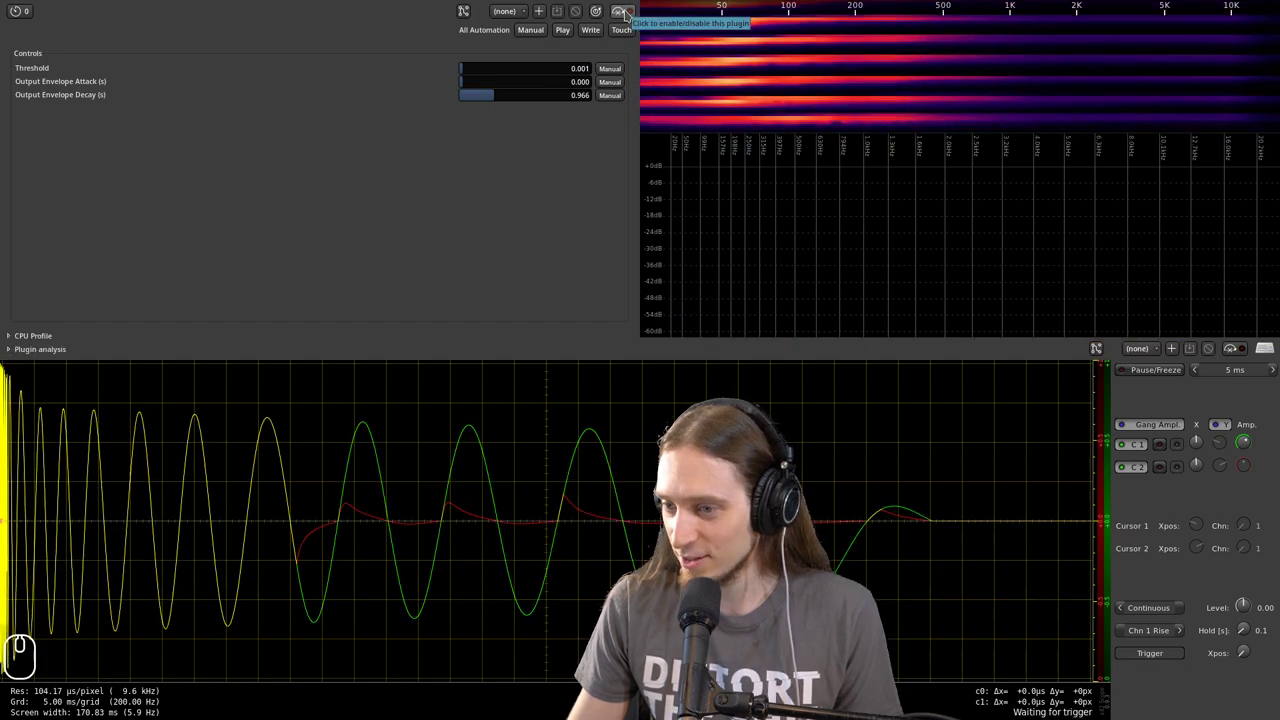
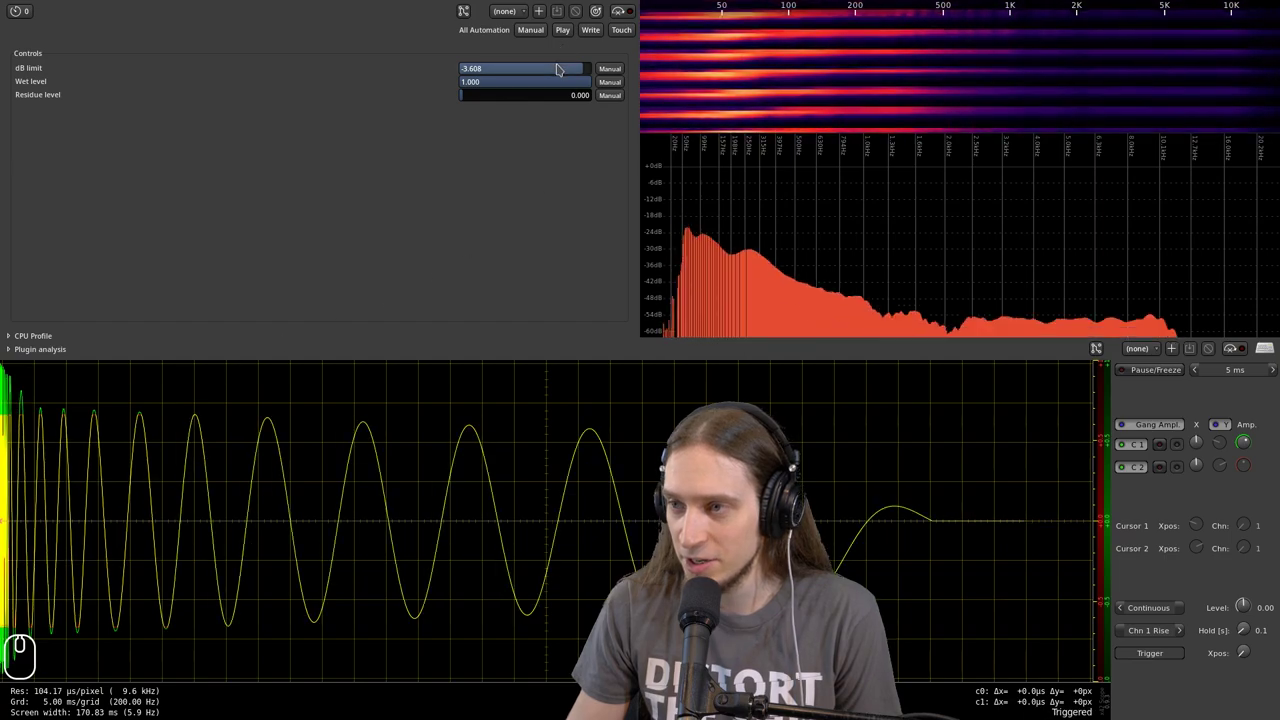
- Try the limiter's level at -3.608 and -2.577, then return it to 0.000
{"action": "left_click", "coordinate": [561, 71]}
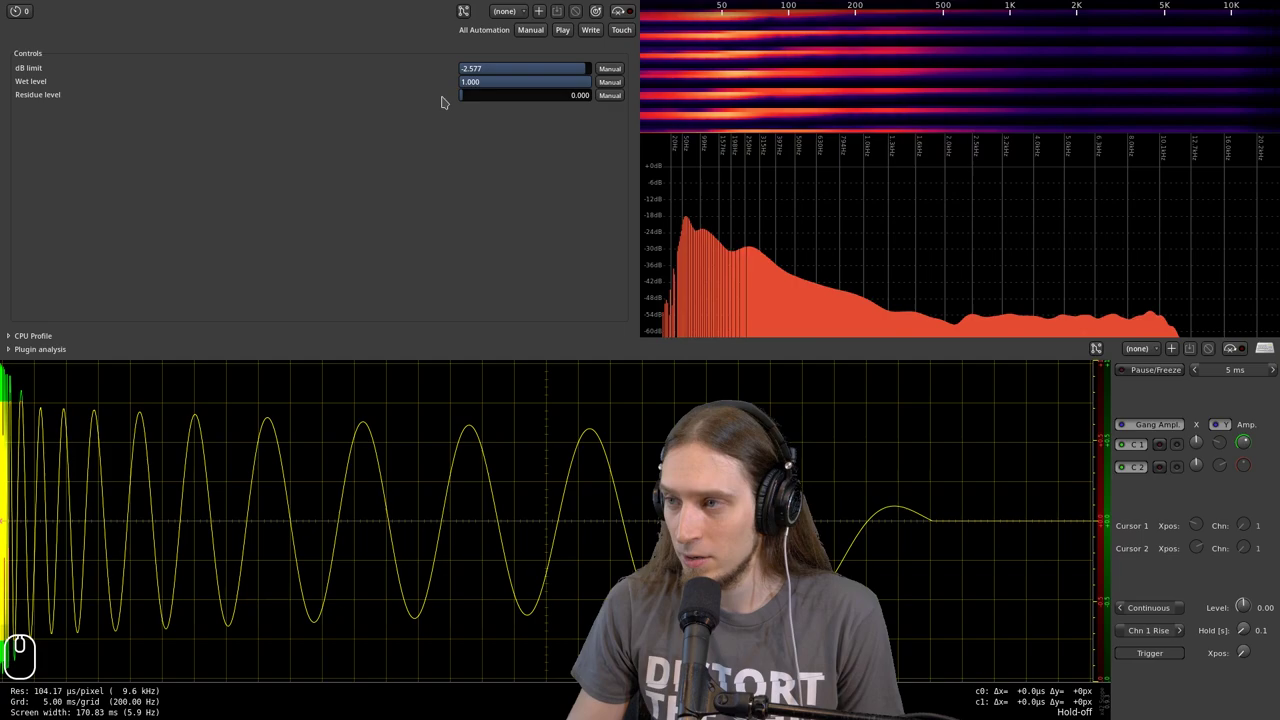
{"action": "left_click", "coordinate": [605, 21]}
{"action": "left_click", "coordinate": [597, 16]}
{"action": "left_click", "coordinate": [605, 21]}
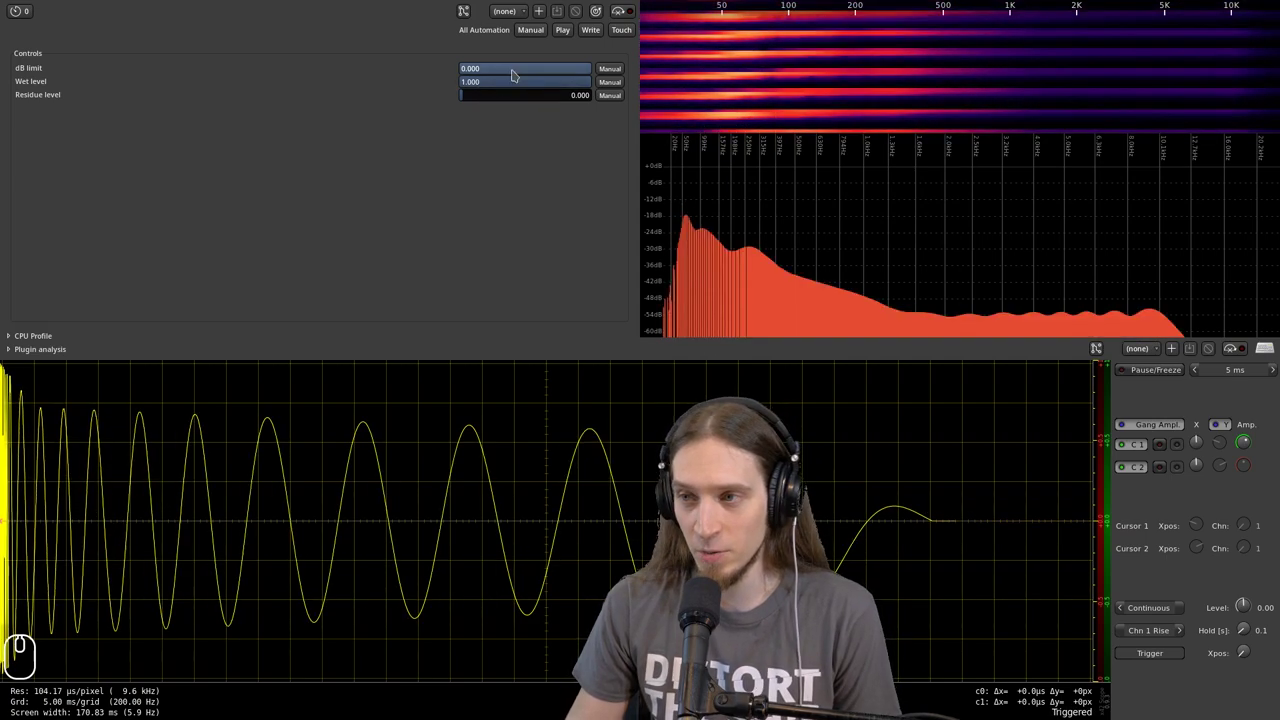
- Solo the residue with output 0 and residue 1, then restore output full at level -3.608
{"action": "left_click_drag", "start_coordinate": [512, 91], "coordinate": [310, 125]}
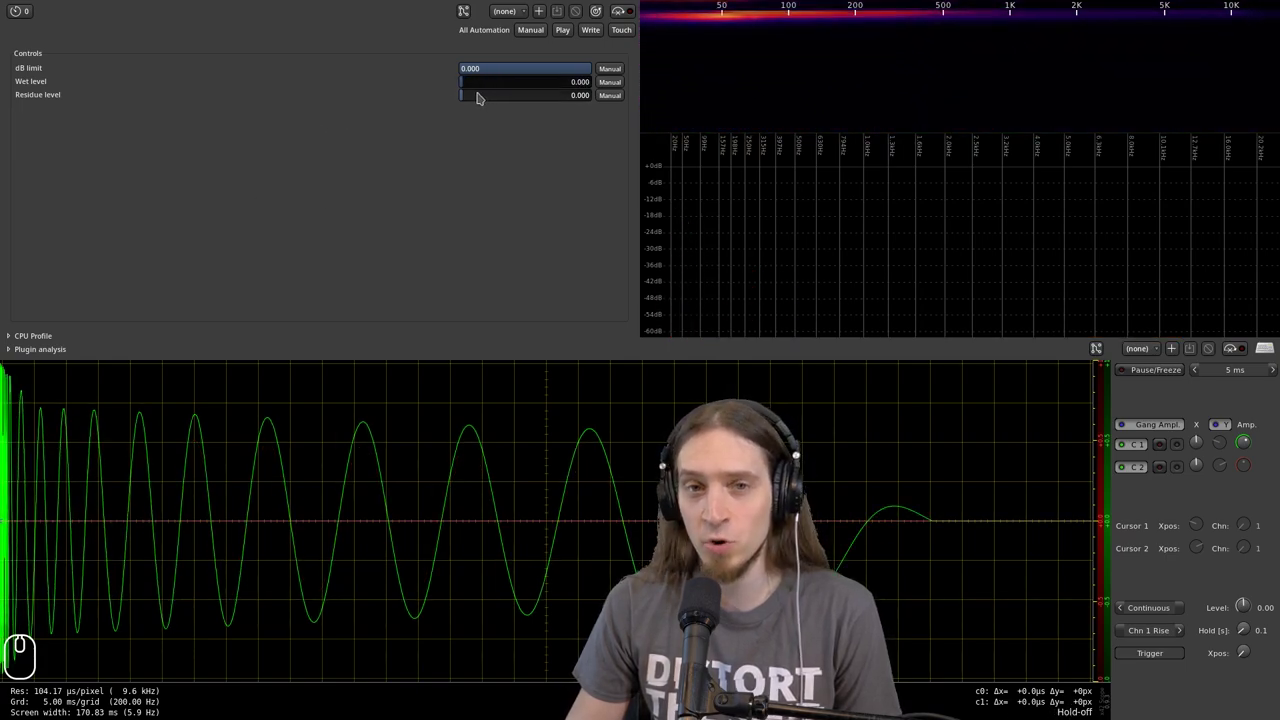
{"action": "left_click_drag", "start_coordinate": [481, 100], "coordinate": [676, 83]}
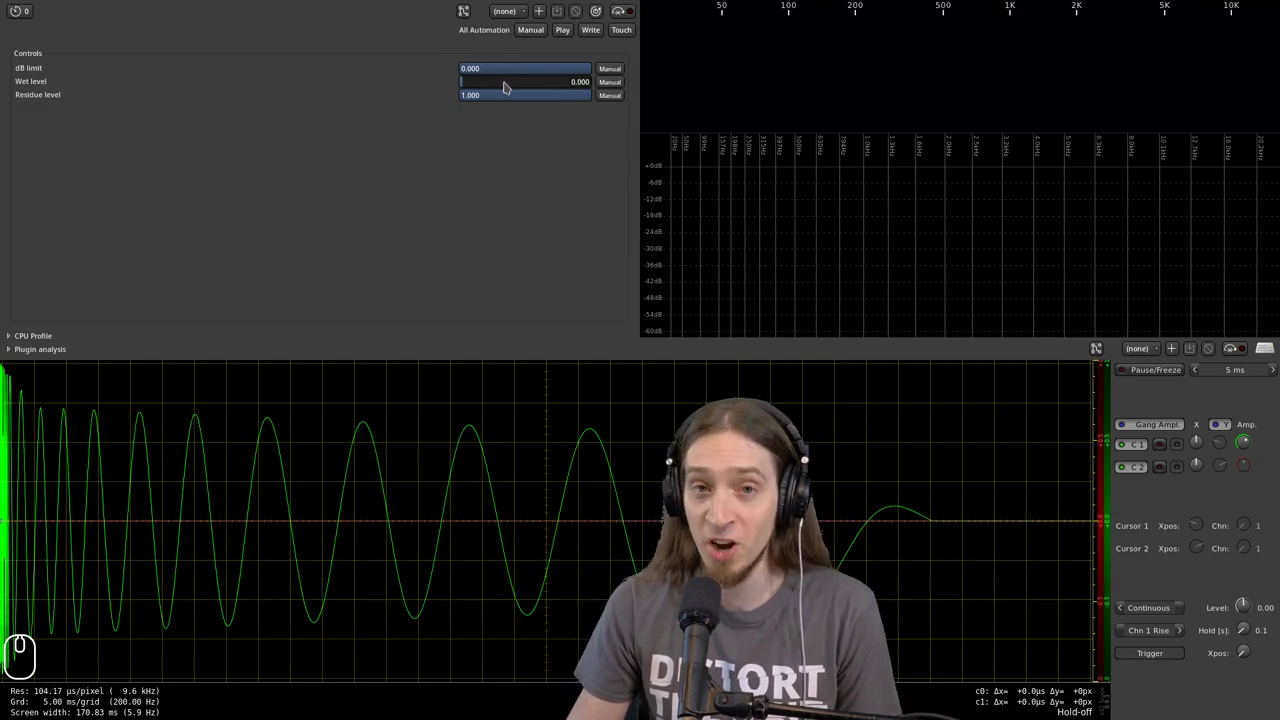
{"action": "left_click_drag", "start_coordinate": [544, 102], "coordinate": [305, 140]}
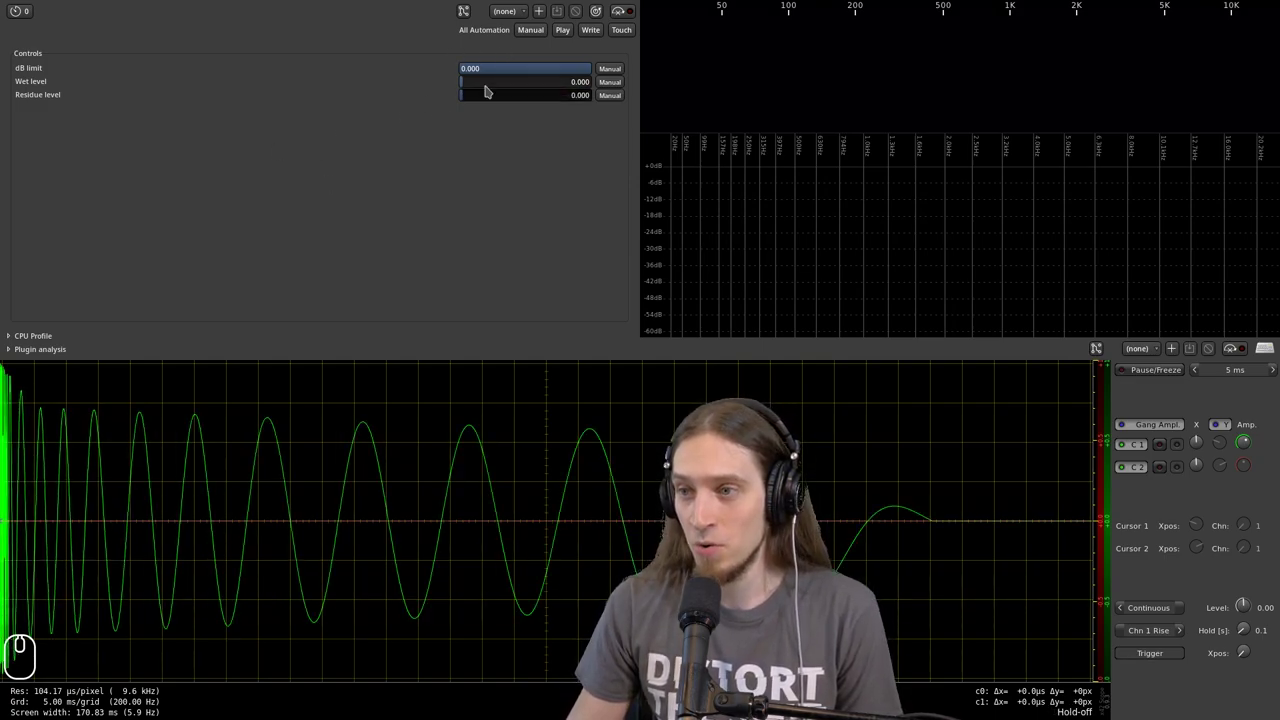
{"action": "left_click", "coordinate": [489, 93]}
{"action": "left_click", "coordinate": [538, 78]}
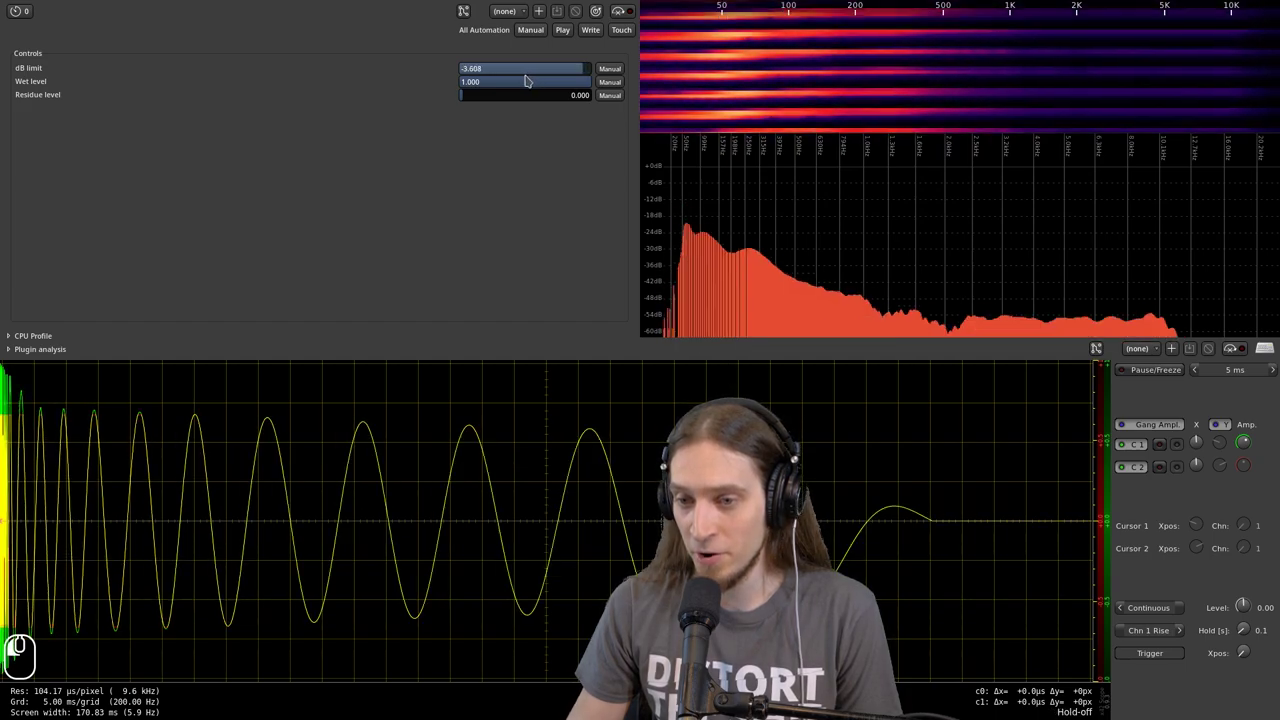
- Hear the residue alone again, set the level to -3.093 and bring residue back to 0
{"action": "left_click_drag", "start_coordinate": [579, 85], "coordinate": [318, 122]}
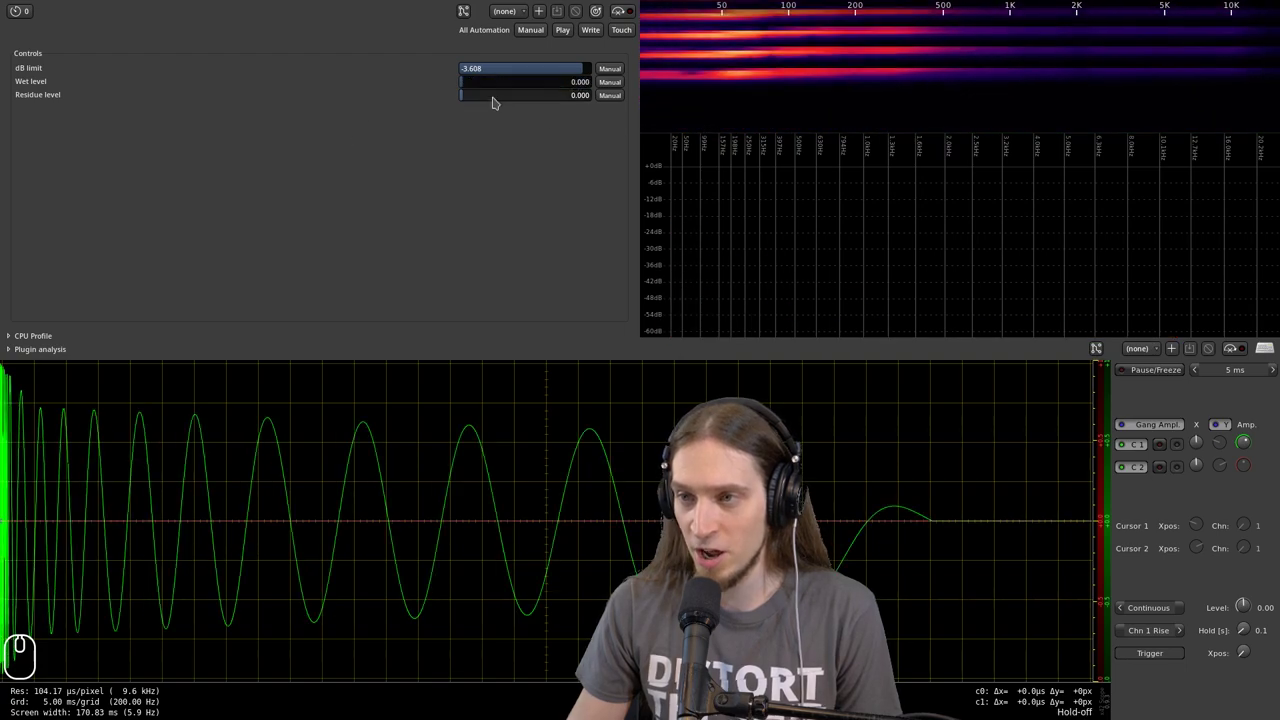
{"action": "left_click_drag", "start_coordinate": [507, 99], "coordinate": [675, 123]}
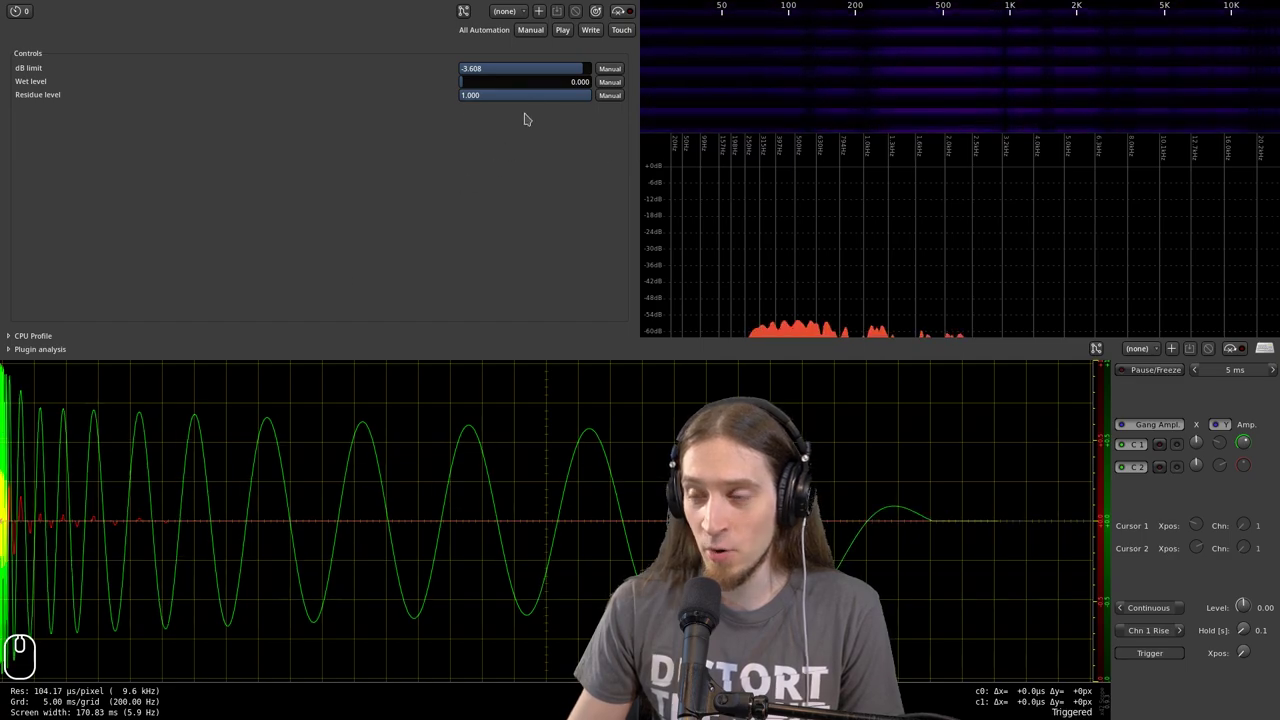
{"action": "left_click", "coordinate": [536, 74]}
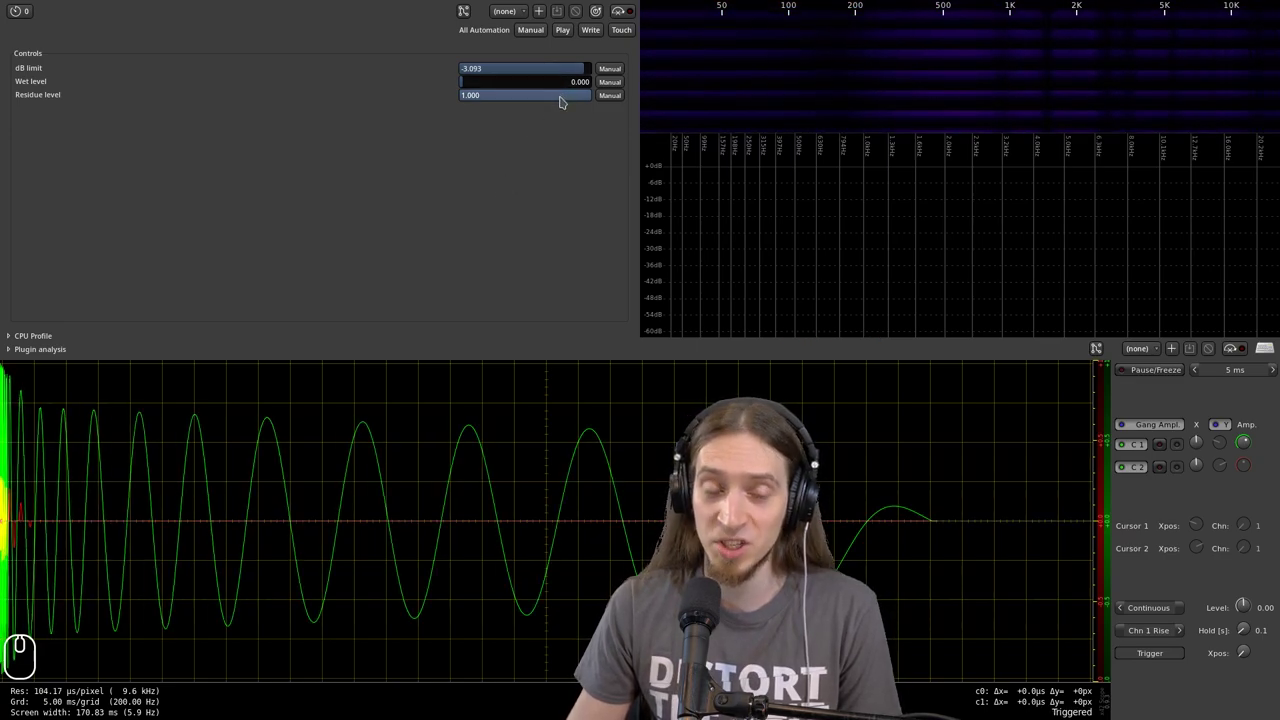
{"action": "left_click_drag", "start_coordinate": [563, 104], "coordinate": [273, 76]}
- Blend in about 0.387 residue and zoom the oscilloscope's time span into the waveform
{"action": "left_click", "coordinate": [475, 90]}
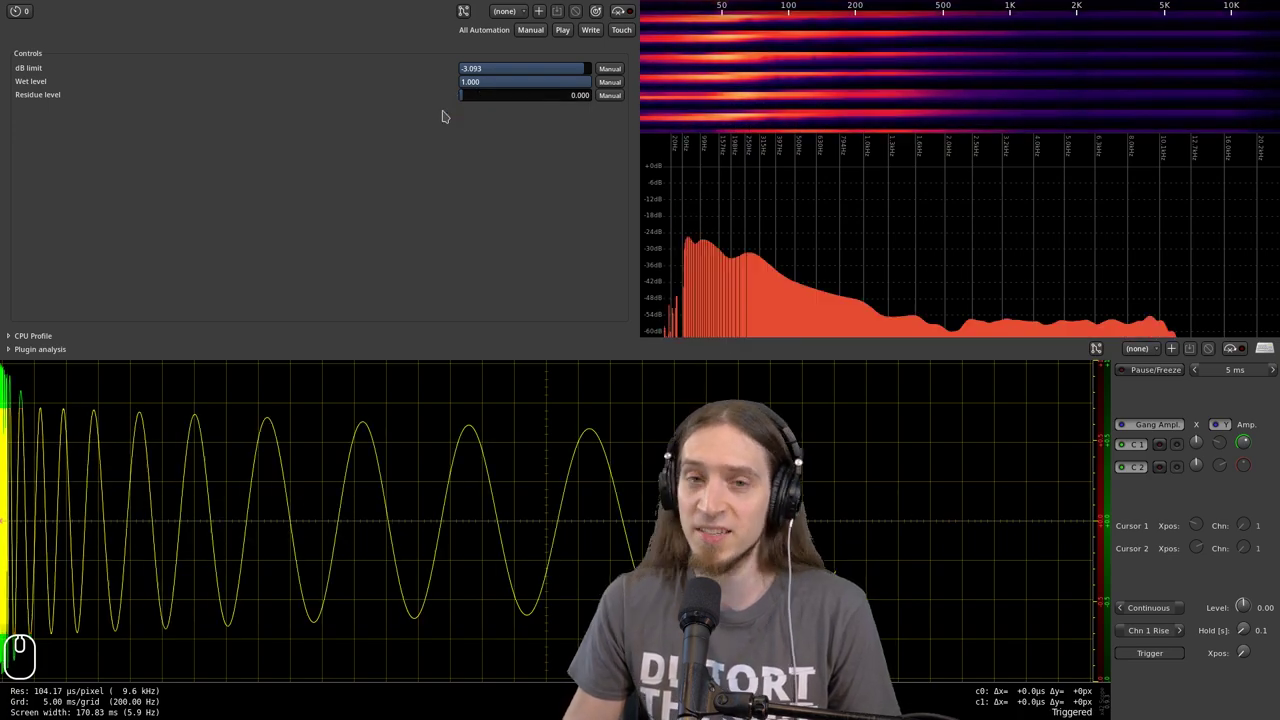
{"action": "left_click_drag", "start_coordinate": [513, 102], "coordinate": [567, 113]}
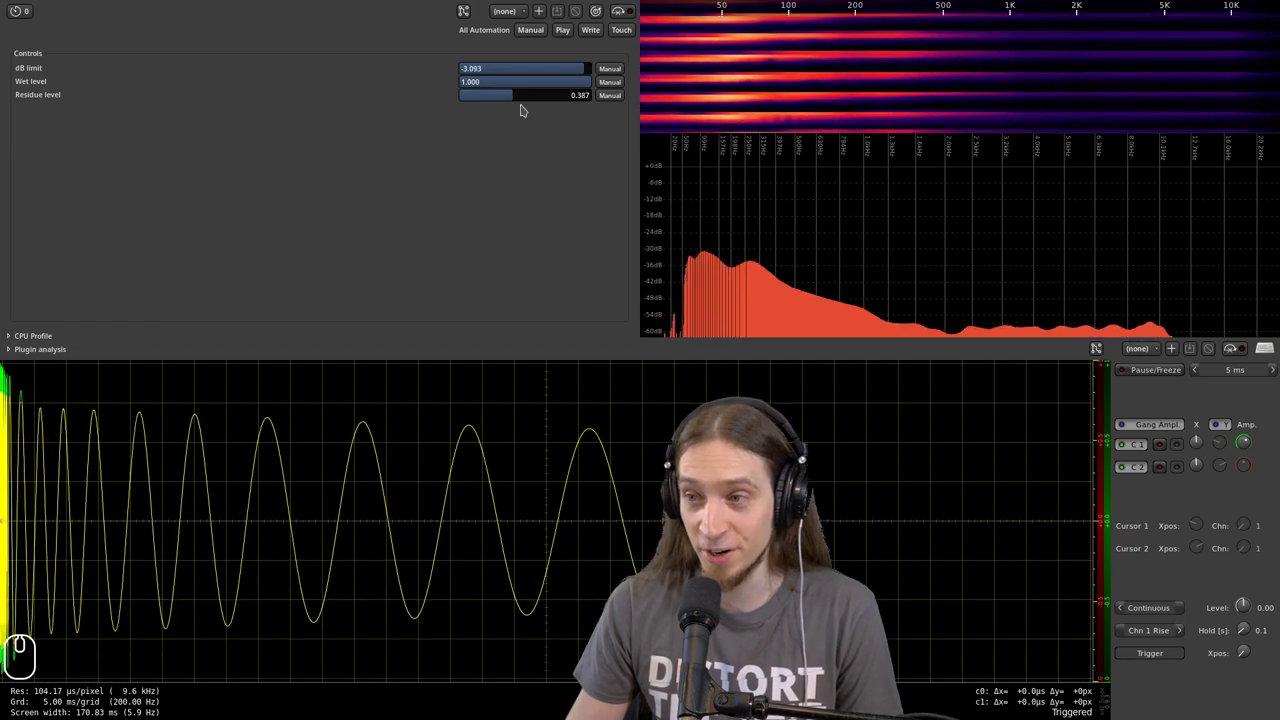
{"action": "left_click", "coordinate": [1199, 375]}
{"action": "double_click", "coordinate": [1199, 375]}
{"action": "double_click", "coordinate": [1196, 372]}
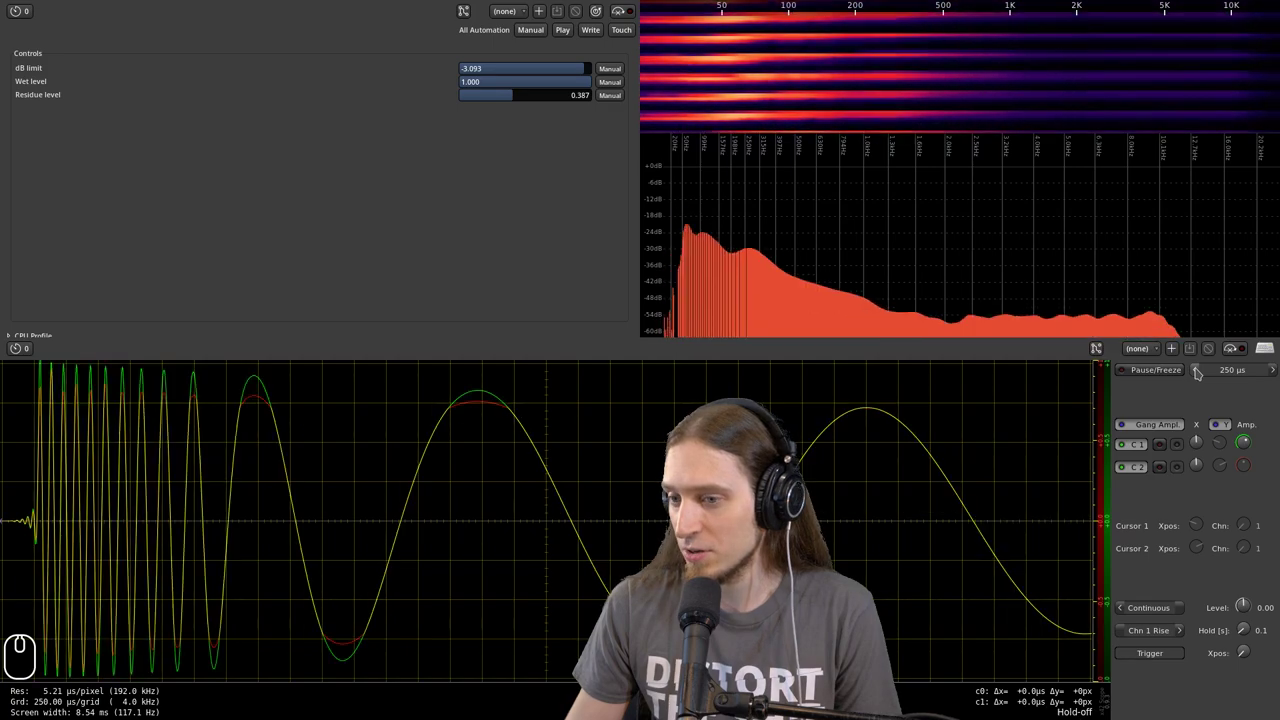
- Remove the residue blend, raise Hold to 0.4 and zoom the scope to 100 µs divisions
{"action": "left_click_drag", "start_coordinate": [556, 98], "coordinate": [1020, 303]}
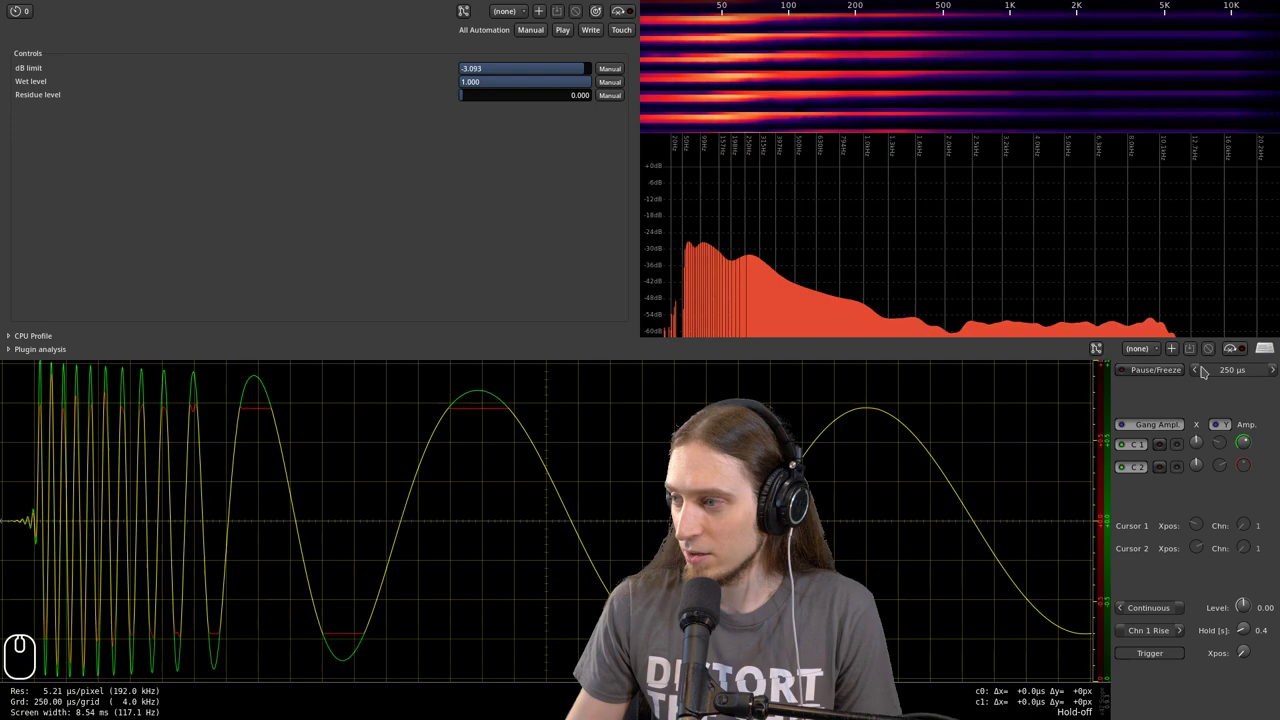
{"action": "left_click", "coordinate": [1201, 377]}
{"action": "left_click", "coordinate": [1201, 377]}
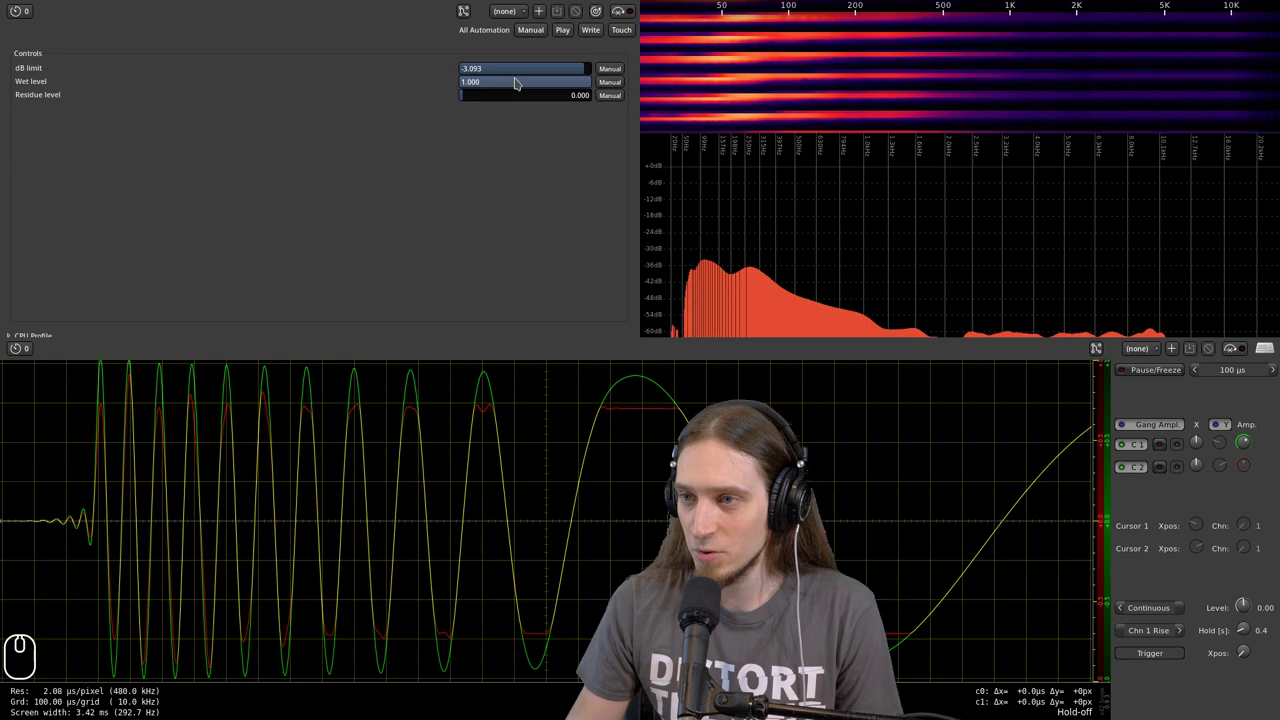
- Push the level down to -10.825 and raise the residue blend in stages to 0.871
{"action": "left_click_drag", "start_coordinate": [530, 73], "coordinate": [505, 75]}
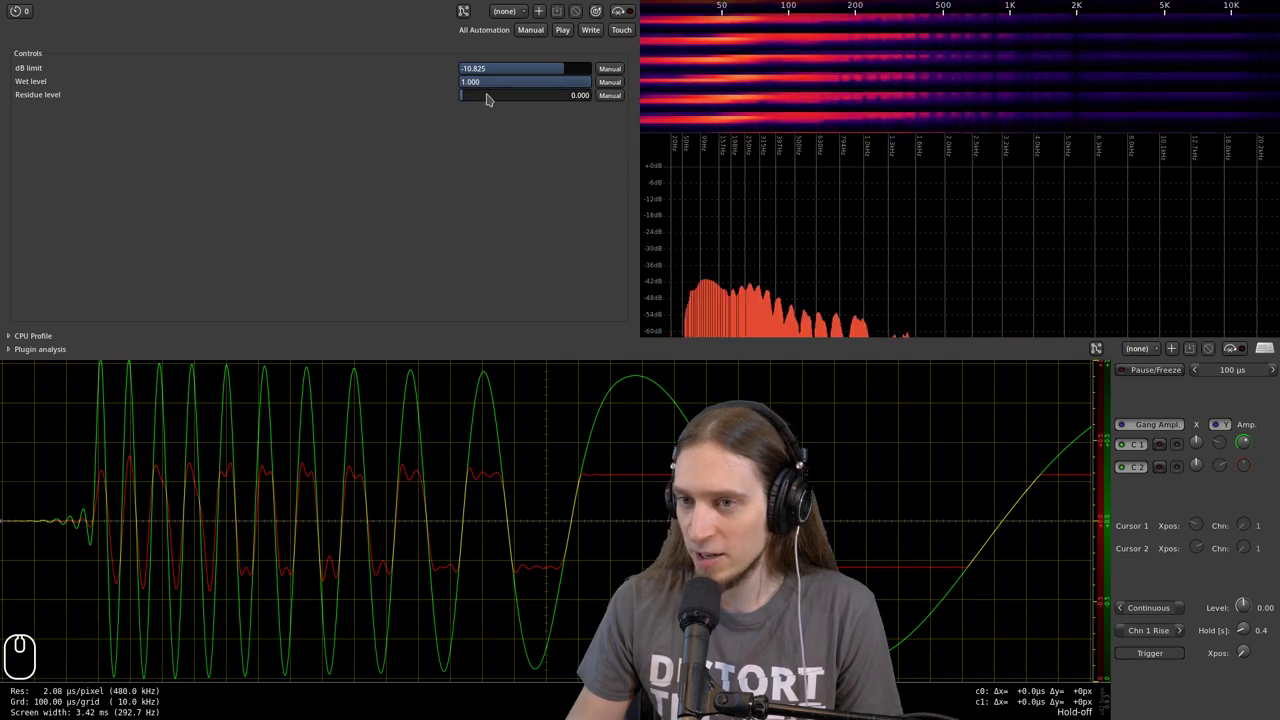
{"action": "left_click_drag", "start_coordinate": [490, 101], "coordinate": [582, 120]}
{"action": "left_click_drag", "start_coordinate": [494, 105], "coordinate": [472, 140]}
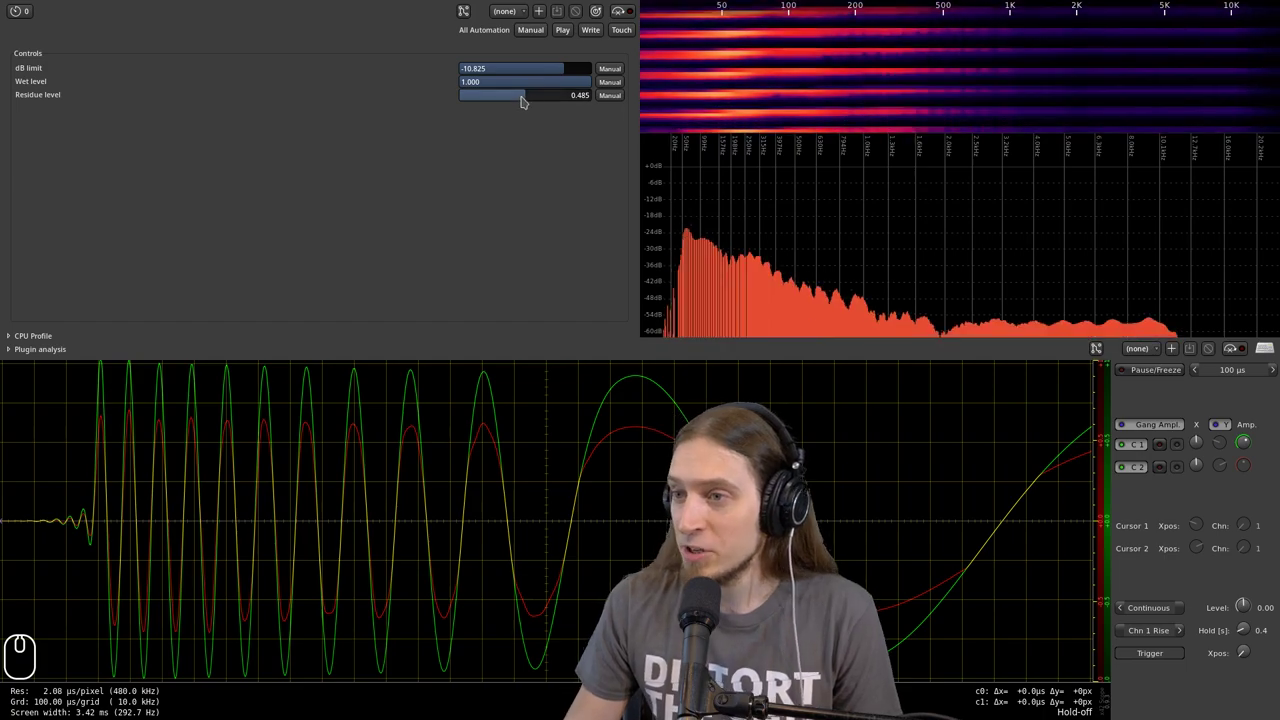
{"action": "left_click_drag", "start_coordinate": [525, 104], "coordinate": [590, 113]}
{"action": "left_click_drag", "start_coordinate": [557, 106], "coordinate": [540, 109]}
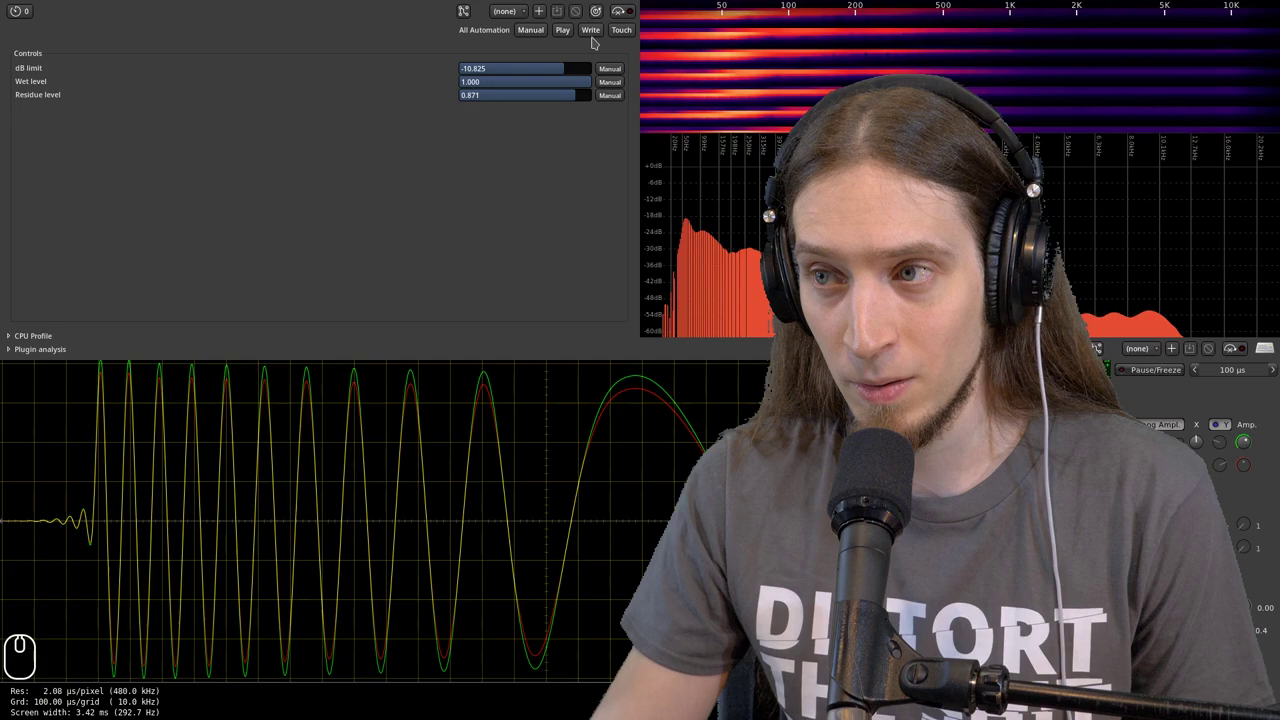
- Bypass and re-enable the limiter to compare, then mute the output leaving only residue
{"action": "left_click", "coordinate": [623, 21]}
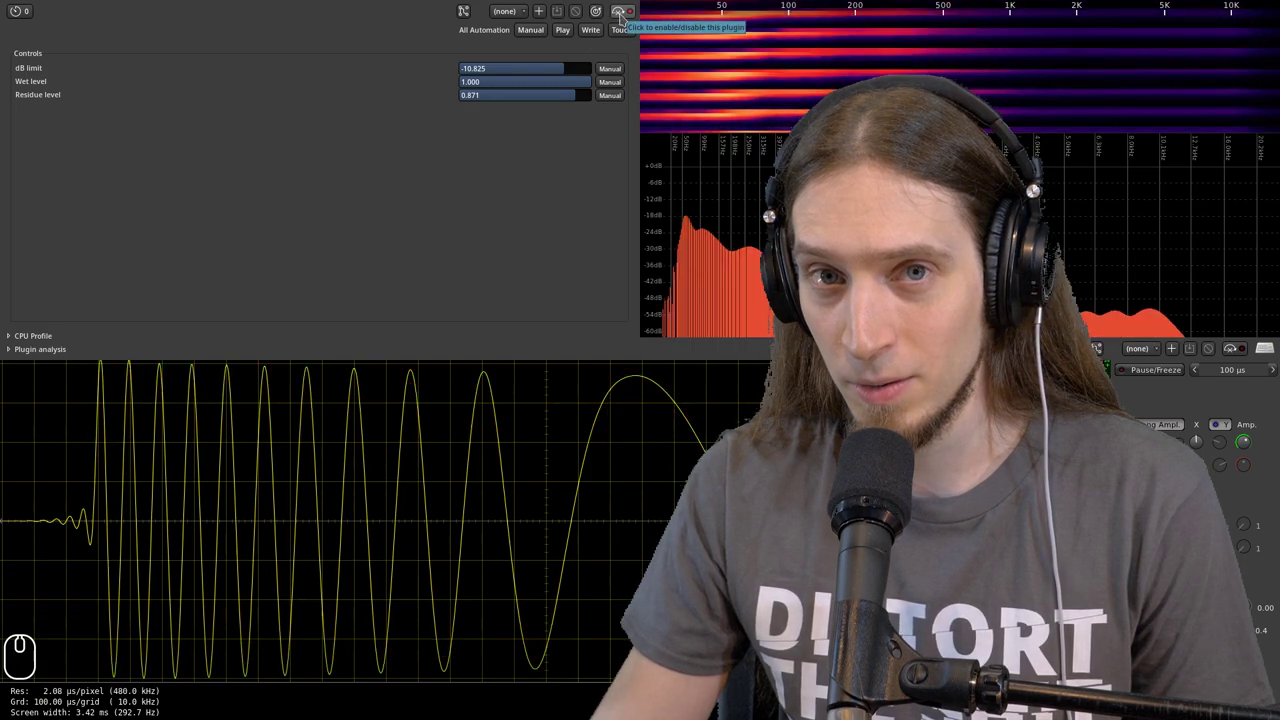
{"action": "double_click", "coordinate": [623, 21]}
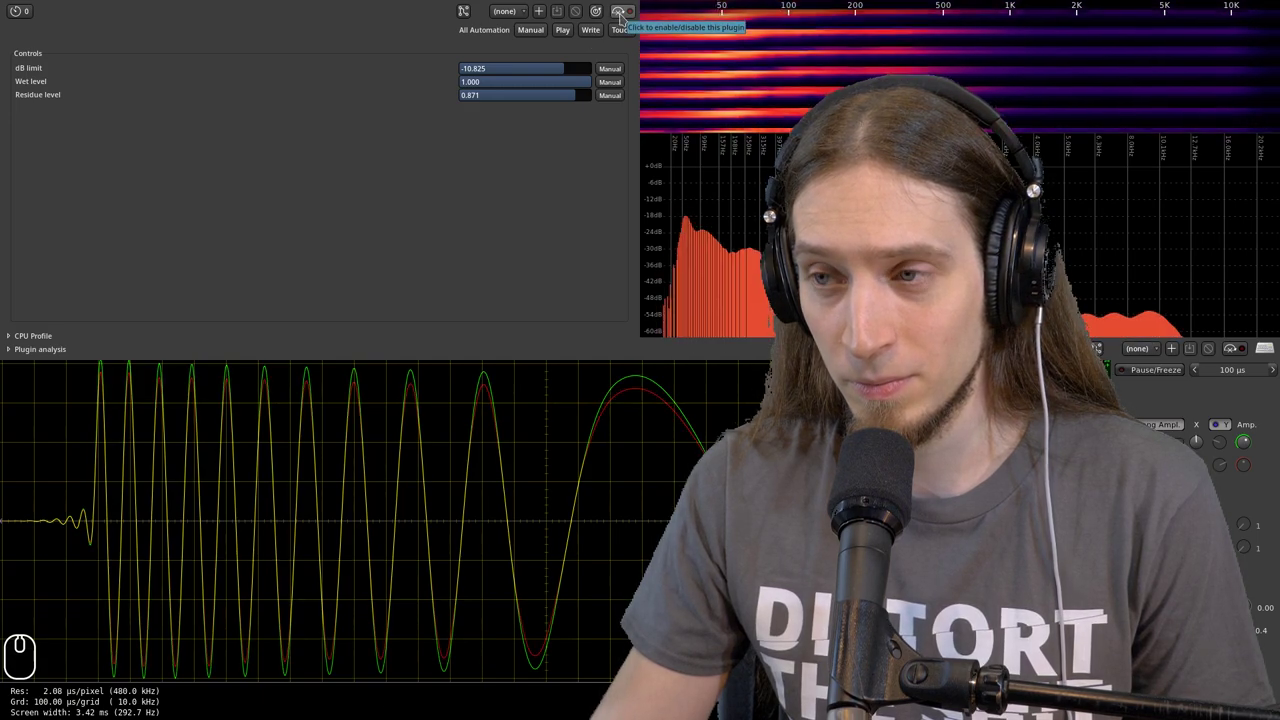
{"action": "left_click_drag", "start_coordinate": [574, 91], "coordinate": [237, 157]}
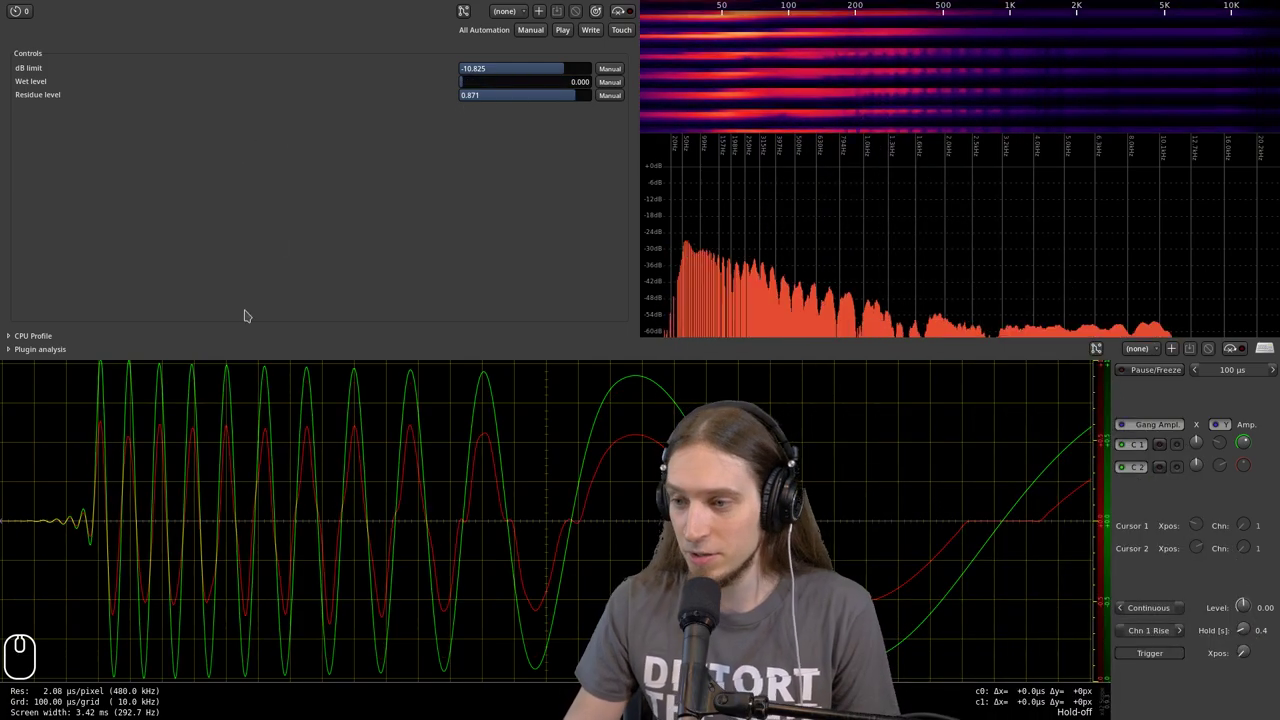